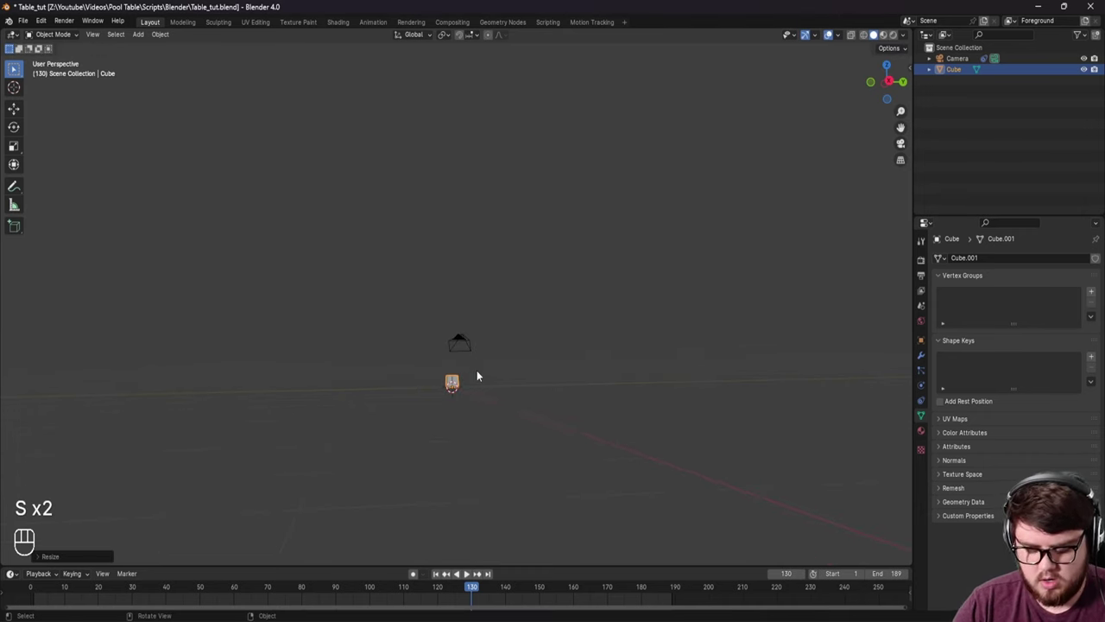
Step: Check the cube through the tracked camera over the table footage at frame 177 and save the blend file
{"action": "key", "text": "KP_1"}
{"action": "left_click_drag", "start_coordinate": [470, 470], "coordinate": [513, 392]}
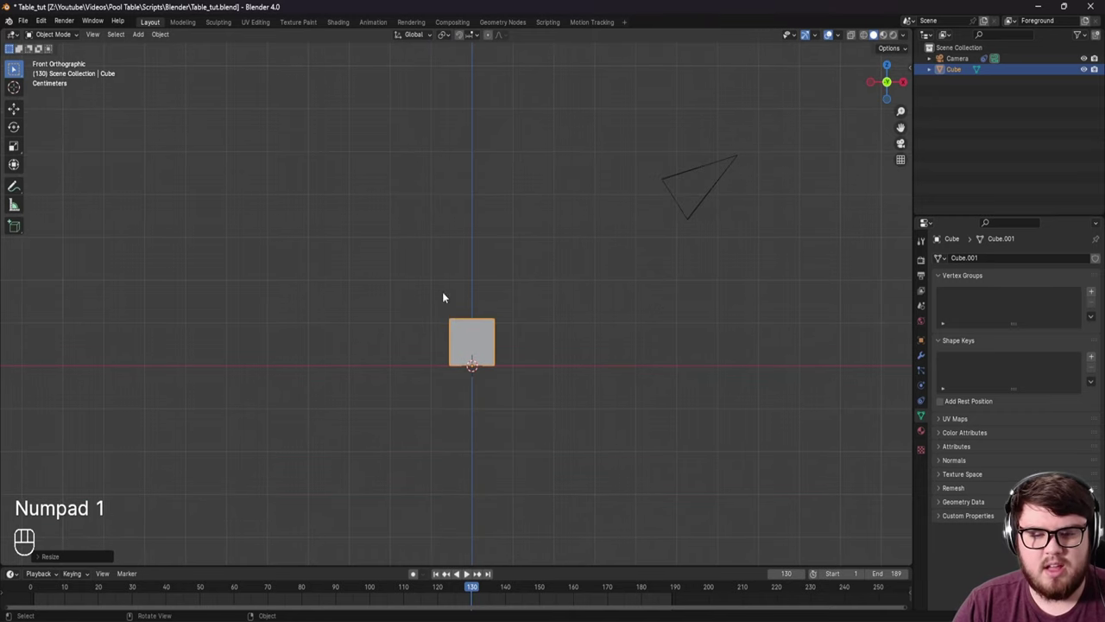
{"action": "key", "text": "KP_0"}
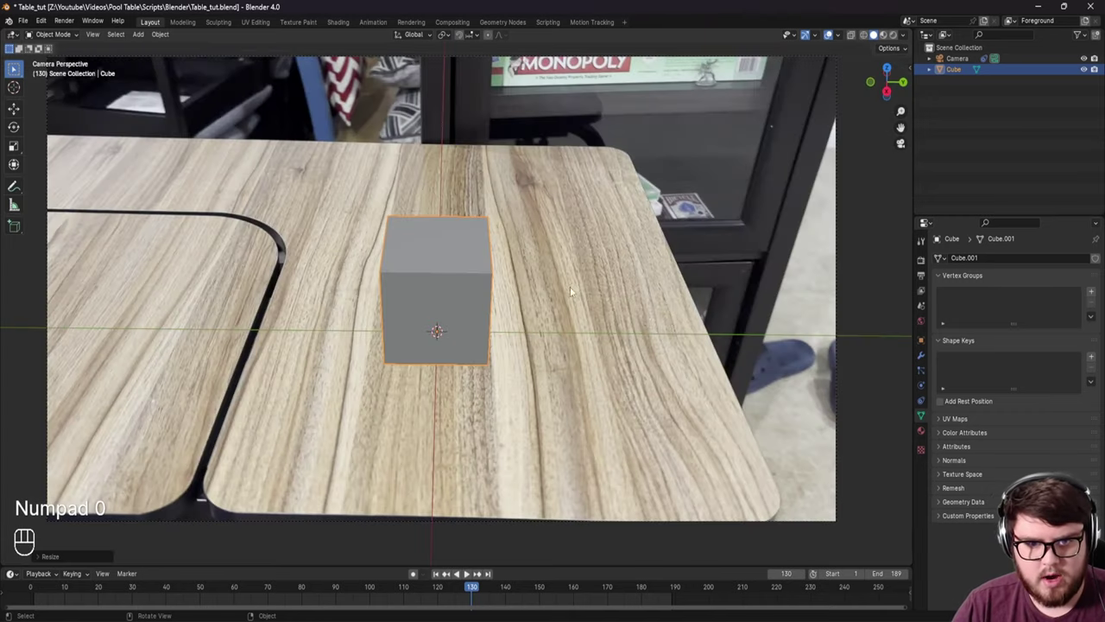
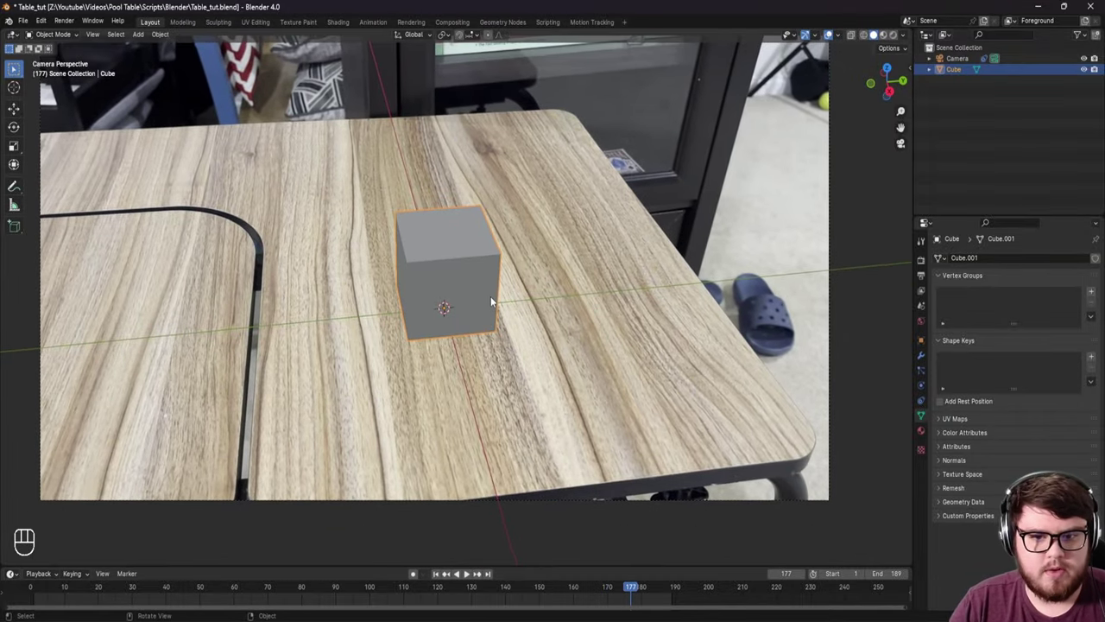
{"action": "key", "text": "ctrl+s"}
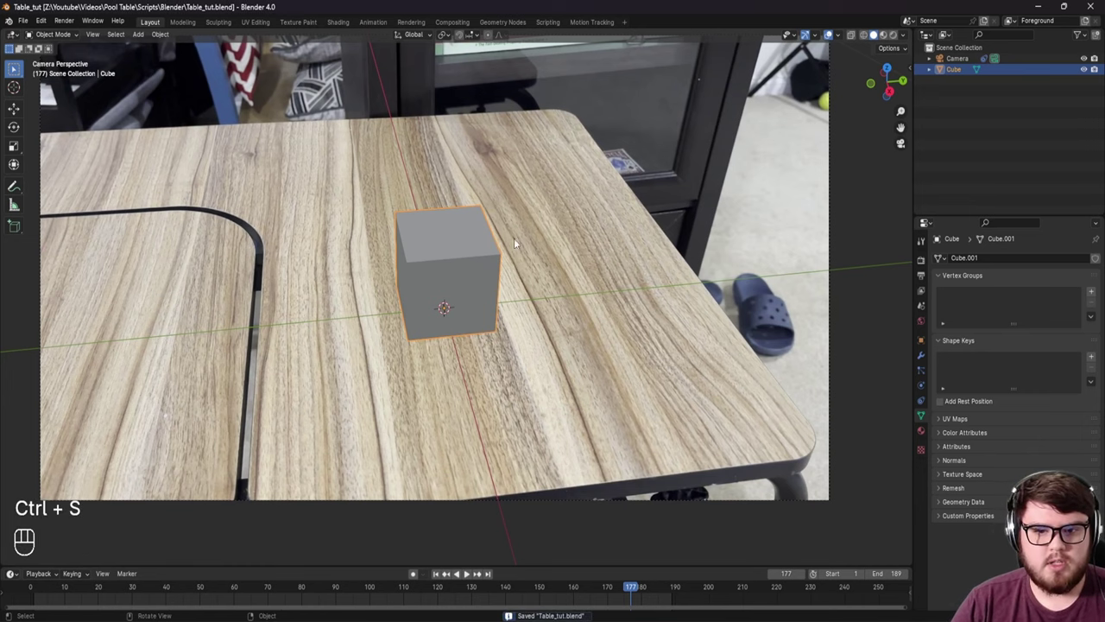
{"action": "key", "text": "ctrl+s"}
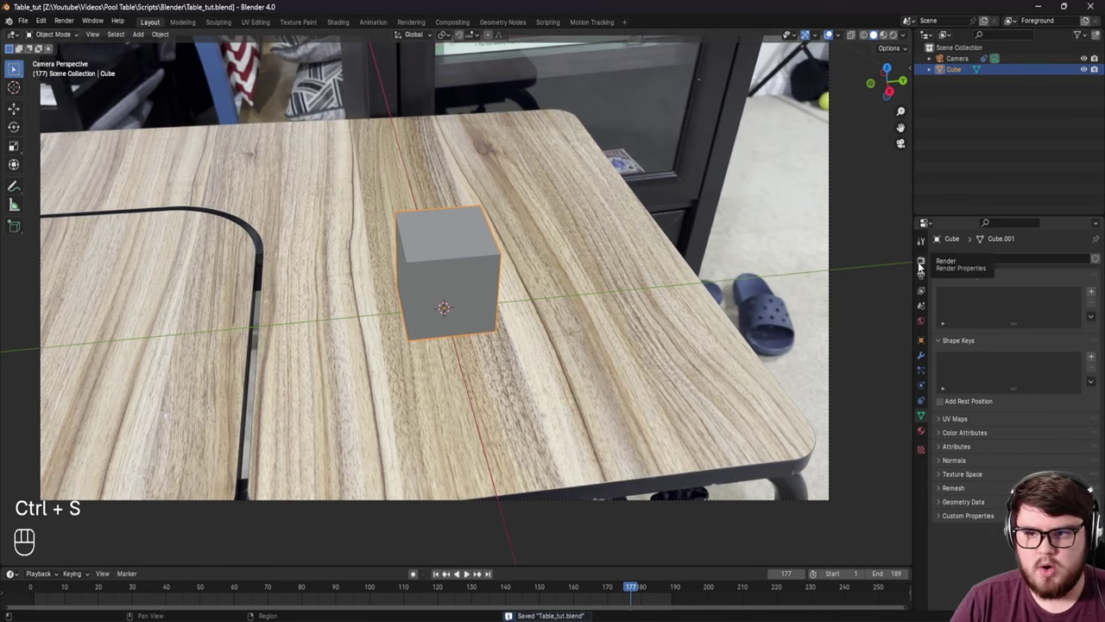
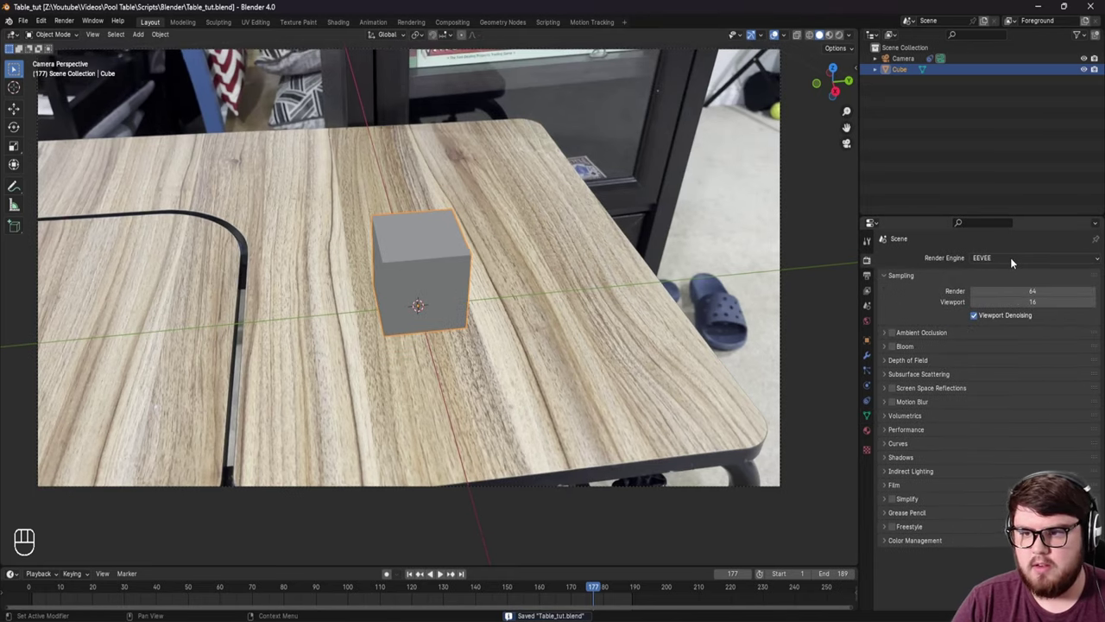
Step: Set the render engine to Cycles on GPU Compute with OptiX enabled in Preferences
{"action": "left_click_drag", "start_coordinate": [1016, 262], "coordinate": [1007, 295]}
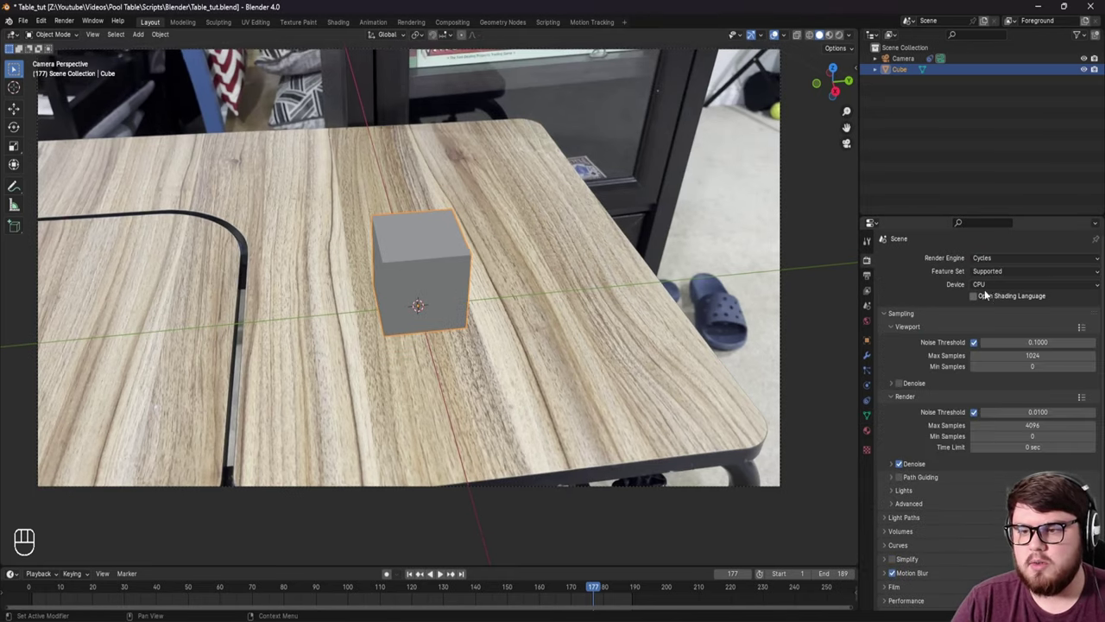
{"action": "left_click_drag", "start_coordinate": [987, 289], "coordinate": [990, 319]}
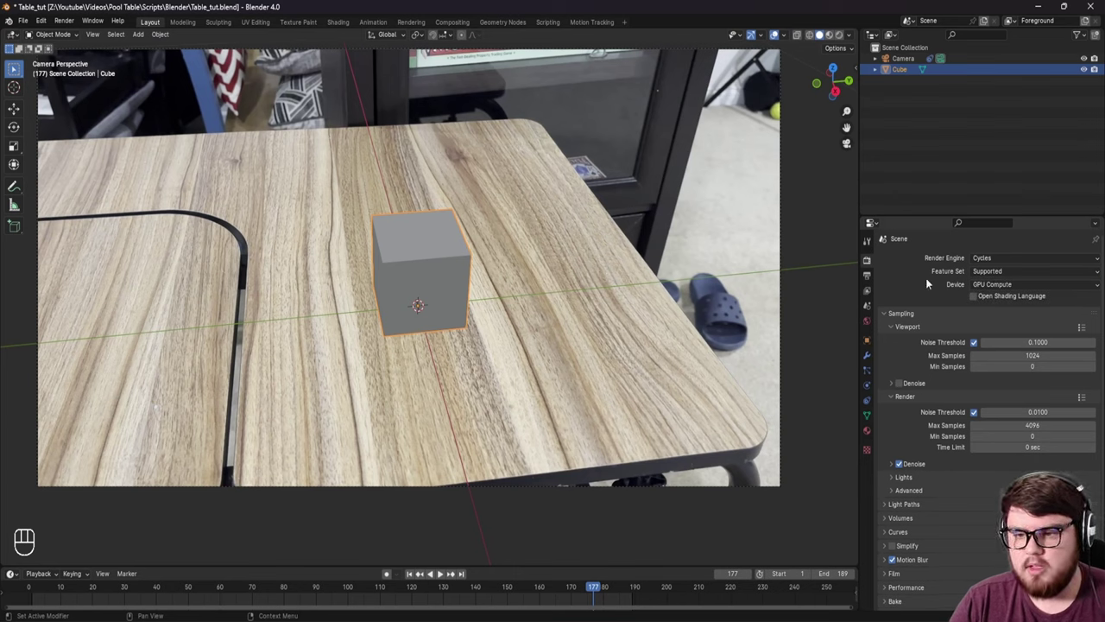
{"action": "left_click_drag", "start_coordinate": [50, 23], "coordinate": [63, 162]}
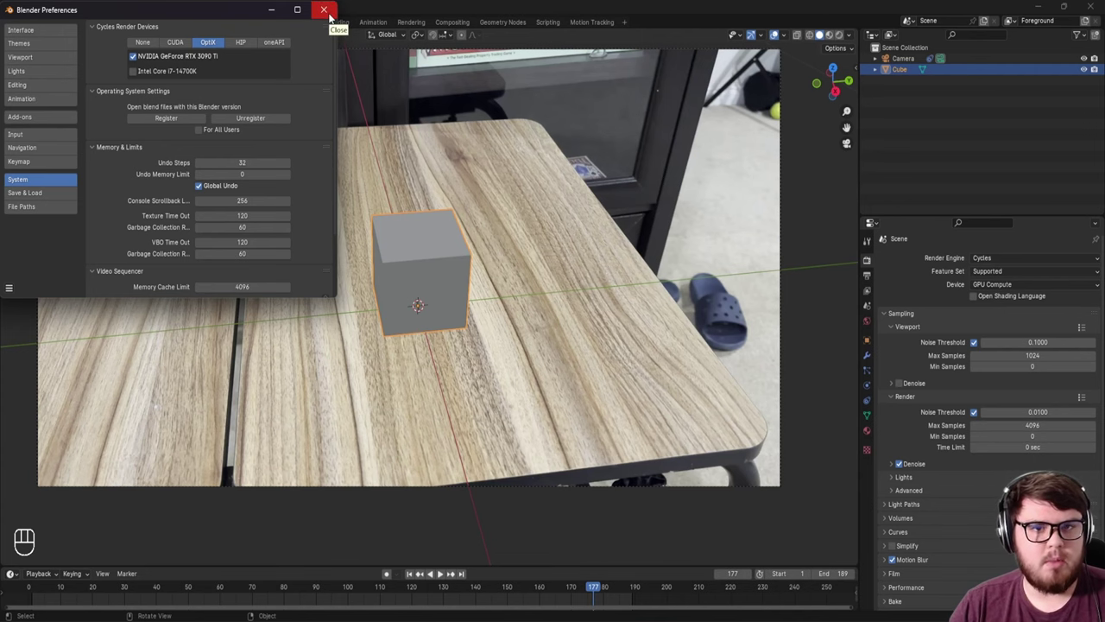
Step: Switch the viewport to Rendered shading to preview the cube live, and save the file
{"action": "middle_click", "coordinate": [447, 225]}
{"action": "key", "text": "ctrl+s"}
{"action": "key", "text": "z"}
{"action": "left_click_drag", "start_coordinate": [393, 218], "coordinate": [403, 244]}
{"action": "key", "text": "ctrl+s"}
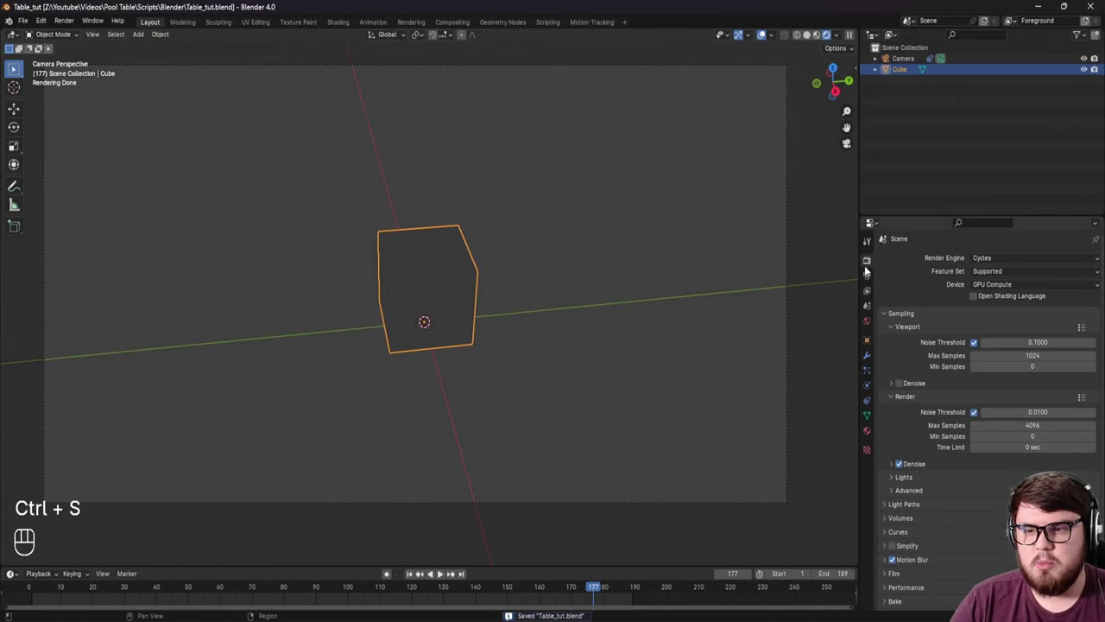
Step: Enable Film > Transparent so the table footage shows behind the rendered cube
{"action": "middle_click", "coordinate": [899, 535]}
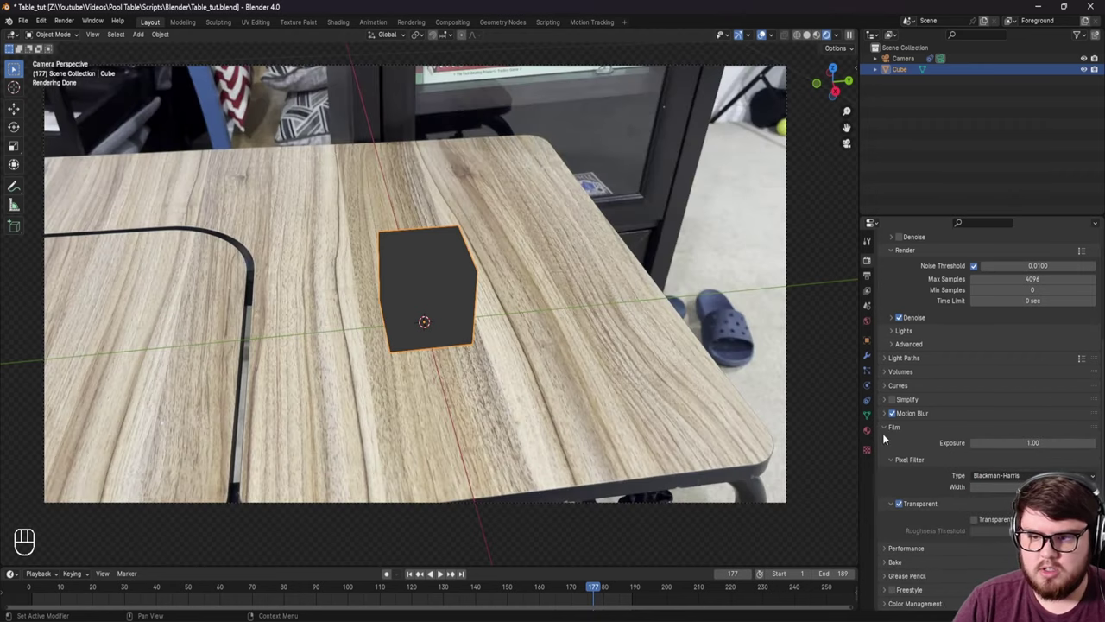
{"action": "middle_click", "coordinate": [884, 430]}
{"action": "middle_click", "coordinate": [528, 237]}
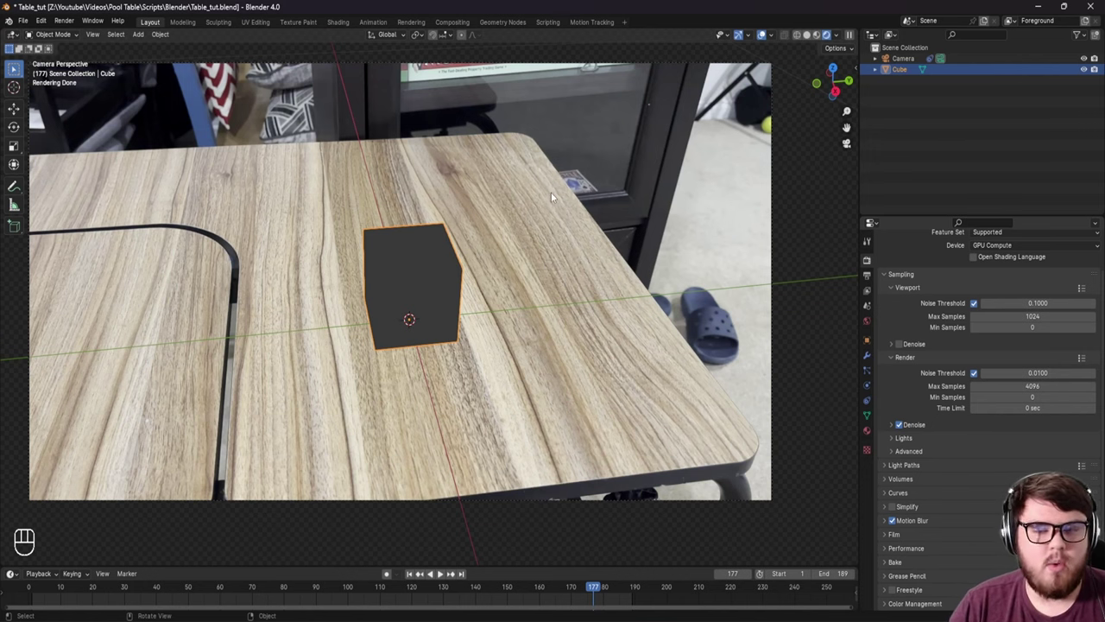
Step: Set the World background colour to near white with Strength 0.9 so the cube renders bright
{"action": "right_click", "coordinate": [871, 329]}
{"action": "right_click", "coordinate": [1003, 288]}
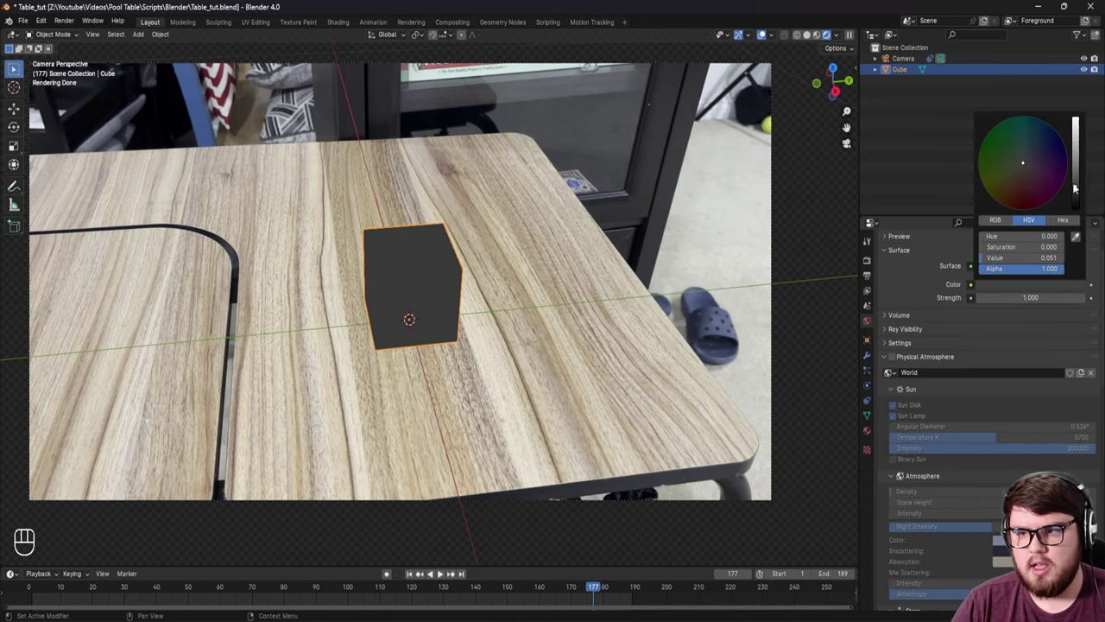
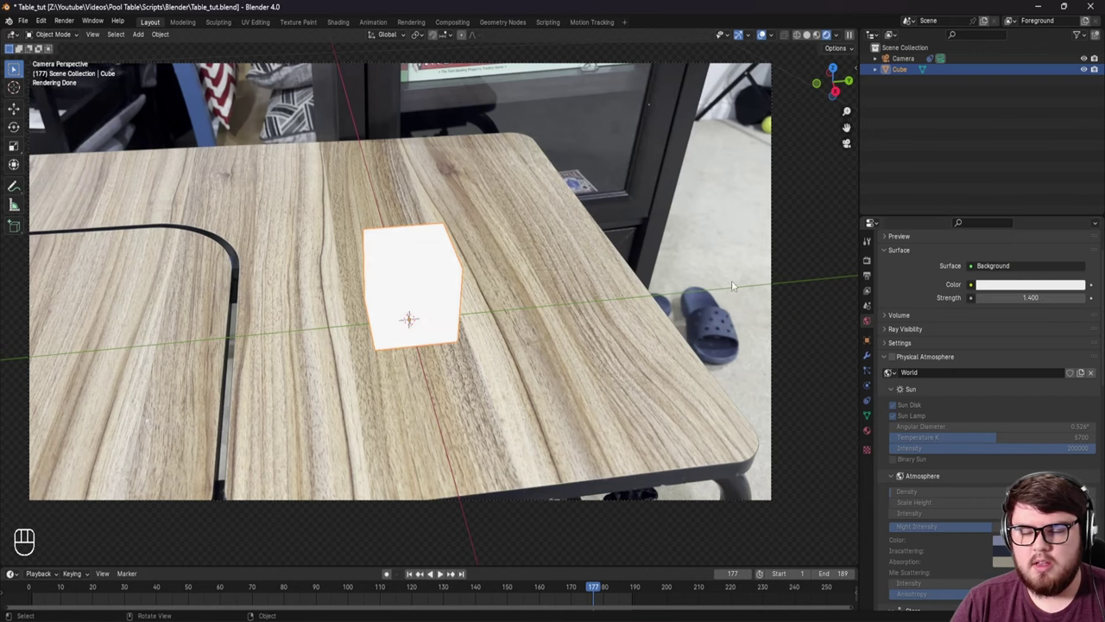
{"action": "left_click_drag", "start_coordinate": [470, 321], "coordinate": [385, 307]}
{"action": "left_click_drag", "start_coordinate": [431, 315], "coordinate": [519, 303]}
{"action": "left_click_drag", "start_coordinate": [488, 297], "coordinate": [454, 296]}
{"action": "middle_click", "coordinate": [478, 311]}
{"action": "left_click", "coordinate": [986, 298]}
{"action": "left_click", "coordinate": [985, 299]}
{"action": "left_click_drag", "start_coordinate": [644, 279], "coordinate": [602, 286]}
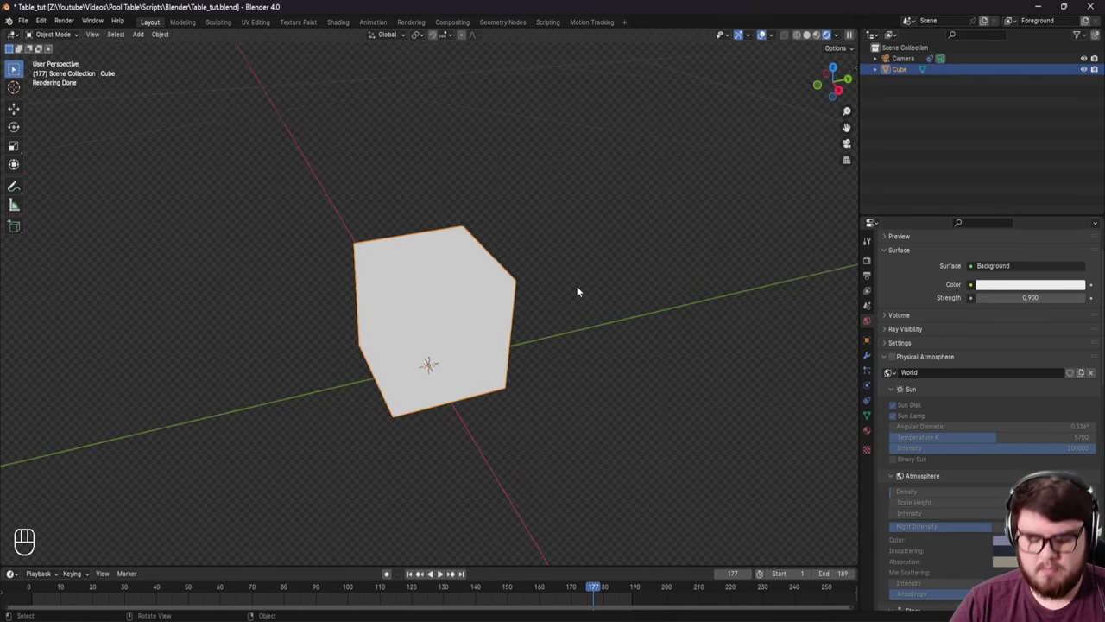
Step: Scale the cube in the tracked camera view to roughly match the tabletop size
{"action": "key", "text": "KP_0"}
{"action": "key", "text": "s"}
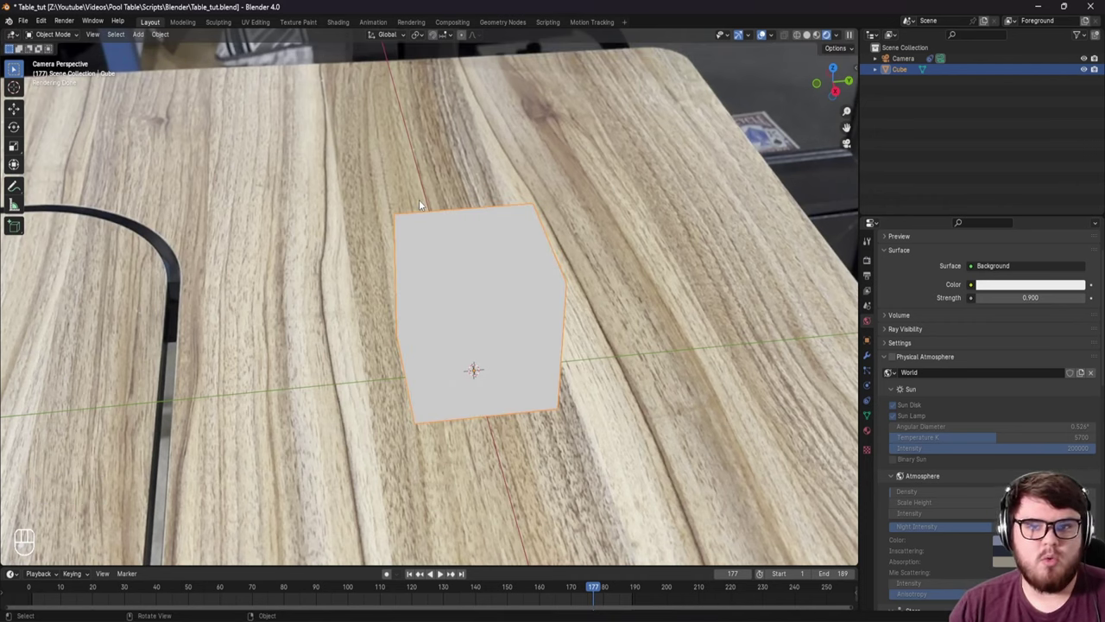
{"action": "middle_click", "coordinate": [432, 172]}
{"action": "key", "text": "ctrl+s"}
{"action": "middle_click", "coordinate": [451, 265]}
{"action": "key", "text": "ctrl+s"}
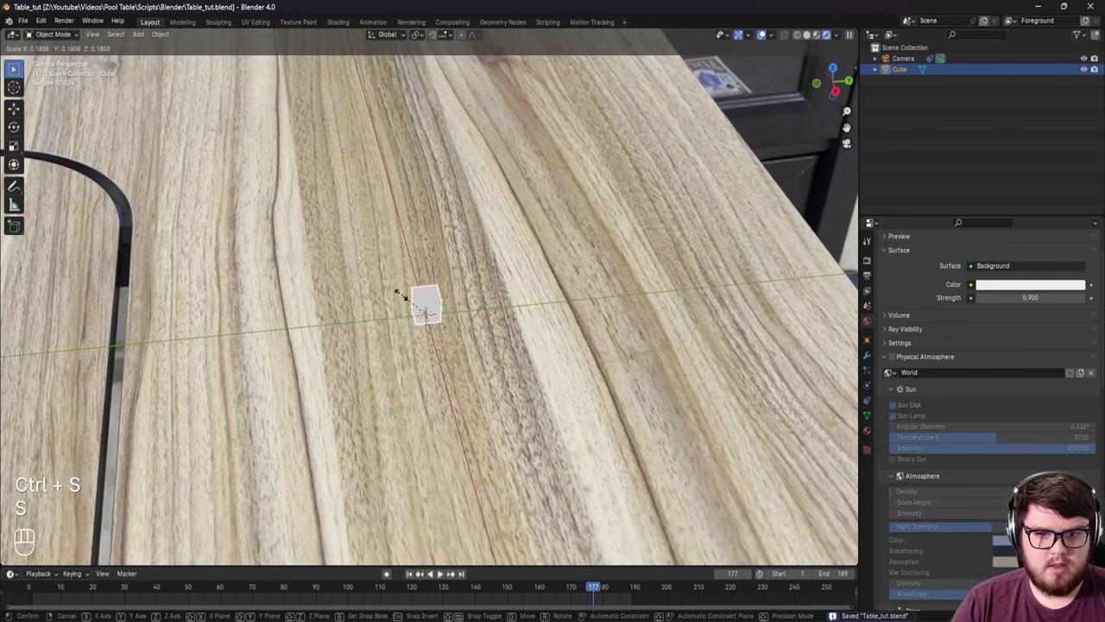
{"action": "key", "text": "c"}
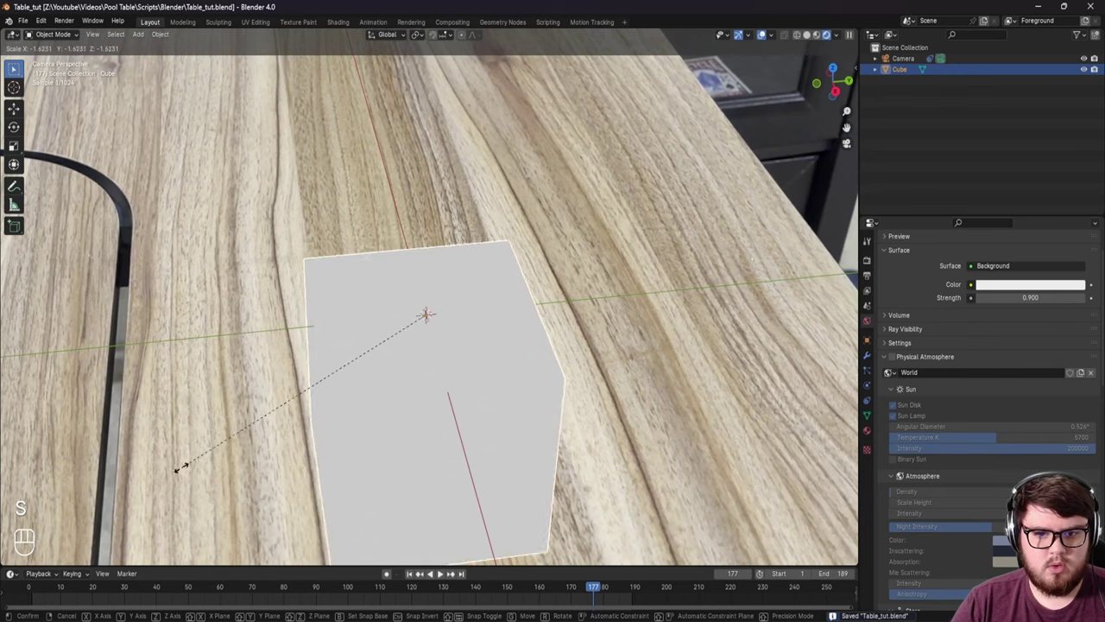
Step: Move and stretch the cube into a long slab lined up with the table edges in the footage
{"action": "middle_click", "coordinate": [186, 472]}
{"action": "left_click_drag", "start_coordinate": [256, 339], "coordinate": [317, 289]}
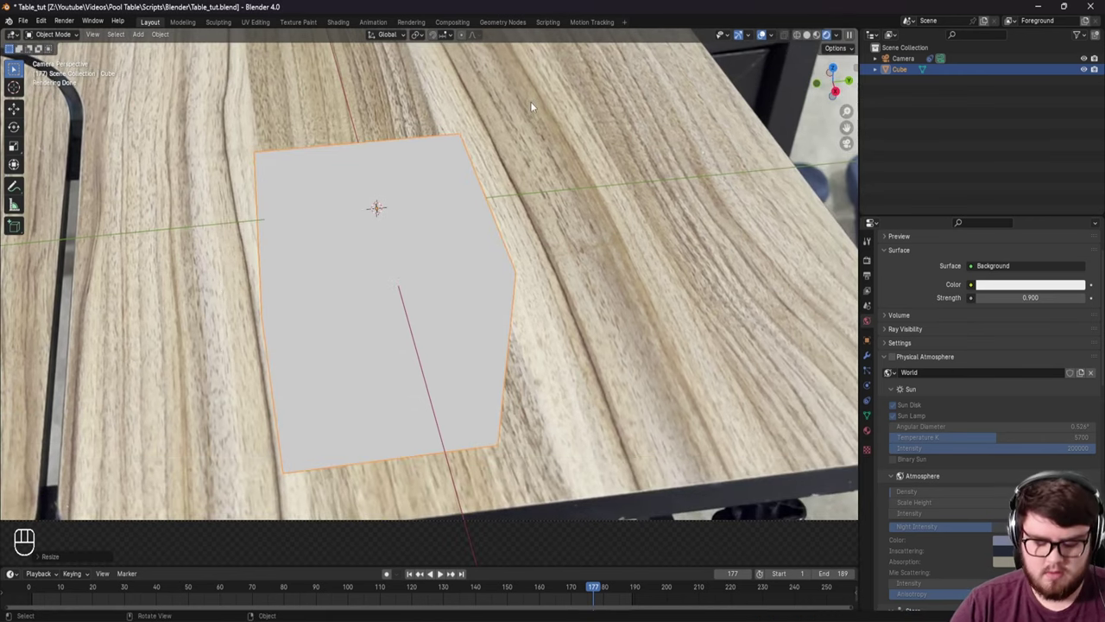
{"action": "key", "text": "KP_1"}
{"action": "left_click_drag", "start_coordinate": [394, 376], "coordinate": [433, 335]}
{"action": "left_click_drag", "start_coordinate": [383, 282], "coordinate": [389, 306]}
{"action": "middle_click", "coordinate": [393, 275]}
{"action": "key", "text": "KP_0"}
{"action": "middle_click", "coordinate": [458, 295]}
{"action": "key", "text": "ctrl+s"}
{"action": "left_click_drag", "start_coordinate": [463, 304], "coordinate": [480, 309]}
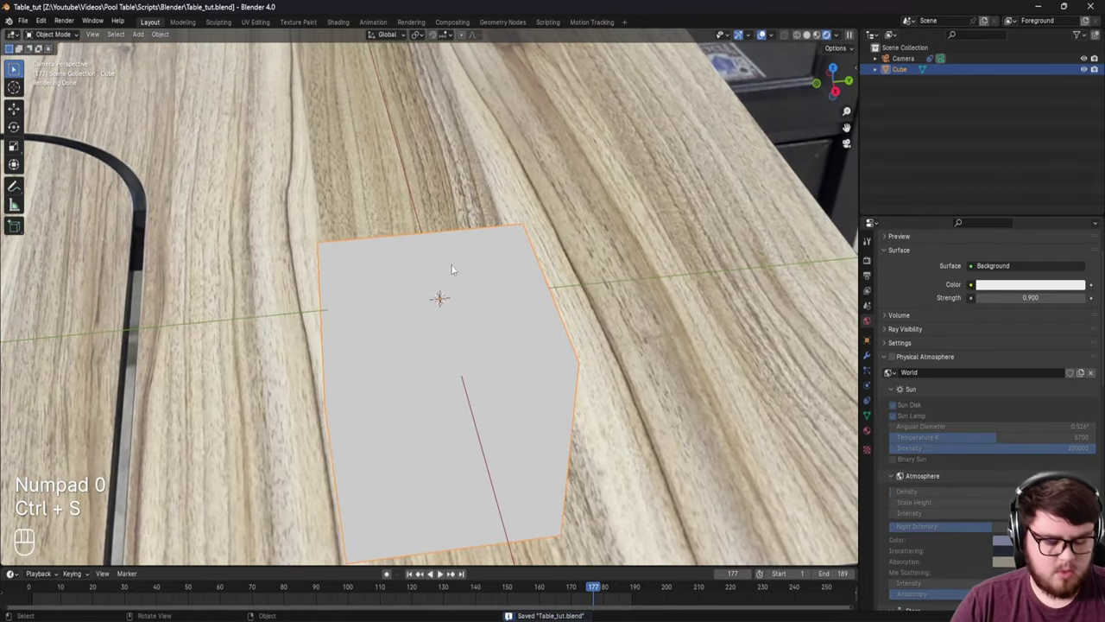
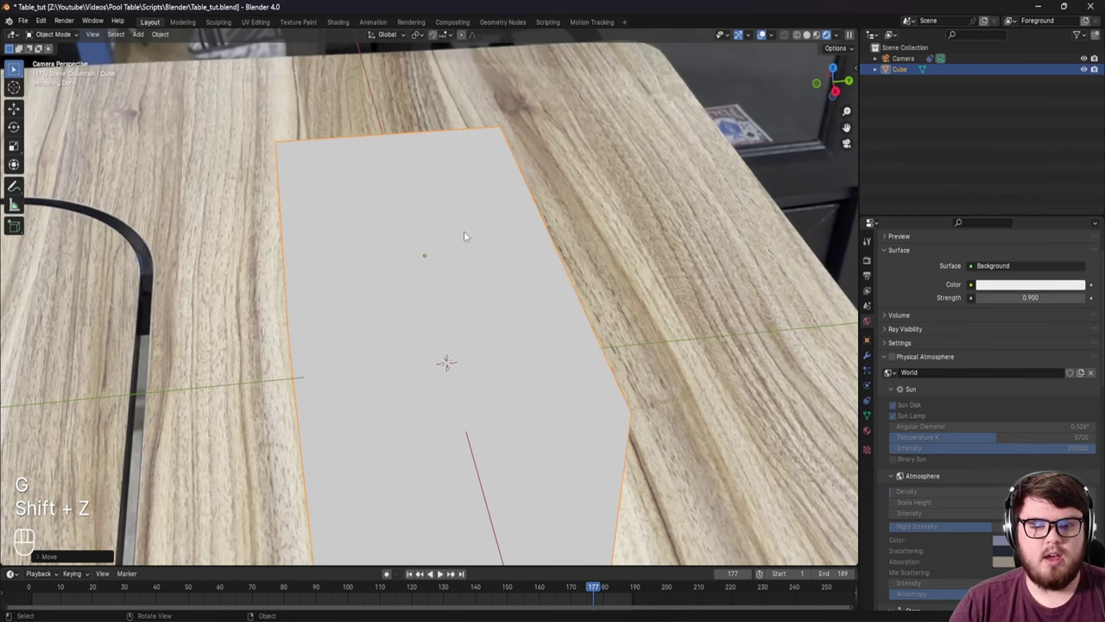
Step: Fine-tune the slab's scale, save the file, and enter Edit Mode on the cube
{"action": "key", "text": "s"}
{"action": "middle_click", "coordinate": [530, 202]}
{"action": "middle_click", "coordinate": [477, 221]}
{"action": "key", "text": "ctrl+s"}
{"action": "left_click_drag", "start_coordinate": [413, 297], "coordinate": [375, 285]}
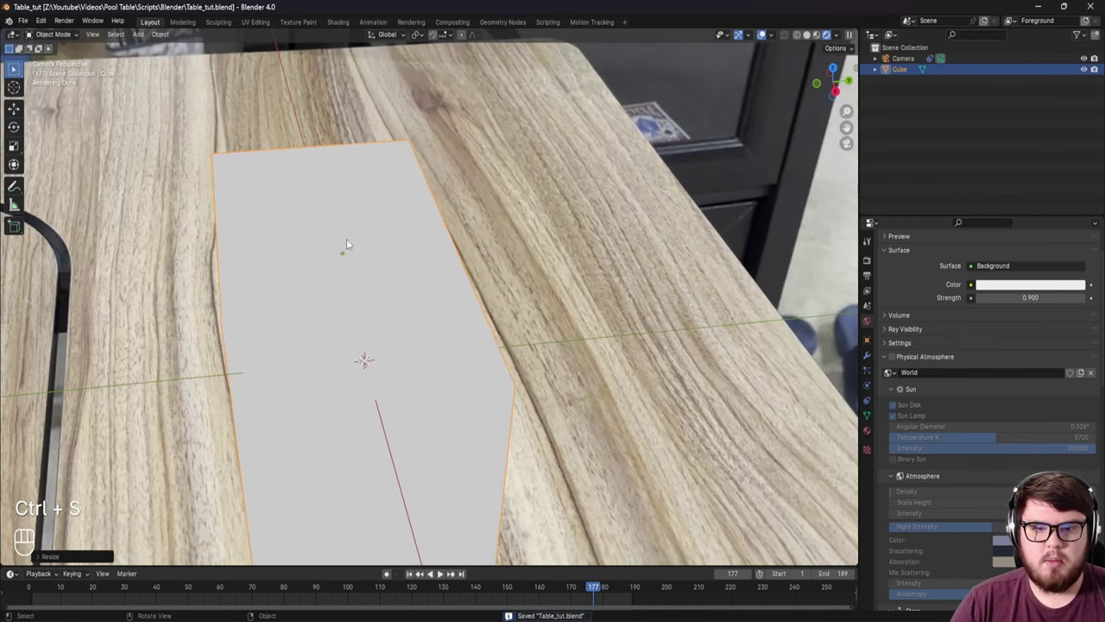
{"action": "middle_click", "coordinate": [348, 266]}
{"action": "key", "text": "Tab"}
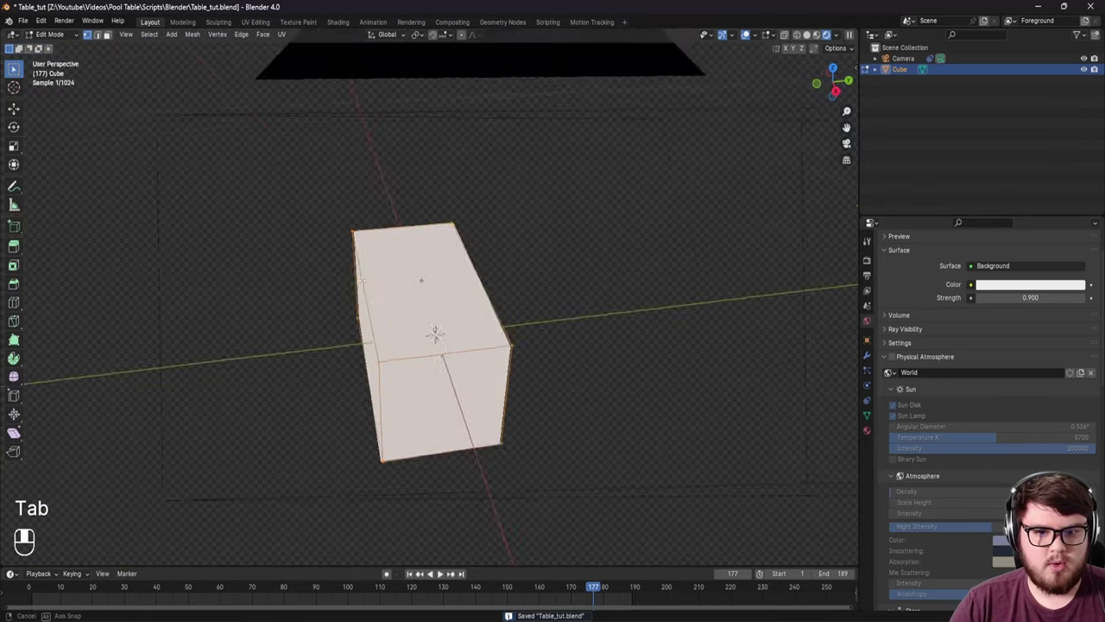
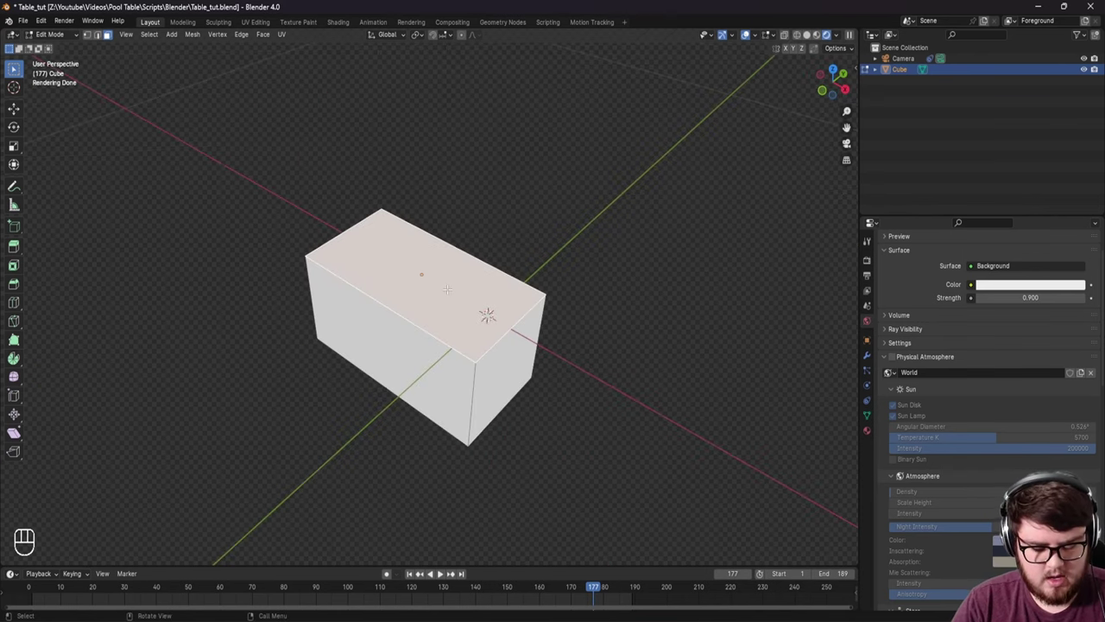
Step: Separate the selected top face into its own object with P > Selection and return to Object Mode
{"action": "key", "text": "p"}
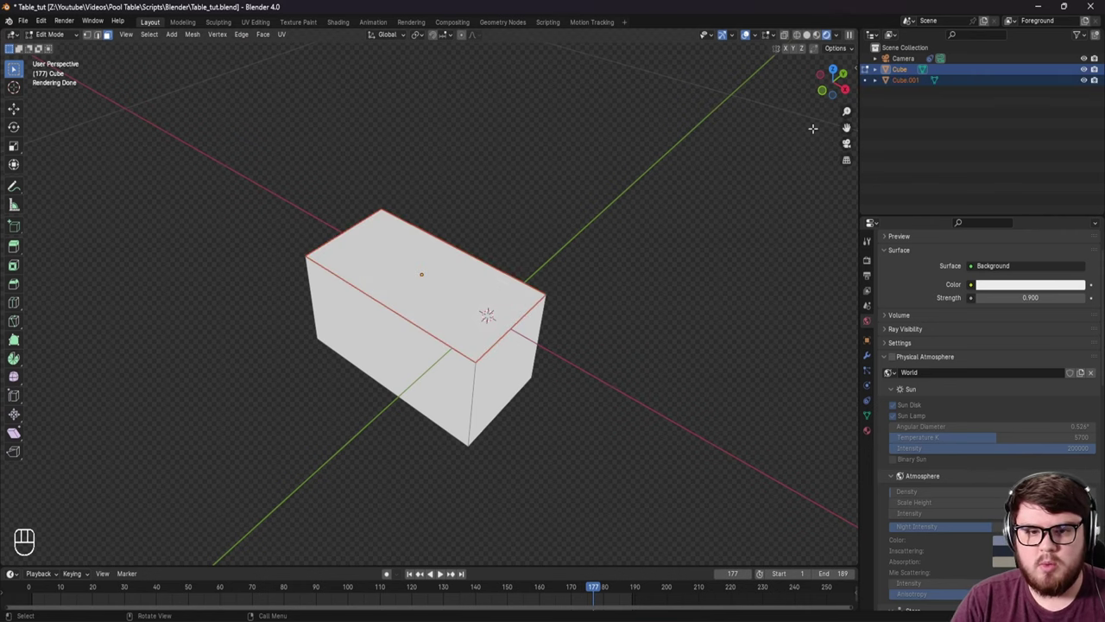
{"action": "key", "text": "Tab"}
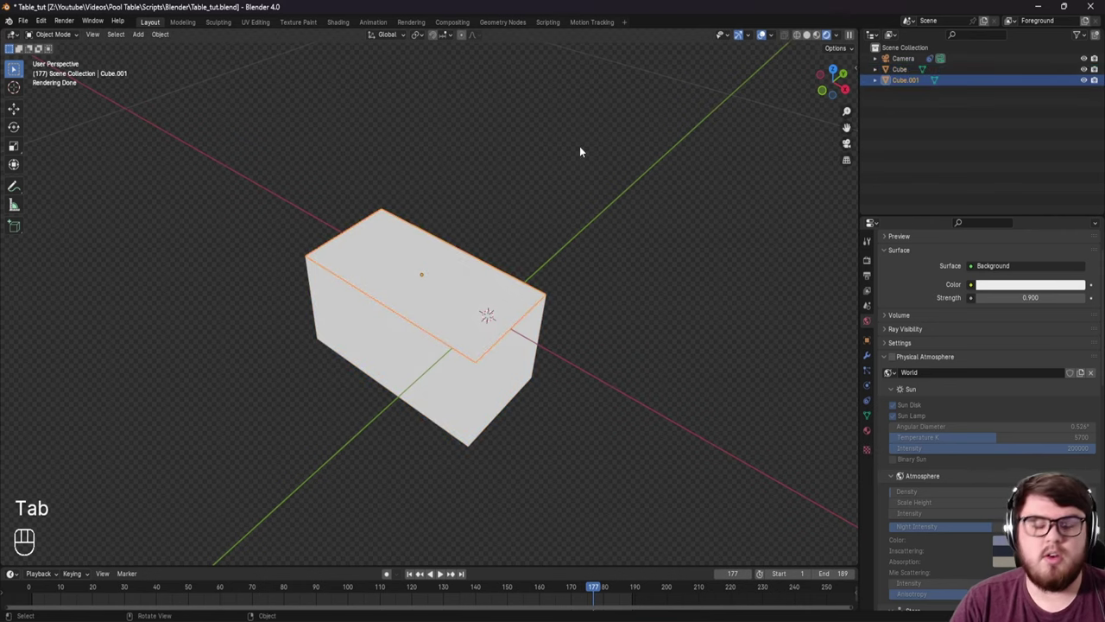
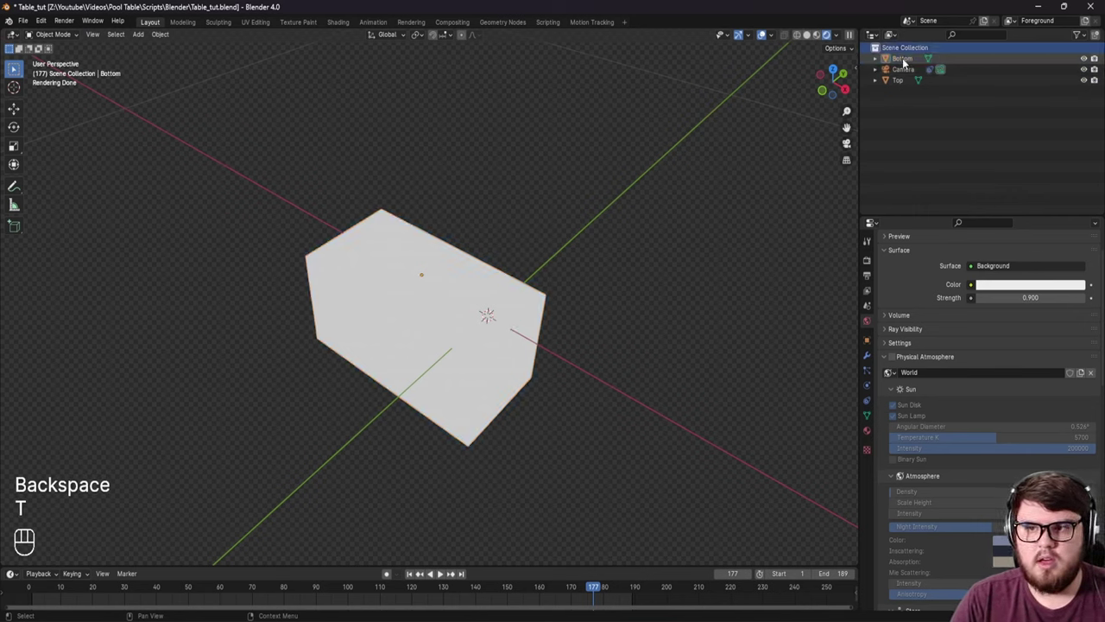
Step: Lift the Top piece along Z so it sits above the Bottom block
{"action": "middle_click", "coordinate": [477, 314]}
{"action": "key", "text": "g"}
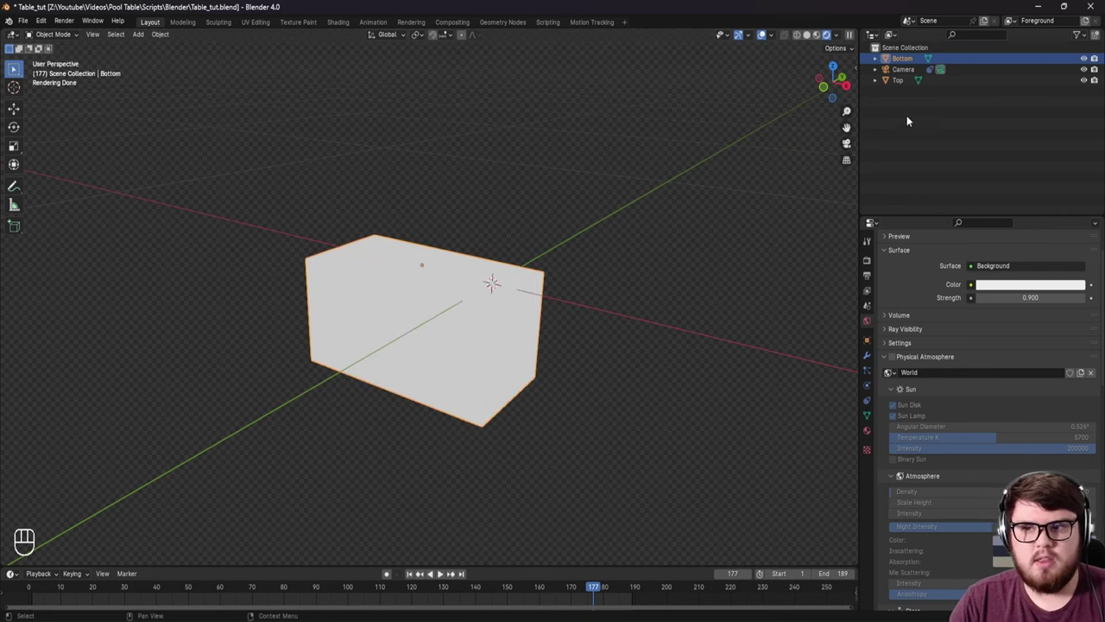
{"action": "key", "text": "g"}
{"action": "key", "text": "z"}
{"action": "key", "text": "g"}
{"action": "key", "text": "z"}
{"action": "middle_click", "coordinate": [467, 164]}
{"action": "left_click_drag", "start_coordinate": [465, 224], "coordinate": [480, 217]}
{"action": "middle_click", "coordinate": [481, 213]}
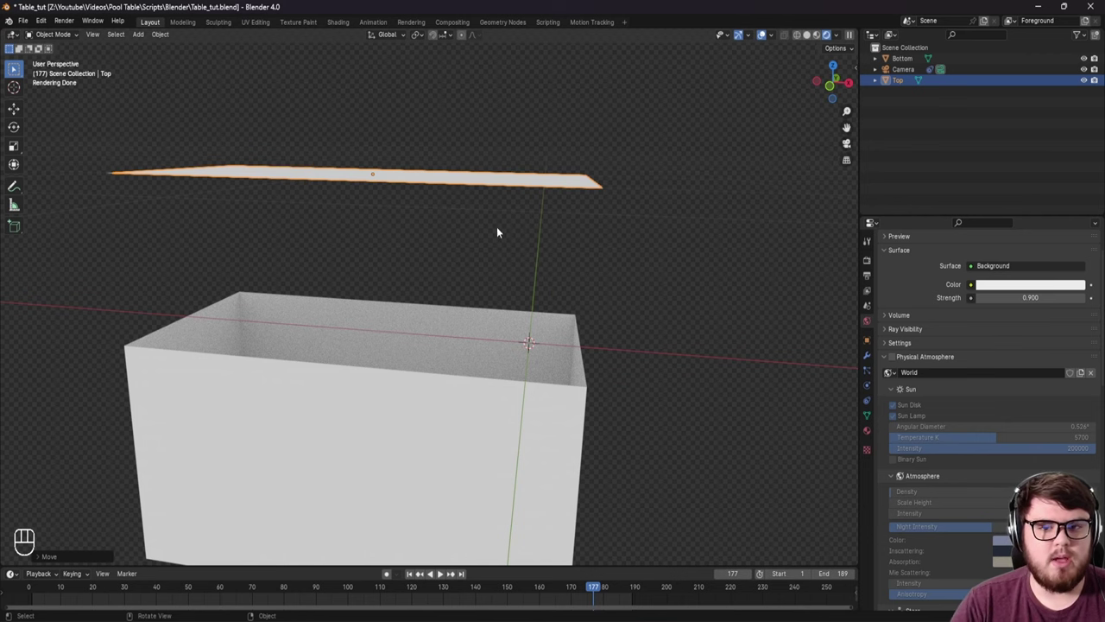
Step: In Solid shading, extrude the Top face to give it slab thickness and save the file
{"action": "middle_click", "coordinate": [455, 248]}
{"action": "key", "text": "z"}
{"action": "key", "text": "ctrl+s"}
{"action": "middle_click", "coordinate": [457, 278]}
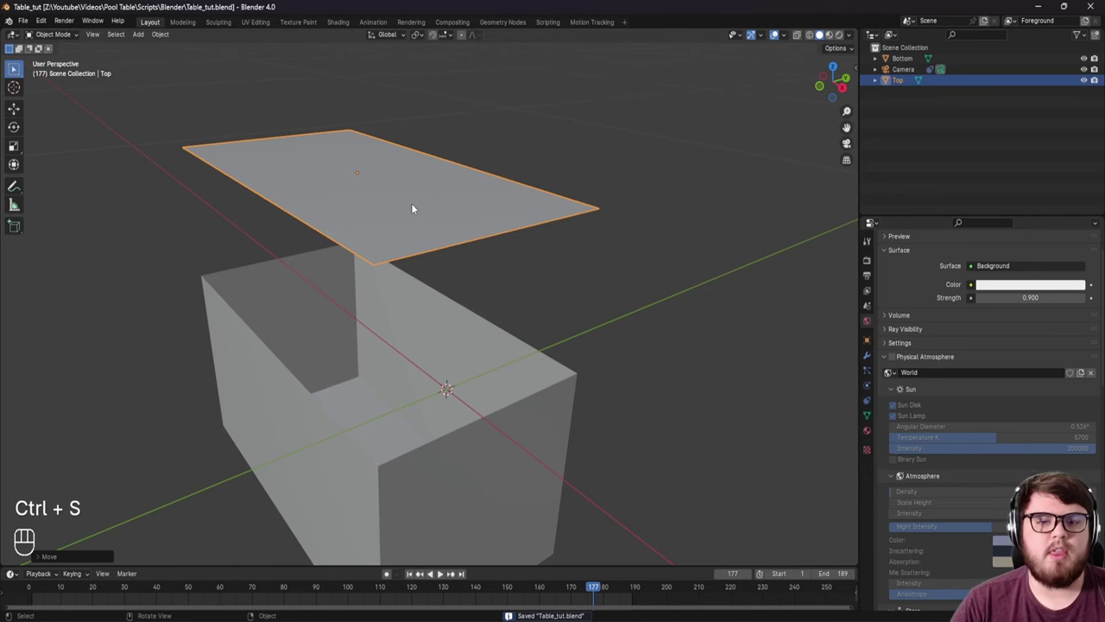
{"action": "key", "text": "ctrl+z"}
{"action": "left_click_drag", "start_coordinate": [385, 310], "coordinate": [416, 259]}
{"action": "key", "text": "ctrl+s"}
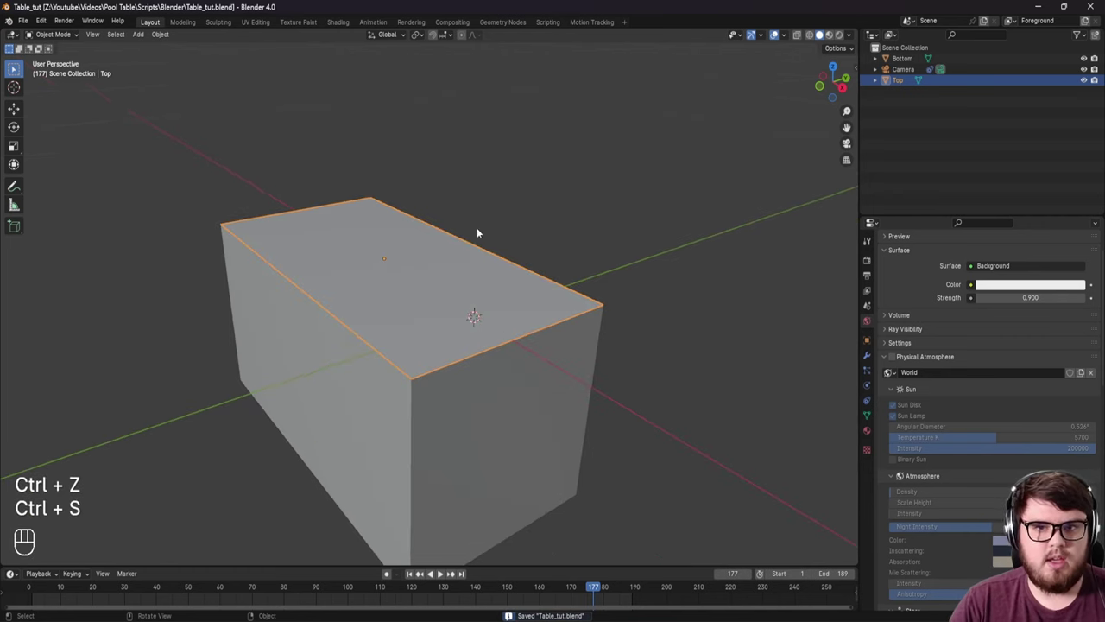
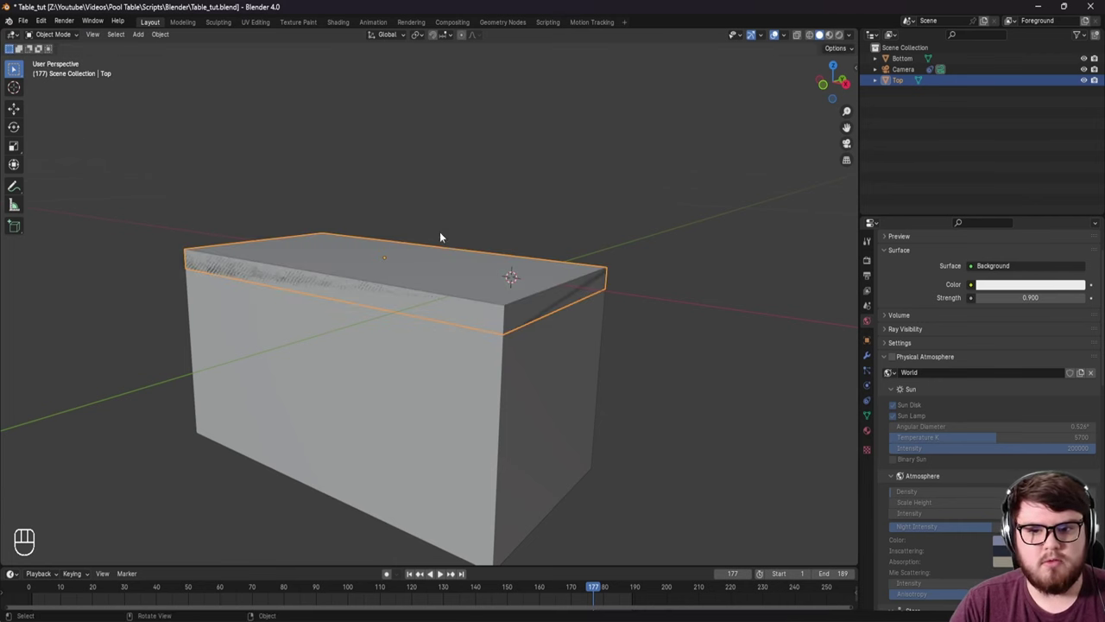
Step: Inspect the Top block from above, return to the tracked camera view and save the file
{"action": "left_click_drag", "start_coordinate": [443, 275], "coordinate": [426, 302]}
{"action": "left_click_drag", "start_coordinate": [390, 318], "coordinate": [492, 252]}
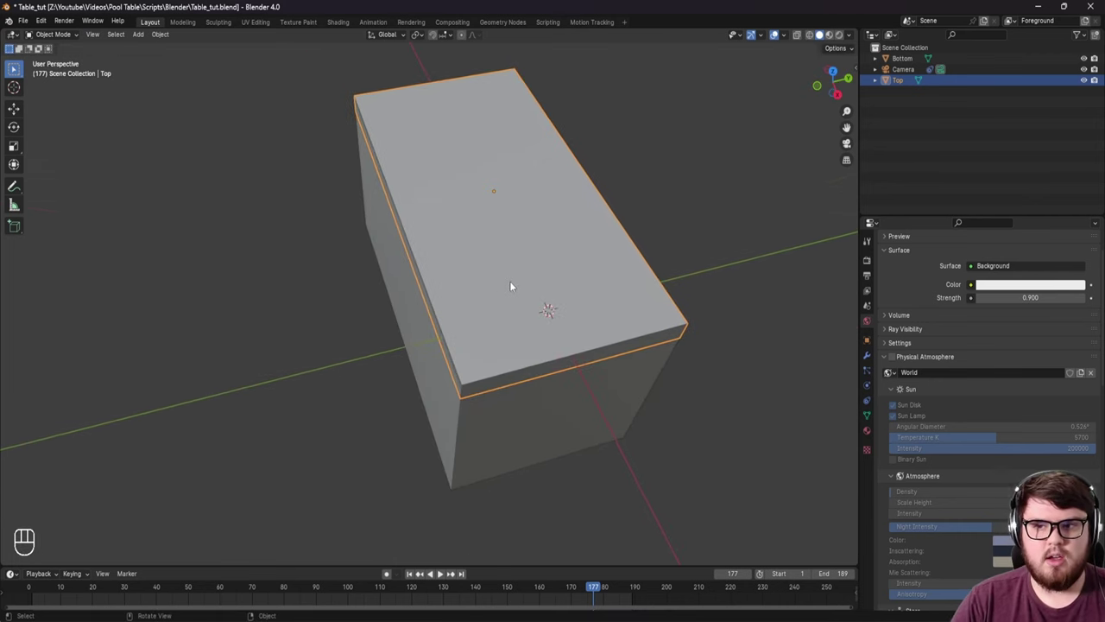
{"action": "left_click_drag", "start_coordinate": [466, 297], "coordinate": [443, 316]}
{"action": "key", "text": "KP_0"}
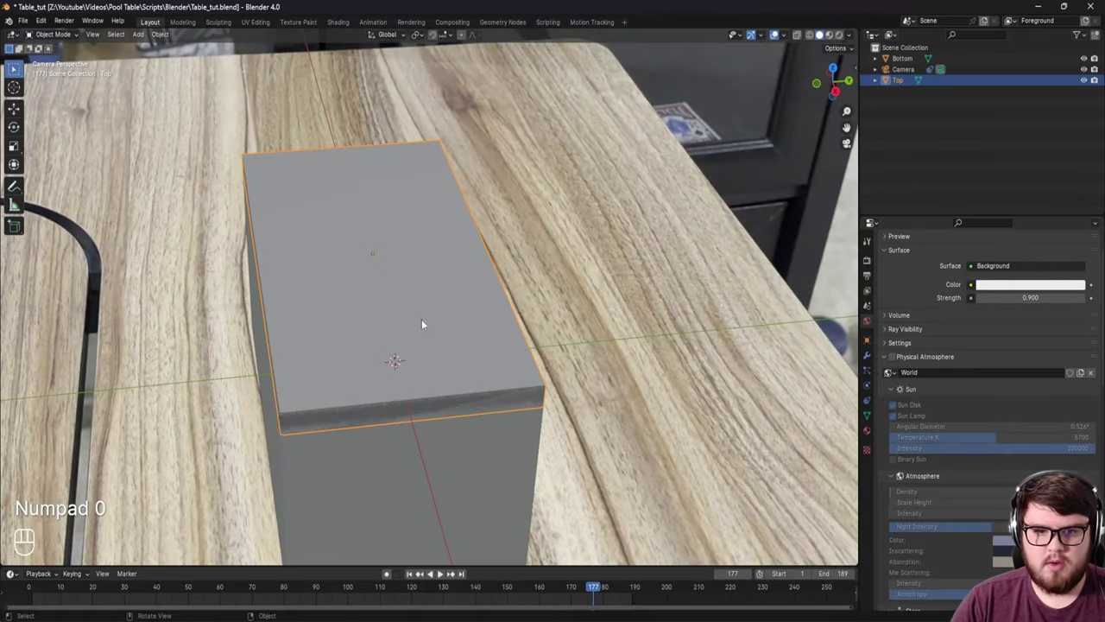
{"action": "left_click_drag", "start_coordinate": [400, 339], "coordinate": [435, 291]}
{"action": "key", "text": "ctrl+s"}
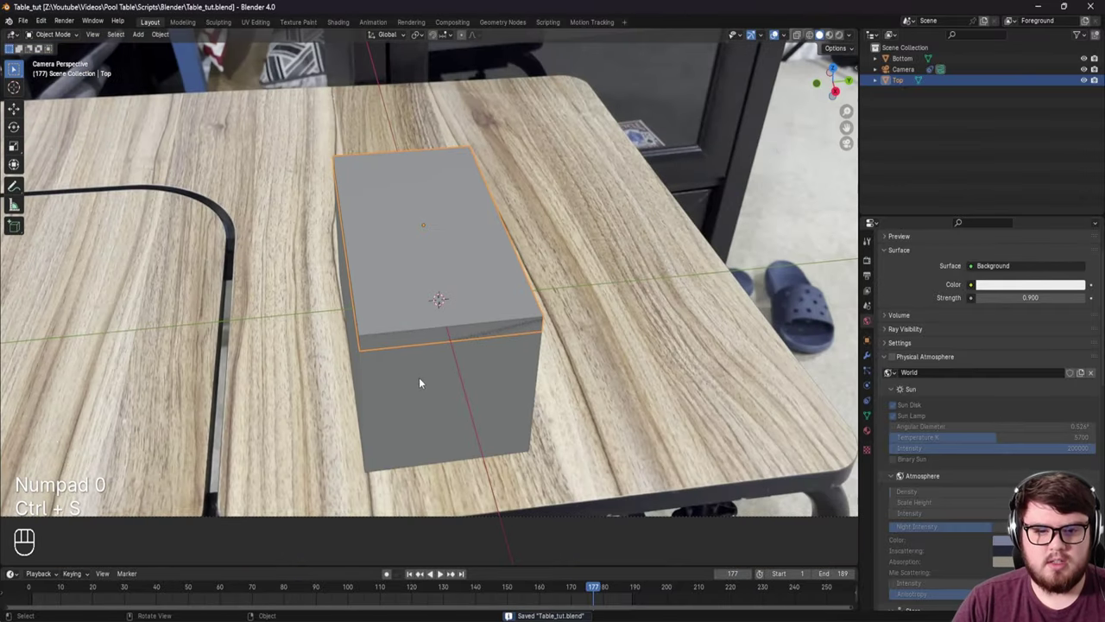
Step: Recentre the view, save again, and open the Top block in Edit Mode with its mesh selected
{"action": "middle_click", "coordinate": [368, 299]}
{"action": "key", "text": "shift+c"}
{"action": "left_click", "coordinate": [368, 303]}
{"action": "key", "text": "ctrl+s"}
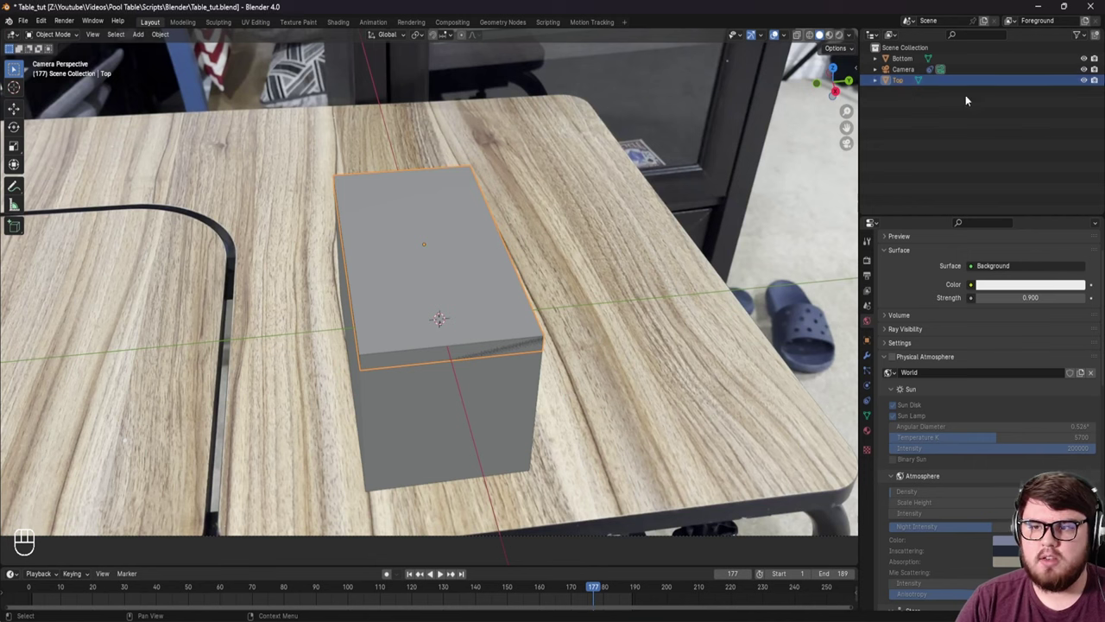
{"action": "key", "text": "Tab"}
{"action": "left_click", "coordinate": [848, 127]}
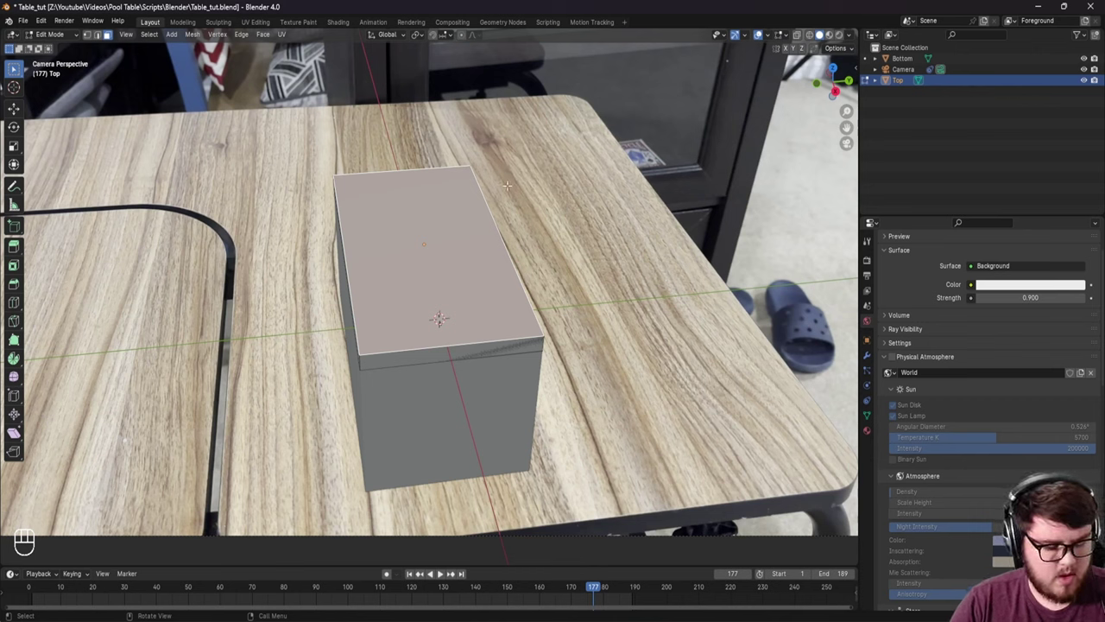
Step: Split the top face off as a new object named Holdout and select its whole mesh in Edit Mode
{"action": "key", "text": "shift+d"}
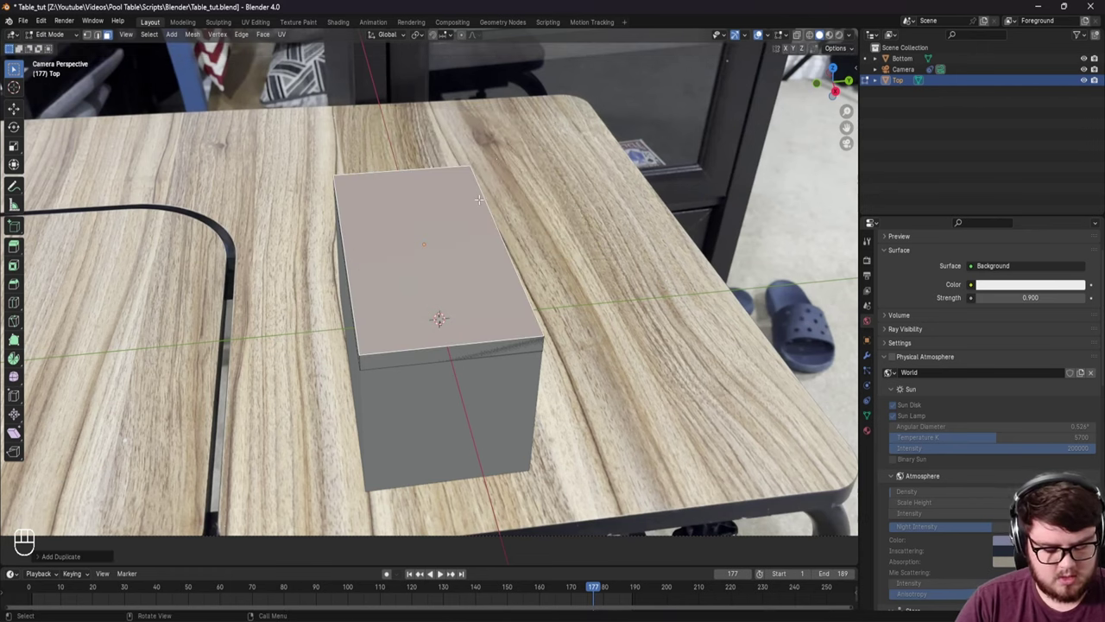
{"action": "key", "text": "p"}
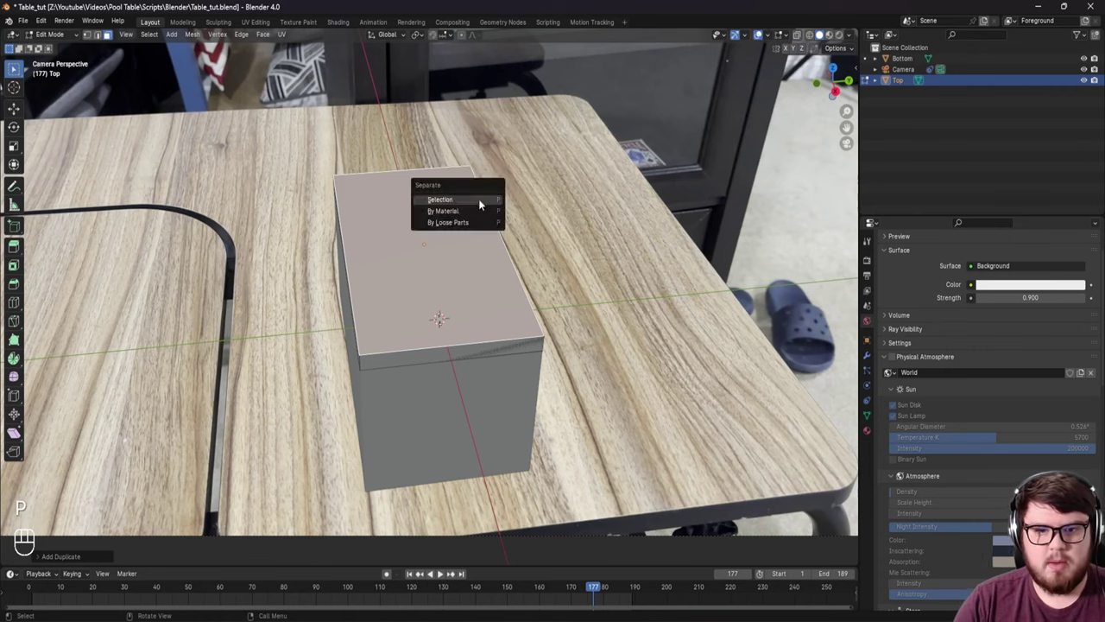
{"action": "key", "text": "Tab"}
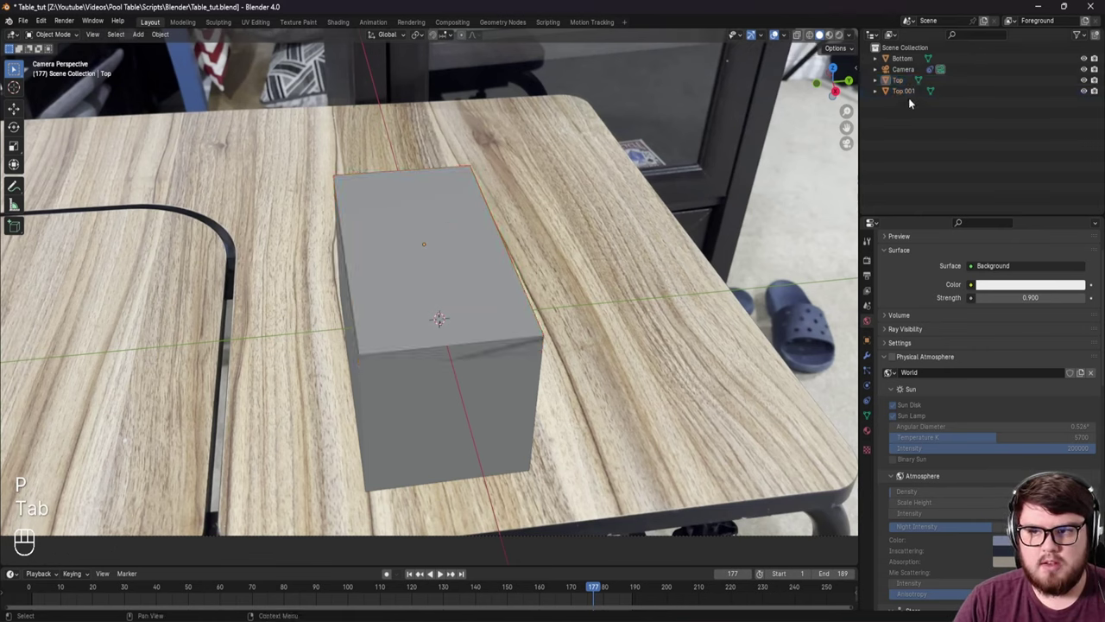
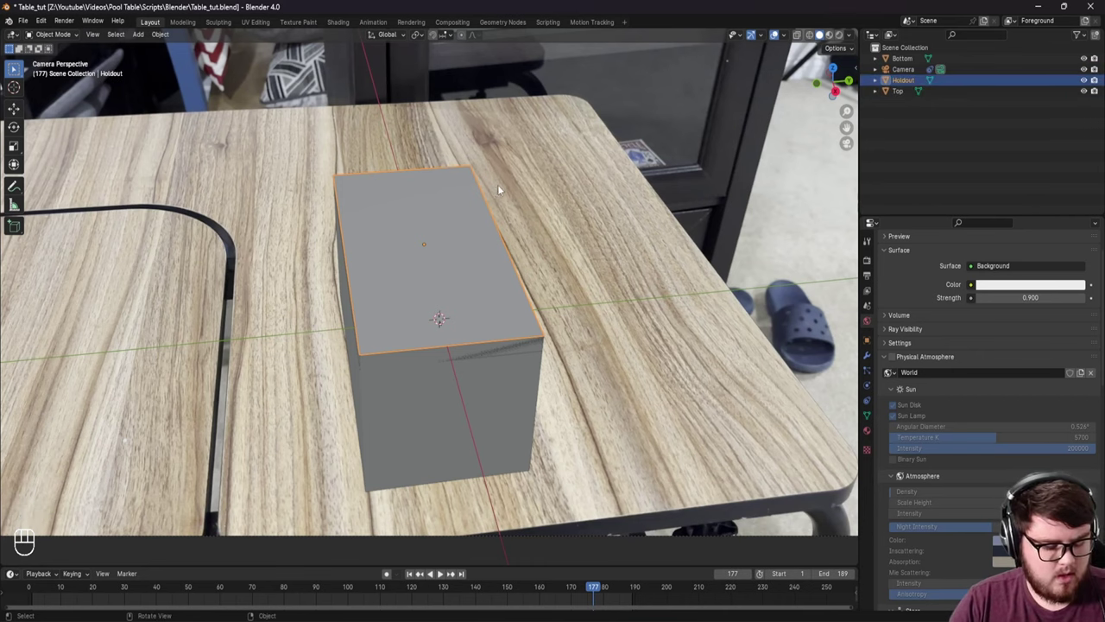
{"action": "right_click", "coordinate": [904, 85]}
{"action": "key", "text": "Tab"}
{"action": "key", "text": "a"}
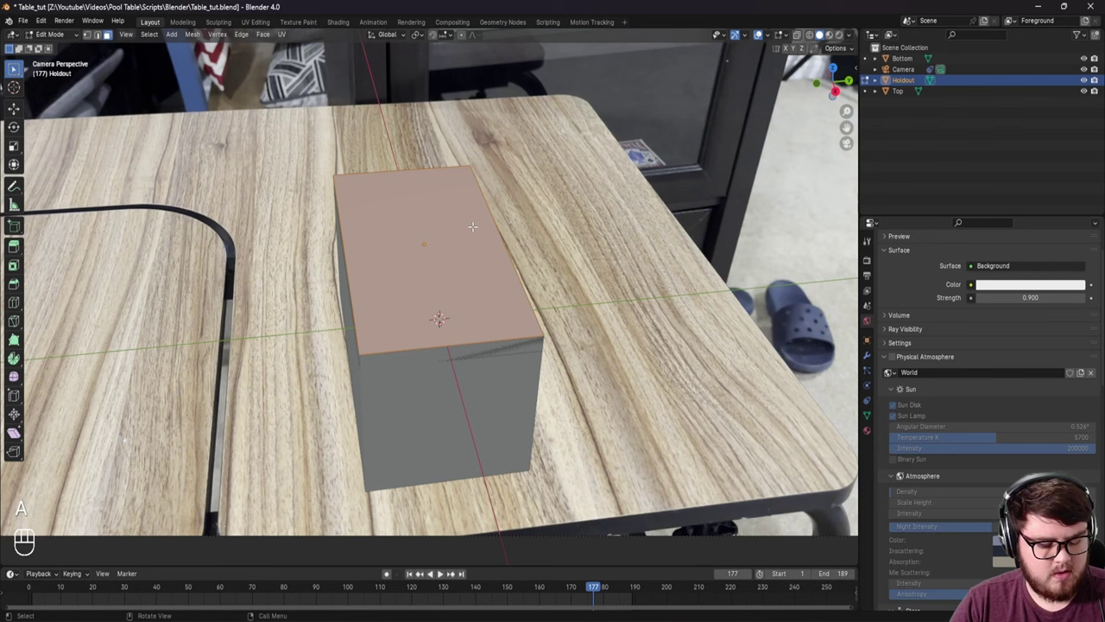
Step: Extrude and scale the Holdout face across the table, then delete the inner face to open a hole
{"action": "key", "text": "e"}
{"action": "key", "text": "s"}
{"action": "right_click", "coordinate": [848, 127]}
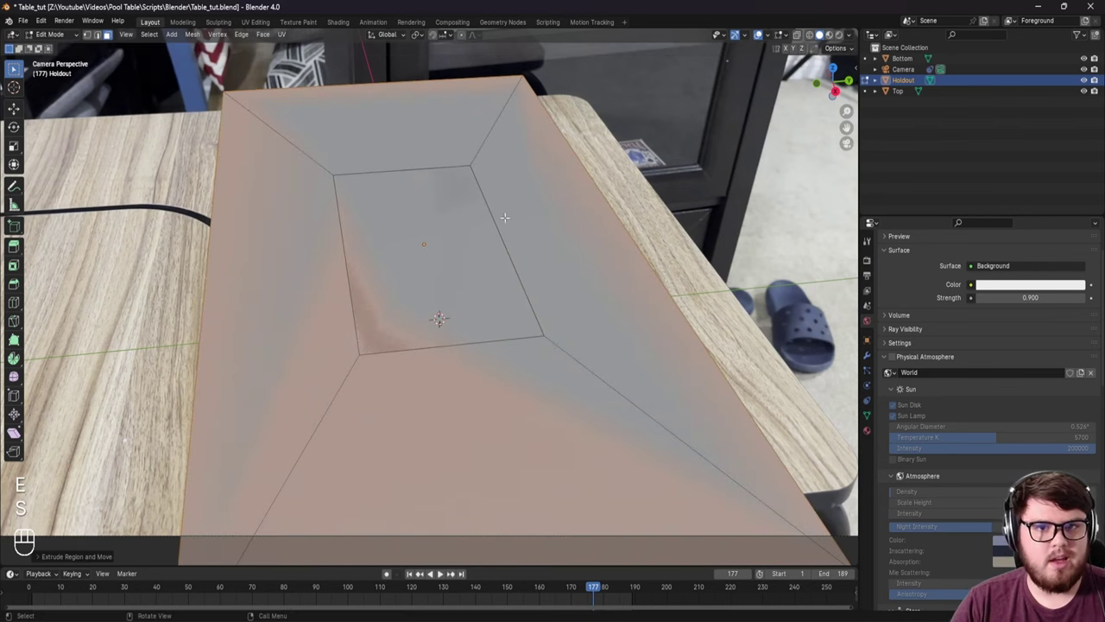
{"action": "left_click", "coordinate": [848, 127]}
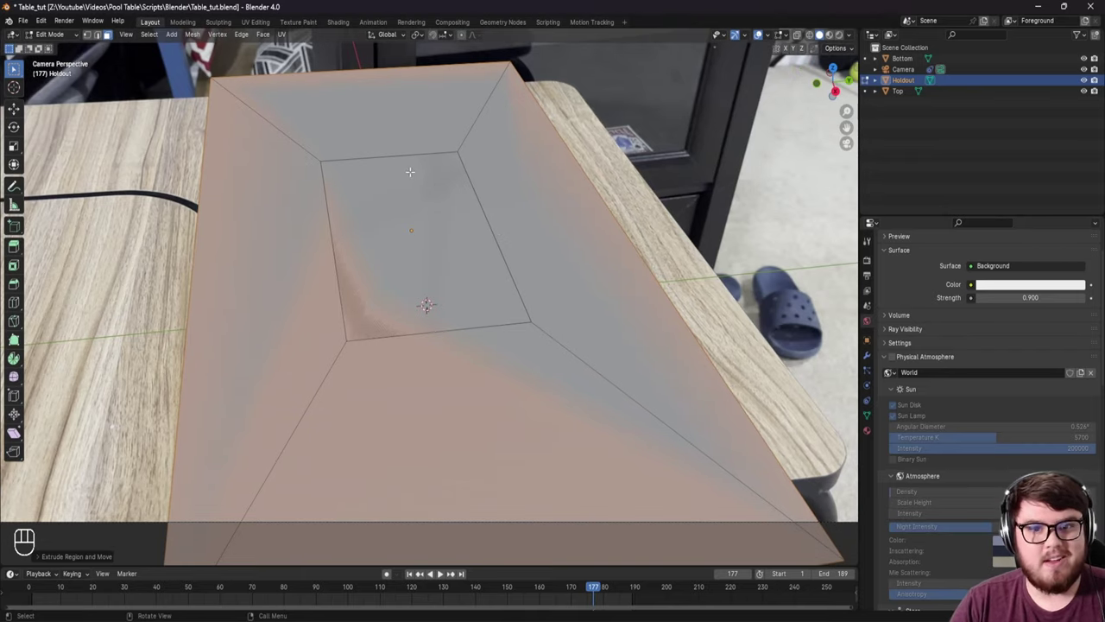
{"action": "key", "text": "x"}
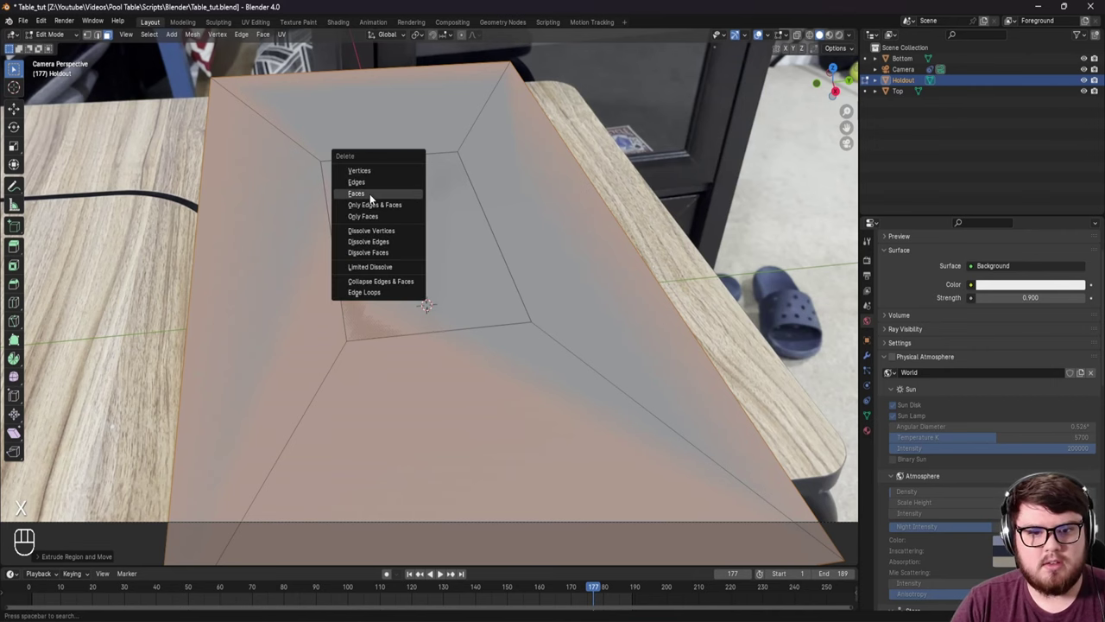
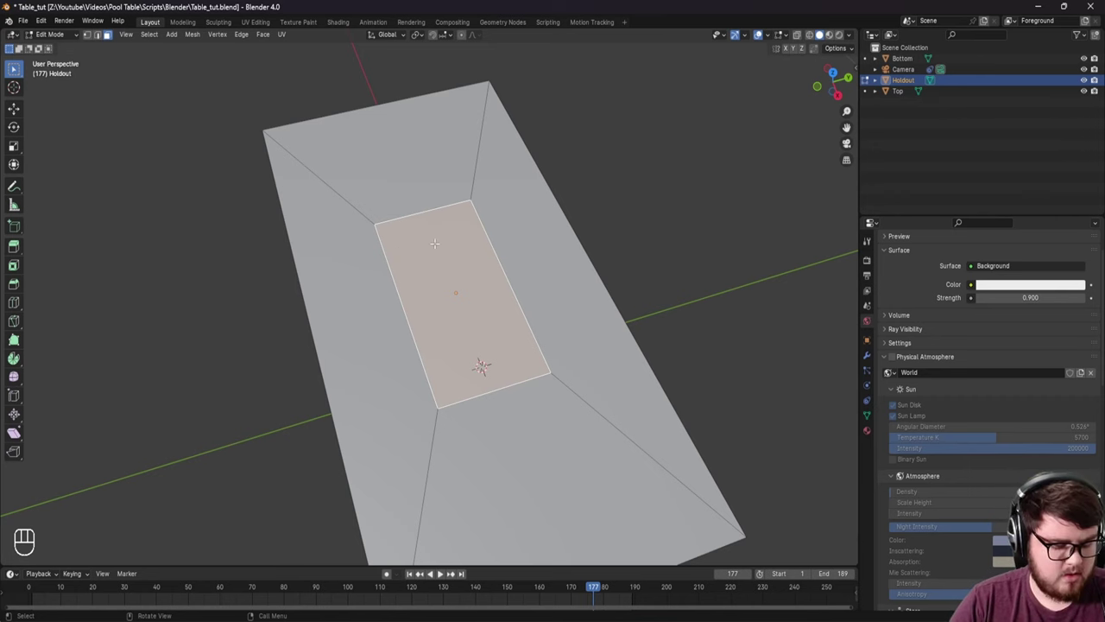
{"action": "key", "text": "x"}
Step: Back in Object Mode through the camera, nudge the Holdout frame upward along Z
{"action": "key", "text": "Tab"}
{"action": "middle_click", "coordinate": [460, 225]}
{"action": "key", "text": "KP_0"}
{"action": "key", "text": "g"}
{"action": "key", "text": "z"}
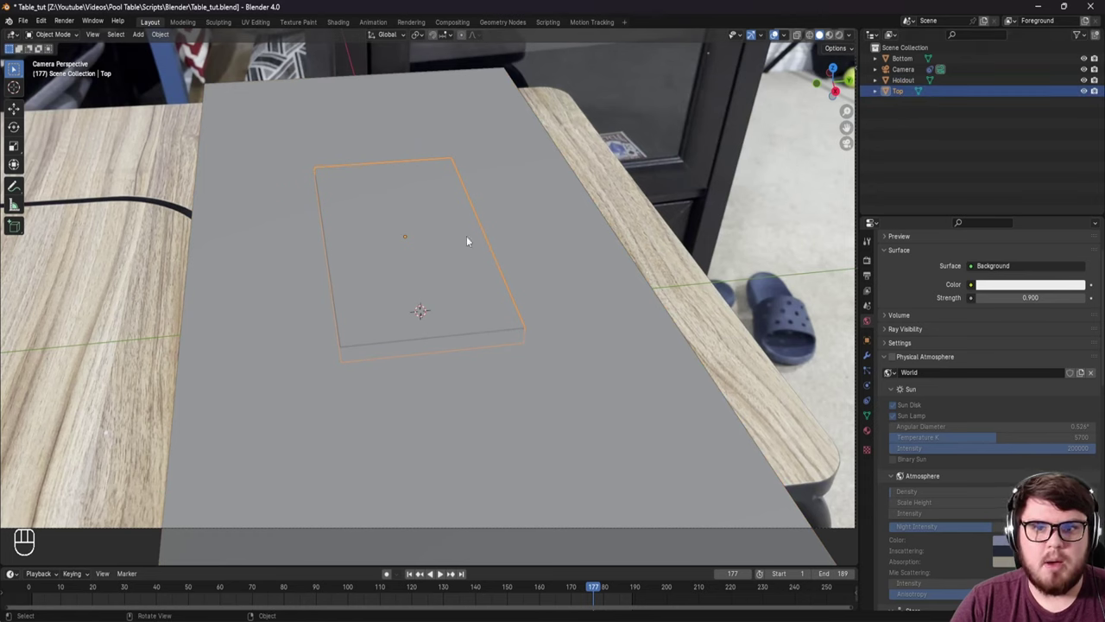
Step: Mark the Holdout frame as a holdout in Visibility so only the Top block renders, and save
{"action": "left_click_drag", "start_coordinate": [529, 203], "coordinate": [493, 278]}
{"action": "left_click_drag", "start_coordinate": [494, 270], "coordinate": [667, 313]}
{"action": "key", "text": "ctrl+s"}
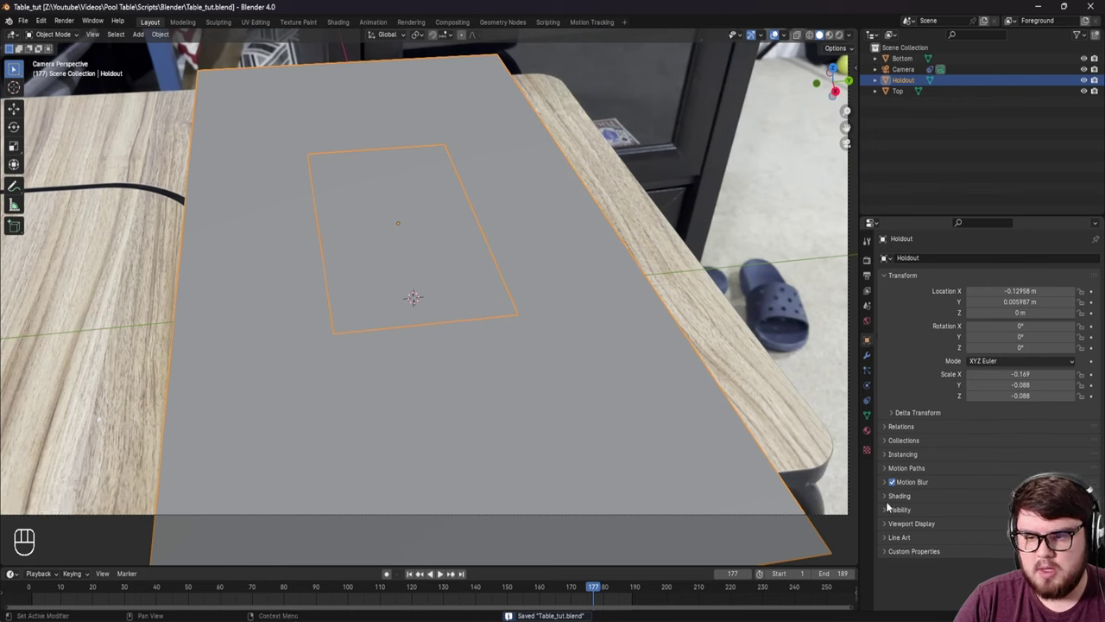
{"action": "right_click", "coordinate": [890, 513]}
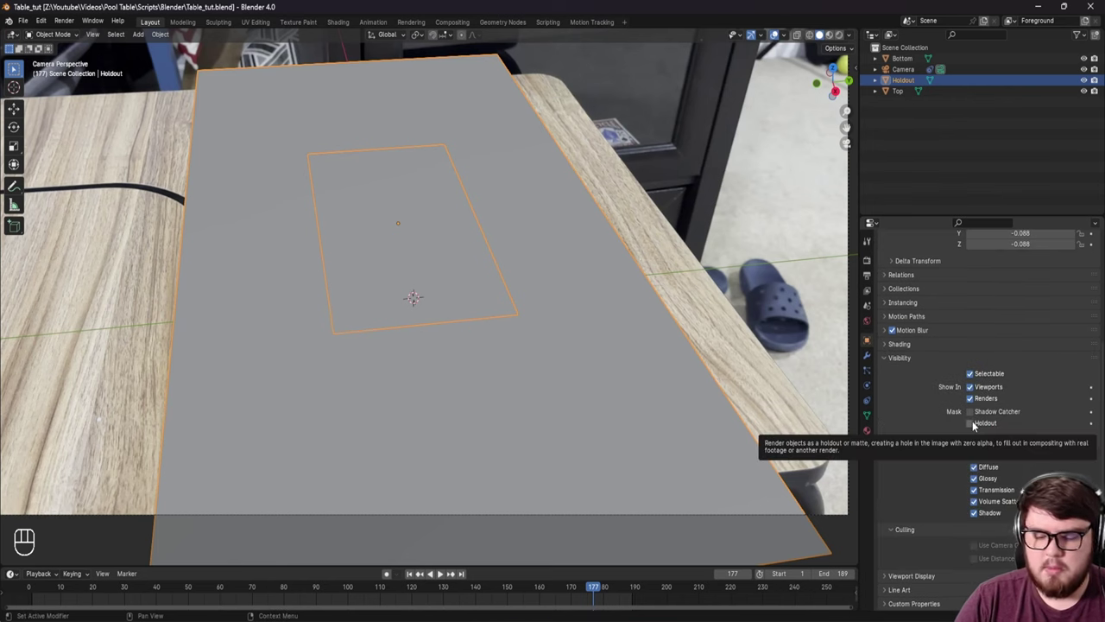
{"action": "right_click", "coordinate": [977, 425]}
{"action": "key", "text": "ctrl+s"}
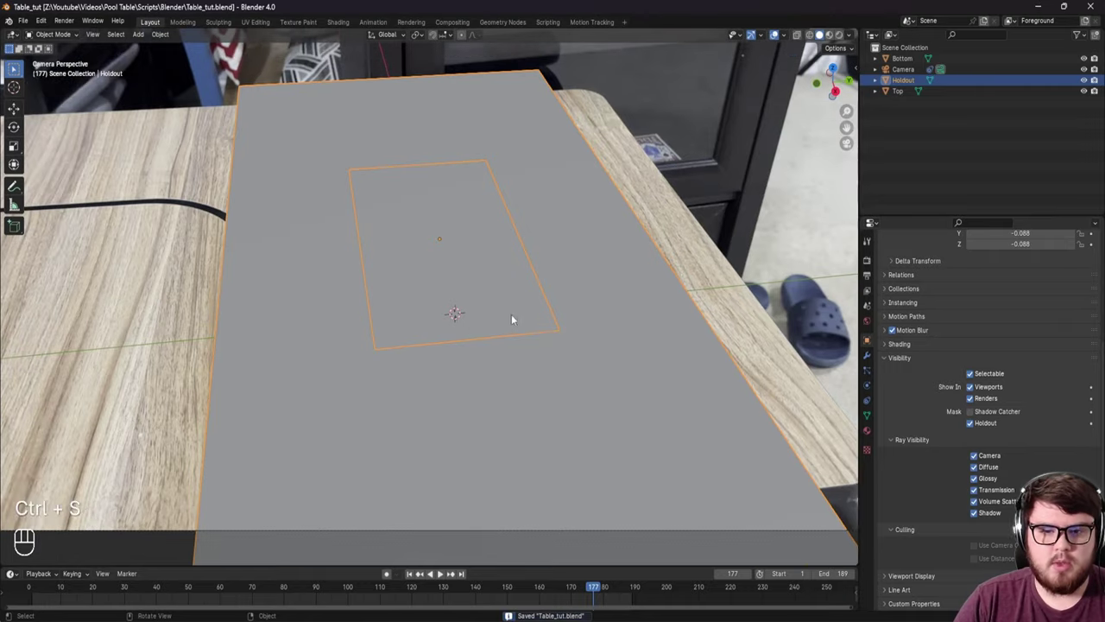
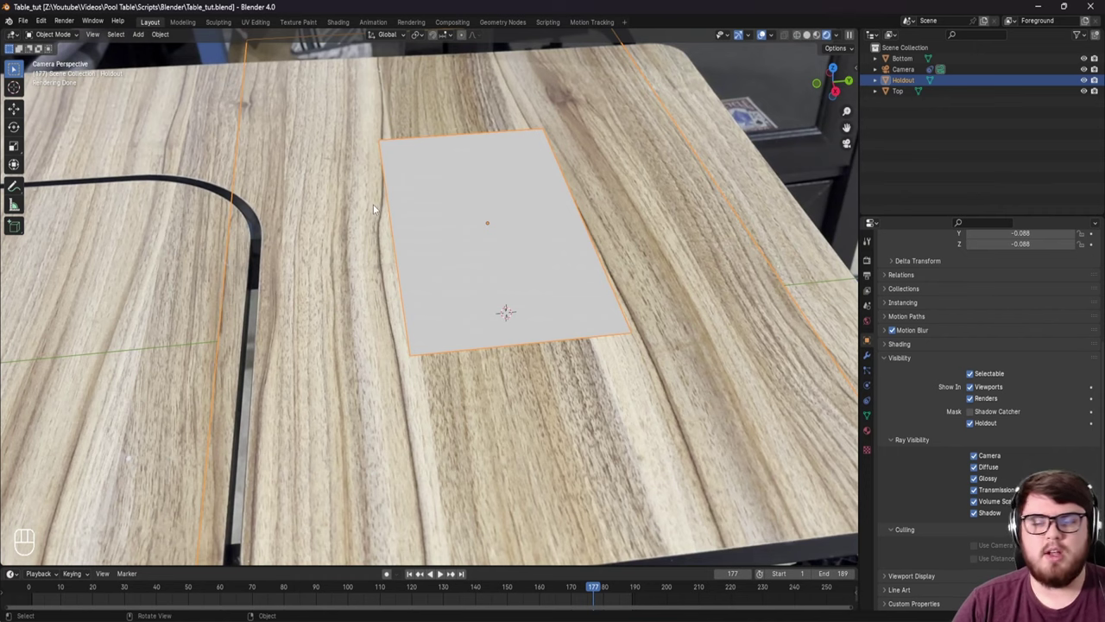
Step: Nudge vertically, reframe the camera view of the table, save, and select the Top block
{"action": "key", "text": "g"}
{"action": "key", "text": "z"}
{"action": "left_click_drag", "start_coordinate": [466, 285], "coordinate": [439, 303]}
{"action": "key", "text": "ctrl+s"}
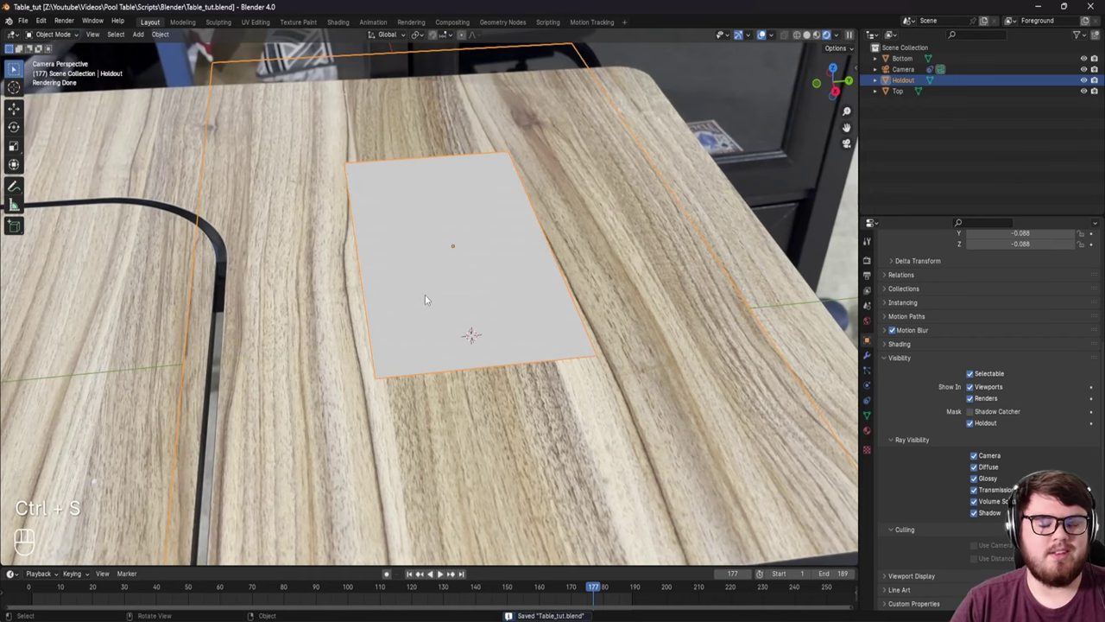
{"action": "left_click_drag", "start_coordinate": [472, 259], "coordinate": [447, 260]}
{"action": "key", "text": "ctrl+s"}
{"action": "left_click_drag", "start_coordinate": [427, 262], "coordinate": [436, 304]}
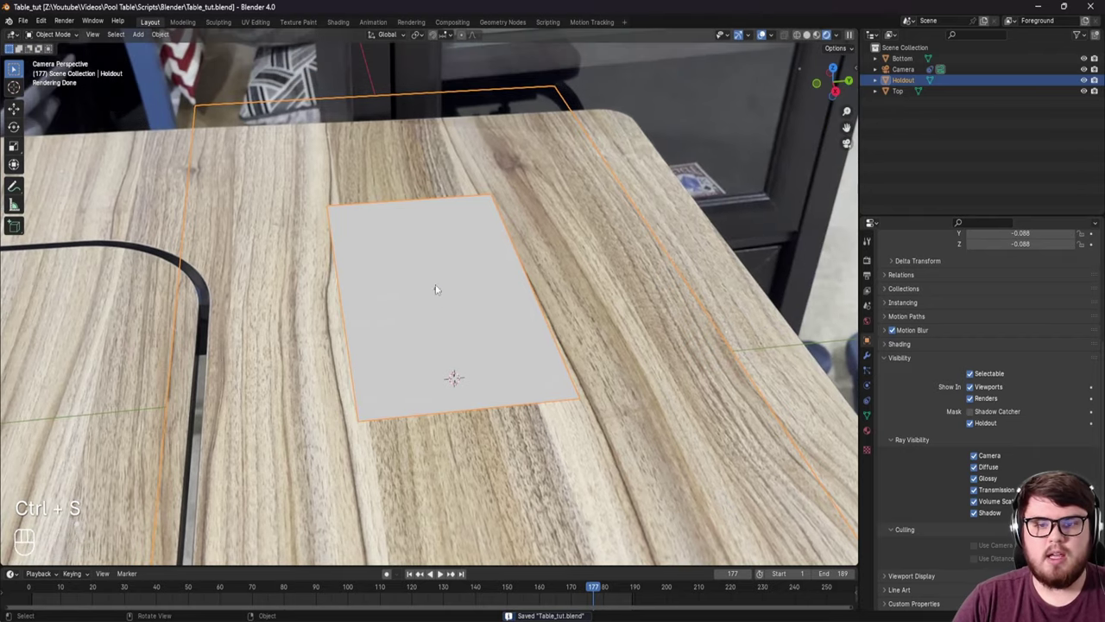
{"action": "left_click", "coordinate": [430, 292]}
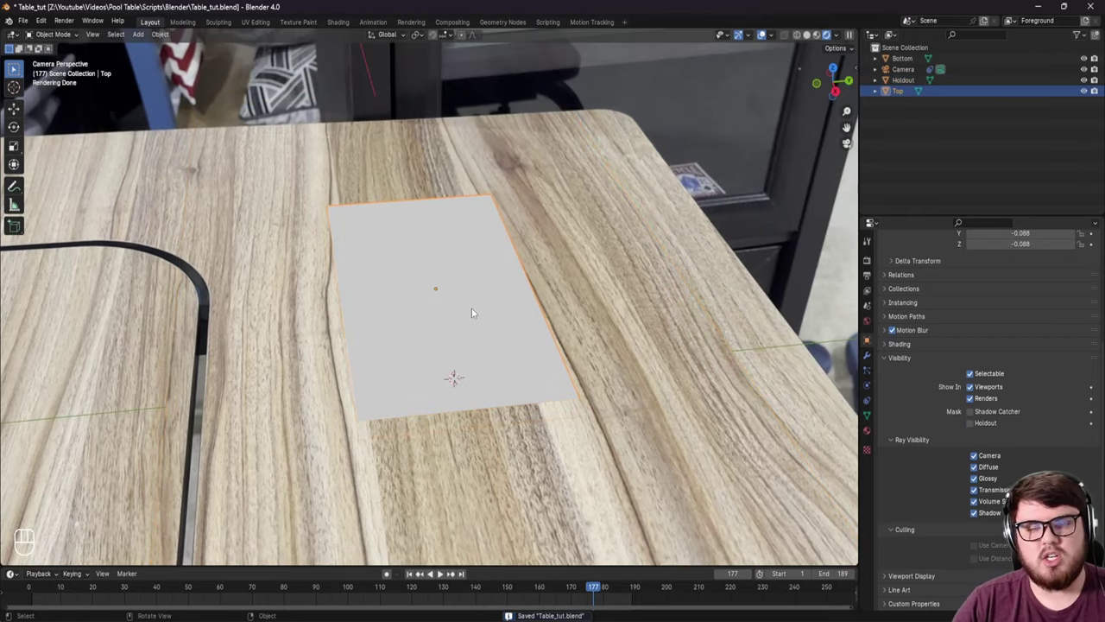
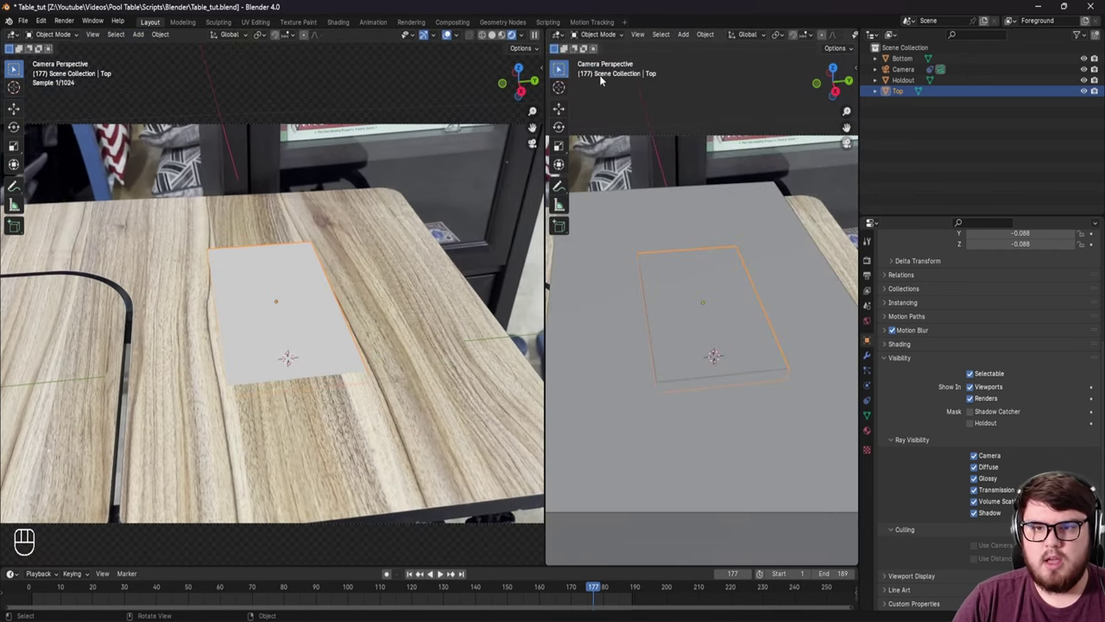
Step: Split the viewport and set the new area to a Shader Editor with more room
{"action": "key", "text": "t"}
{"action": "key", "text": "t"}
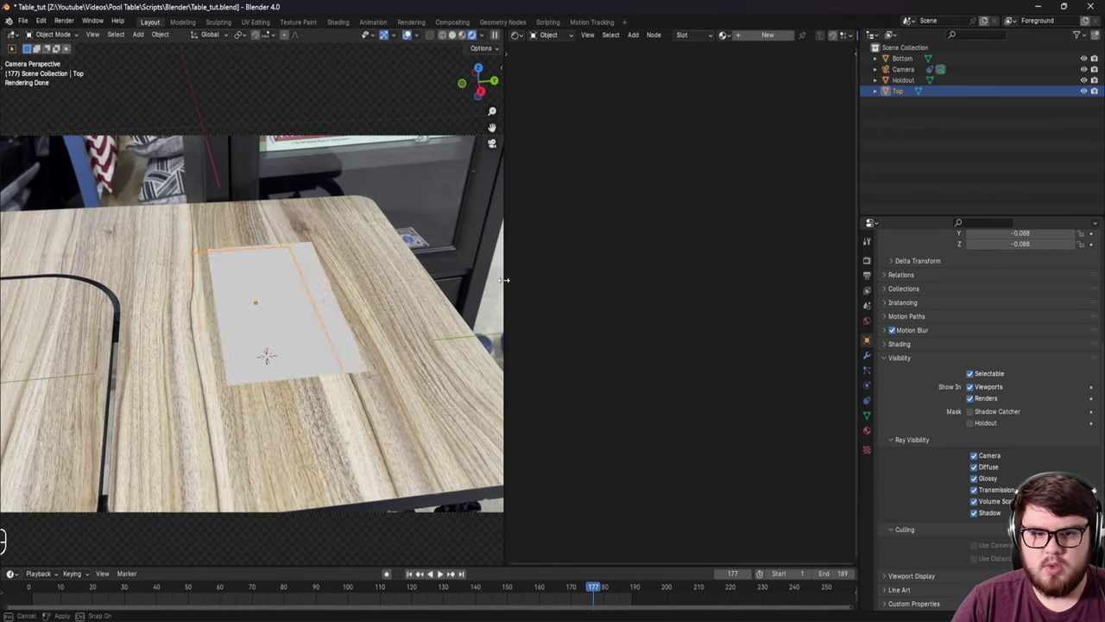
{"action": "key", "text": "n"}
{"action": "key", "text": "t"}
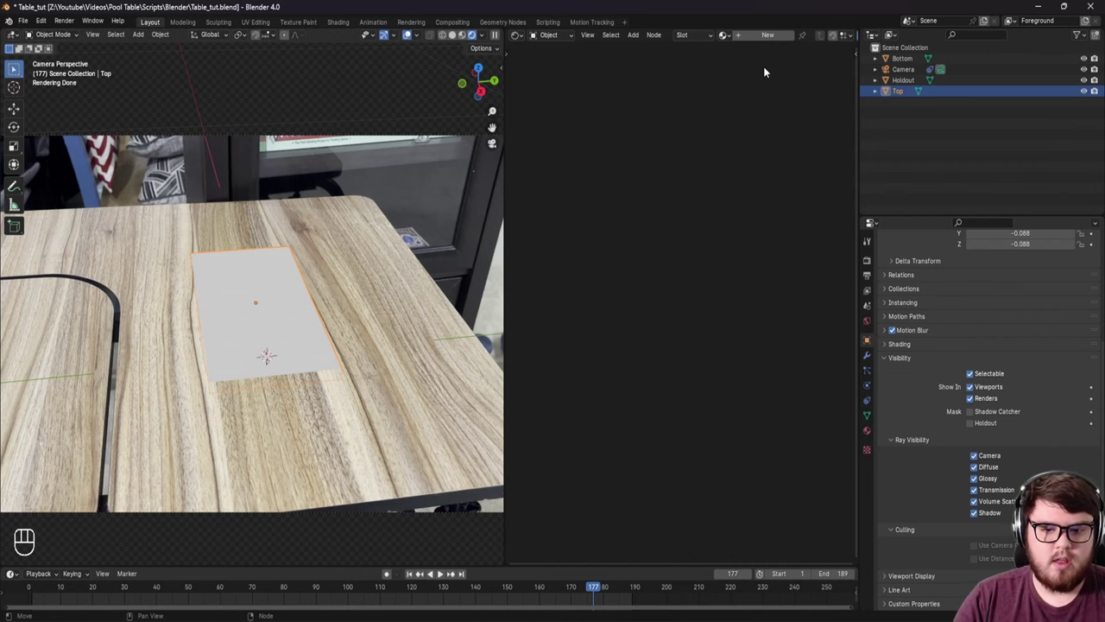
{"action": "left_click_drag", "start_coordinate": [287, 587], "coordinate": [326, 503]}
Step: Zoom in on the Top pool block and give it a new material
{"action": "left_click_drag", "start_coordinate": [329, 434], "coordinate": [404, 351]}
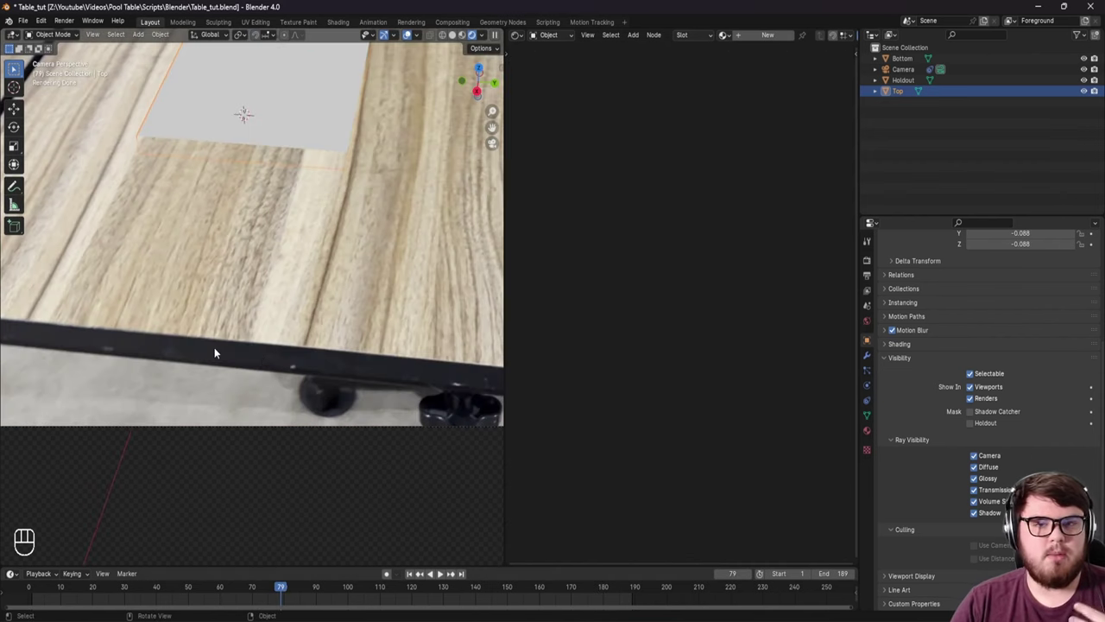
{"action": "left_click_drag", "start_coordinate": [350, 236], "coordinate": [316, 328]}
{"action": "left_click", "coordinate": [316, 328]}
{"action": "middle_click", "coordinate": [308, 337]}
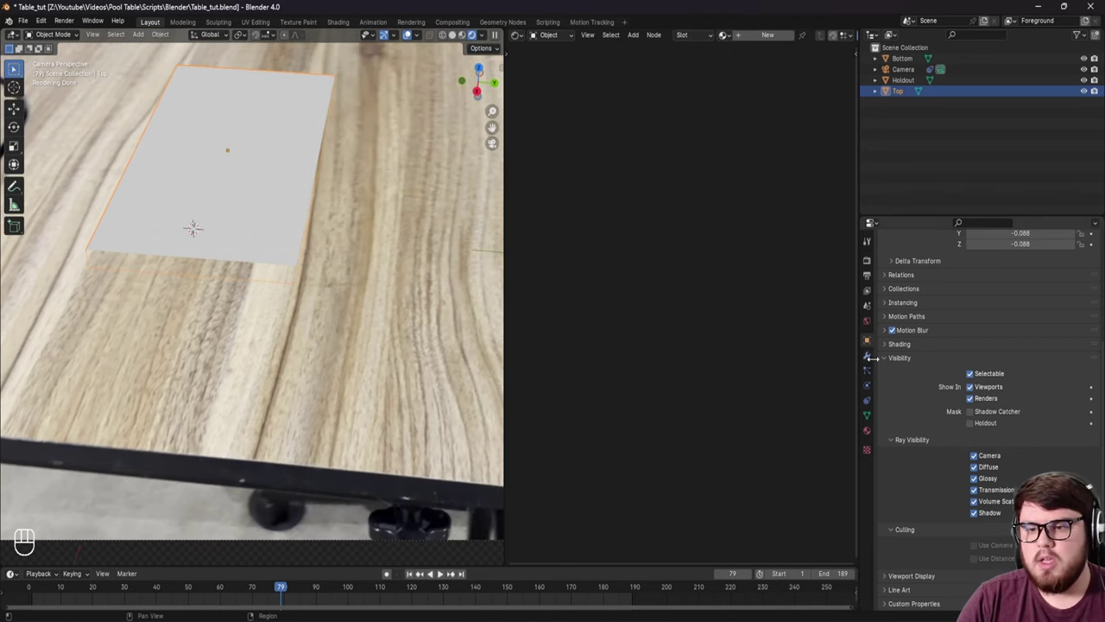
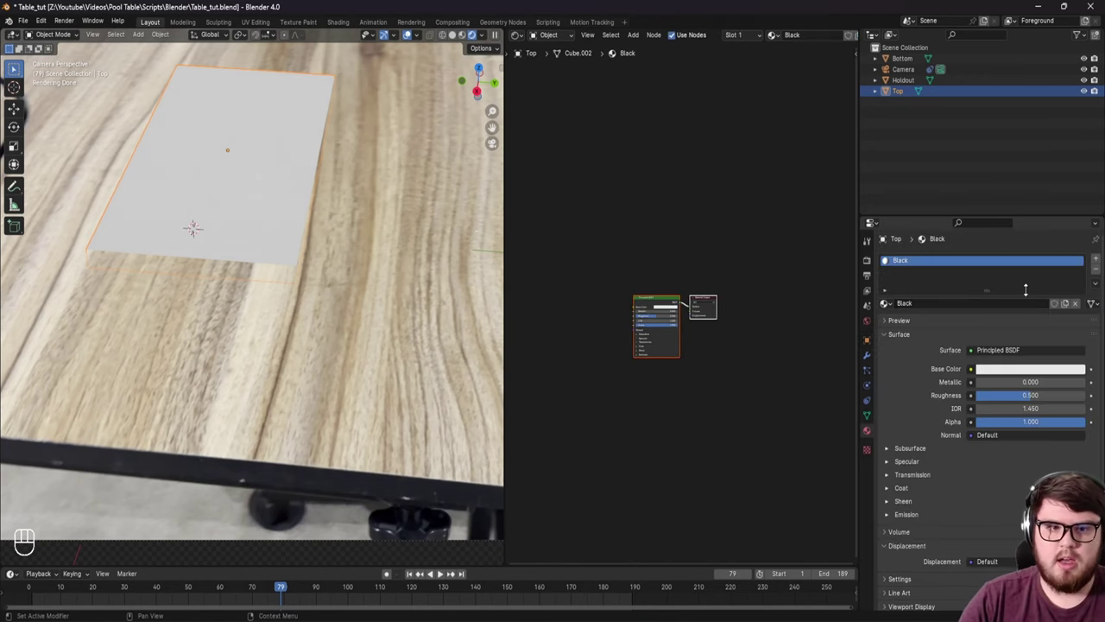
Step: Set the Black material's base colour to black and add a second material Top_Footage to Top
{"action": "middle_click", "coordinate": [316, 265]}
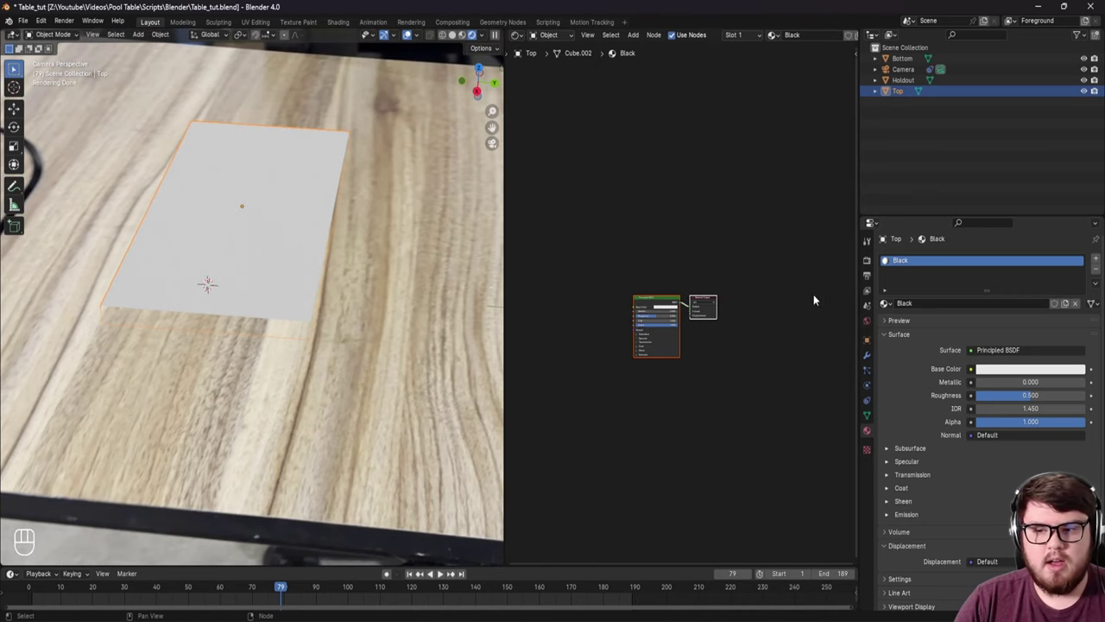
{"action": "right_click", "coordinate": [668, 310]}
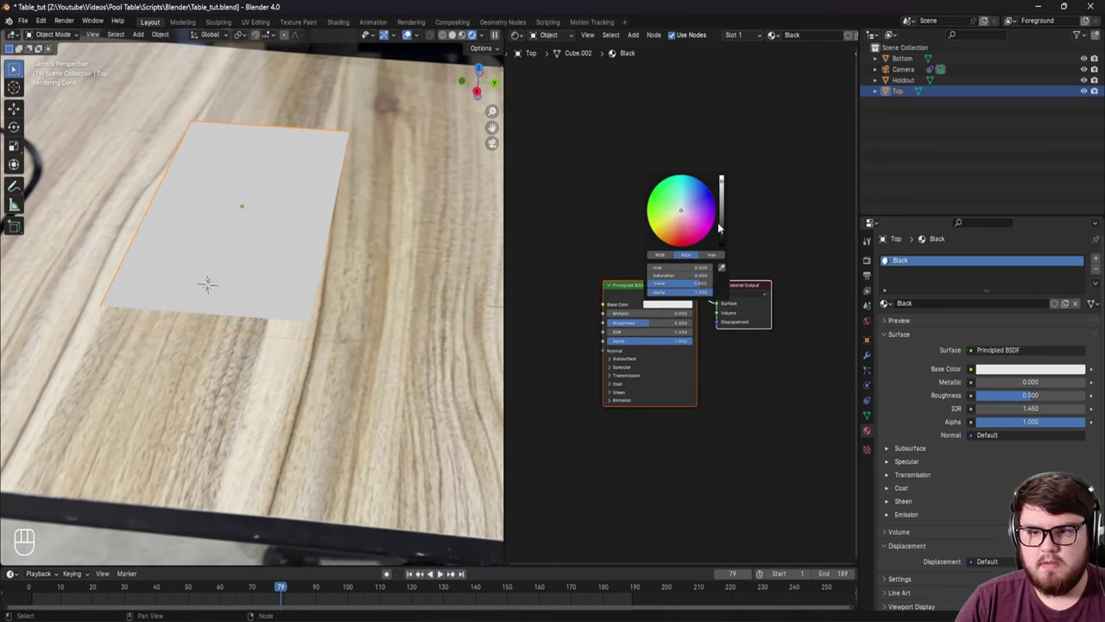
{"action": "key", "text": "g"}
{"action": "key", "text": "z"}
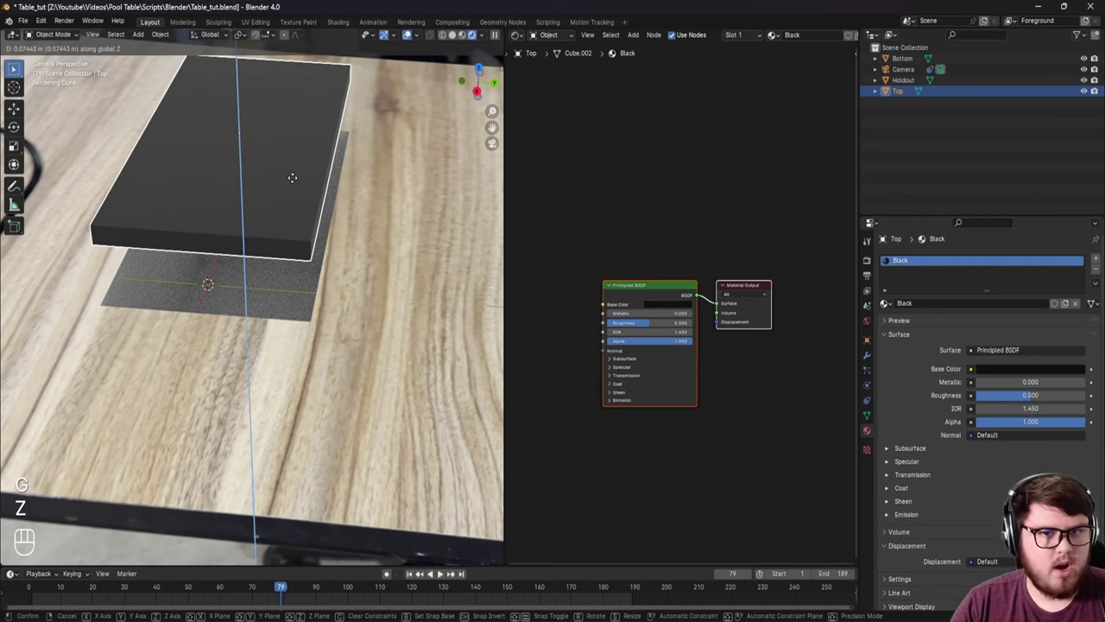
{"action": "middle_click", "coordinate": [292, 249]}
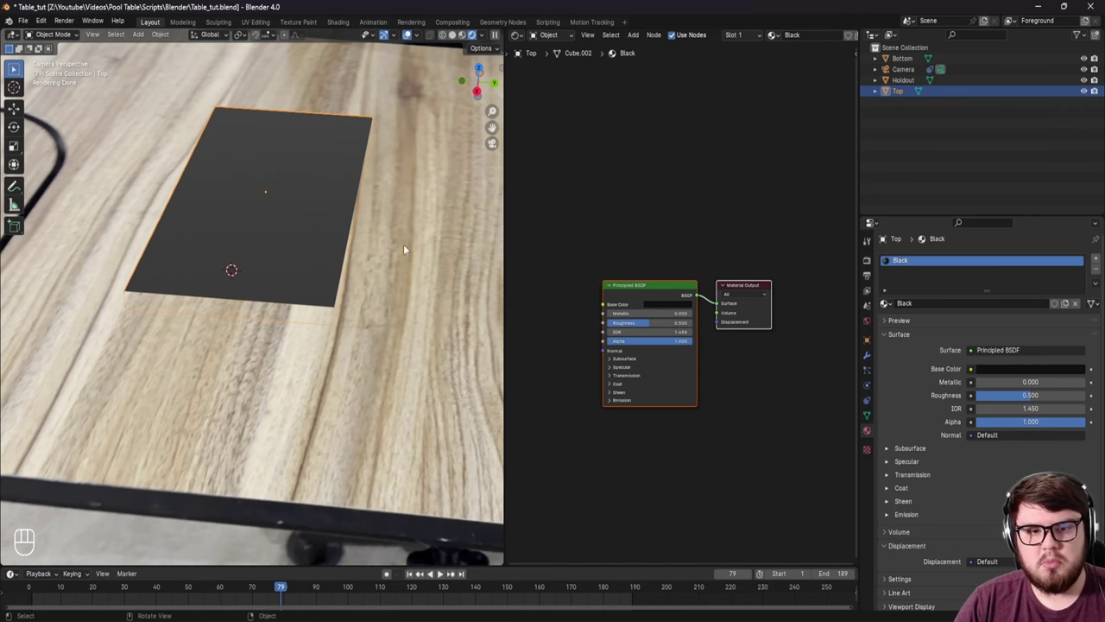
{"action": "left_click_drag", "start_coordinate": [390, 302], "coordinate": [377, 275]}
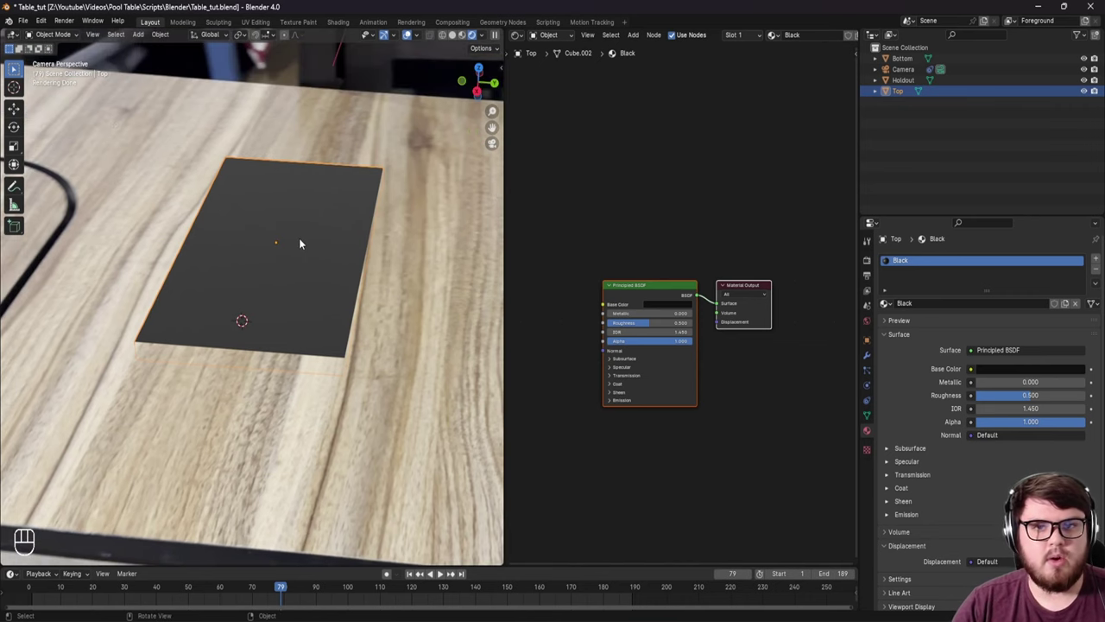
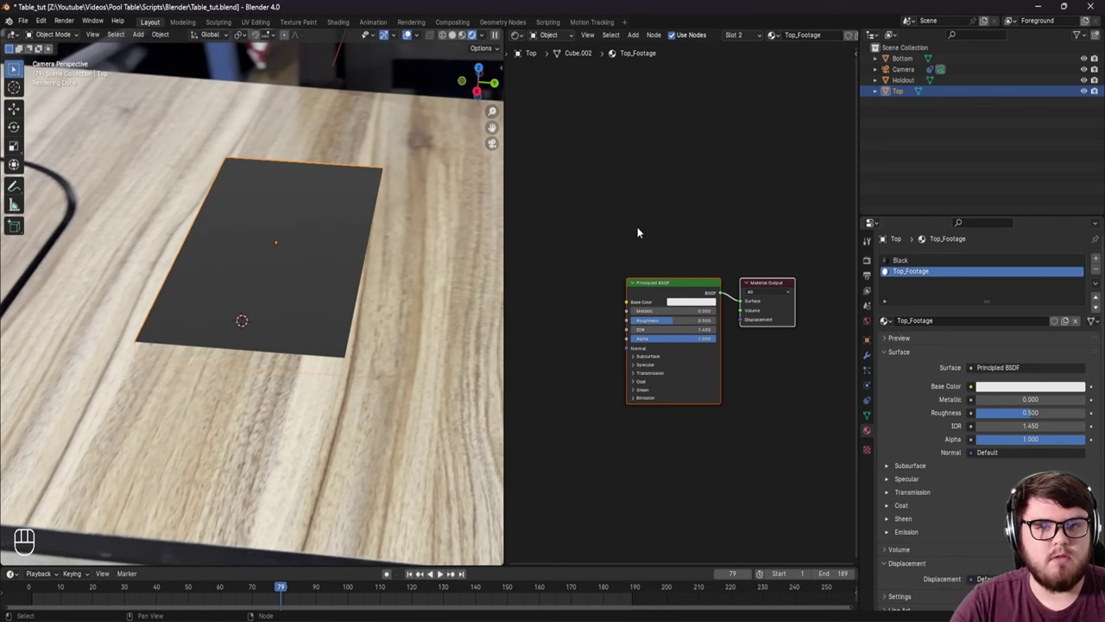
Step: Save, pick the Top_Footage slot and assign it to Top's faces in Edit Mode
{"action": "key", "text": "ctrl+s"}
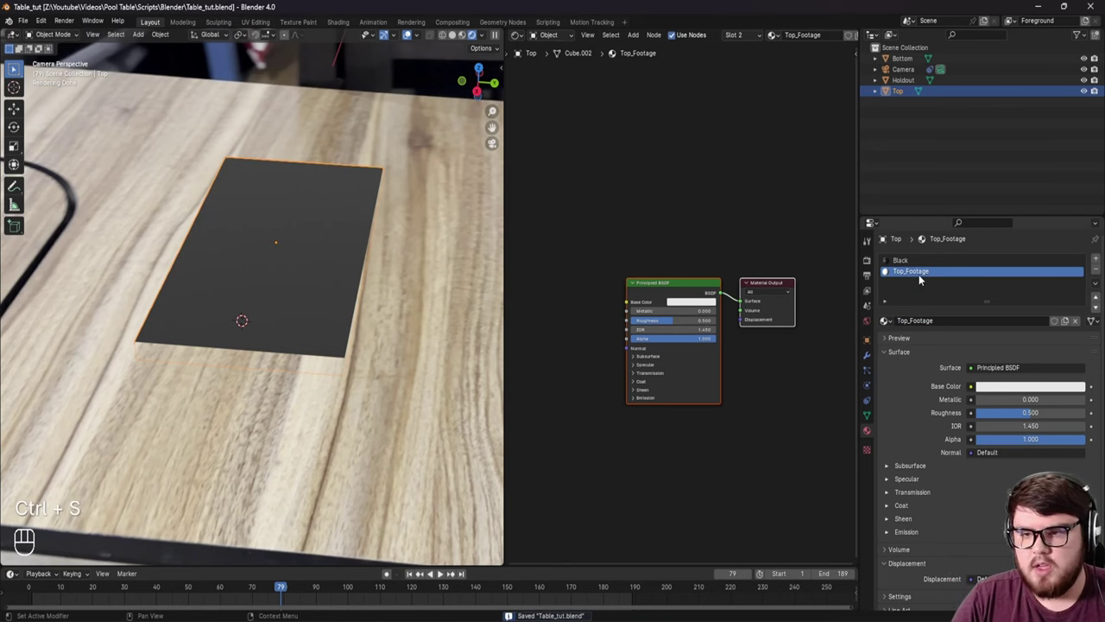
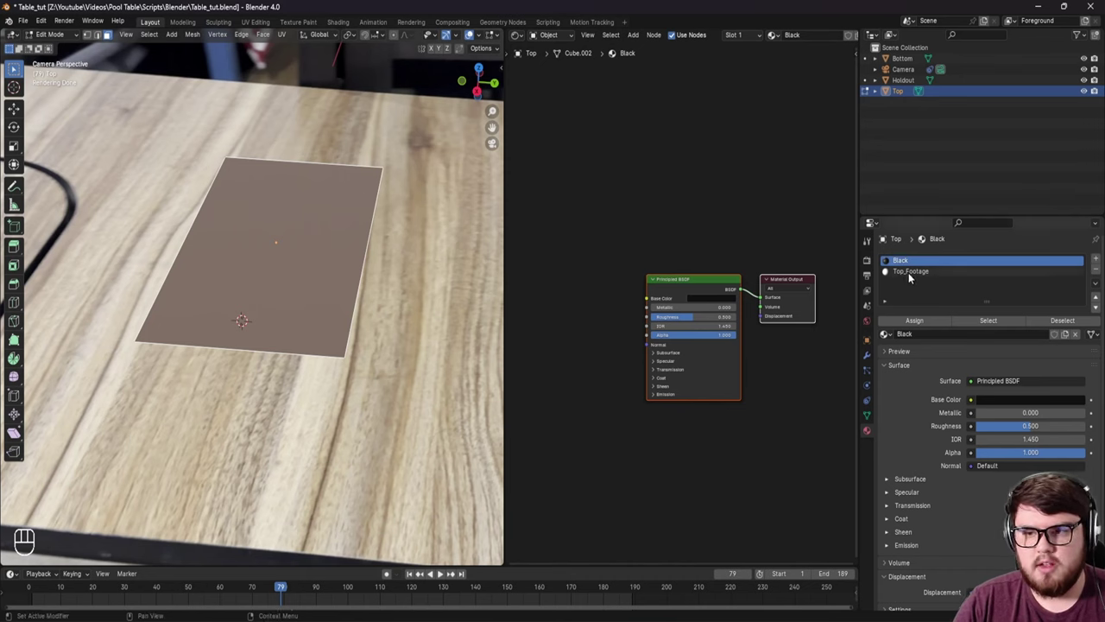
{"action": "right_click", "coordinate": [912, 277]}
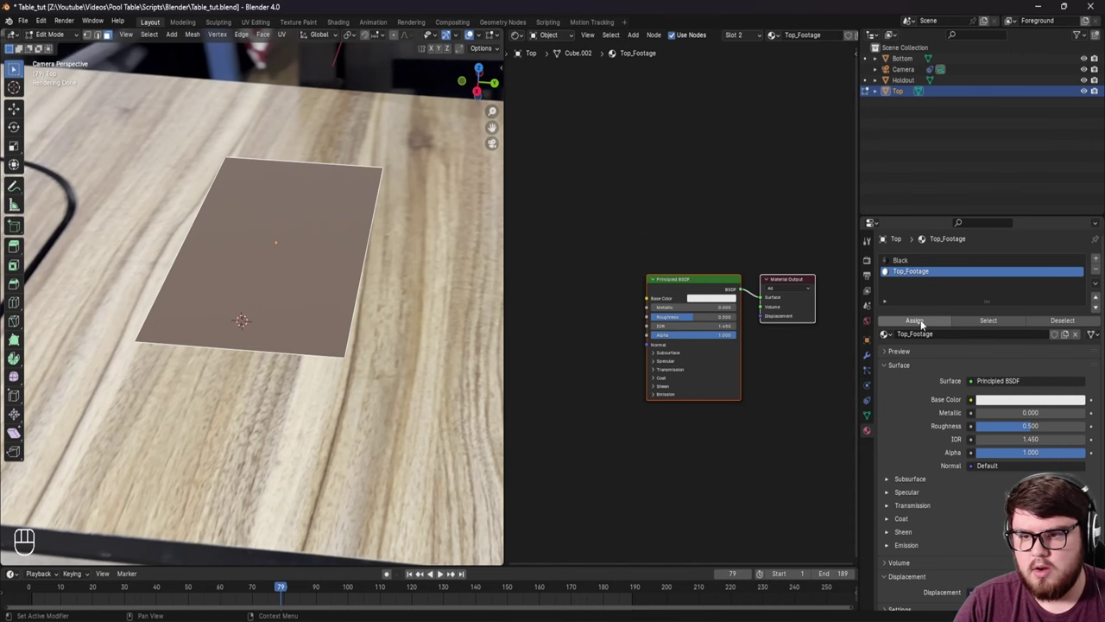
{"action": "right_click", "coordinate": [927, 324]}
{"action": "key", "text": "Tab"}
{"action": "middle_click", "coordinate": [285, 276]}
{"action": "middle_click", "coordinate": [284, 275]}
{"action": "key", "text": "g"}
Step: Undo a stray vertical move, return to the scene camera view and save the file
{"action": "key", "text": "z"}
{"action": "left_click", "coordinate": [223, 253]}
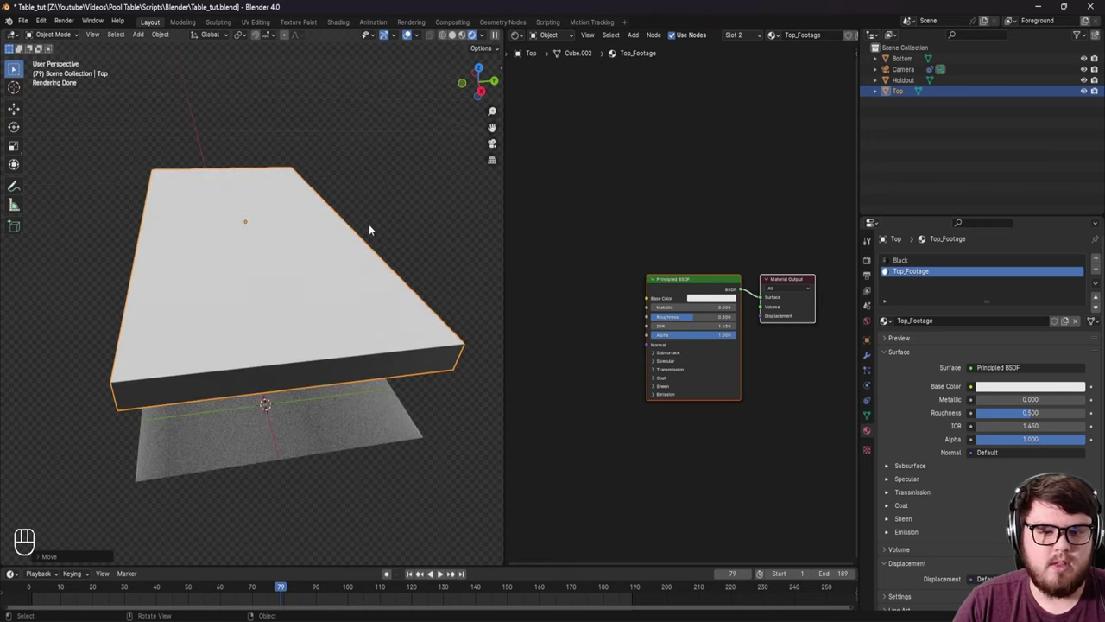
{"action": "key", "text": "ctrl+z"}
{"action": "left_click", "coordinate": [325, 310]}
{"action": "middle_click", "coordinate": [311, 321]}
{"action": "key", "text": "KP_0"}
{"action": "key", "text": "ctrl+s"}
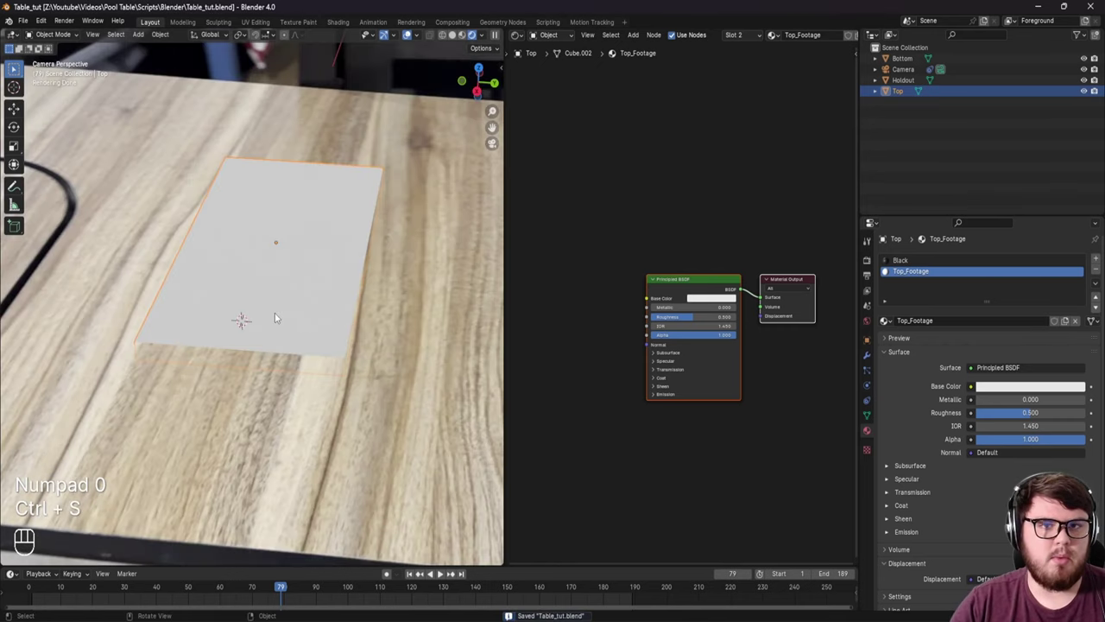
Step: Scrub the footage timeline back to frame 10 and save
{"action": "middle_click", "coordinate": [289, 312]}
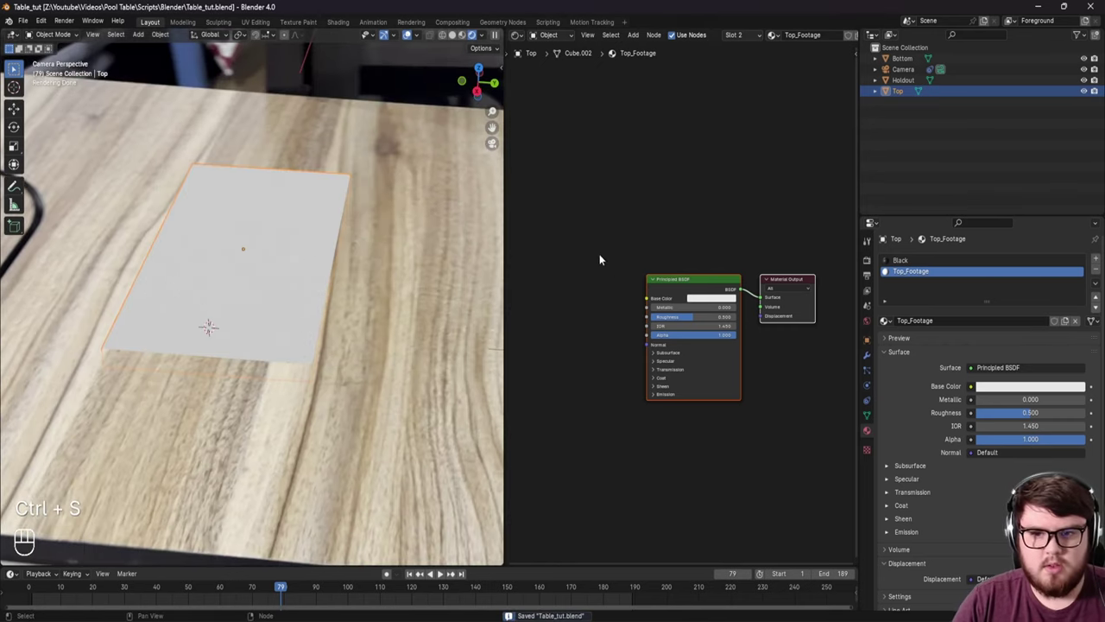
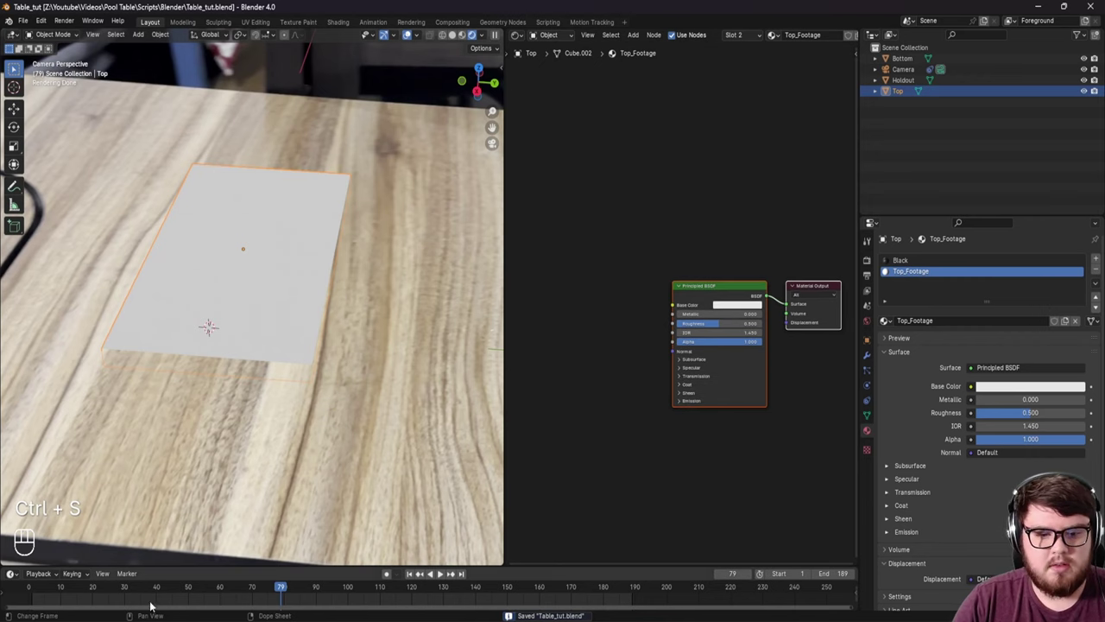
{"action": "left_click", "coordinate": [127, 597]}
{"action": "left_click_drag", "start_coordinate": [126, 593], "coordinate": [113, 594]}
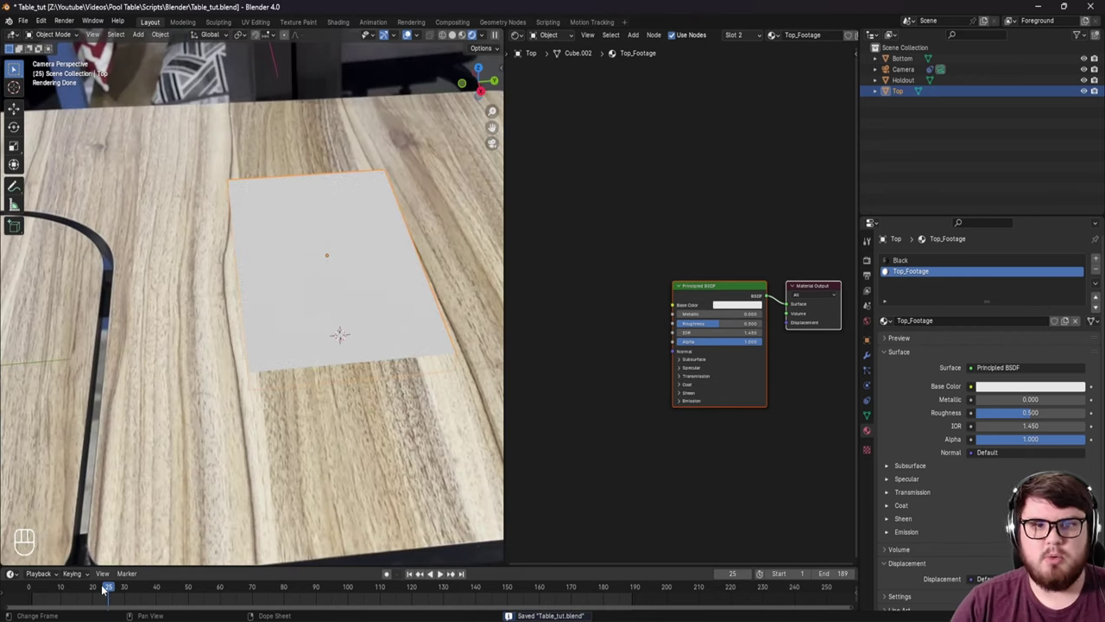
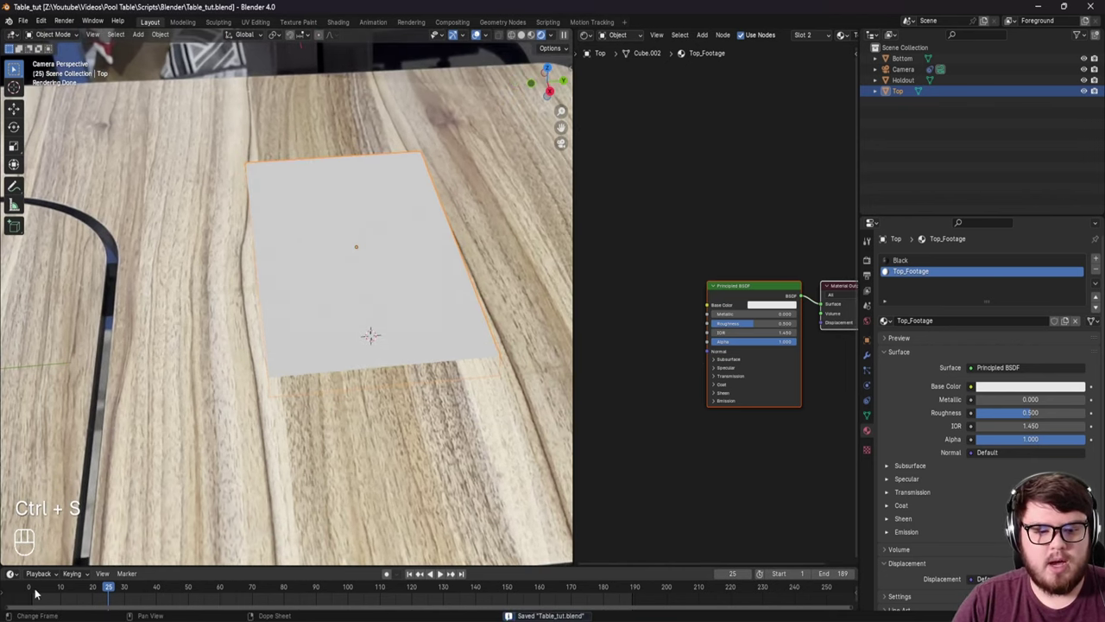
{"action": "left_click_drag", "start_coordinate": [38, 593], "coordinate": [64, 593]}
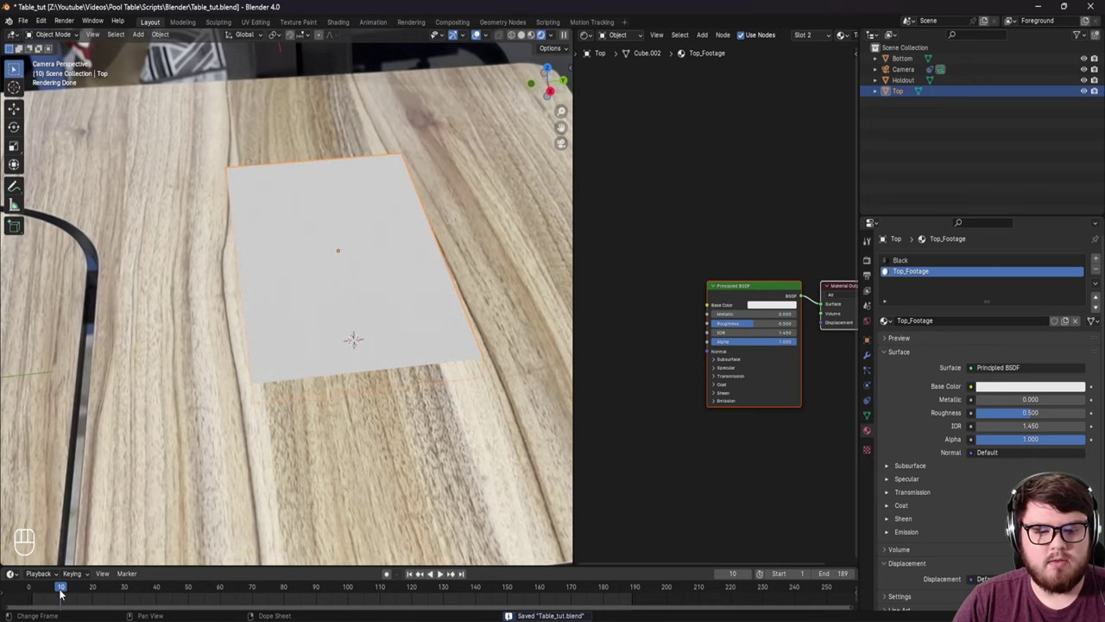
{"action": "key", "text": "ctrl+s"}
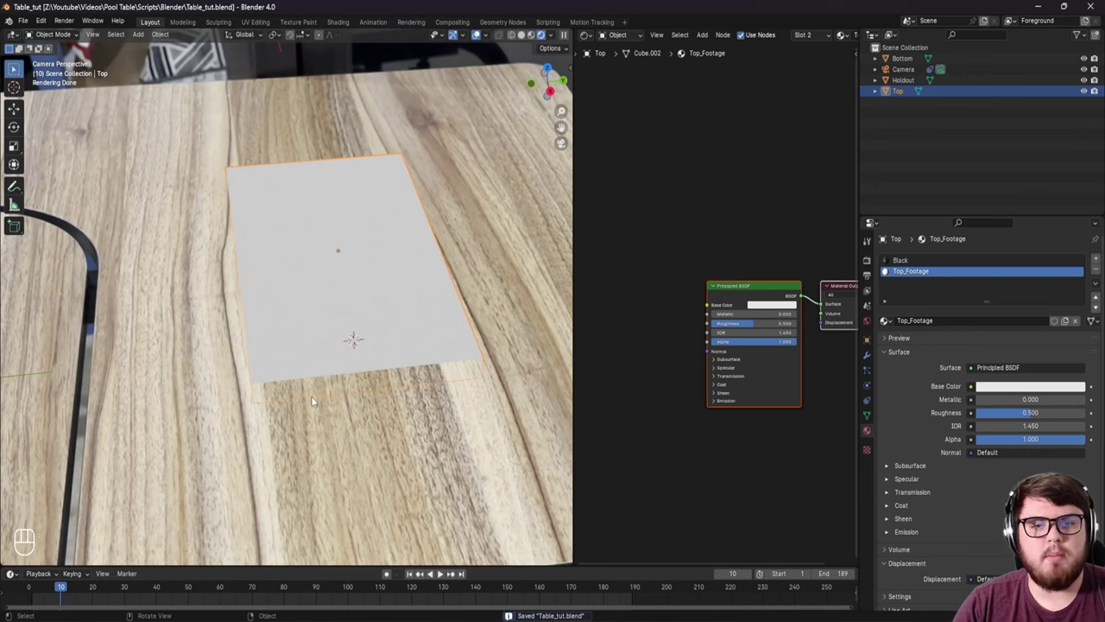
Step: Adjust the tabletop view, save, and select the Principled BSDF node in Top_Footage
{"action": "left_click_drag", "start_coordinate": [402, 330], "coordinate": [353, 344]}
{"action": "key", "text": "ctrl+s"}
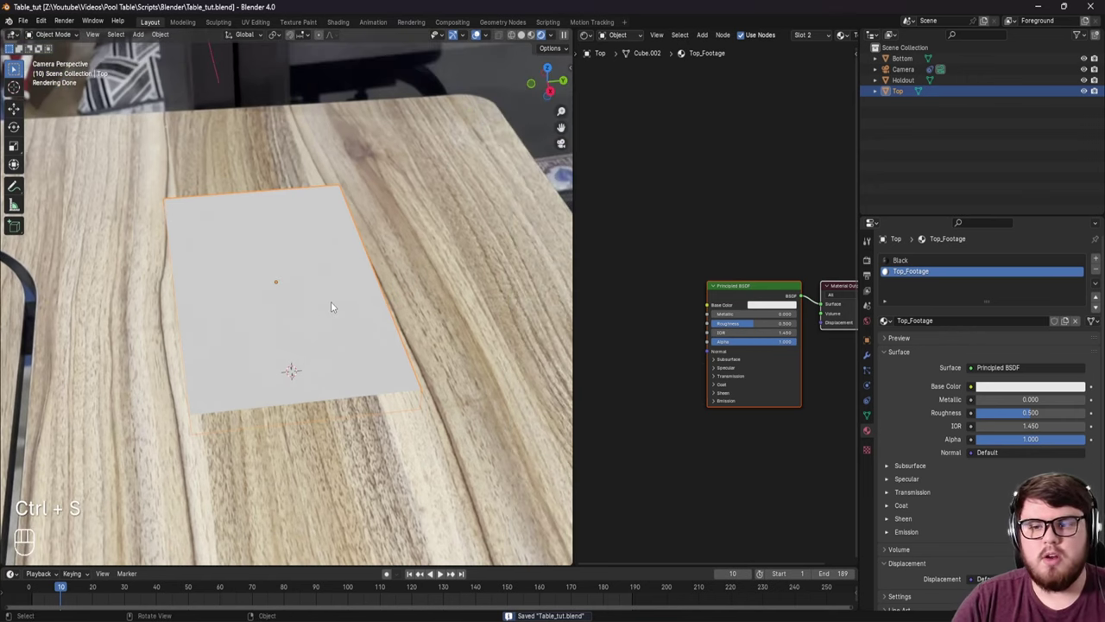
{"action": "left_click", "coordinate": [658, 318]}
{"action": "left_click", "coordinate": [734, 293]}
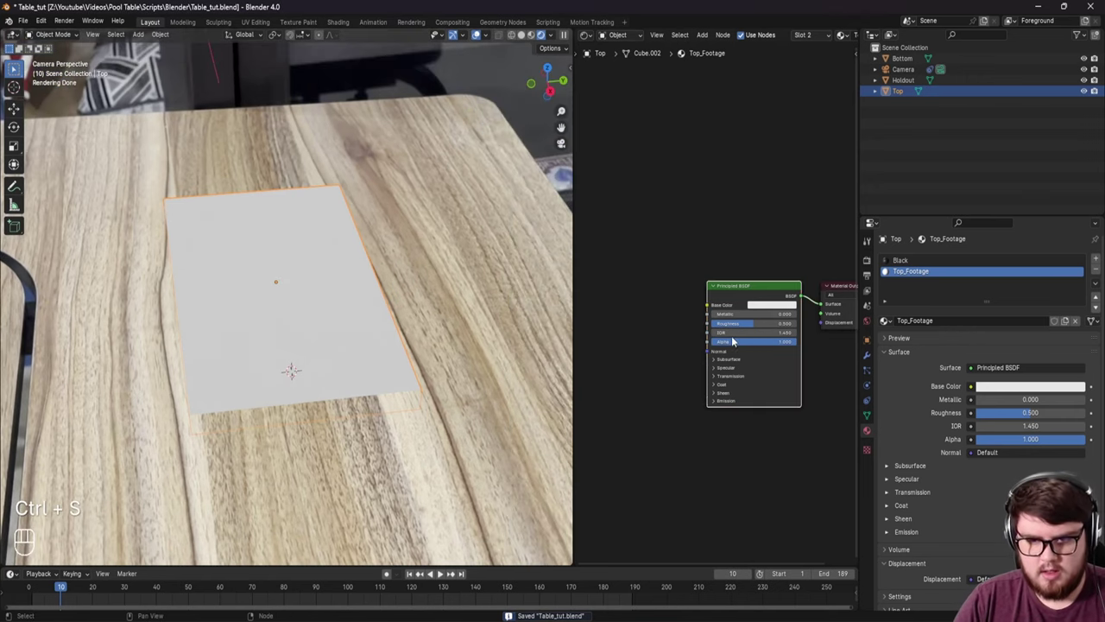
Step: Delete the Principled BSDF, add an Image Texture with Table_BG_0010.png and link its Color to the Surface
{"action": "key", "text": "Delete"}
{"action": "middle_click", "coordinate": [718, 322]}
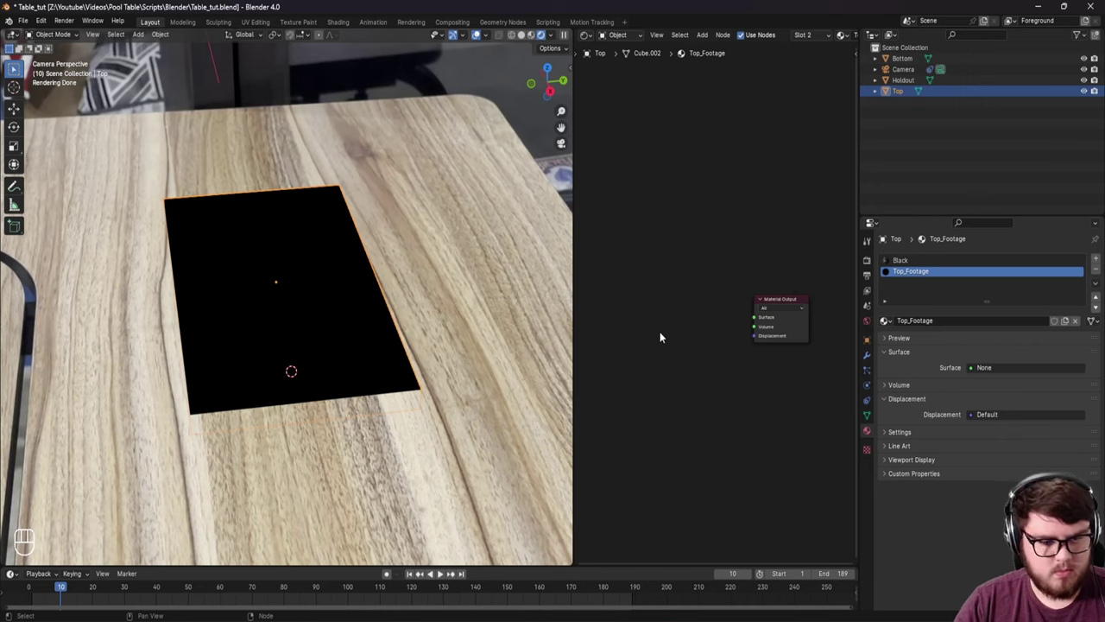
{"action": "key", "text": "shift+a"}
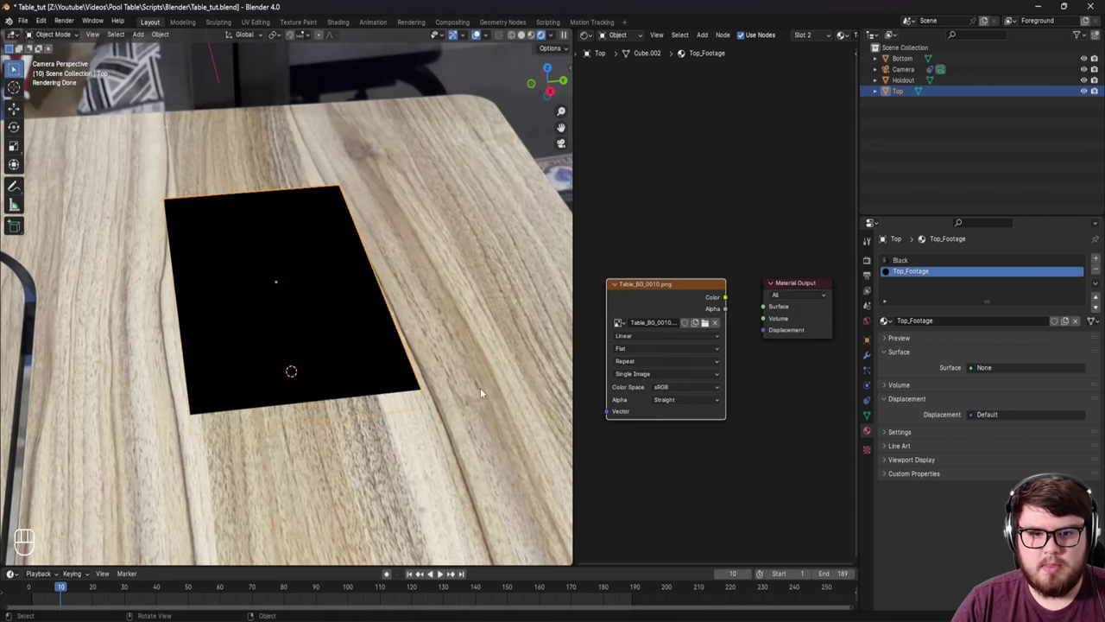
{"action": "left_click_drag", "start_coordinate": [426, 385], "coordinate": [648, 315]}
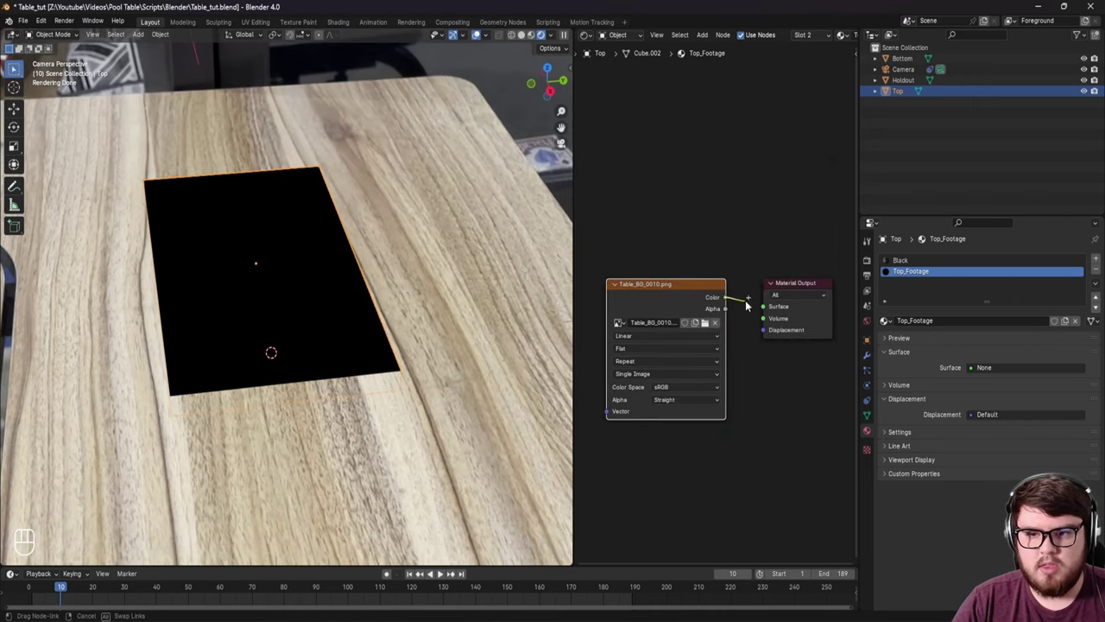
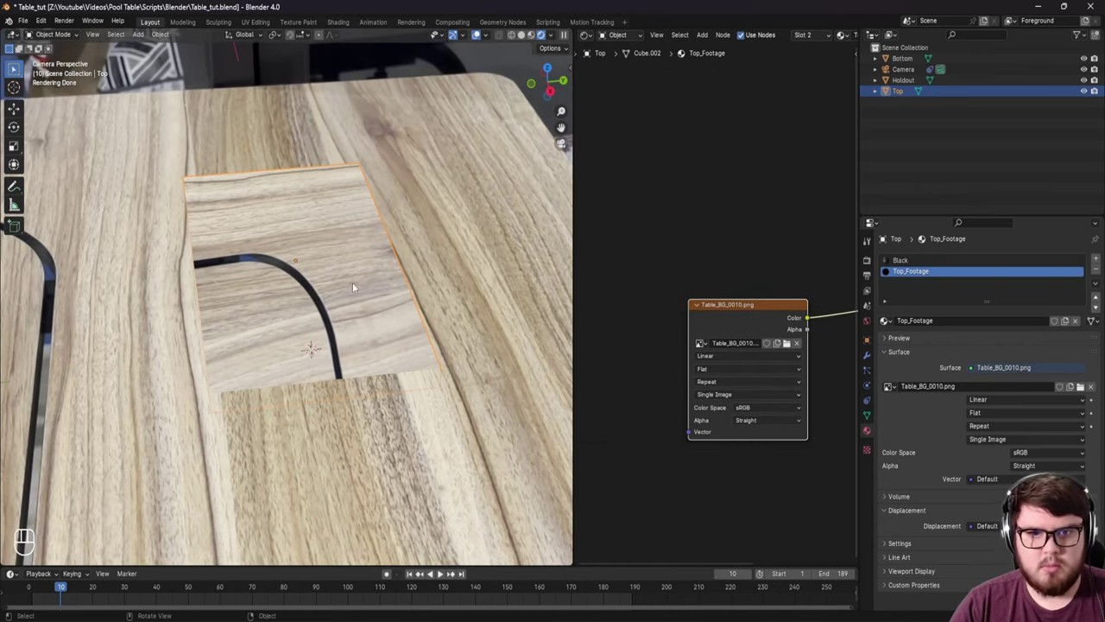
{"action": "left_click_drag", "start_coordinate": [349, 289], "coordinate": [311, 310]}
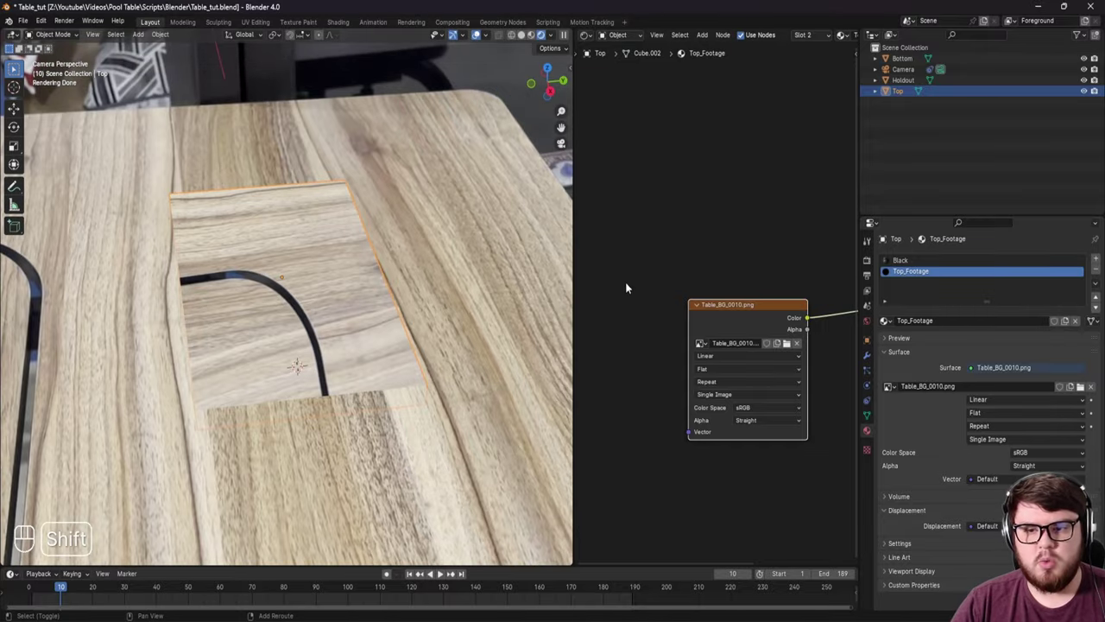
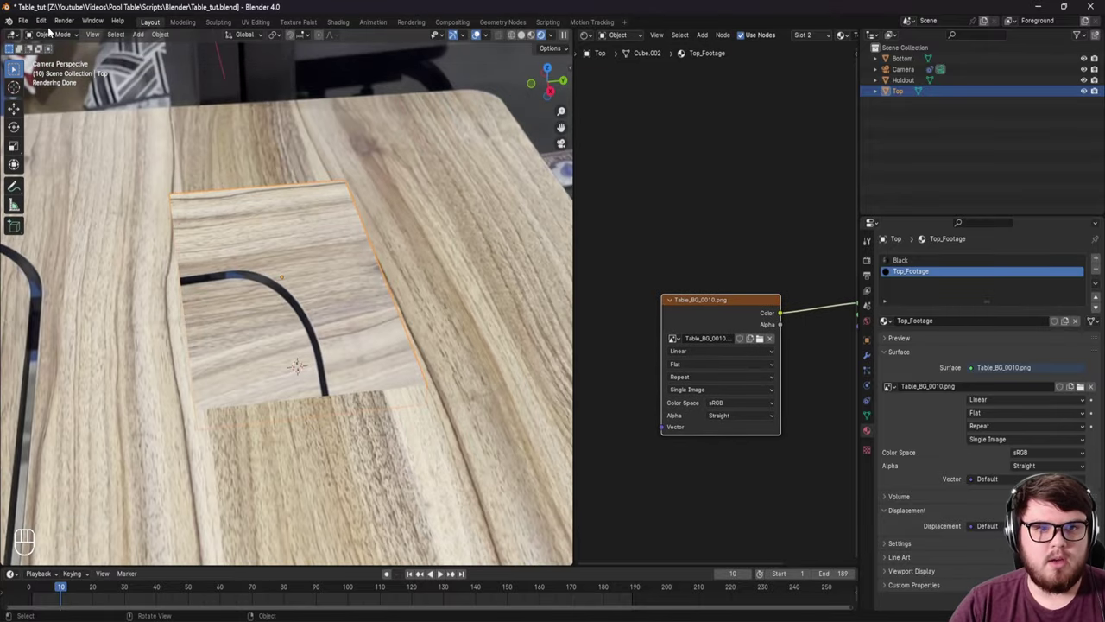
Step: Open Blender Preferences to enable the Node Wrangler add-on
{"action": "left_click_drag", "start_coordinate": [48, 25], "coordinate": [62, 162]}
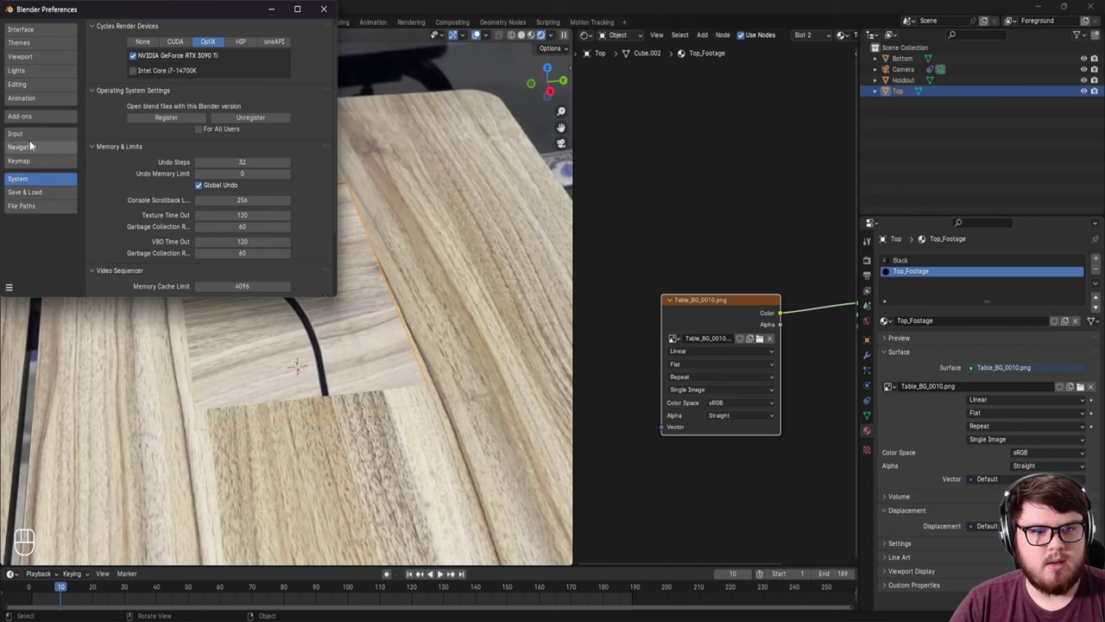
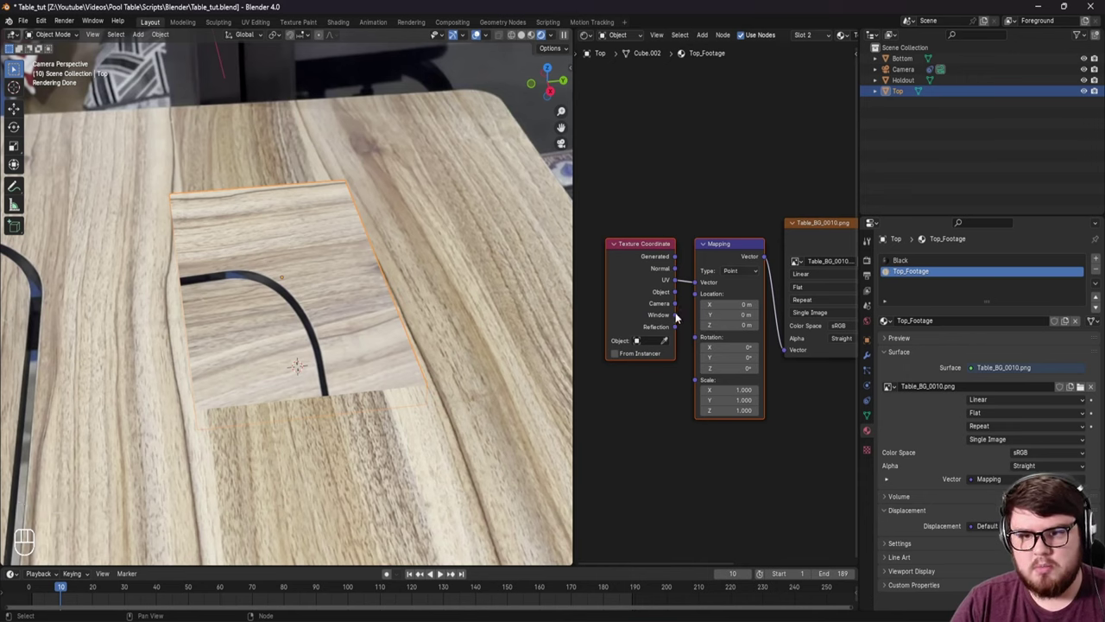
Step: Link Texture Coordinate Window to the Mapping Vector, then start moving Top along Z
{"action": "left_click", "coordinate": [681, 317]}
{"action": "left_click", "coordinate": [690, 287]}
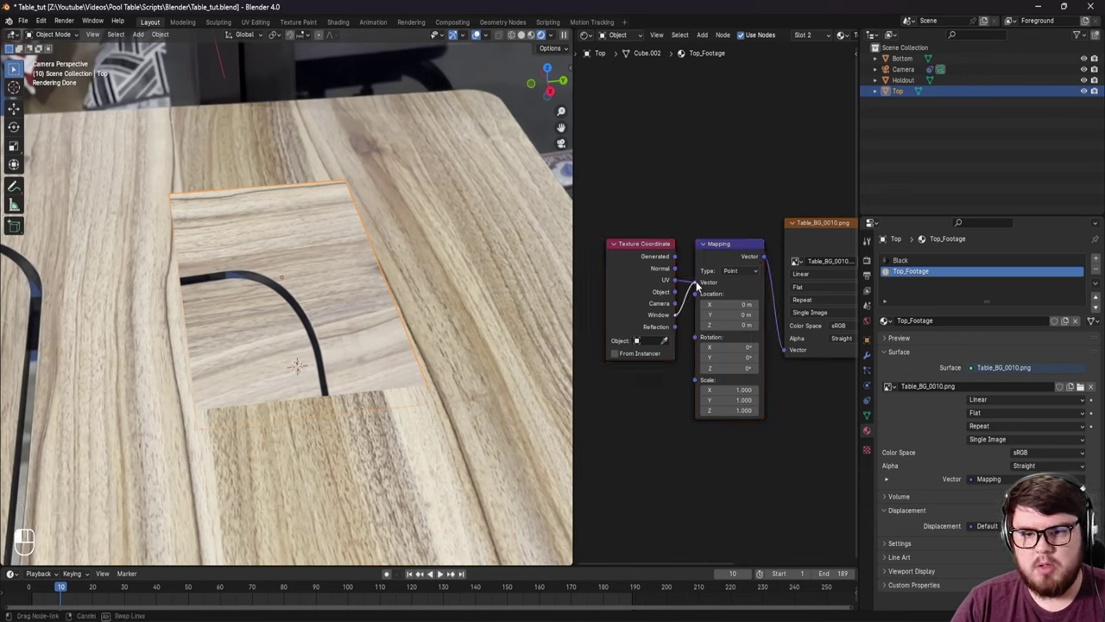
{"action": "middle_click", "coordinate": [313, 340]}
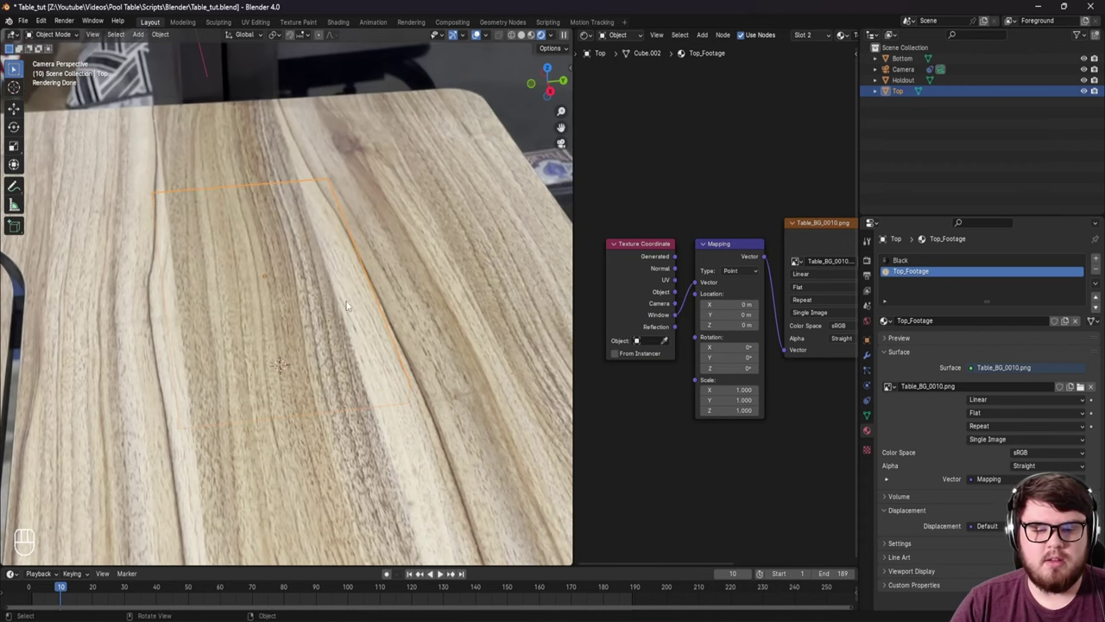
{"action": "left_click_drag", "start_coordinate": [338, 285], "coordinate": [390, 289]}
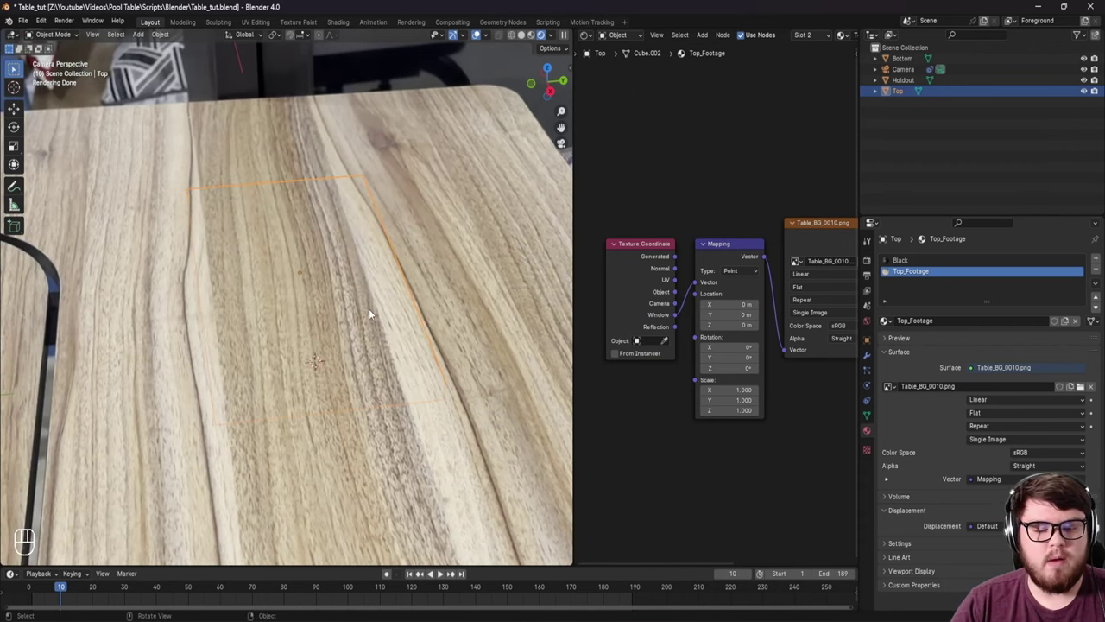
{"action": "middle_click", "coordinate": [373, 319]}
{"action": "key", "text": "g"}
{"action": "key", "text": "z"}
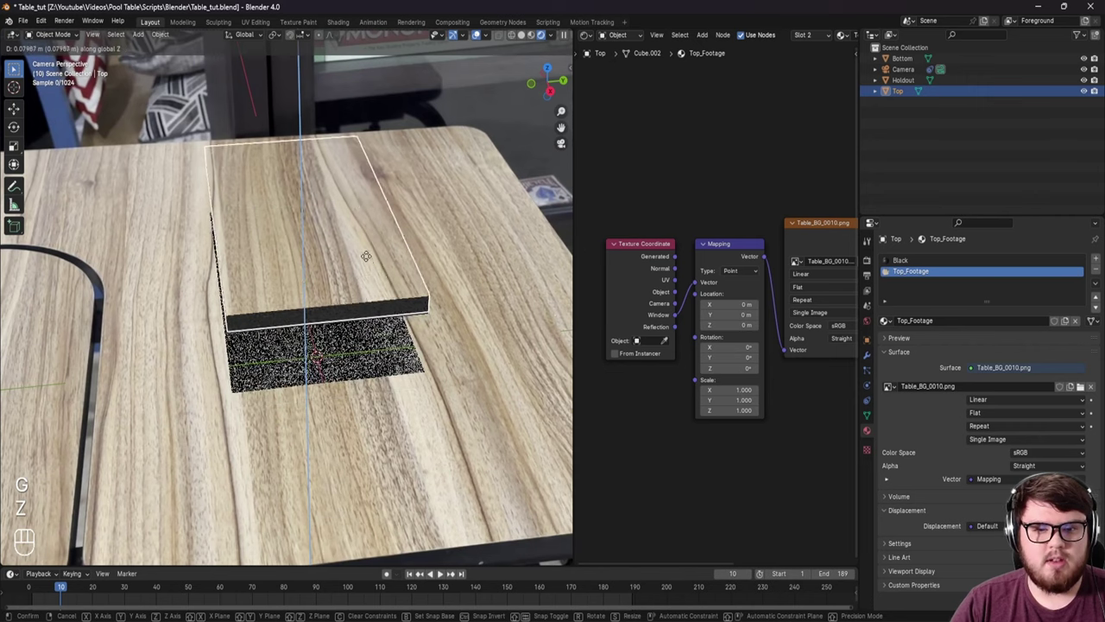
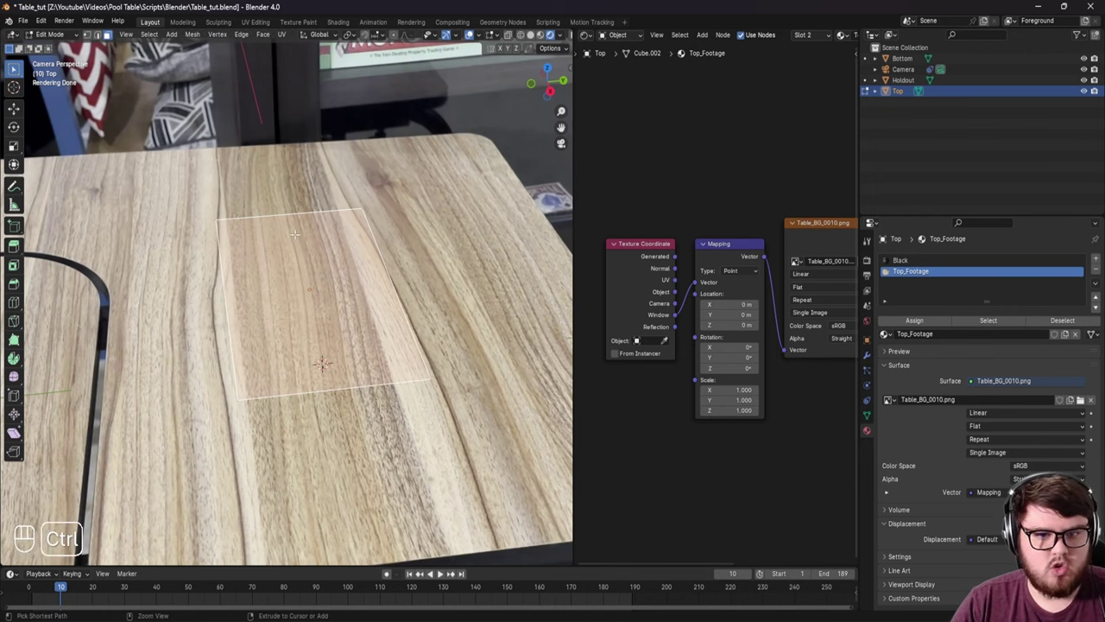
Step: Add 15 loop cuts across the Top slab in both directions with Ctrl+R
{"action": "key", "text": "ctrl+r"}
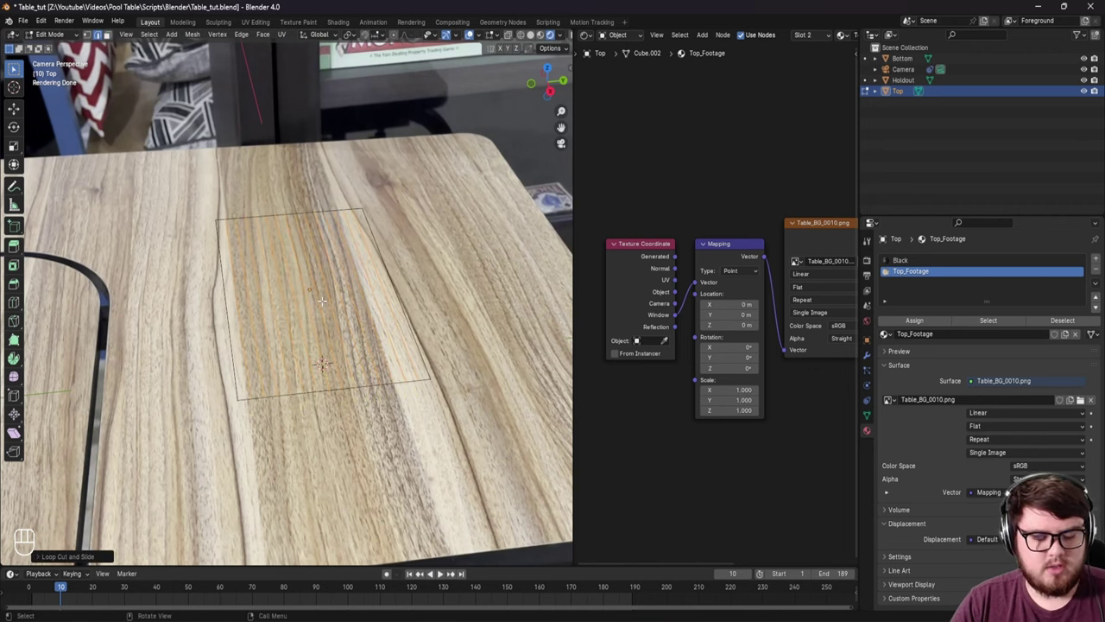
{"action": "key", "text": "ctrl+r"}
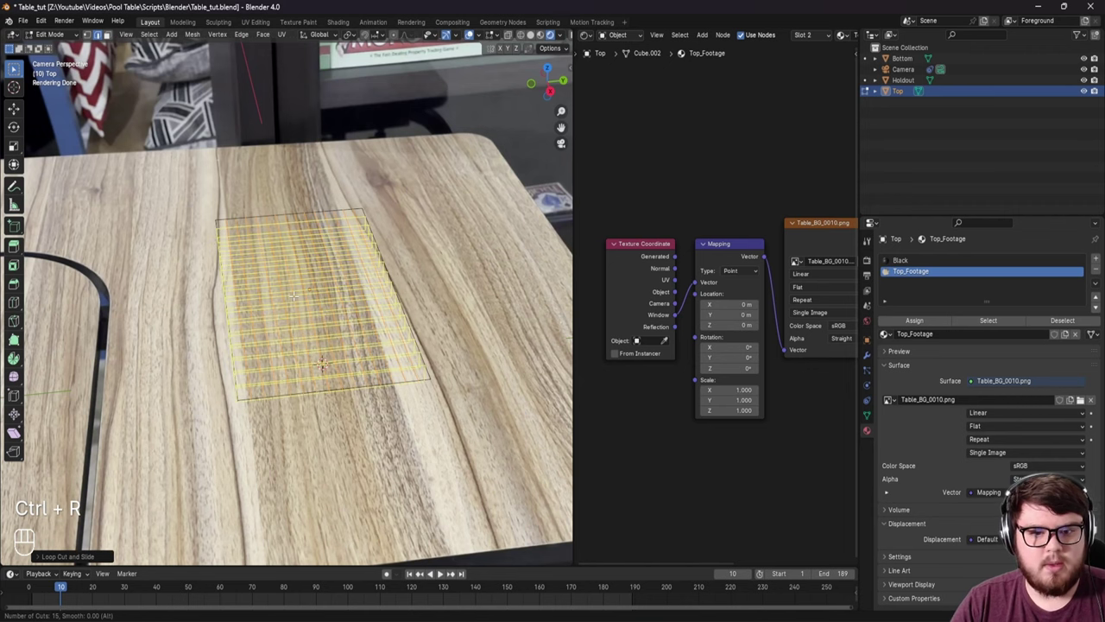
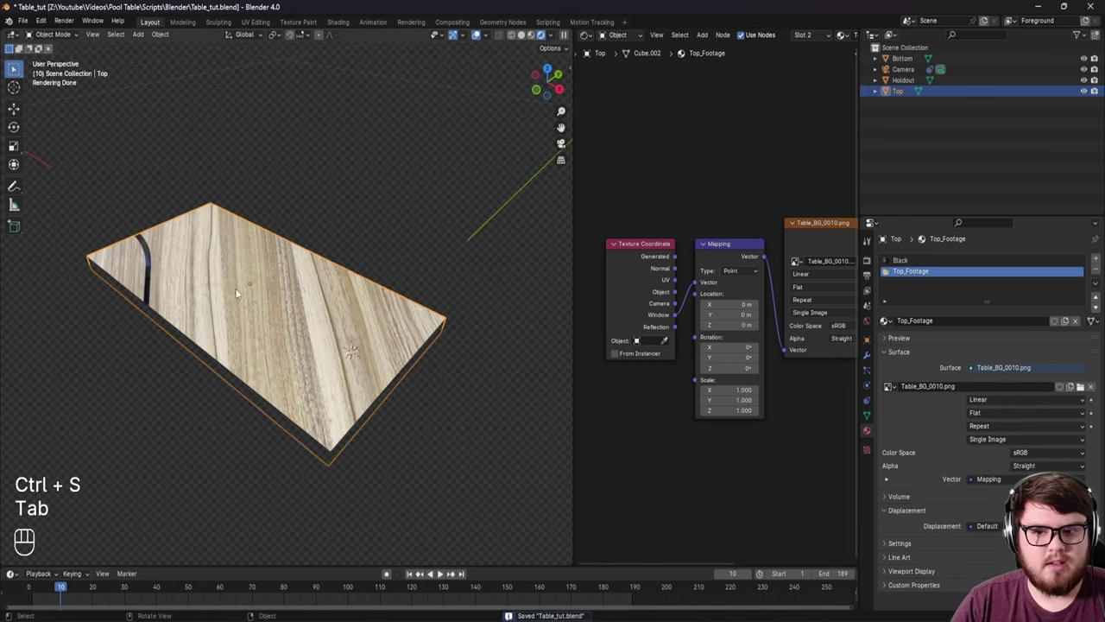
Step: Feed the Texture Coordinate UV output into the Mapping Vector and switch to camera view
{"action": "left_click_drag", "start_coordinate": [261, 306], "coordinate": [259, 299]}
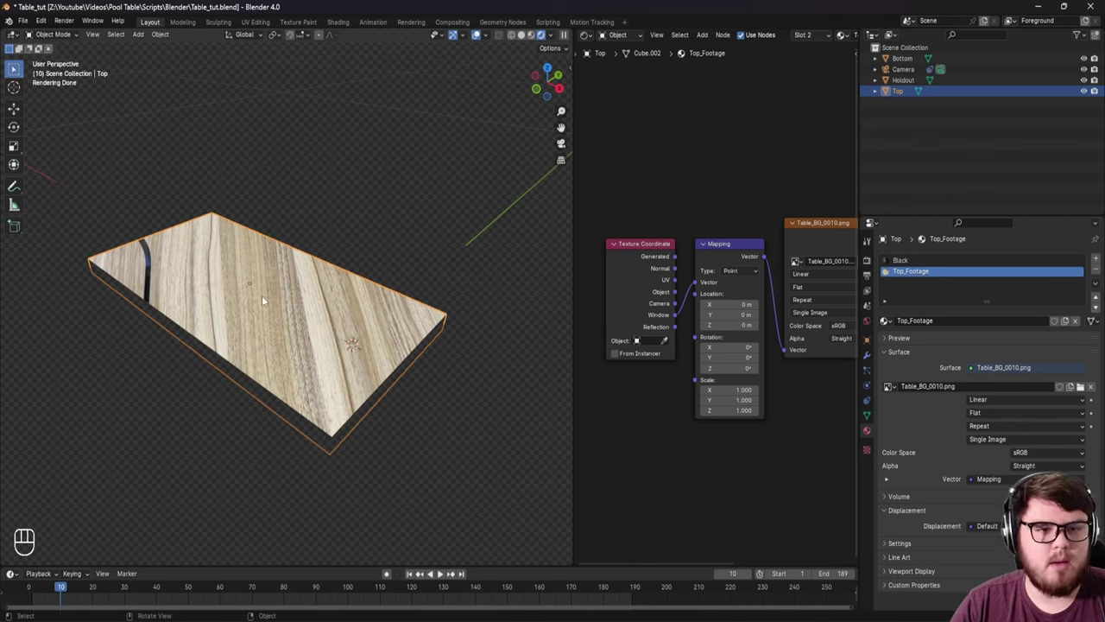
{"action": "right_click", "coordinate": [680, 284]}
{"action": "right_click", "coordinate": [698, 288]}
{"action": "left_click_drag", "start_coordinate": [335, 320], "coordinate": [320, 343]}
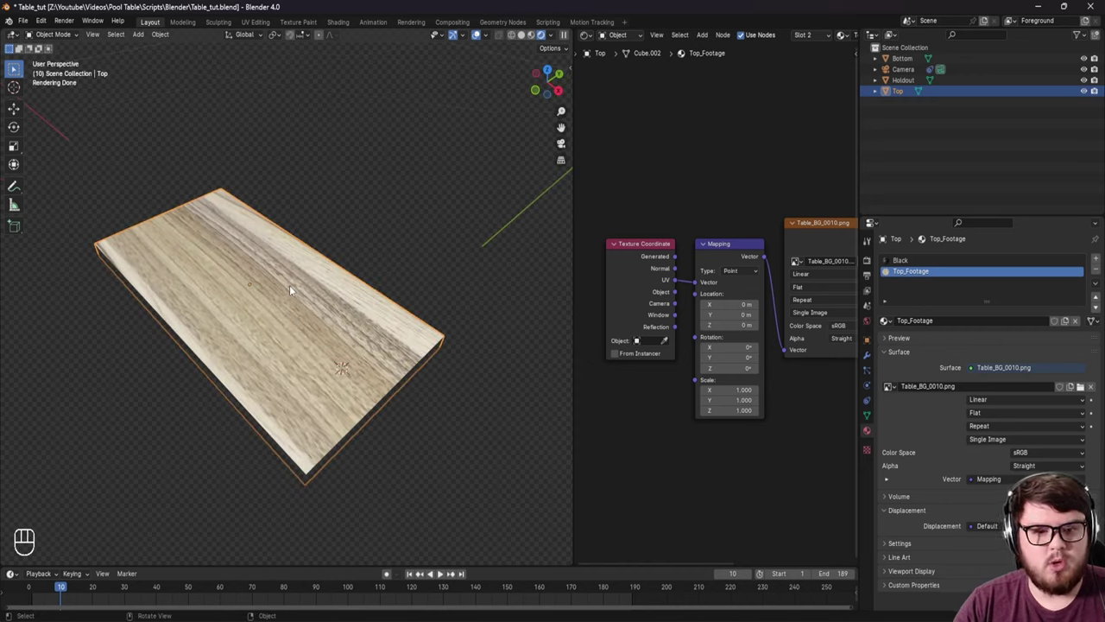
{"action": "key", "text": "KP_0"}
Step: Orbit the view around the wood-textured Top slab to inspect it
{"action": "left_click_drag", "start_coordinate": [342, 361], "coordinate": [332, 363]}
{"action": "left_click_drag", "start_coordinate": [328, 363], "coordinate": [233, 352]}
{"action": "middle_click", "coordinate": [316, 374]}
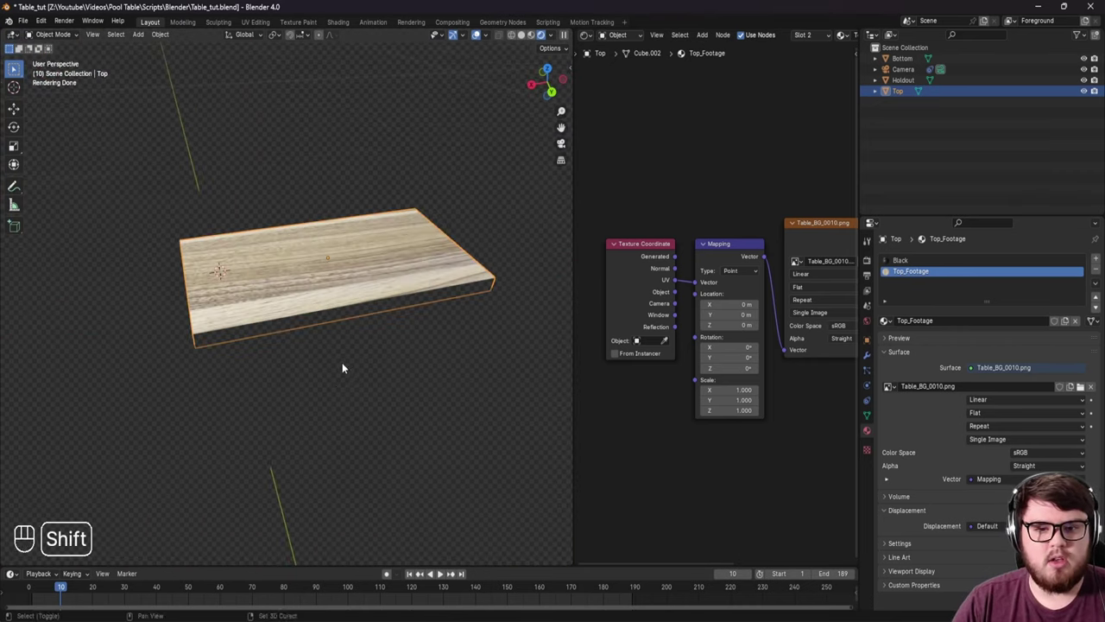
{"action": "middle_click", "coordinate": [335, 374]}
{"action": "left_click_drag", "start_coordinate": [295, 364], "coordinate": [334, 364]}
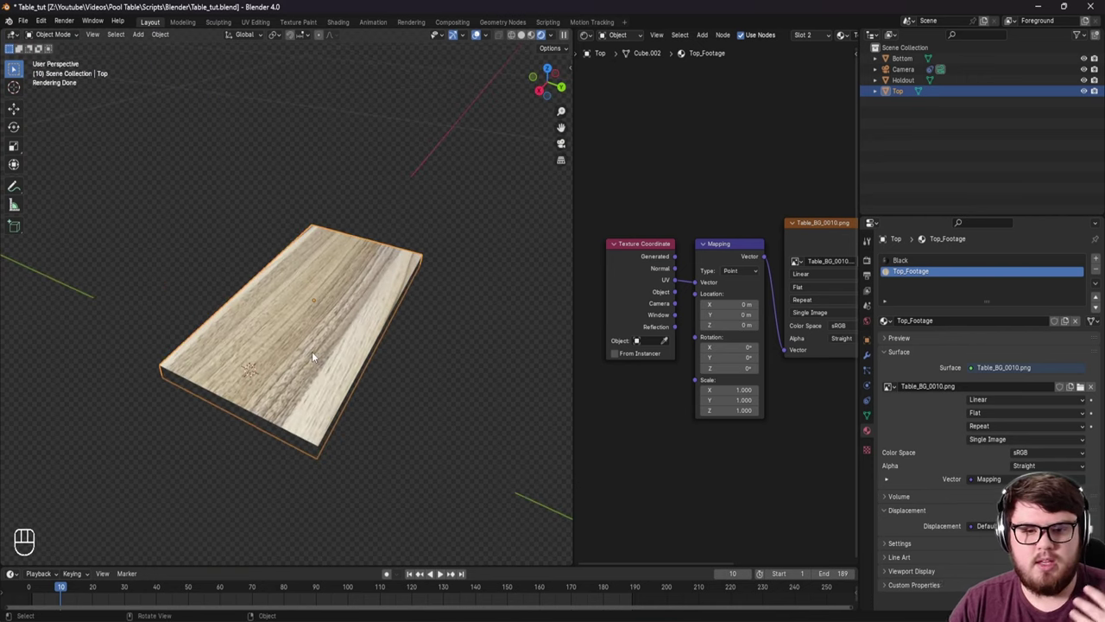
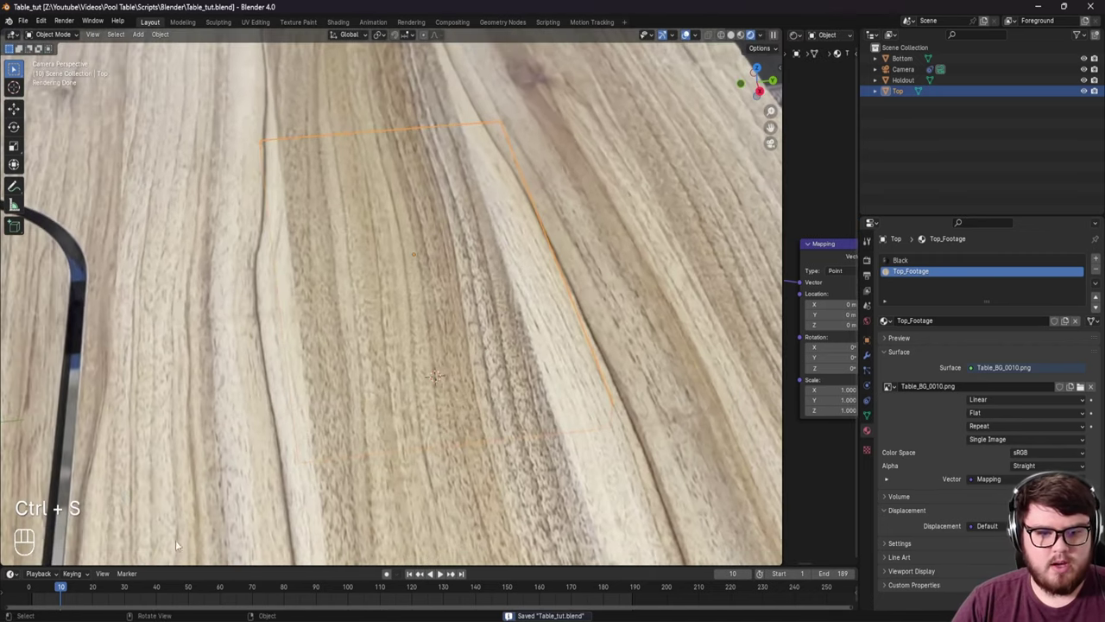
Step: Keyframe the slab, move to another frame, raise it along Z to the tabletop and key again
{"action": "middle_click", "coordinate": [407, 297]}
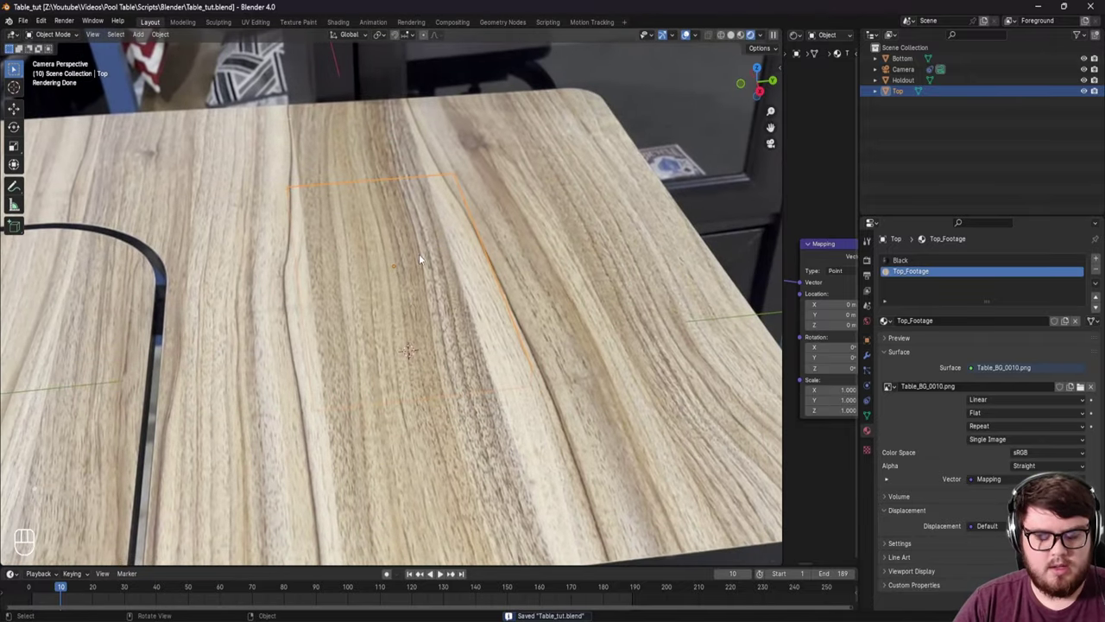
{"action": "key", "text": "i"}
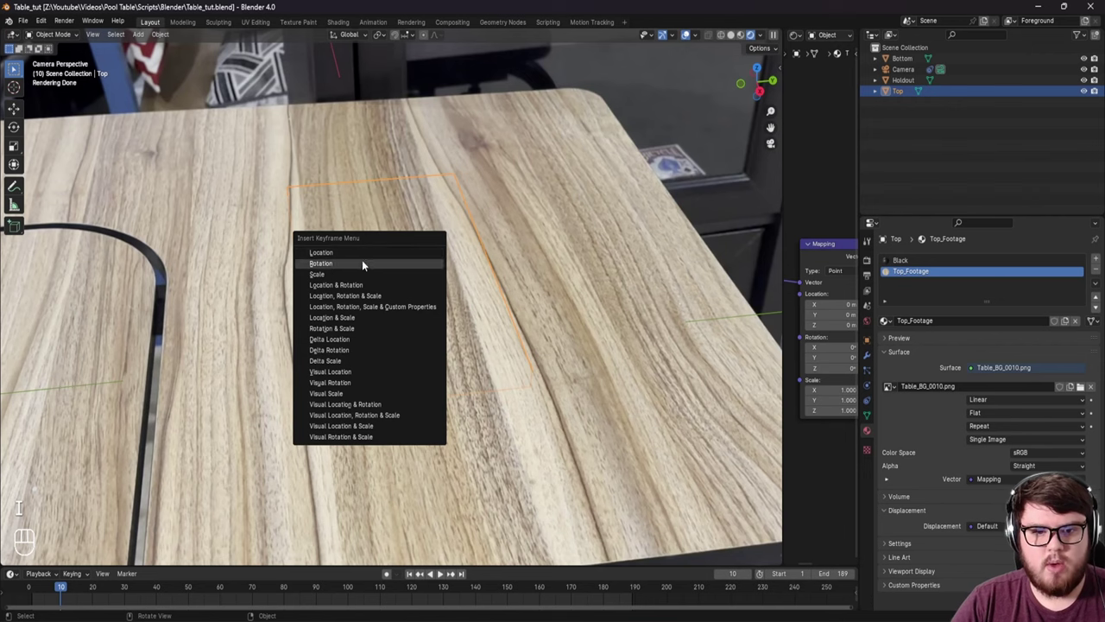
{"action": "left_click_drag", "start_coordinate": [339, 423], "coordinate": [269, 478]}
{"action": "left_click_drag", "start_coordinate": [171, 594], "coordinate": [230, 589]}
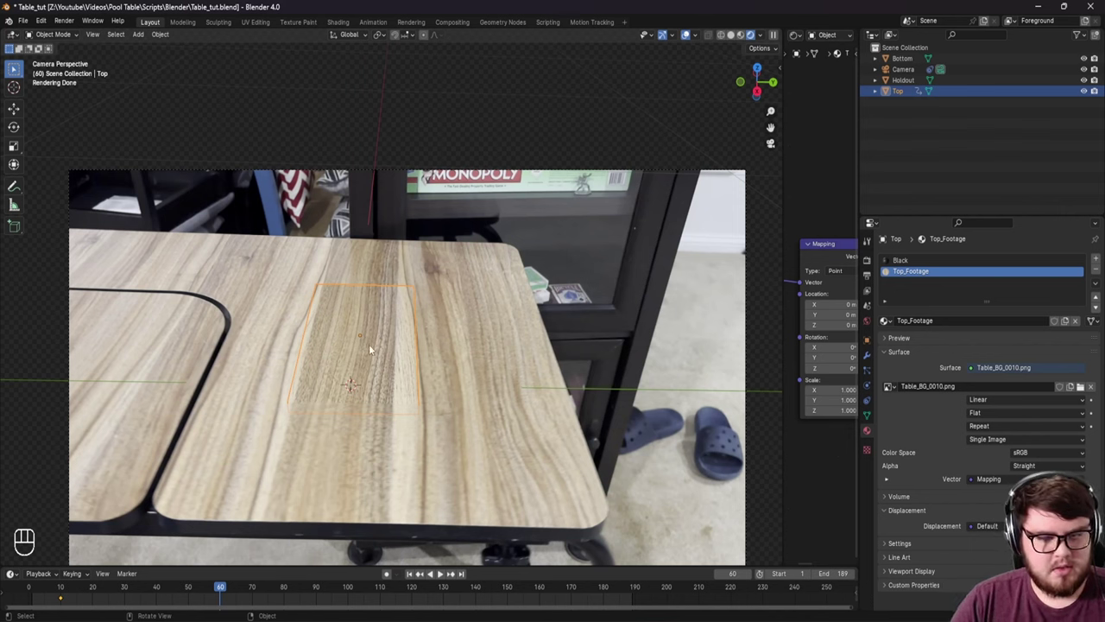
{"action": "key", "text": "g"}
{"action": "key", "text": "z"}
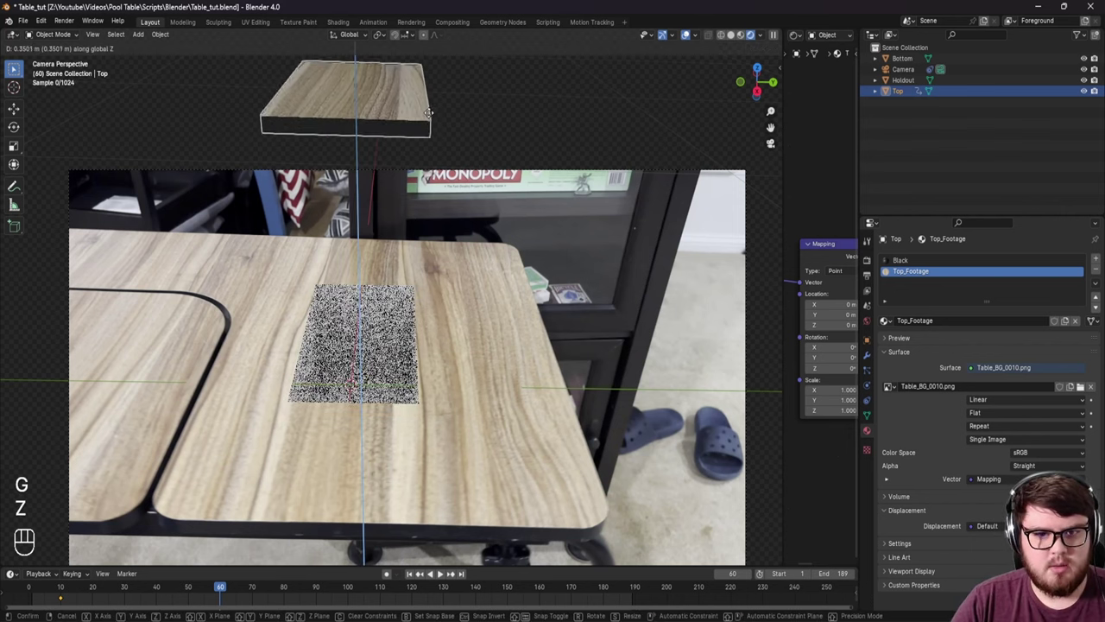
{"action": "left_click", "coordinate": [432, 115]}
{"action": "key", "text": "i"}
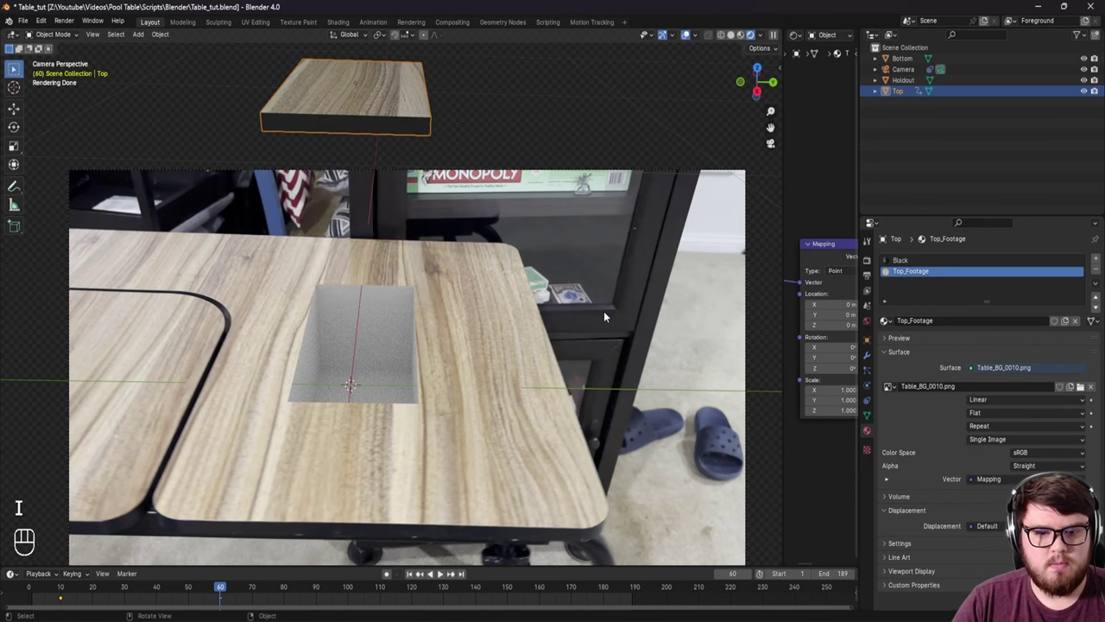
Step: Rotate the slab 90 about Z to match the table and insert another keyframe
{"action": "left_click_drag", "start_coordinate": [443, 307], "coordinate": [436, 338]}
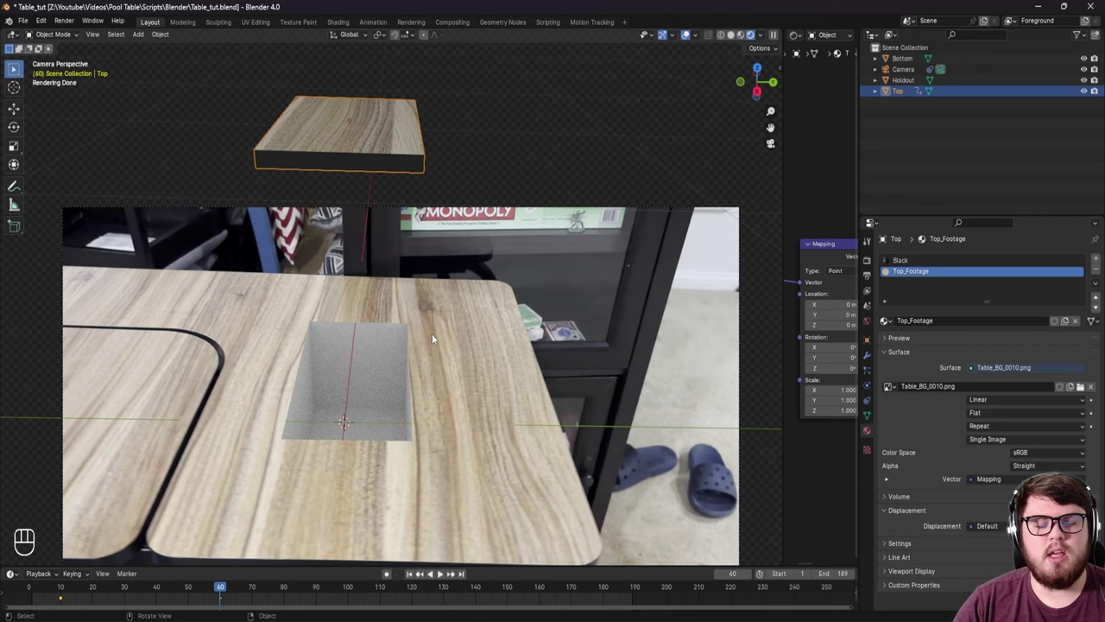
{"action": "key", "text": "r"}
{"action": "key", "text": "z"}
{"action": "key", "text": "9"}
{"action": "key", "text": "0"}
{"action": "key", "text": "Return"}
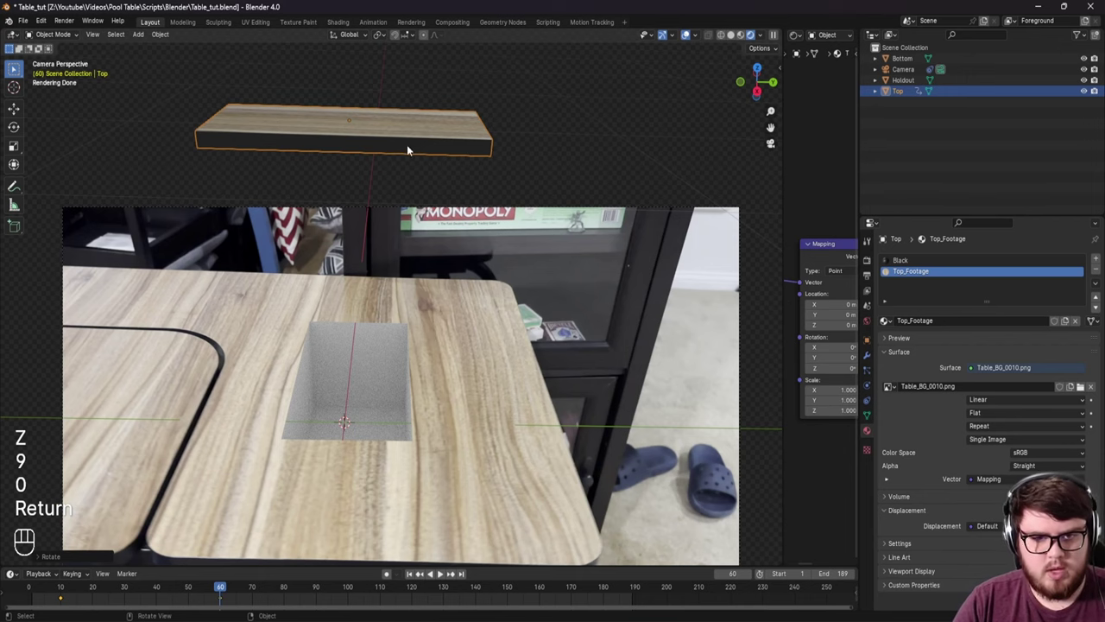
{"action": "key", "text": "i"}
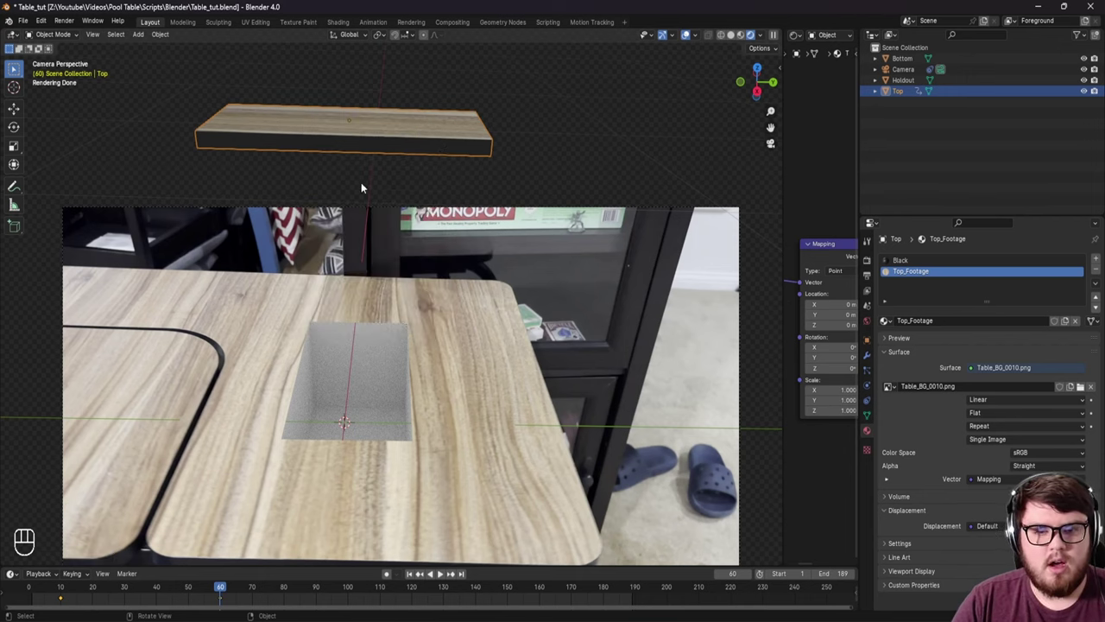
{"action": "left_click_drag", "start_coordinate": [376, 347], "coordinate": [379, 343]}
{"action": "left_click_drag", "start_coordinate": [215, 593], "coordinate": [293, 464]}
{"action": "left_click_drag", "start_coordinate": [293, 465], "coordinate": [288, 468]}
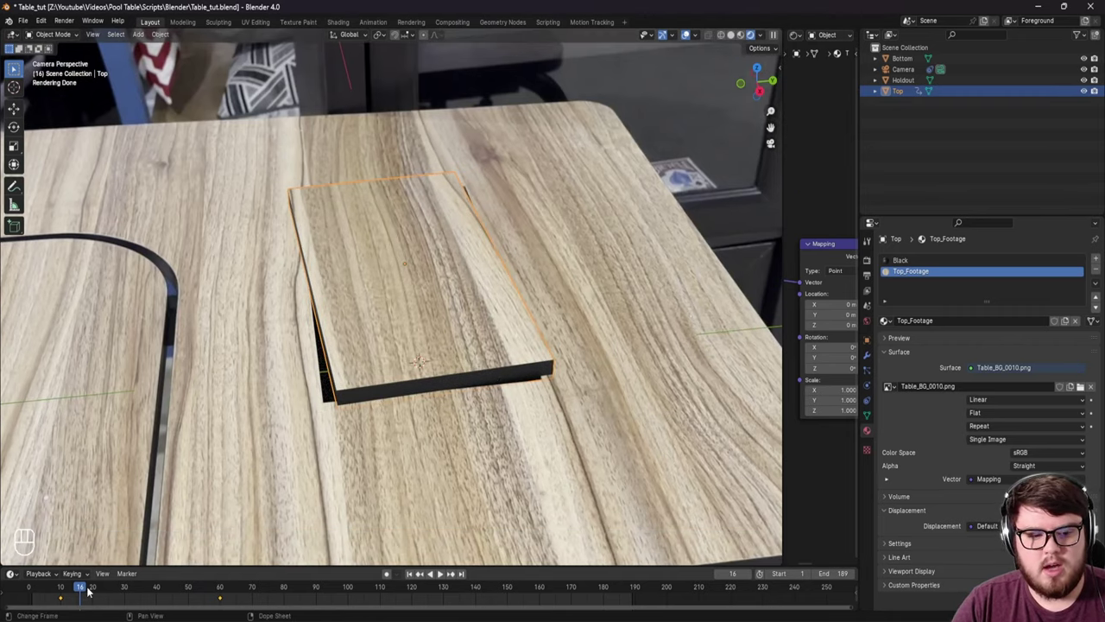
Step: Enlarge the timeline area to review the slab's keyframes
{"action": "left_click_drag", "start_coordinate": [81, 592], "coordinate": [199, 440]}
{"action": "left_click_drag", "start_coordinate": [199, 440], "coordinate": [200, 386]}
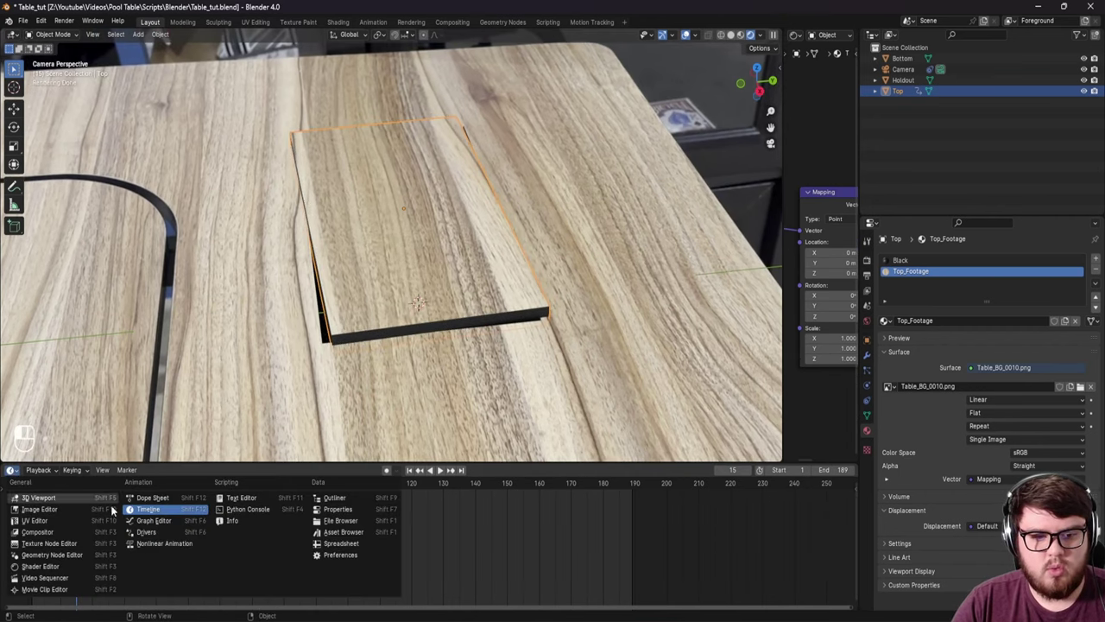
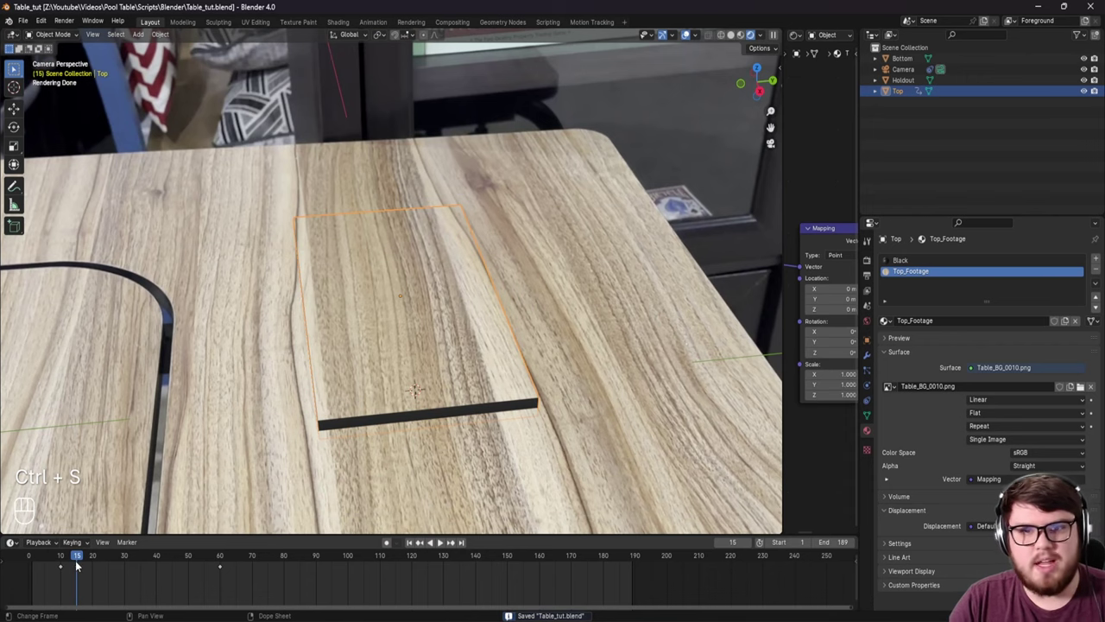
Step: Play and scrub the timeline to find frames where the slab drifts off the table
{"action": "left_click", "coordinate": [70, 560]}
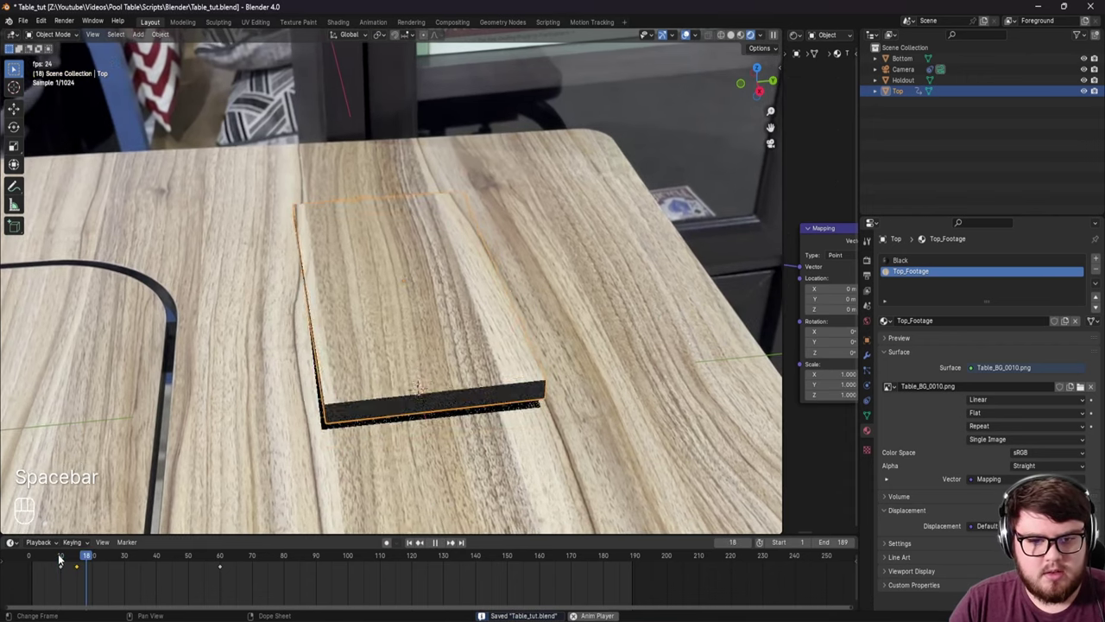
{"action": "left_click", "coordinate": [121, 564]}
{"action": "left_click", "coordinate": [84, 572]}
{"action": "left_click", "coordinate": [82, 572]}
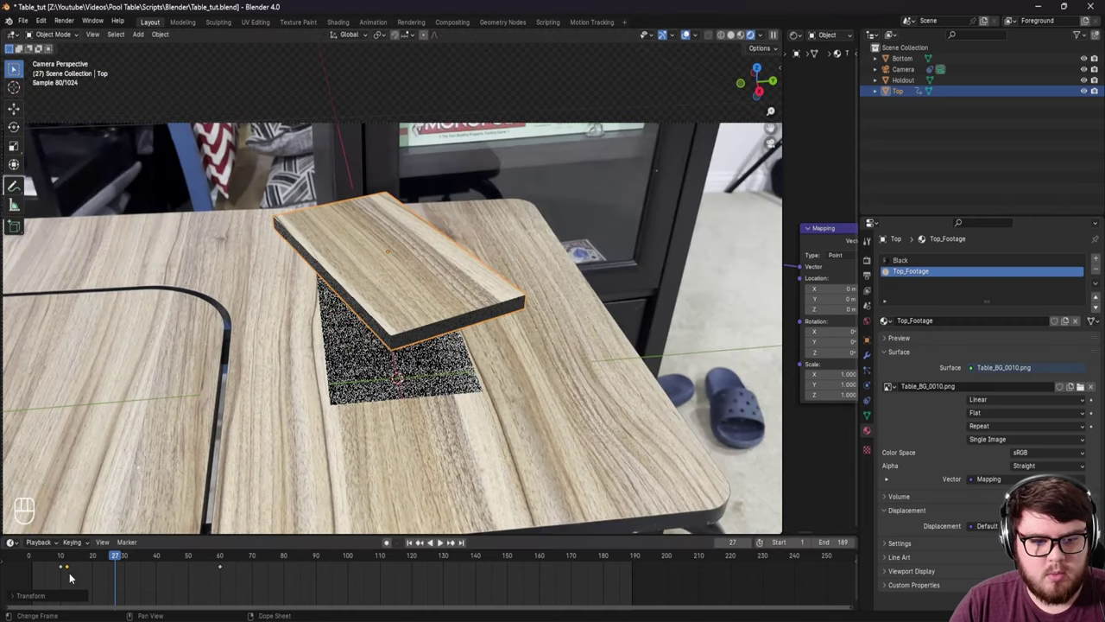
{"action": "left_click", "coordinate": [65, 558]}
{"action": "key", "text": "space"}
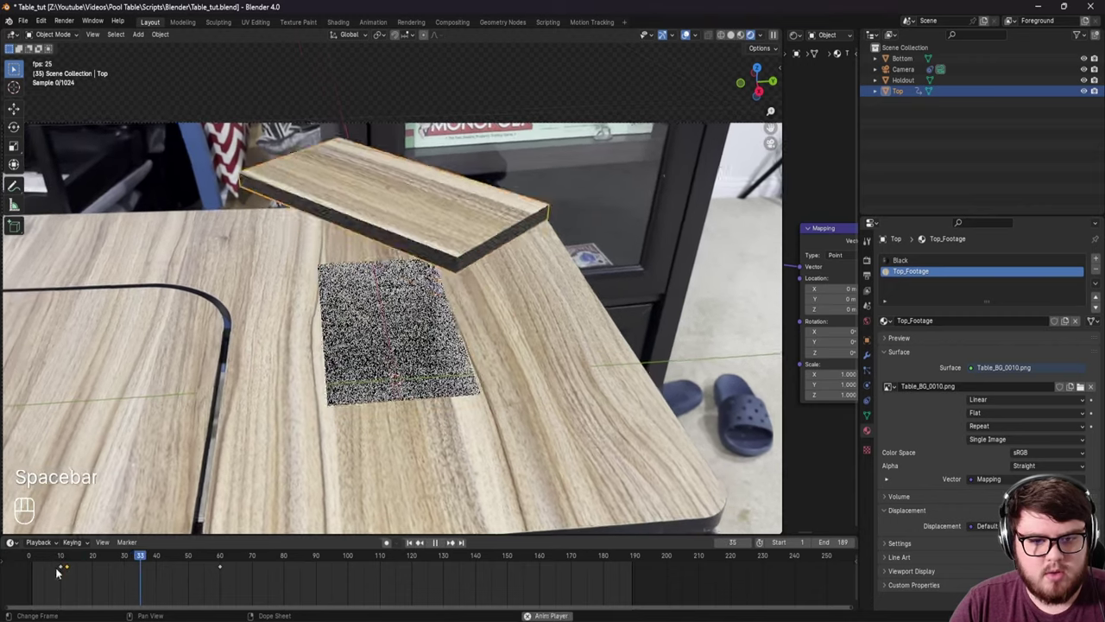
{"action": "left_click_drag", "start_coordinate": [66, 562], "coordinate": [110, 552]}
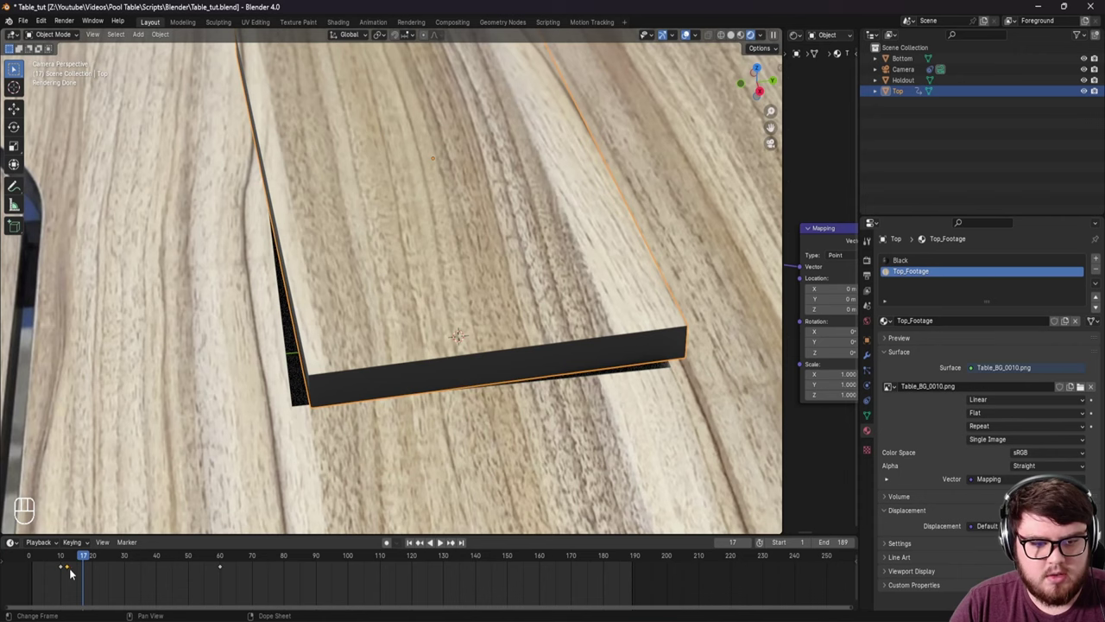
{"action": "left_click", "coordinate": [71, 567]}
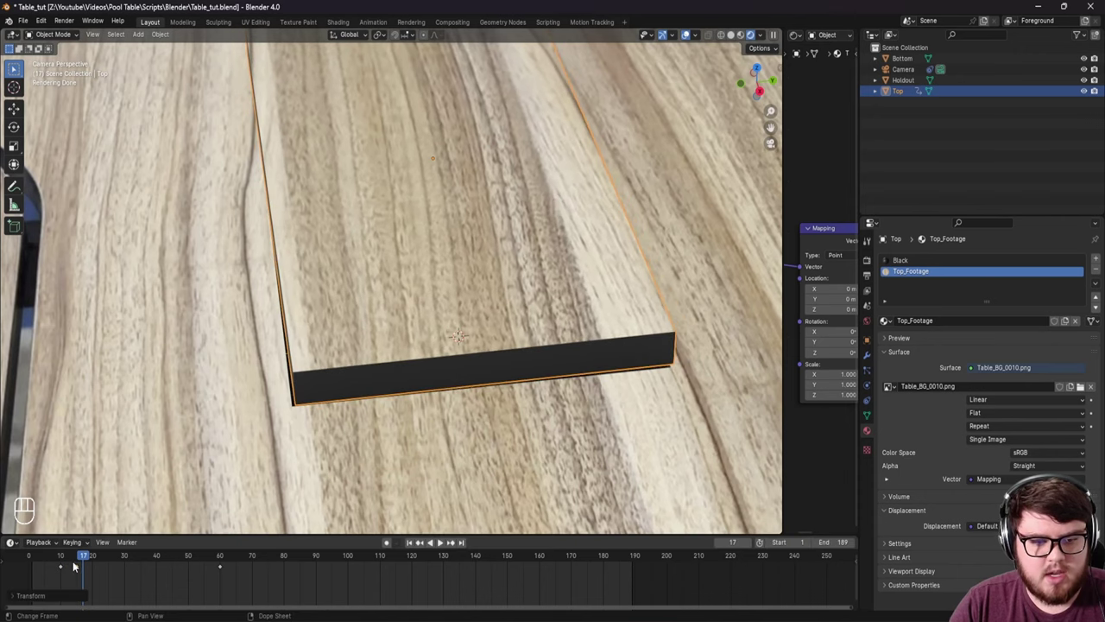
{"action": "left_click", "coordinate": [84, 561]}
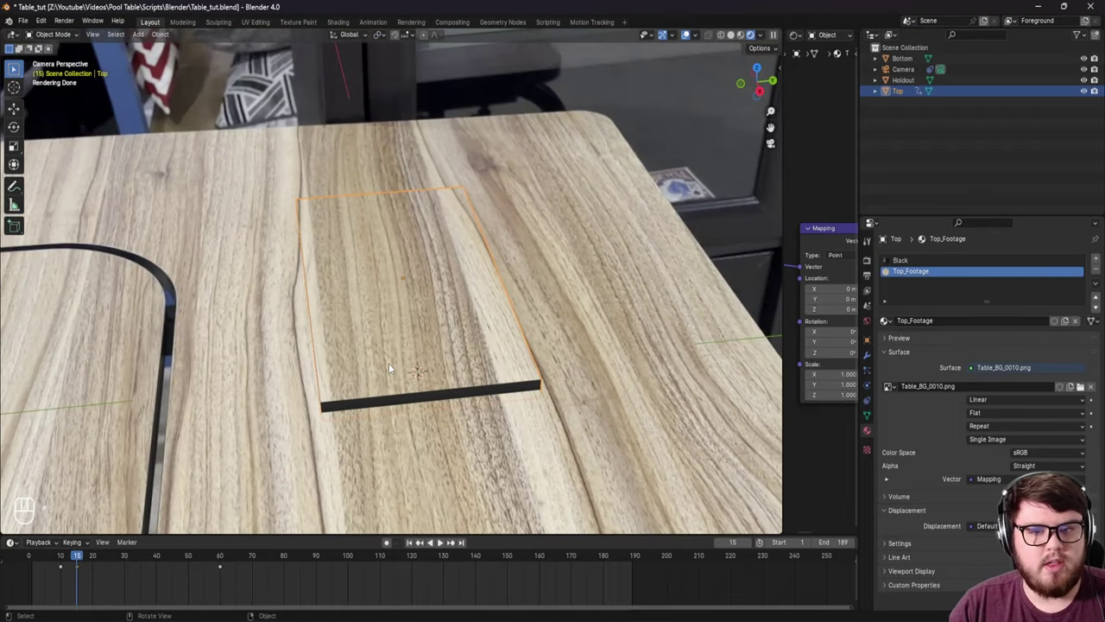
Step: Inspect the slab closely over the tabletop and save the scene
{"action": "left_click_drag", "start_coordinate": [475, 318], "coordinate": [406, 338]}
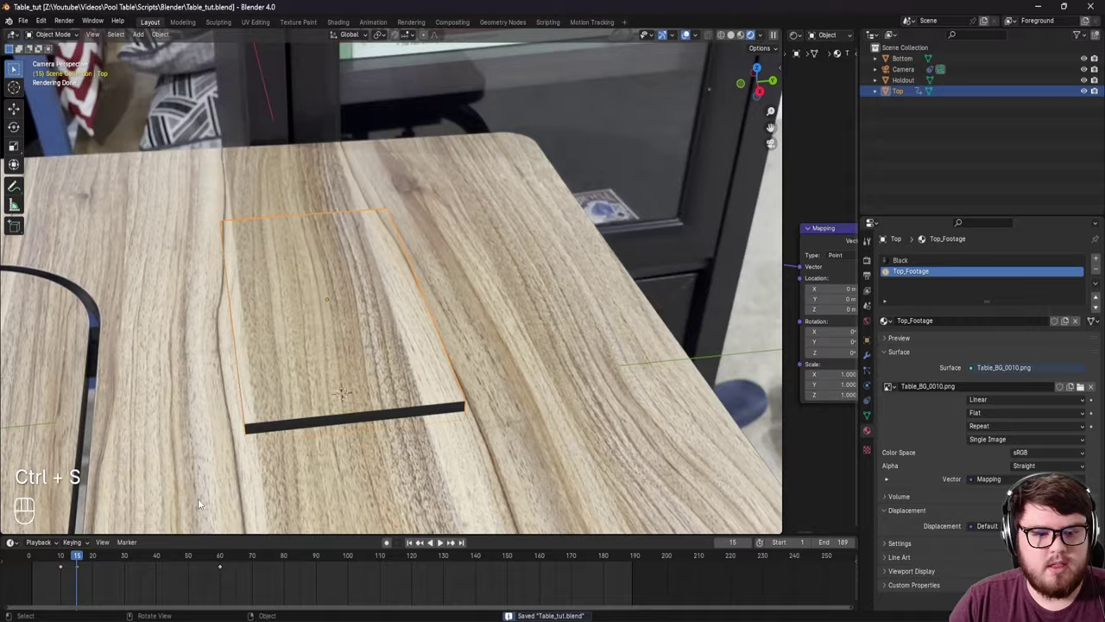
{"action": "left_click_drag", "start_coordinate": [315, 356], "coordinate": [406, 254]}
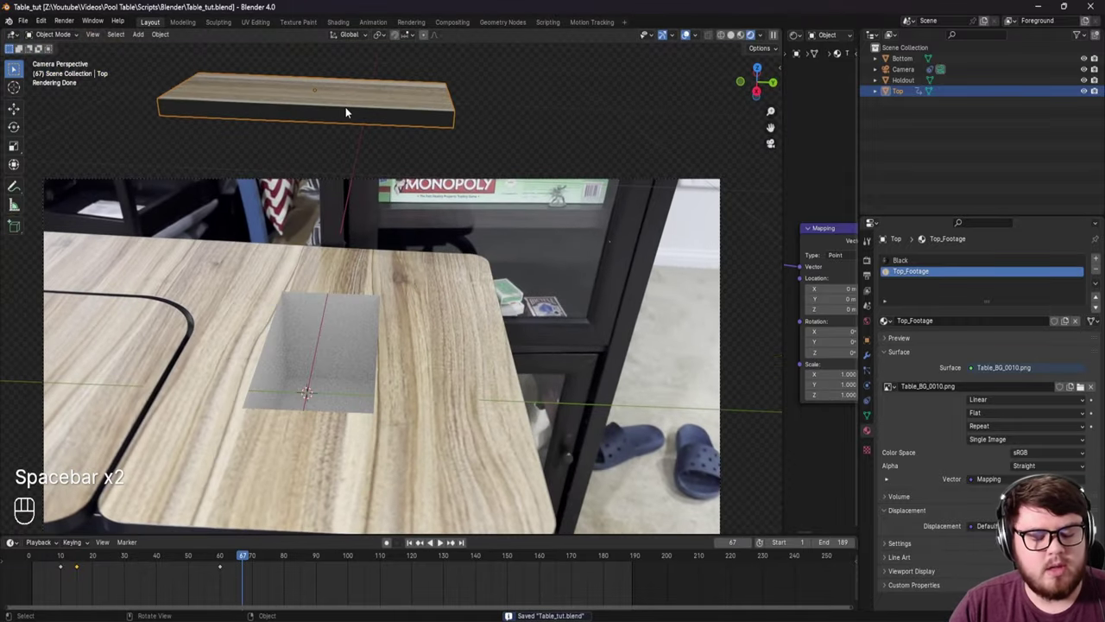
{"action": "middle_click", "coordinate": [370, 316]}
{"action": "key", "text": "ctrl+s"}
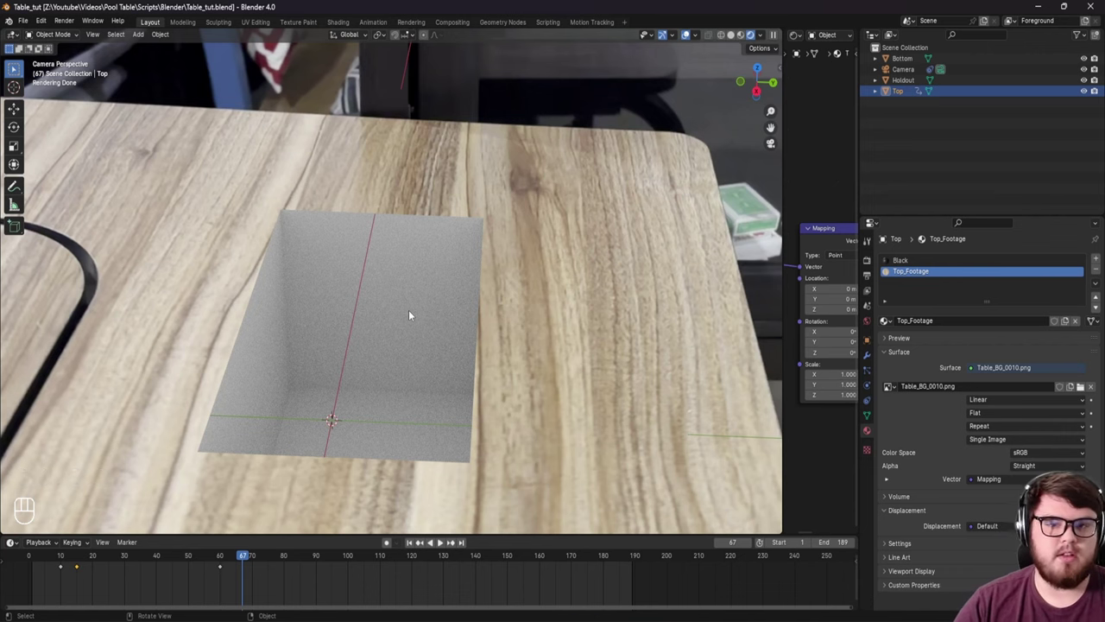
Step: Save, frame the grey Bottom box, and split off an area for the Shader Editor
{"action": "key", "text": "ctrl+s"}
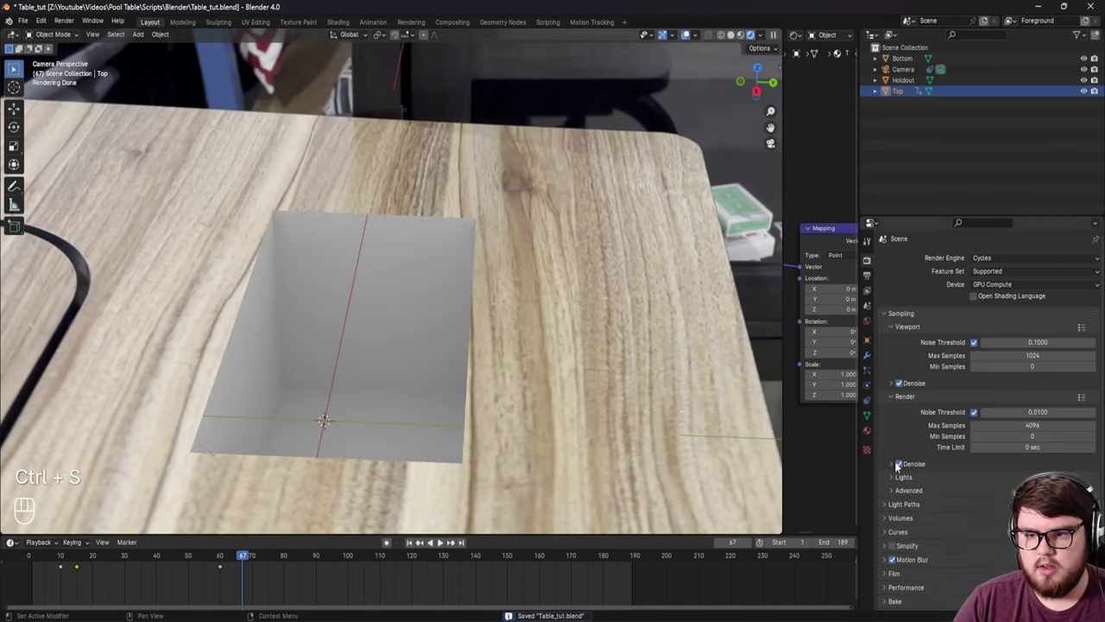
{"action": "middle_click", "coordinate": [401, 316]}
{"action": "left_click_drag", "start_coordinate": [441, 308], "coordinate": [449, 299]}
{"action": "middle_click", "coordinate": [467, 301]}
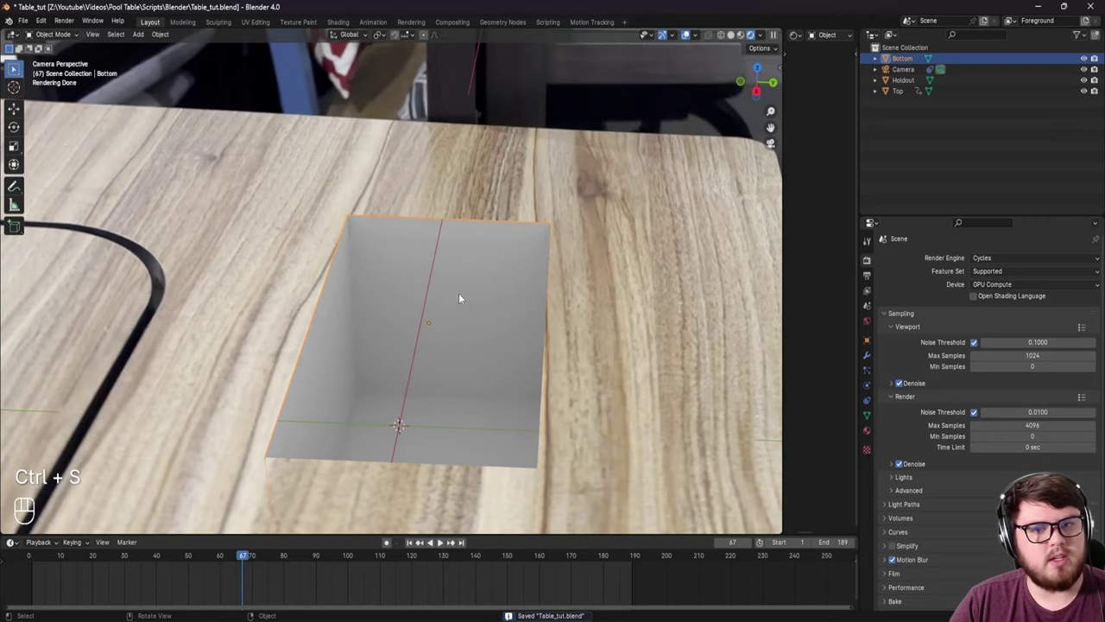
{"action": "left_click_drag", "start_coordinate": [759, 207], "coordinate": [592, 245]}
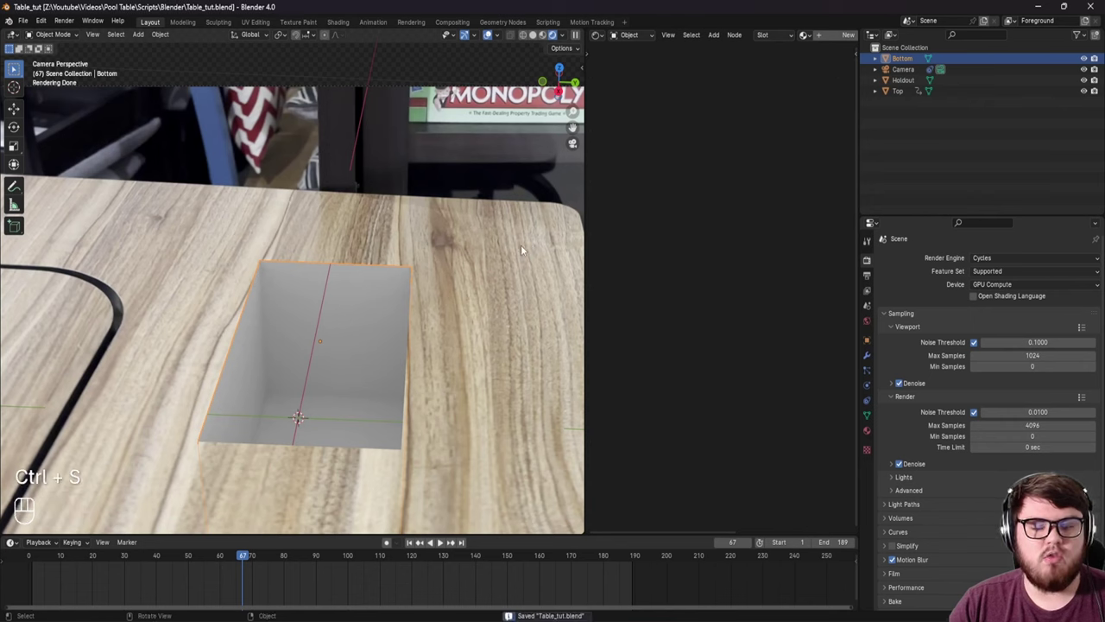
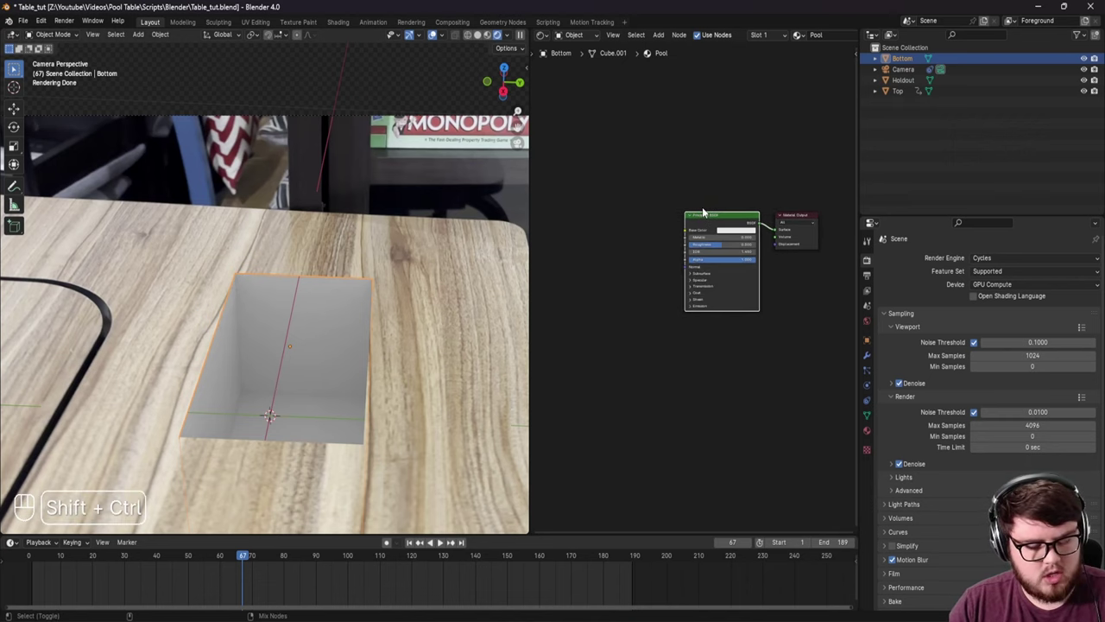
Step: Start loading the rubber tiles texture maps into the Pool material with Ctrl+Shift+T
{"action": "key", "text": "ctrl+shift+t"}
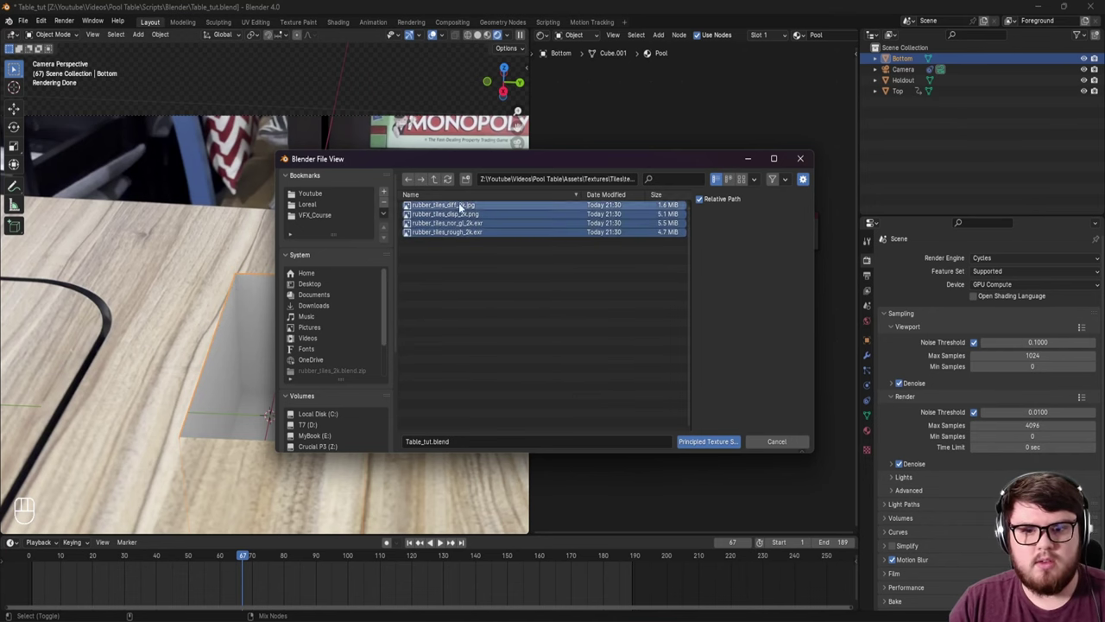
Step: Load the selected tile maps onto the Bottom box and check the result in the viewport
{"action": "middle_click", "coordinate": [671, 396]}
{"action": "key", "text": "ctrl+s"}
{"action": "middle_click", "coordinate": [309, 290]}
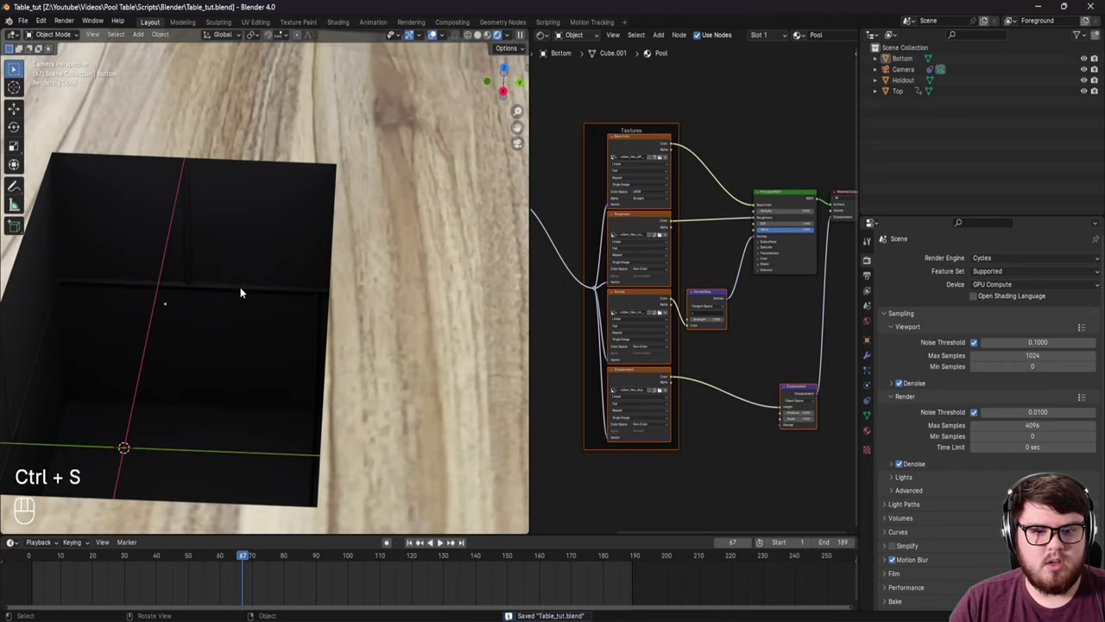
{"action": "middle_click", "coordinate": [320, 288]}
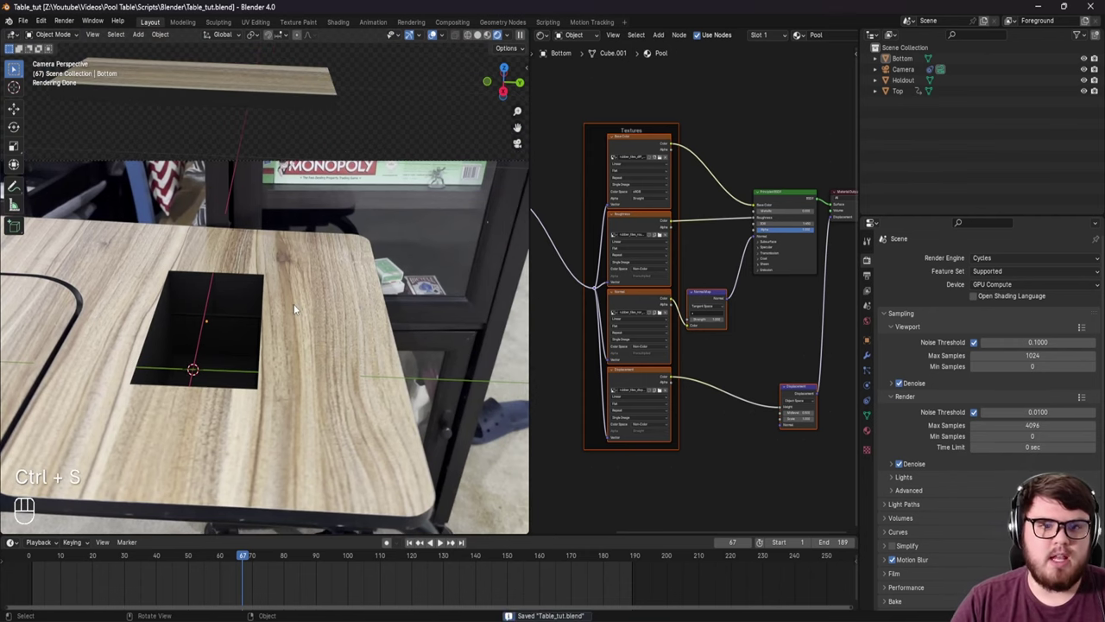
{"action": "middle_click", "coordinate": [285, 326]}
Step: Add a Value node in the Mapping frame to drive the Mapping scale at 12.2
{"action": "key", "text": "ctrl+a"}
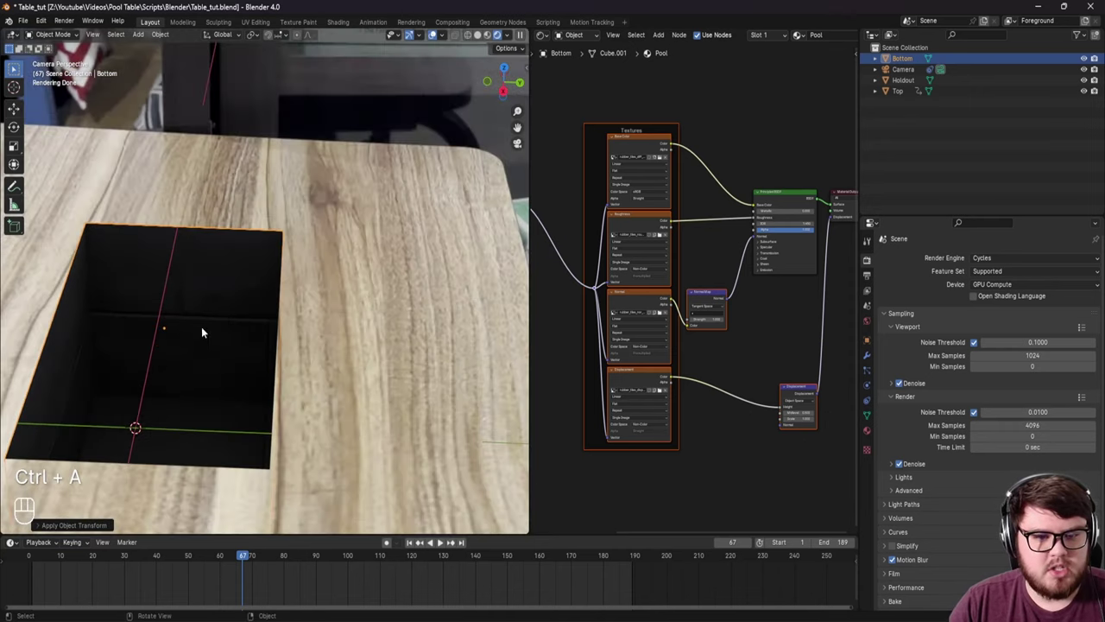
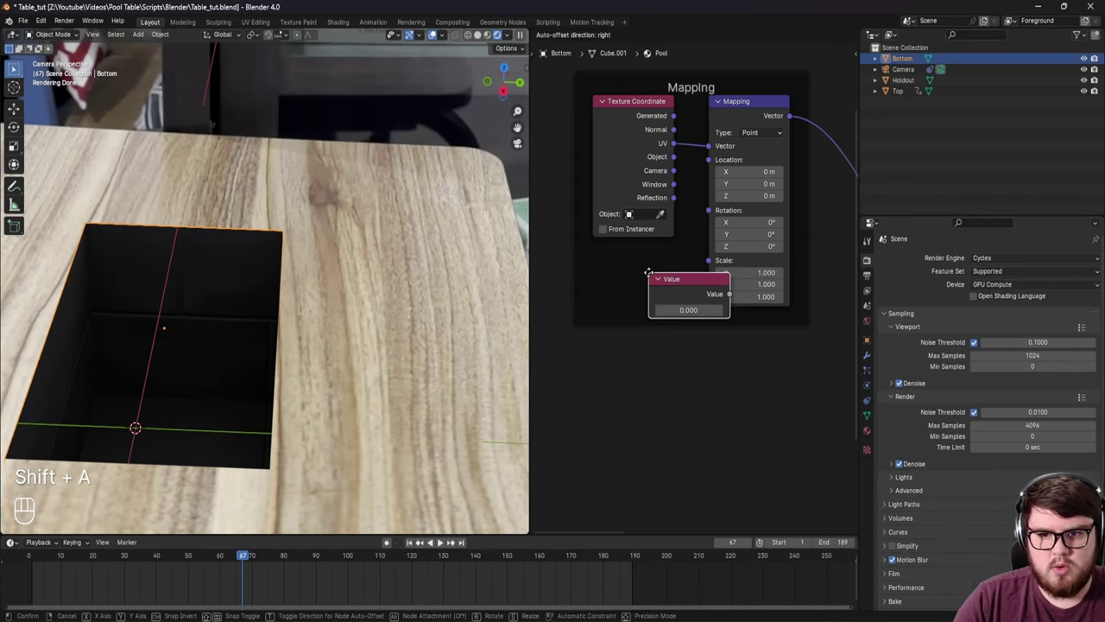
{"action": "left_click", "coordinate": [687, 284]}
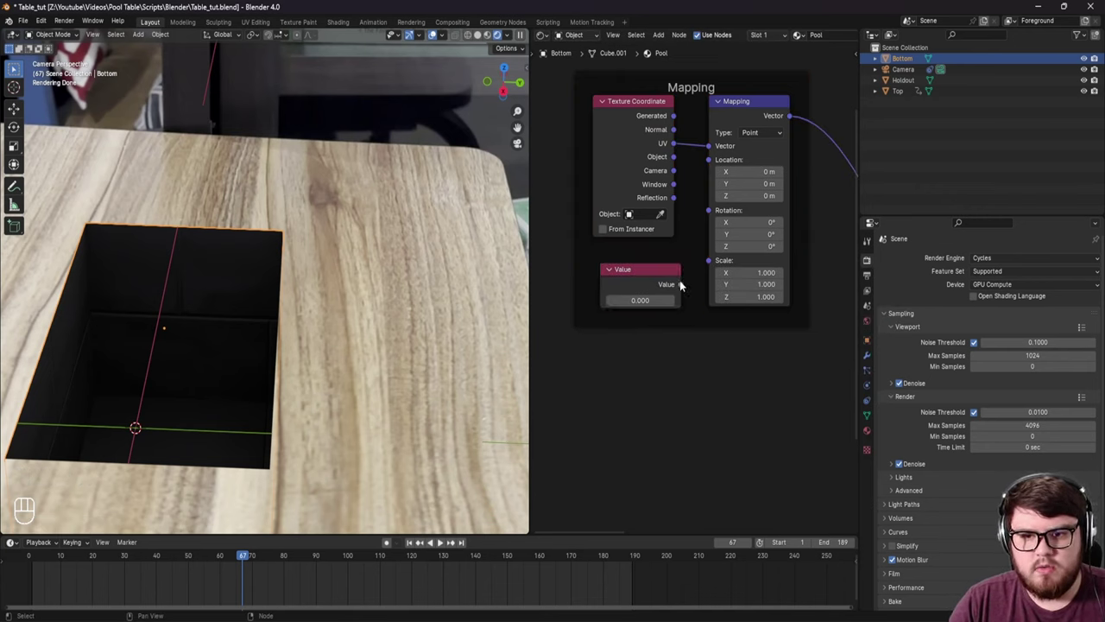
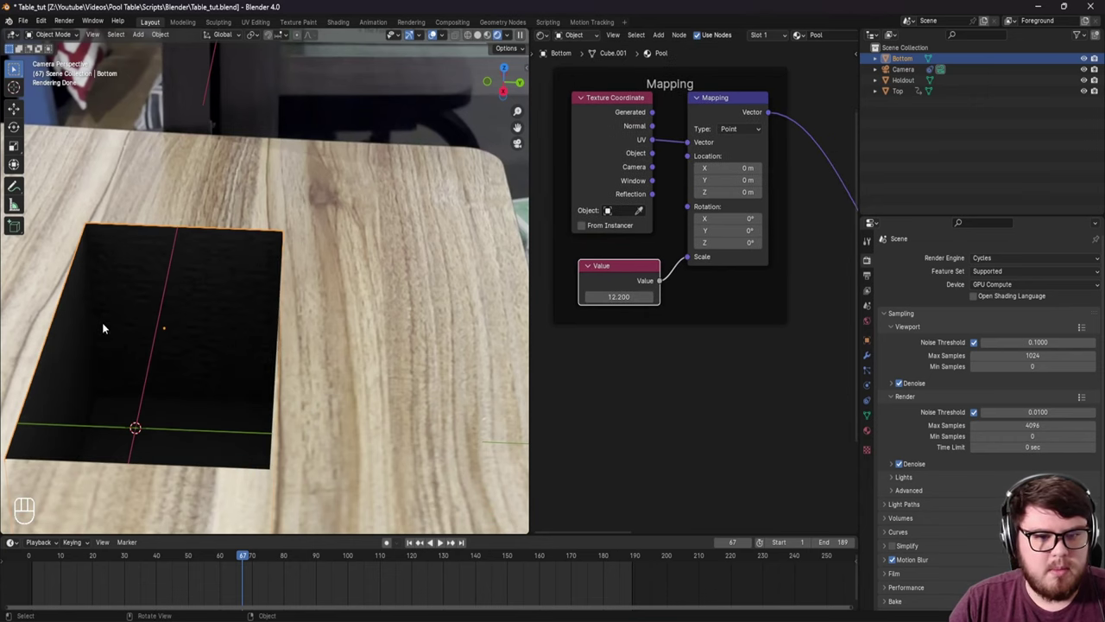
{"action": "middle_click", "coordinate": [219, 328]}
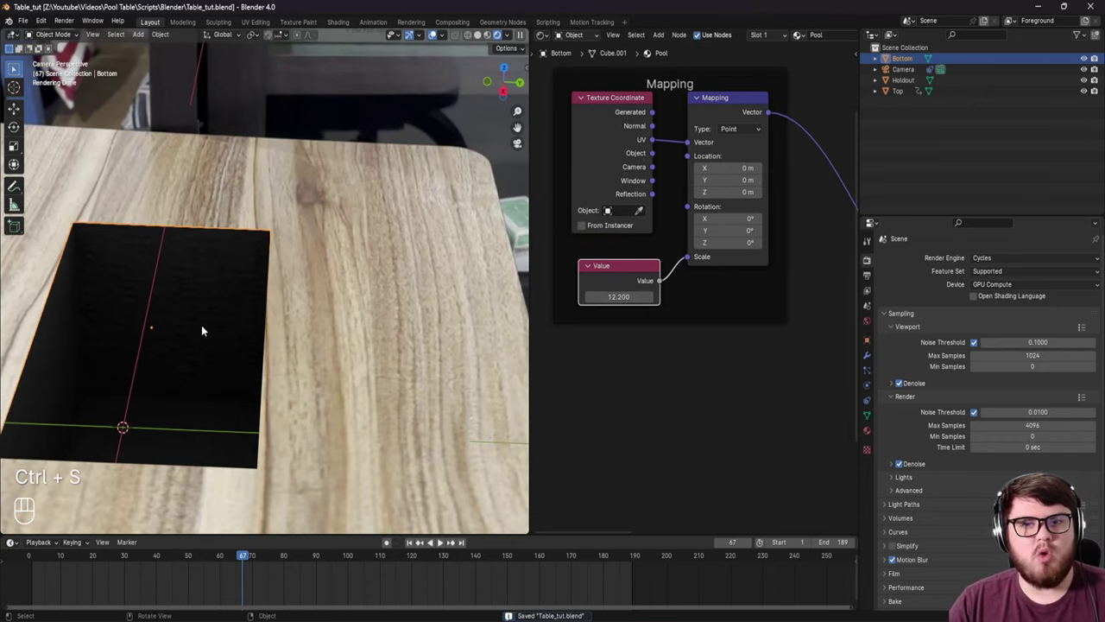
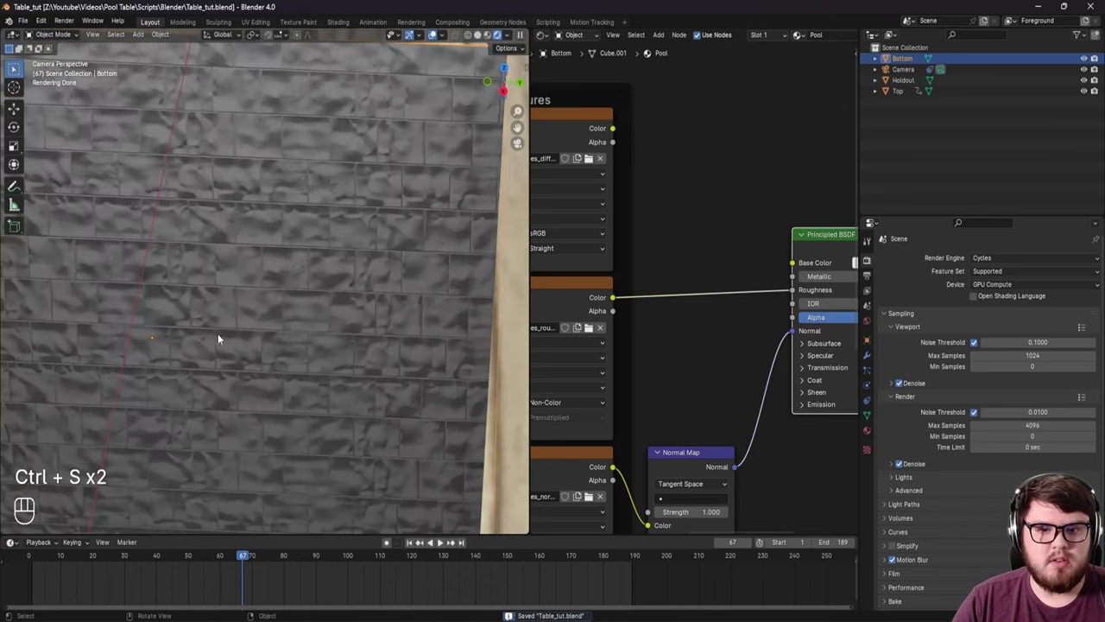
{"action": "middle_click", "coordinate": [679, 387]}
{"action": "middle_click", "coordinate": [666, 339]}
{"action": "left_click", "coordinate": [572, 308]}
{"action": "right_click", "coordinate": [768, 321]}
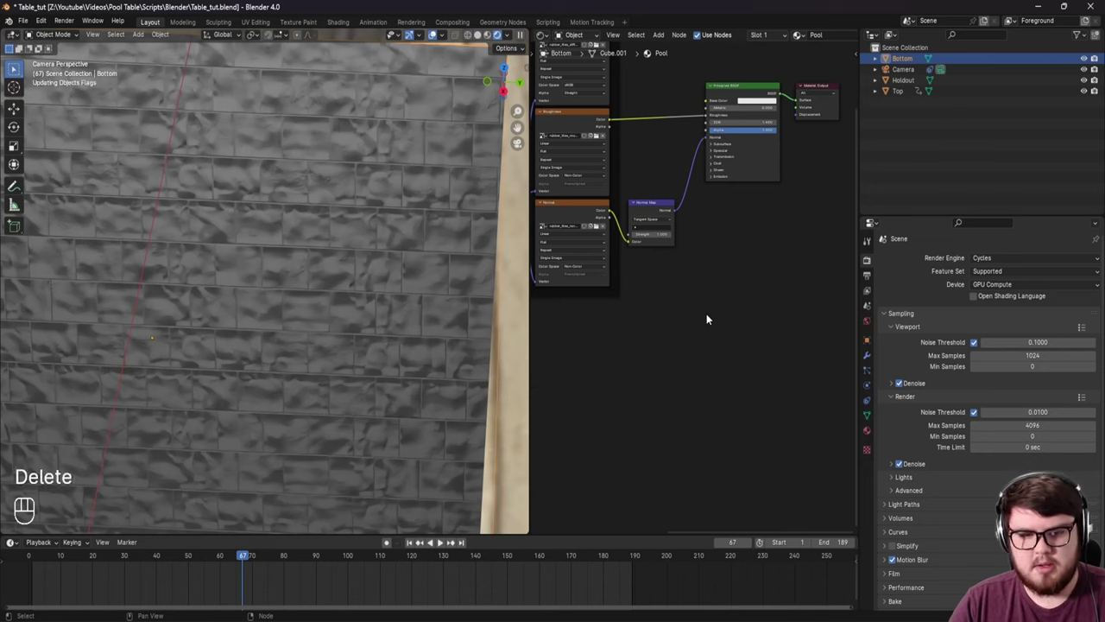
Step: Orbit inside the tiled pool to inspect the walls, then view it in Solid shading
{"action": "left_click_drag", "start_coordinate": [333, 264], "coordinate": [373, 325]}
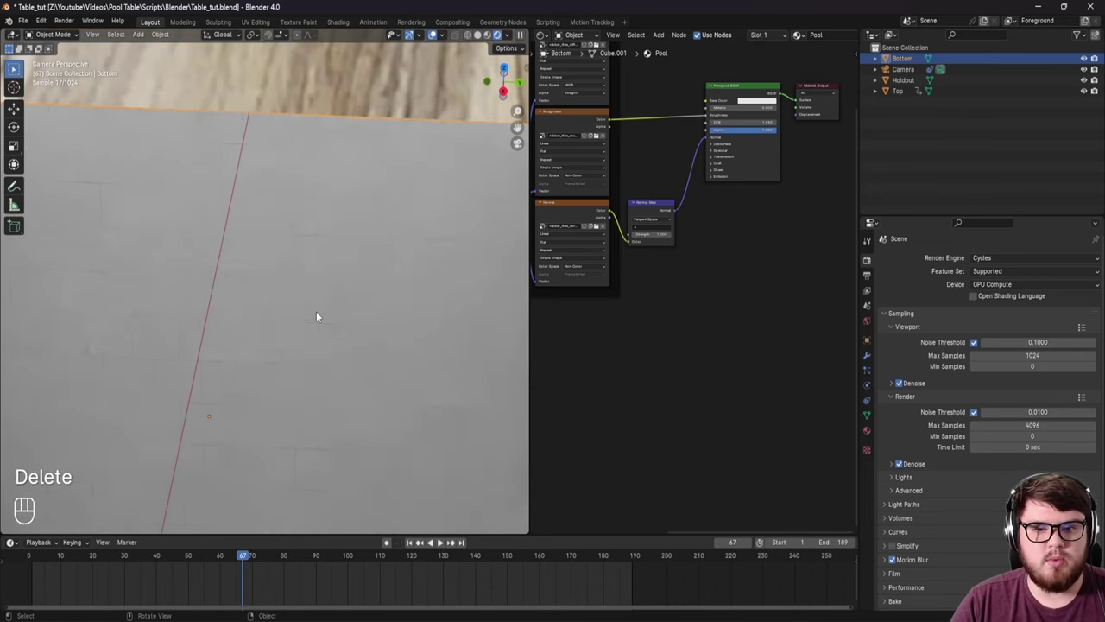
{"action": "middle_click", "coordinate": [303, 219]}
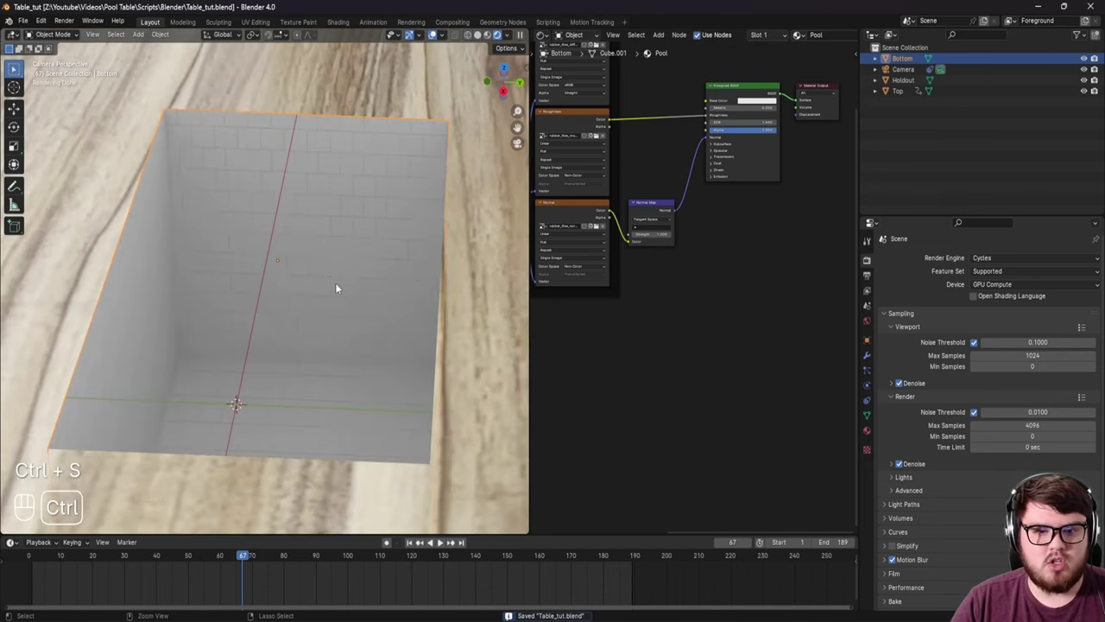
{"action": "middle_click", "coordinate": [306, 328]}
{"action": "left_click_drag", "start_coordinate": [335, 366], "coordinate": [336, 374]}
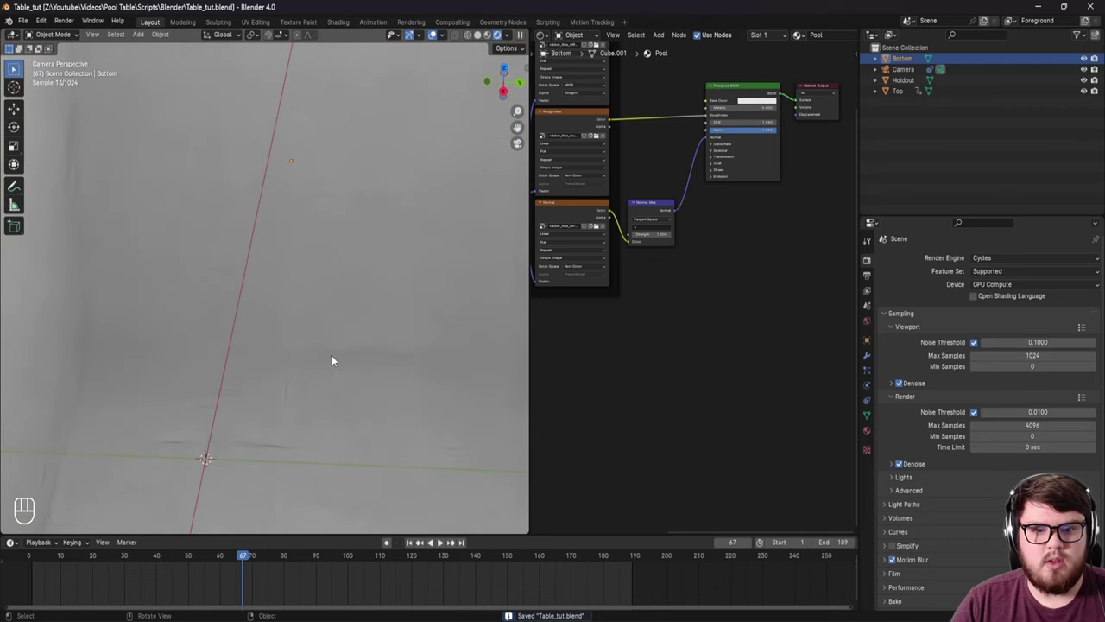
{"action": "middle_click", "coordinate": [351, 278]}
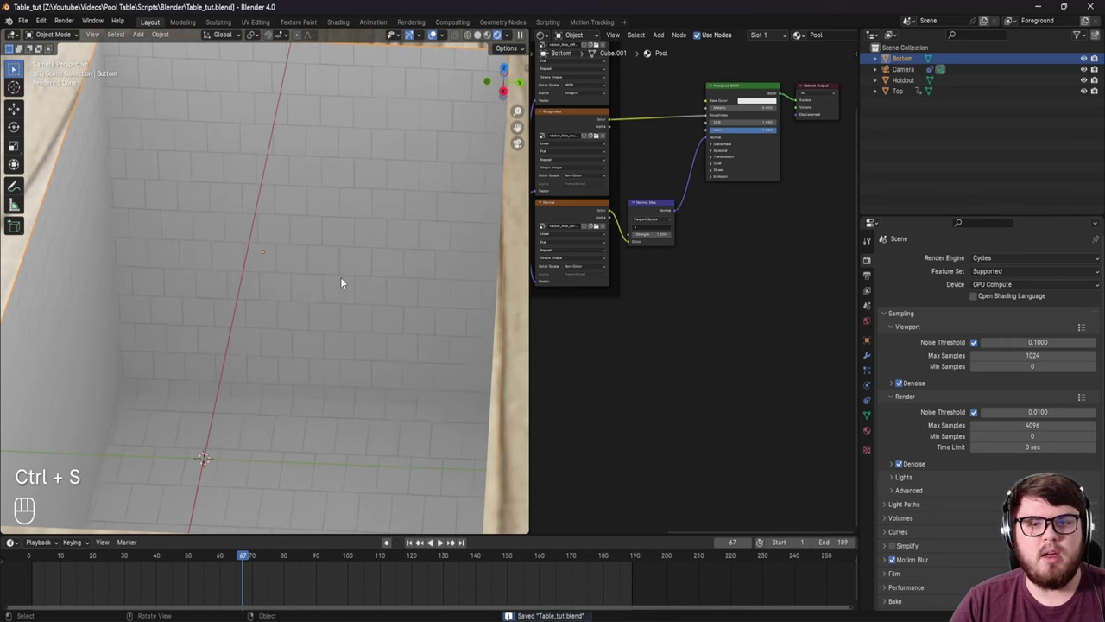
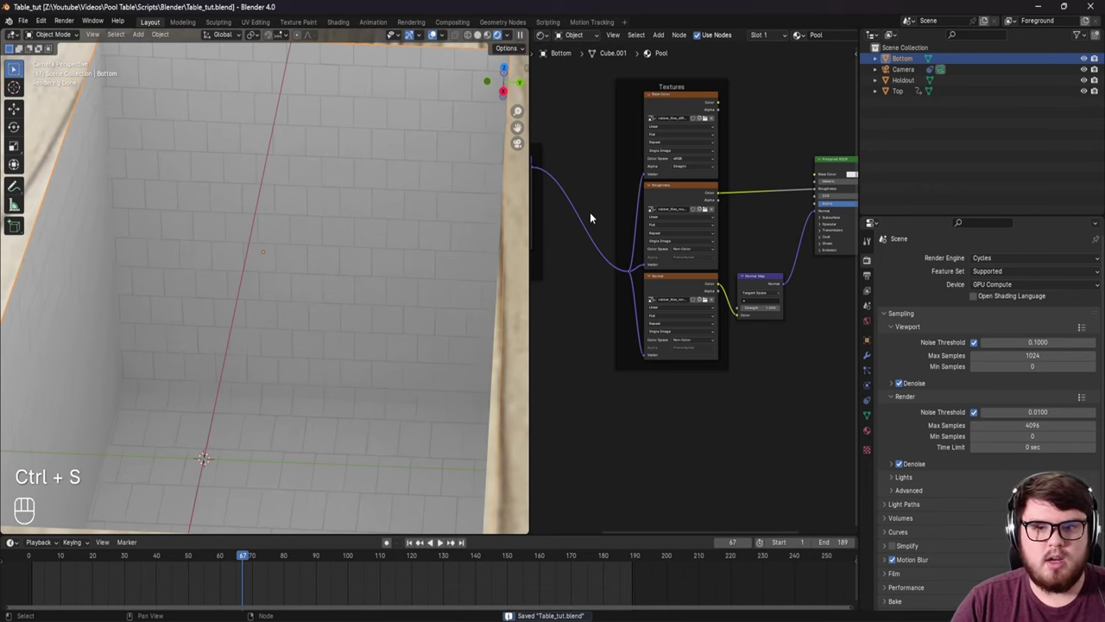
{"action": "middle_click", "coordinate": [307, 305]}
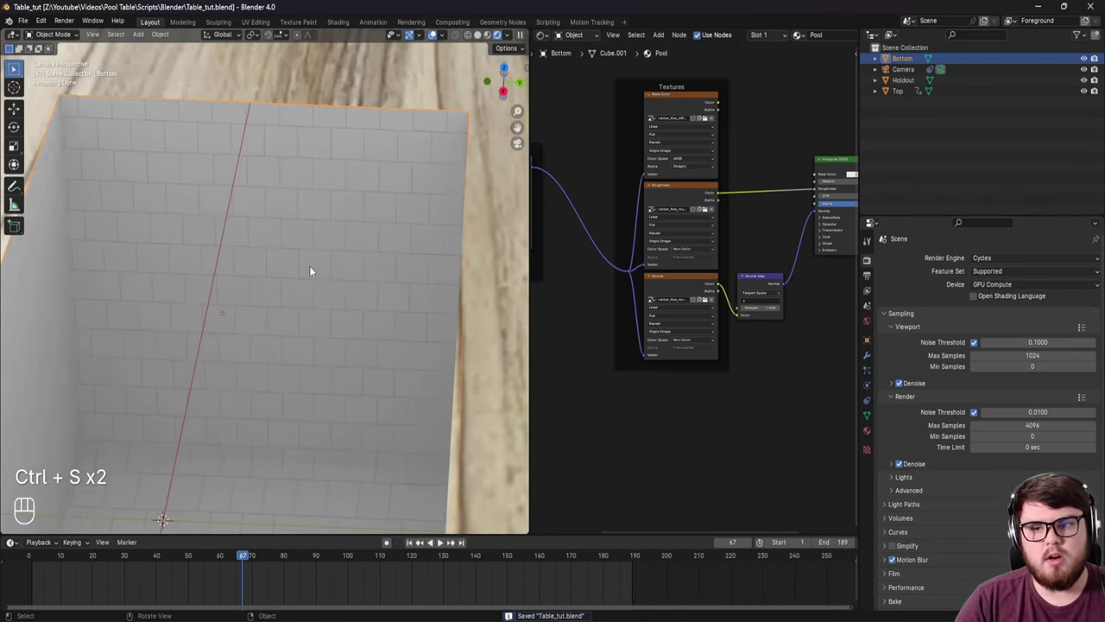
{"action": "left_click_drag", "start_coordinate": [415, 242], "coordinate": [384, 243]}
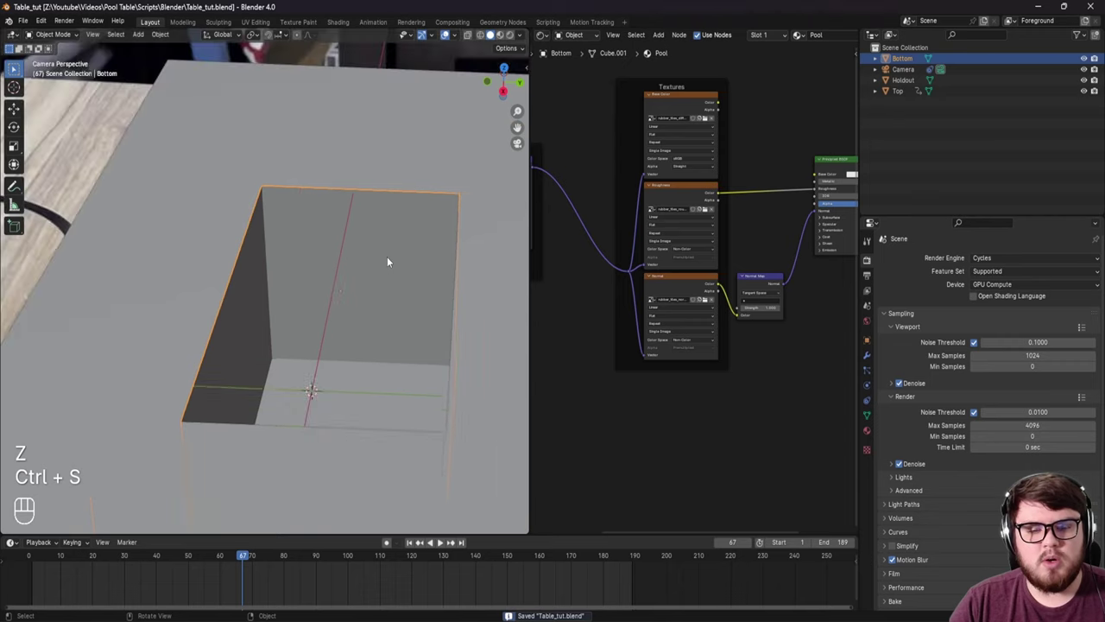
{"action": "left_click_drag", "start_coordinate": [381, 251], "coordinate": [258, 263]}
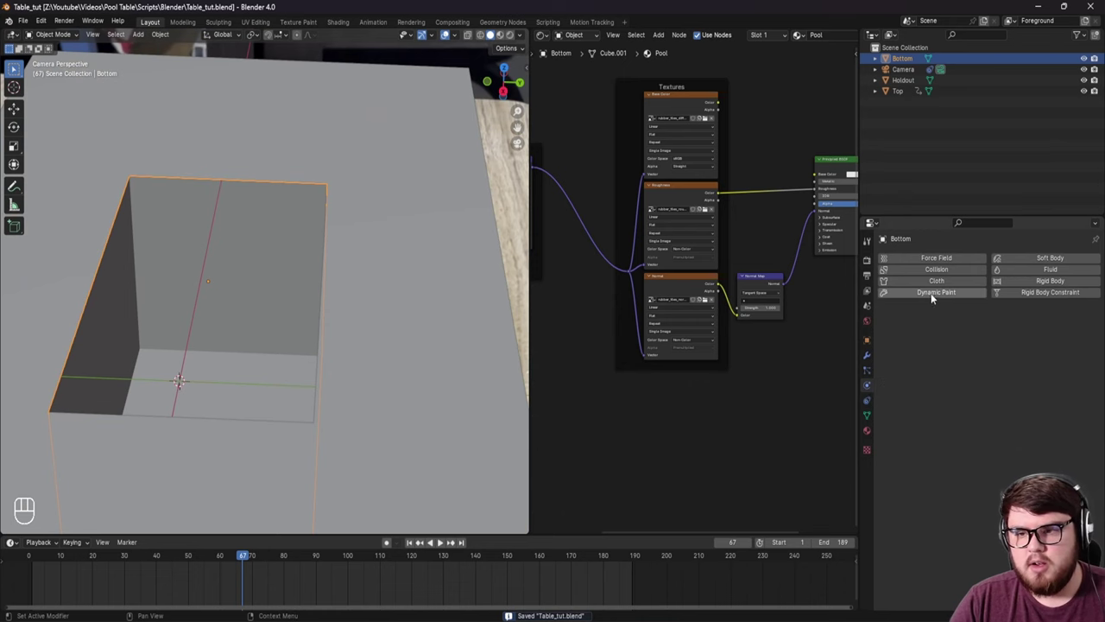
Step: Add a plane and scale it up to cover the table area
{"action": "left_click_drag", "start_coordinate": [262, 324], "coordinate": [262, 245]}
{"action": "middle_click", "coordinate": [254, 265]}
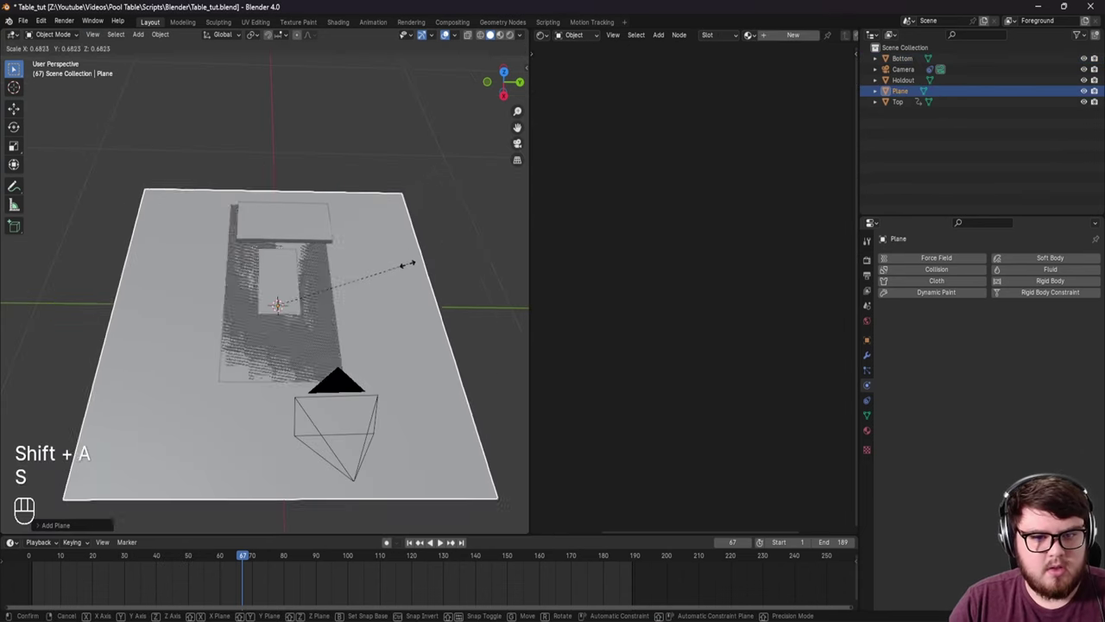
{"action": "left_click", "coordinate": [302, 313]}
{"action": "left_click_drag", "start_coordinate": [292, 301], "coordinate": [280, 372]}
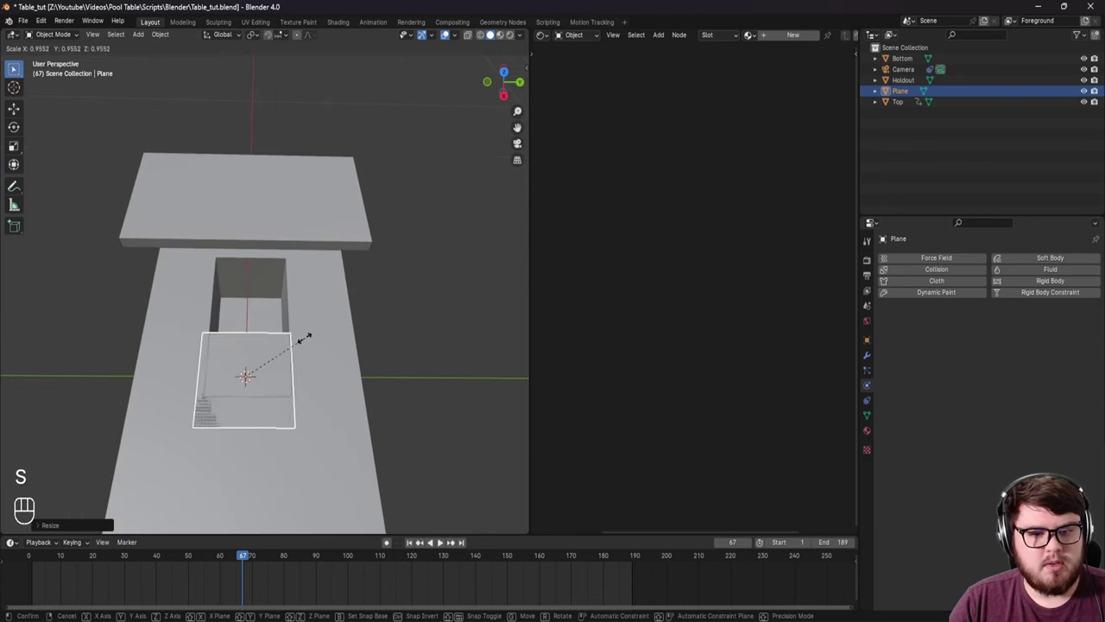
{"action": "left_click_drag", "start_coordinate": [304, 277], "coordinate": [331, 265]}
{"action": "left_click", "coordinate": [319, 257]}
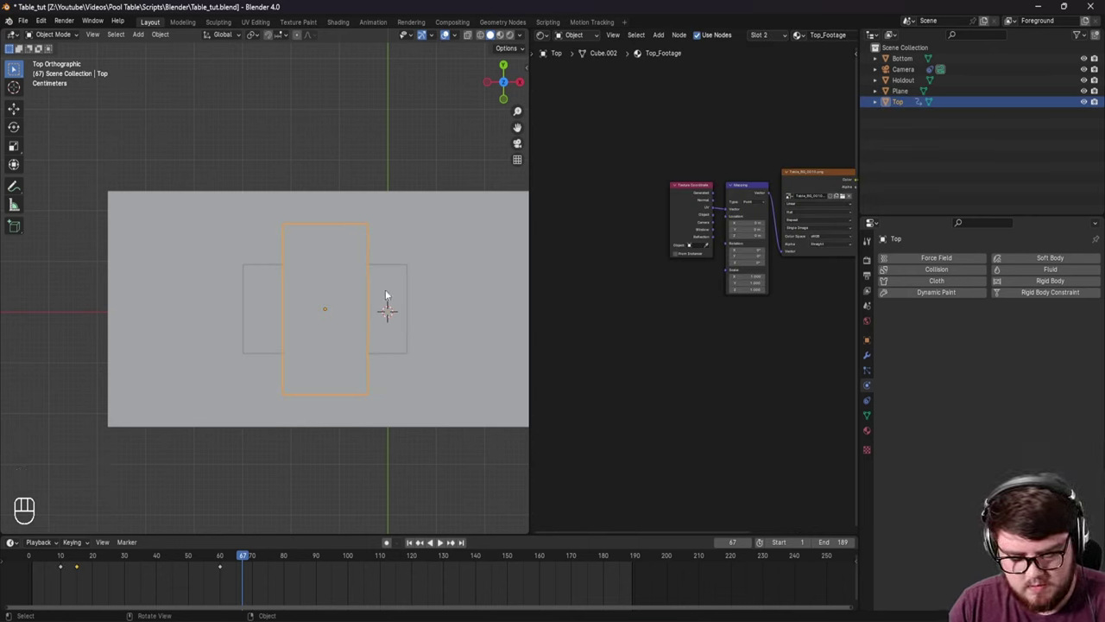
Step: Move and scale the plane along X and Y to sit over the pool opening
{"action": "middle_click", "coordinate": [349, 327]}
{"action": "middle_click", "coordinate": [416, 331]}
{"action": "middle_click", "coordinate": [432, 318]}
{"action": "left_click_drag", "start_coordinate": [453, 320], "coordinate": [429, 321]}
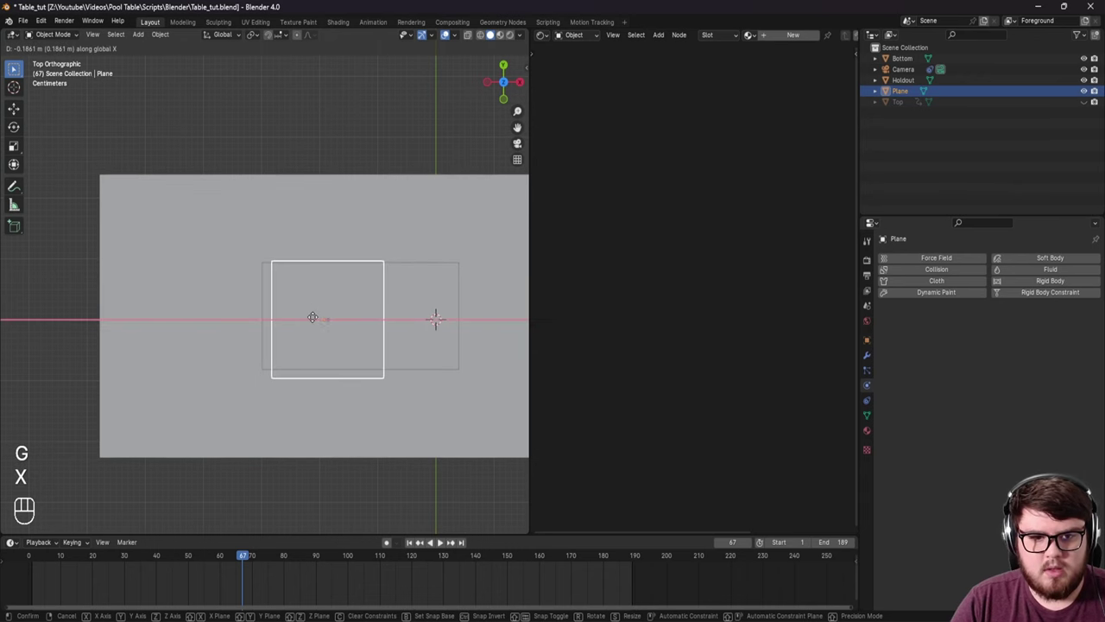
{"action": "middle_click", "coordinate": [349, 318]}
{"action": "left_click_drag", "start_coordinate": [376, 313], "coordinate": [305, 282]}
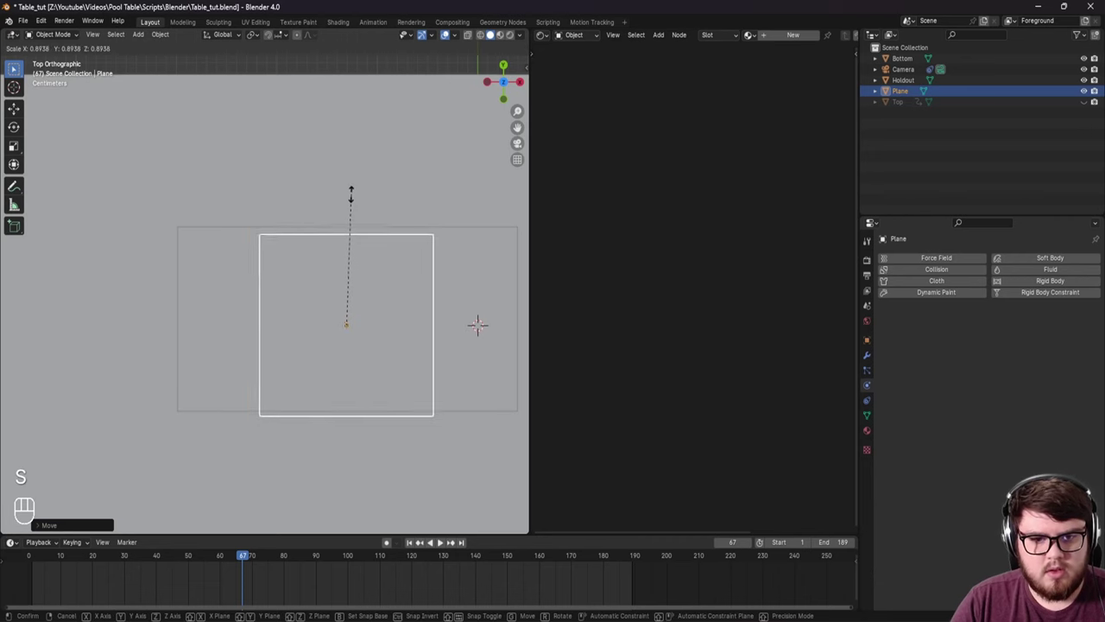
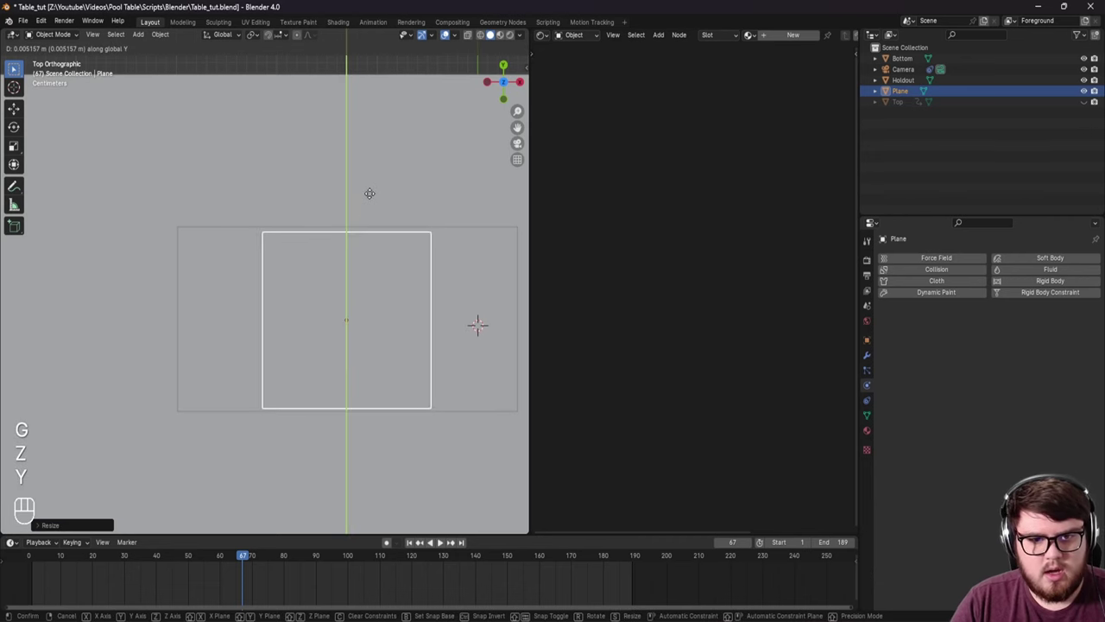
{"action": "left_click", "coordinate": [374, 196]}
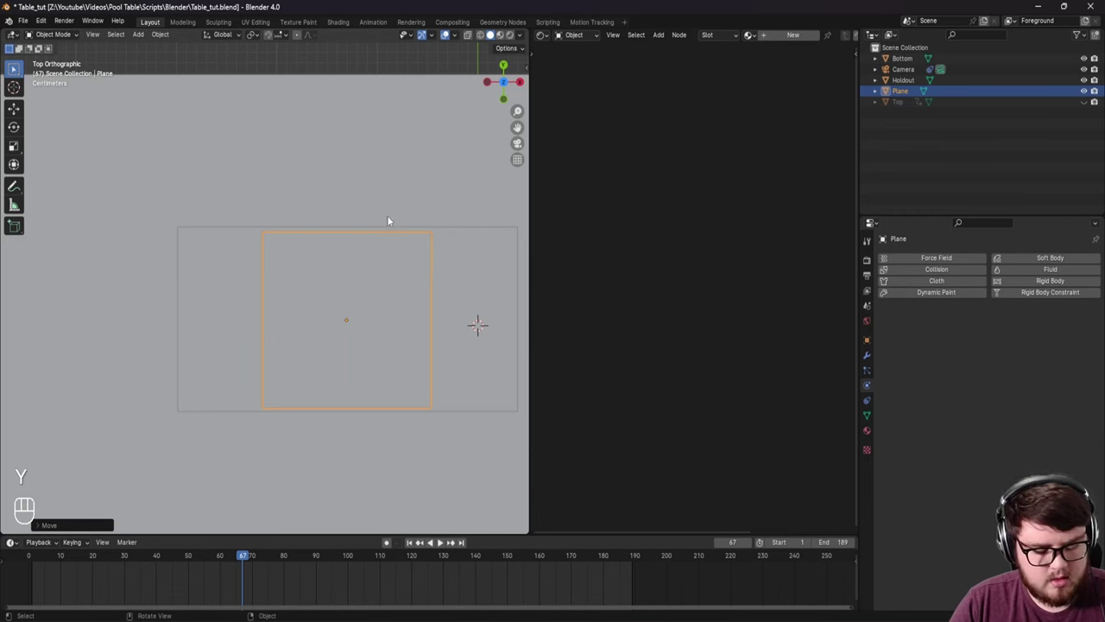
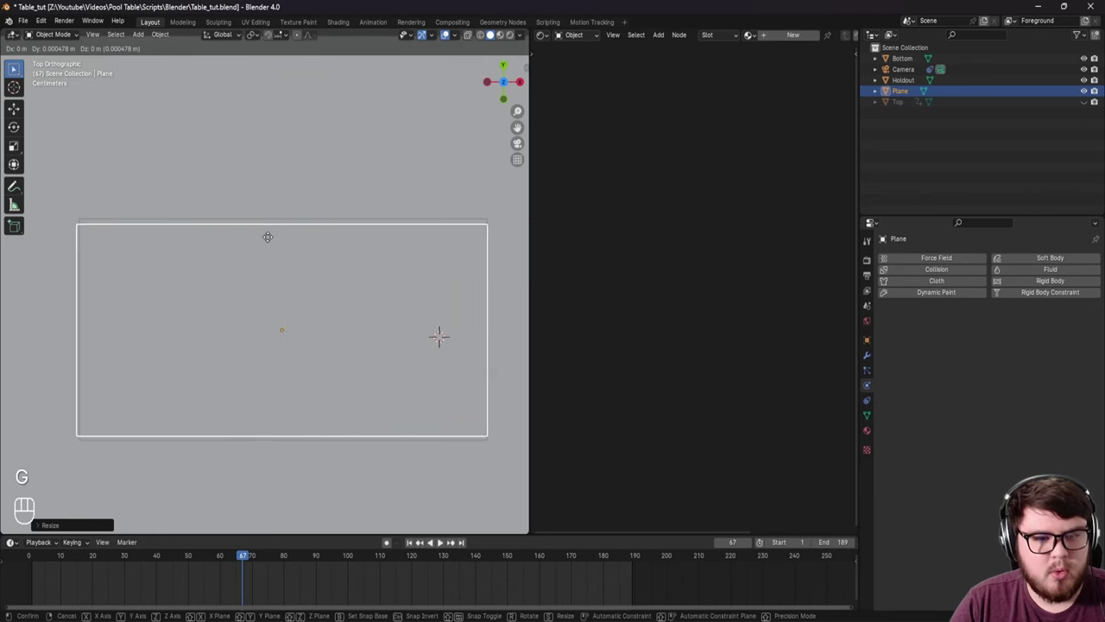
{"action": "left_click", "coordinate": [272, 240]}
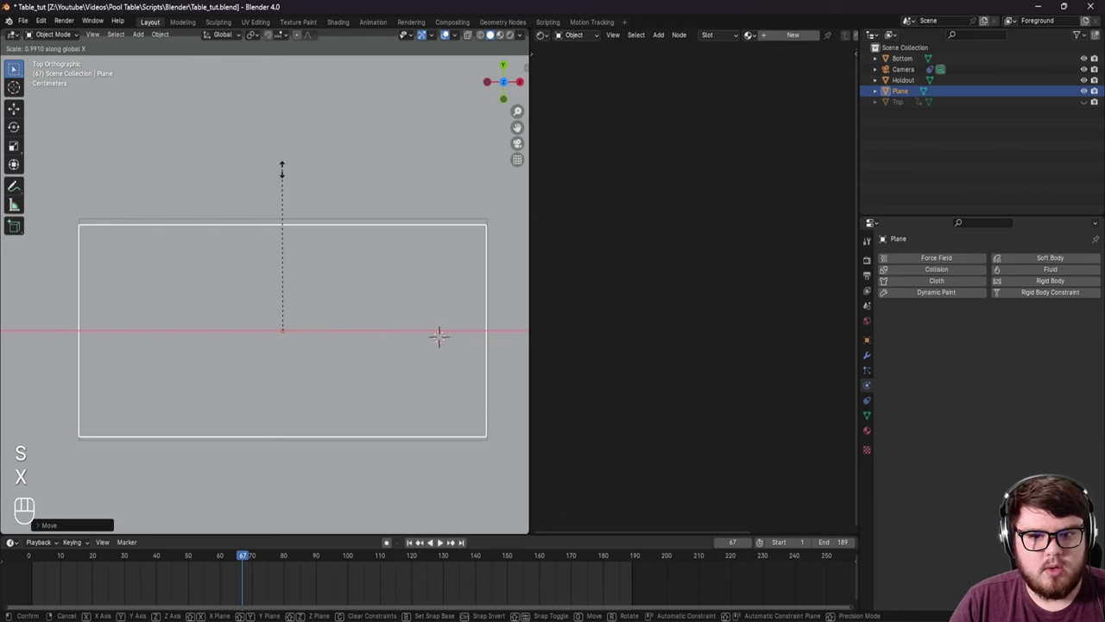
{"action": "left_click", "coordinate": [288, 171]}
Step: Stretch the plane along Y to the pool edge and lower it slightly inside the pool
{"action": "left_click_drag", "start_coordinate": [76, 248], "coordinate": [89, 220]}
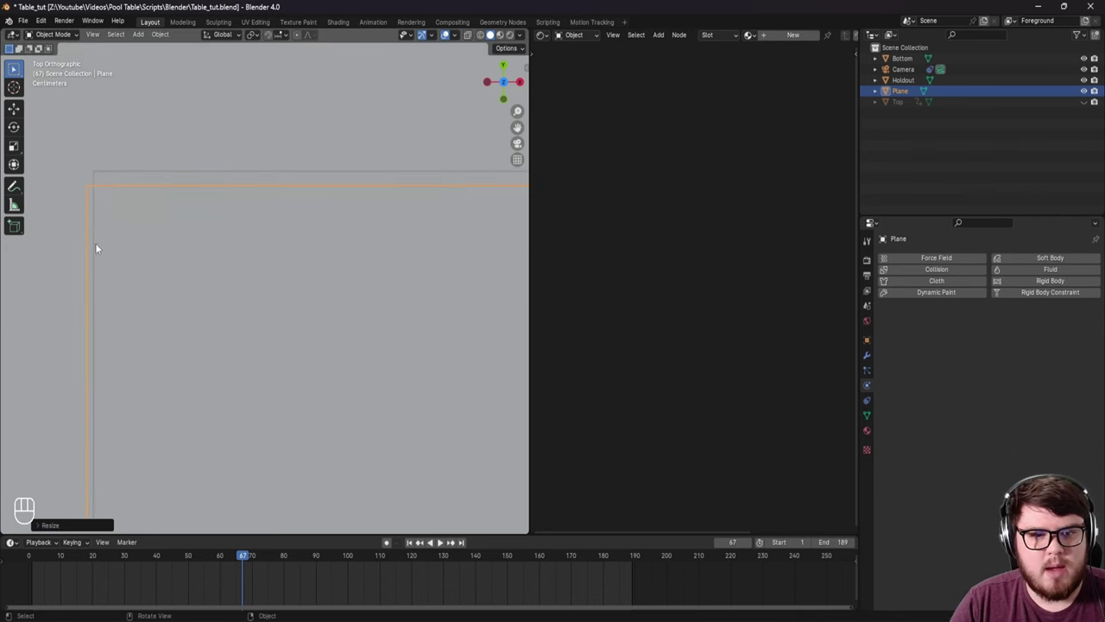
{"action": "middle_click", "coordinate": [158, 250]}
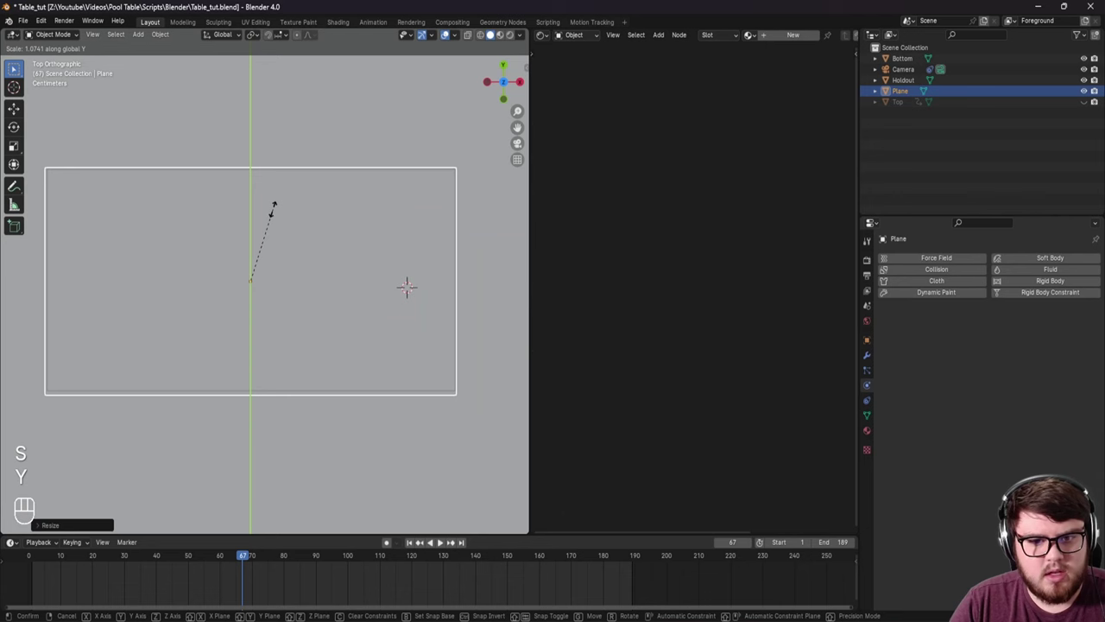
{"action": "left_click_drag", "start_coordinate": [275, 212], "coordinate": [105, 342]}
{"action": "middle_click", "coordinate": [135, 320]}
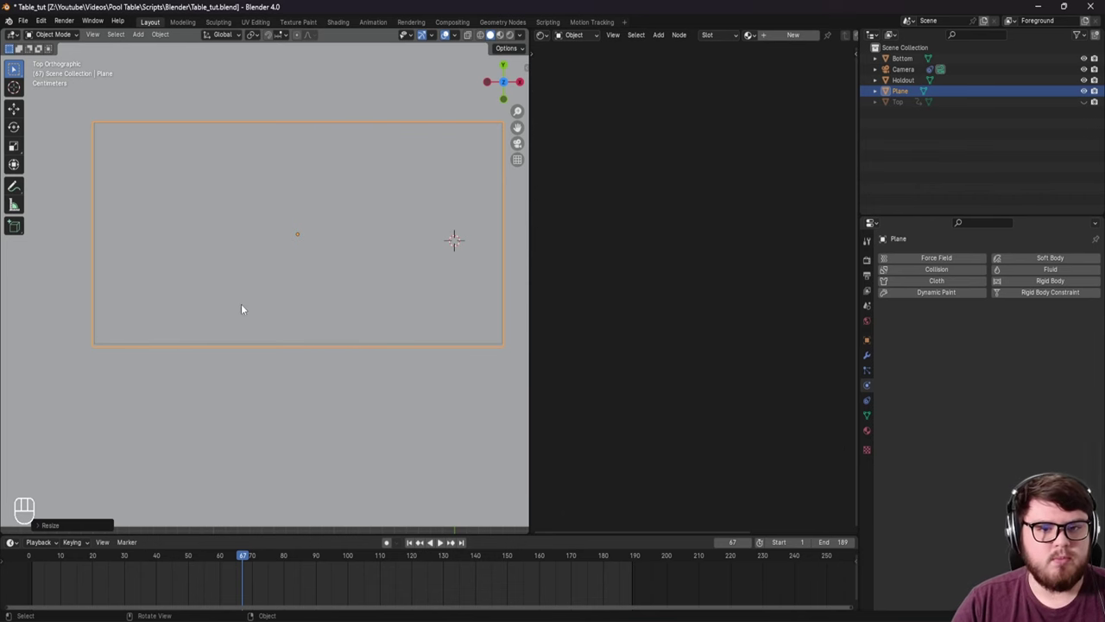
{"action": "left_click_drag", "start_coordinate": [216, 226], "coordinate": [140, 167]}
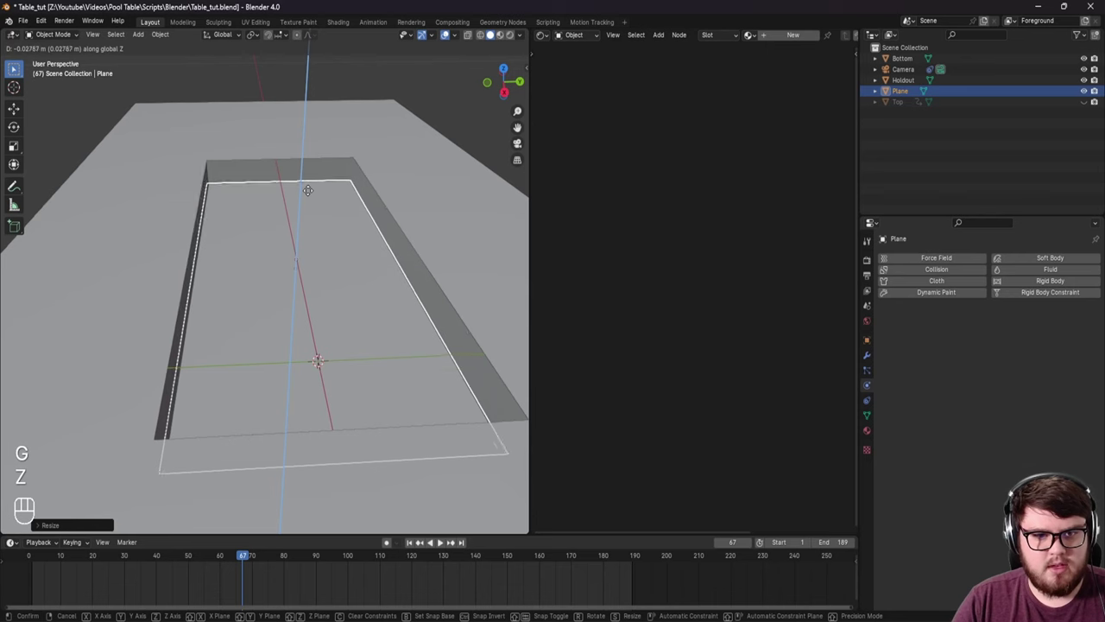
{"action": "left_click", "coordinate": [314, 200]}
{"action": "middle_click", "coordinate": [238, 197]}
{"action": "middle_click", "coordinate": [235, 212]}
{"action": "middle_click", "coordinate": [278, 224]}
{"action": "middle_click", "coordinate": [286, 284]}
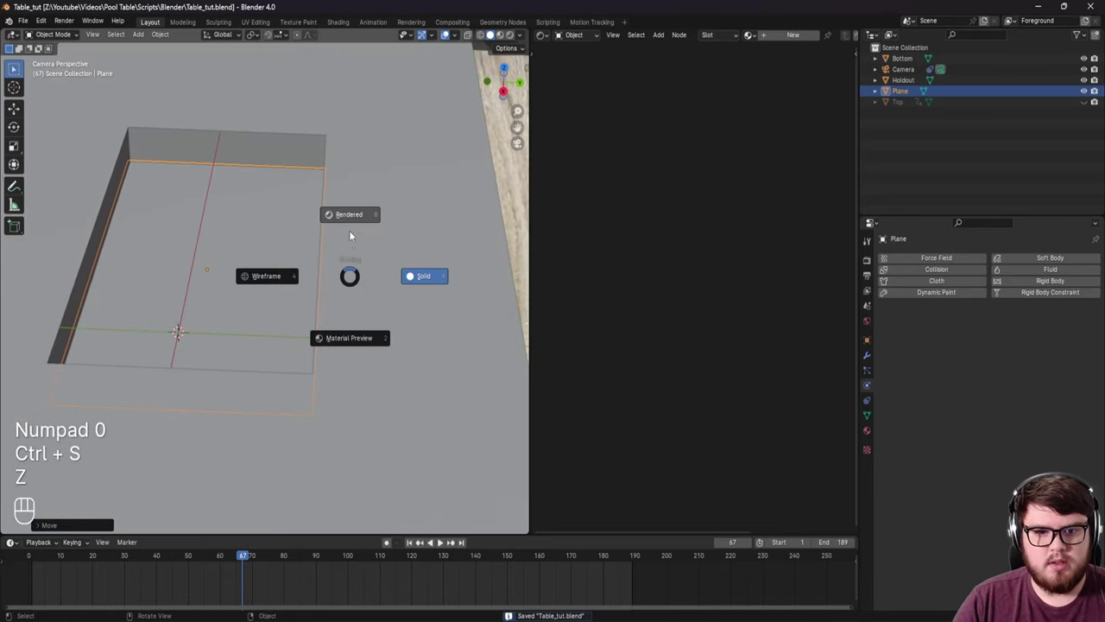
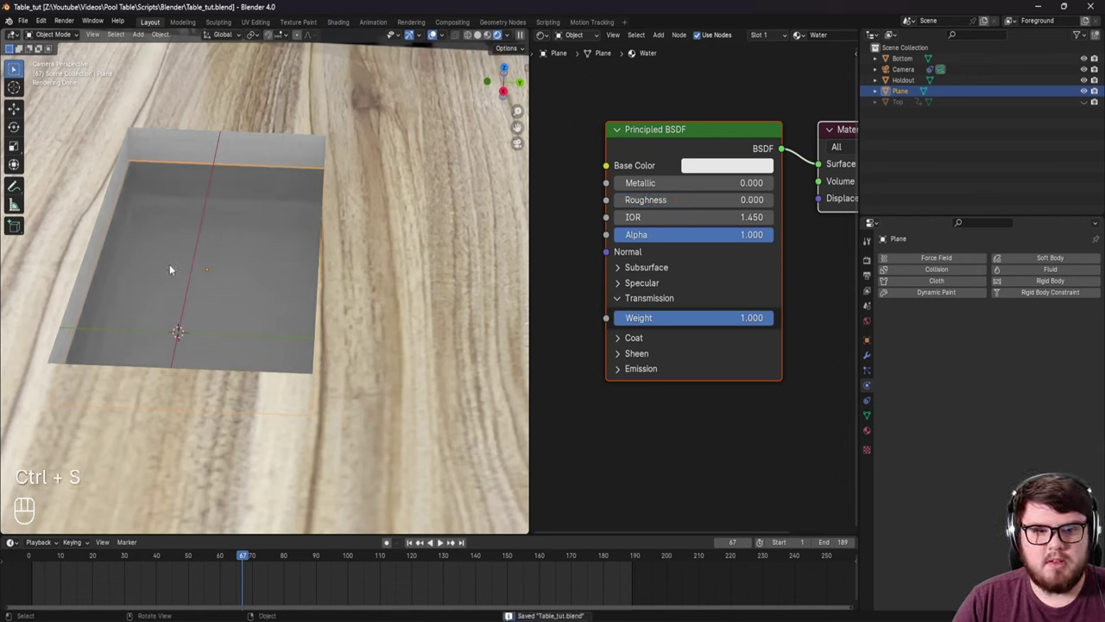
Step: Give the plane's Water material a light blue base colour with full transmission
{"action": "middle_click", "coordinate": [196, 312]}
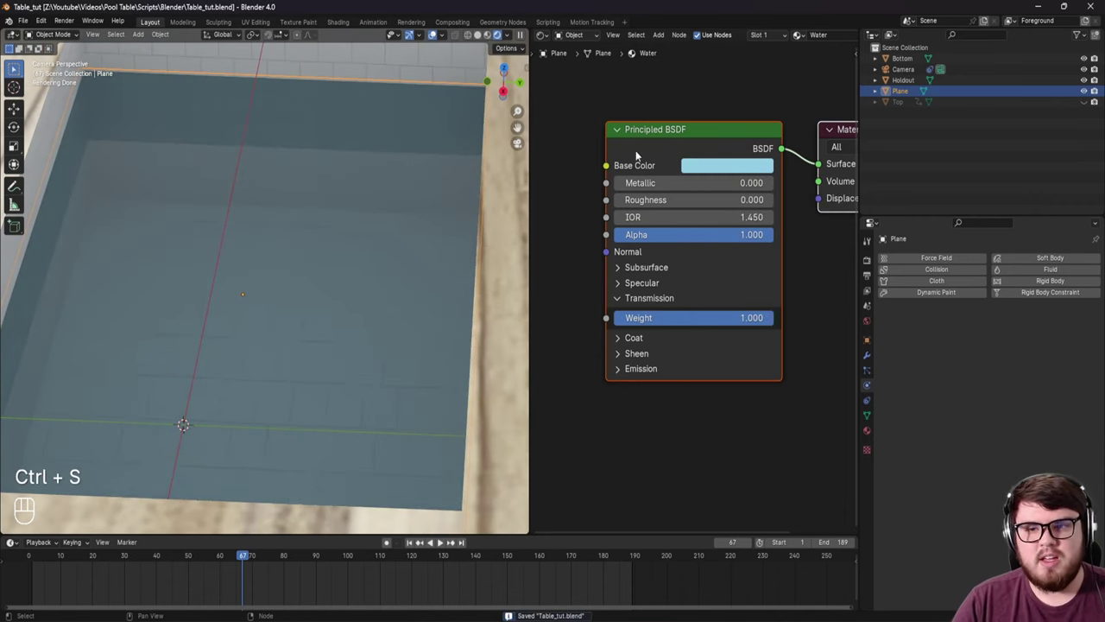
{"action": "left_click", "coordinate": [700, 162]}
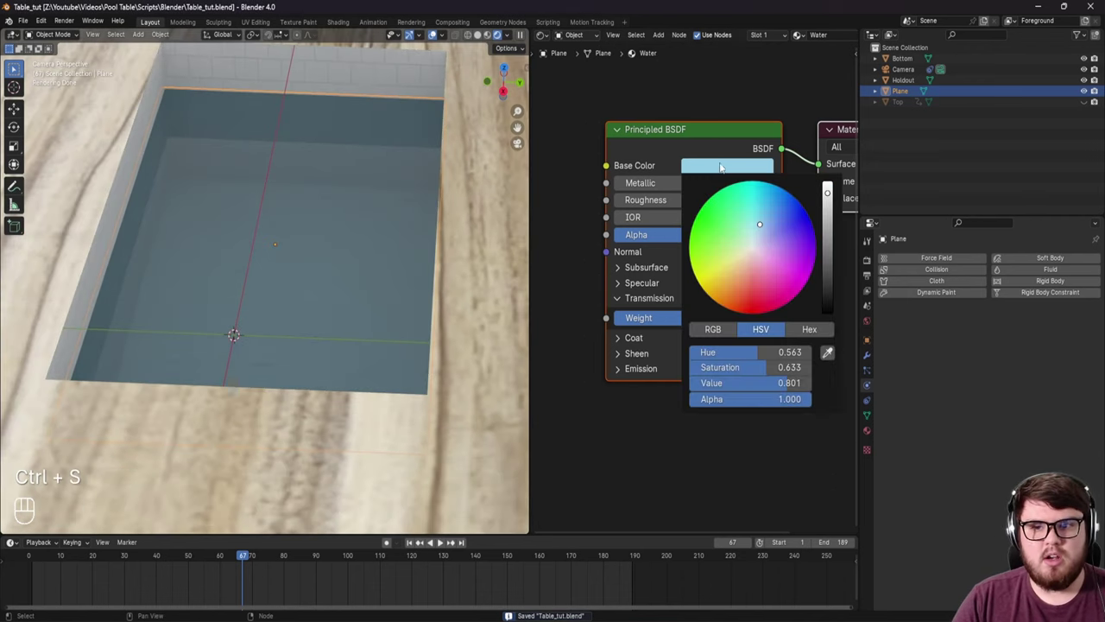
{"action": "middle_click", "coordinate": [356, 209]}
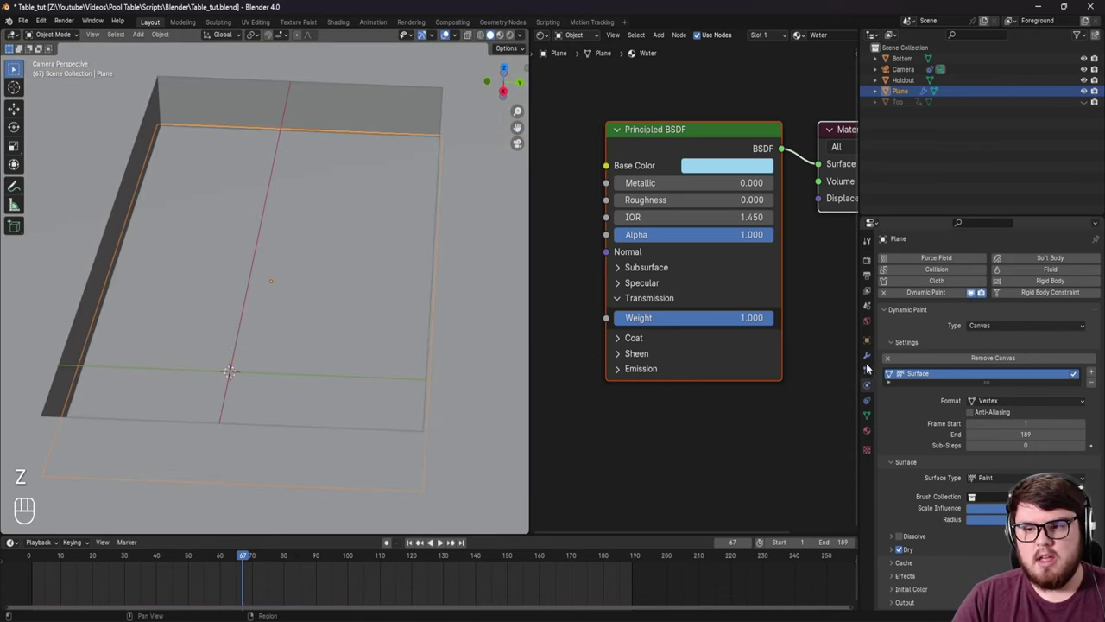
Step: Check the Plane's modifier stack and enter Edit Mode on its mesh
{"action": "left_click", "coordinate": [519, 127]}
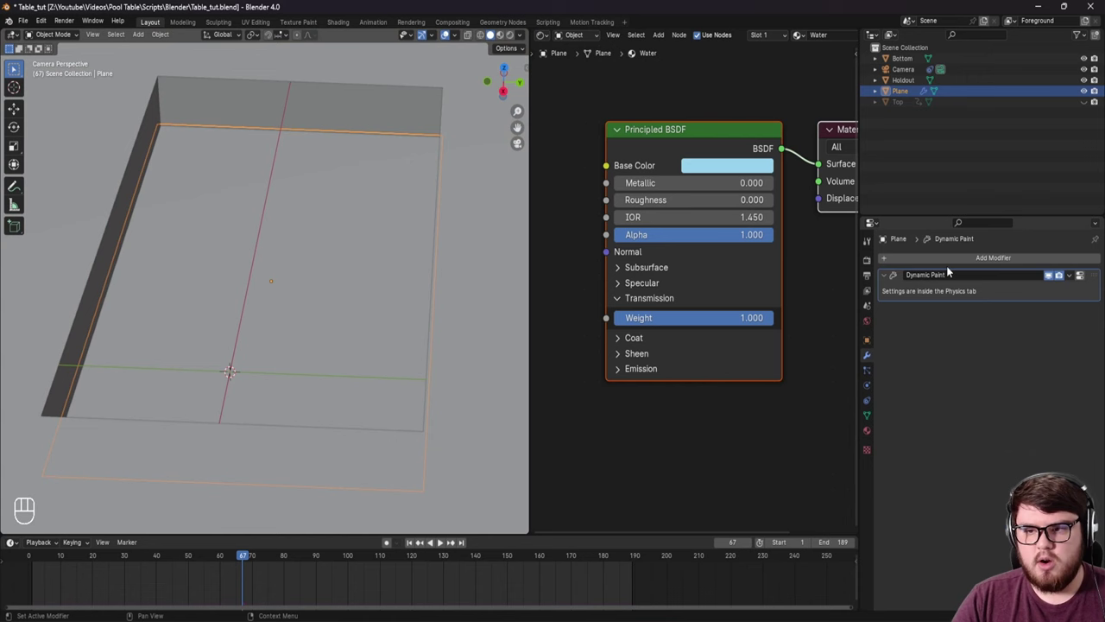
{"action": "left_click", "coordinate": [519, 127]}
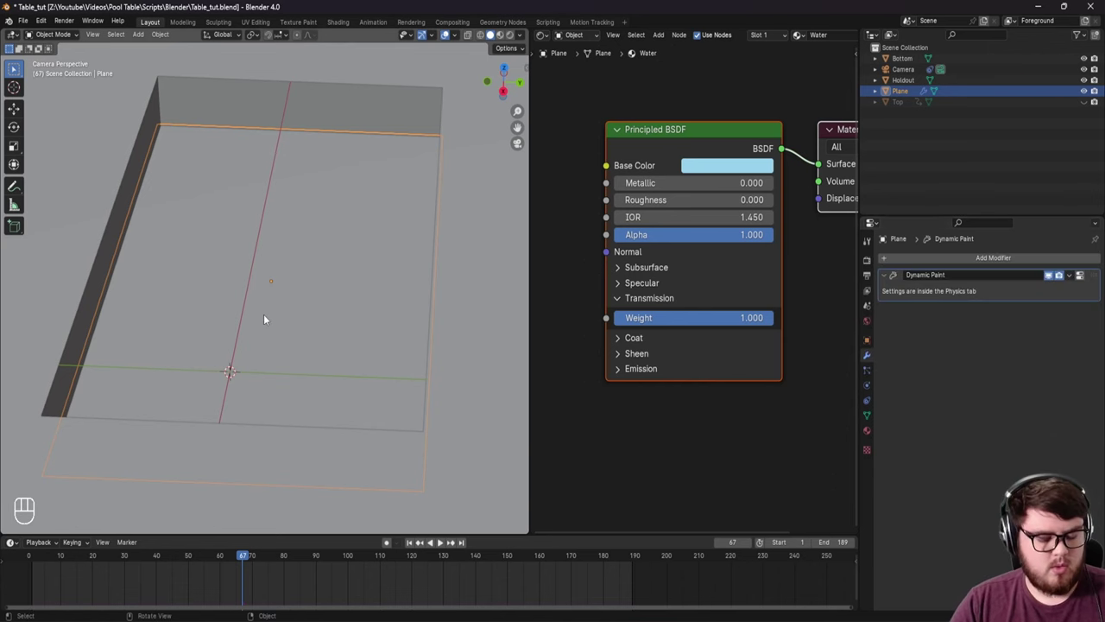
{"action": "key", "text": "Tab"}
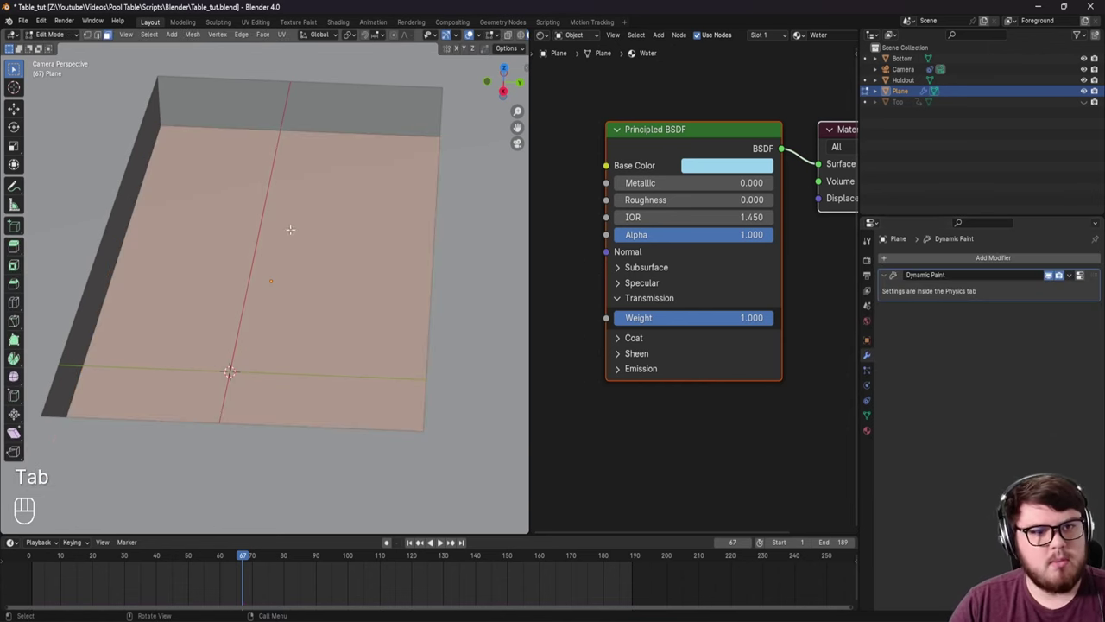
{"action": "left_click", "coordinate": [519, 127]}
Step: Subdivide the plane with a raised Number of Cuts, giving a dense grid of faces
{"action": "left_click", "coordinate": [519, 127]}
{"action": "left_click", "coordinate": [519, 127]}
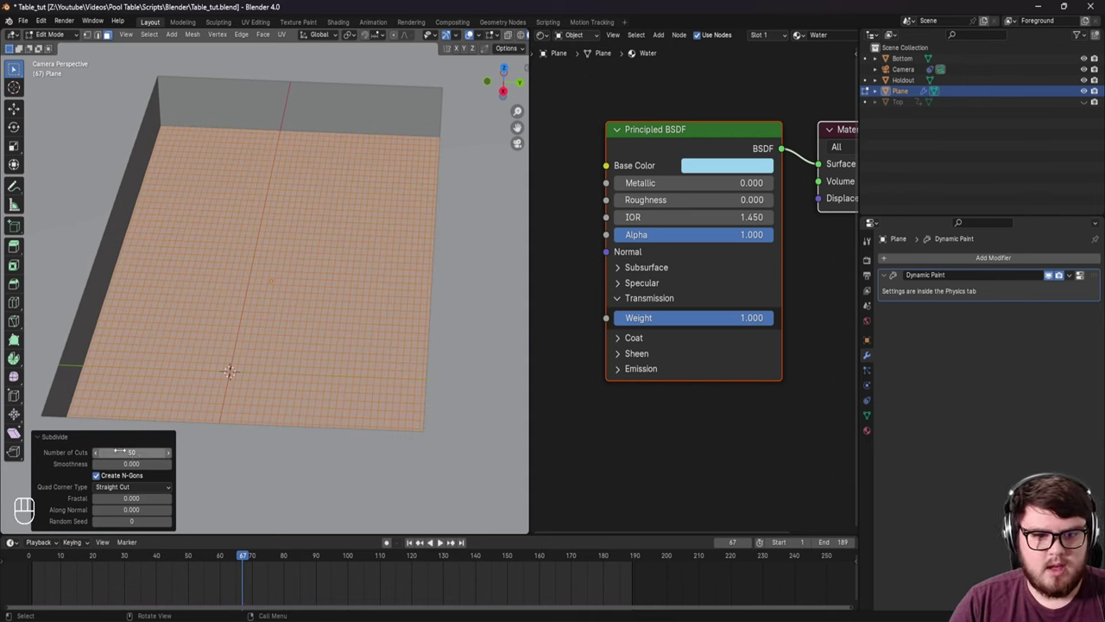
{"action": "left_click", "coordinate": [519, 127]}
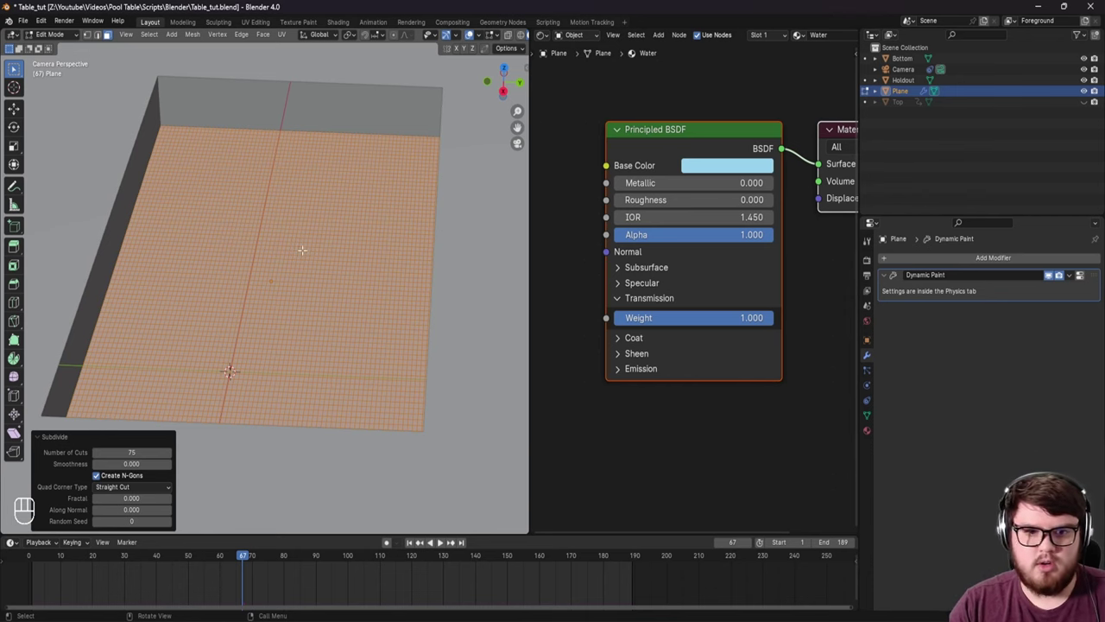
{"action": "middle_click", "coordinate": [519, 127]}
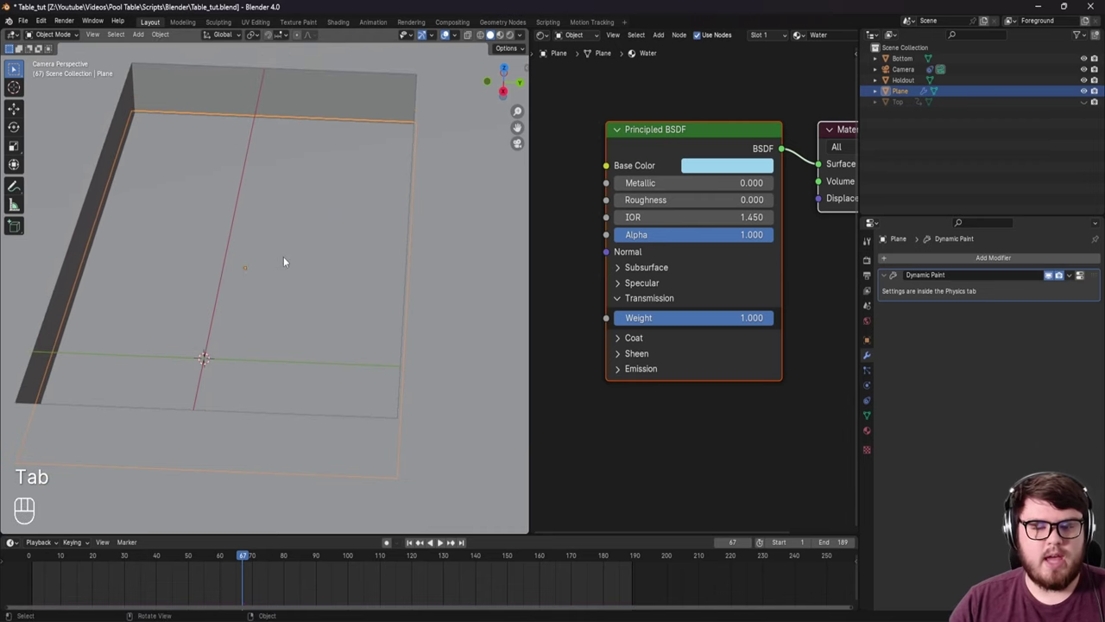
Step: Switch the Plane's Dynamic Paint canvas Surface Type from Paint to Waves and save
{"action": "left_click_drag", "start_coordinate": [314, 273], "coordinate": [337, 282]}
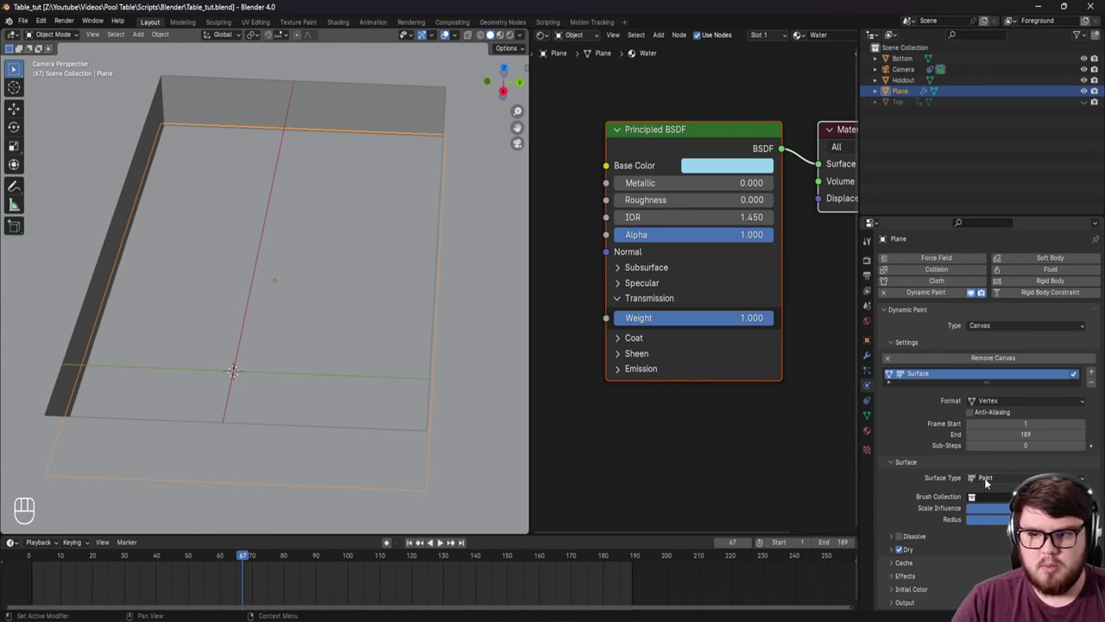
{"action": "left_click_drag", "start_coordinate": [984, 478], "coordinate": [519, 127]}
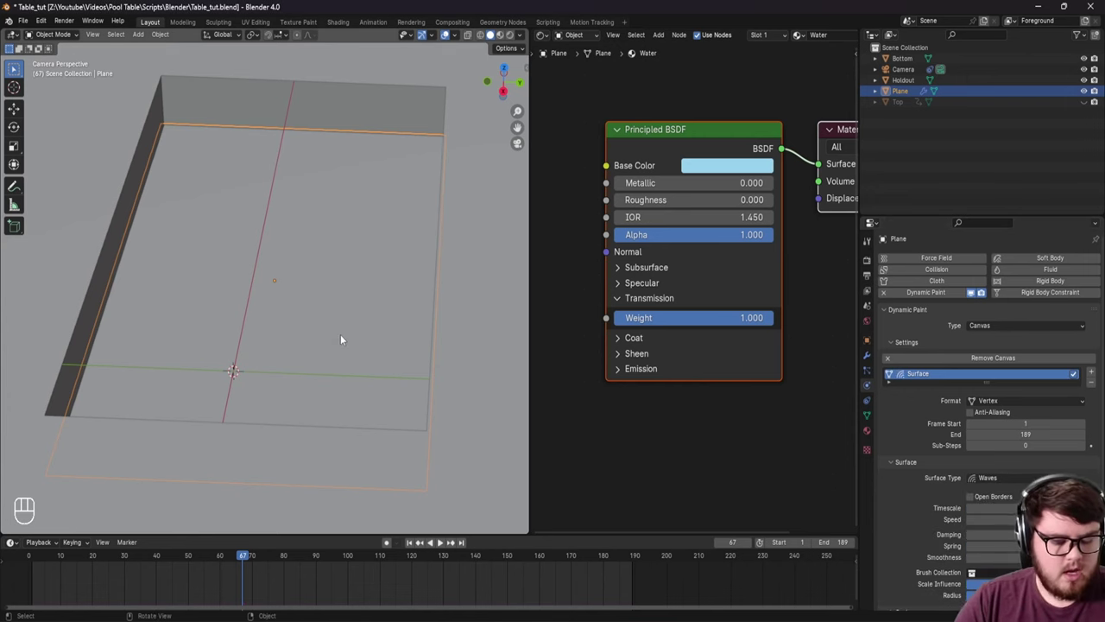
{"action": "left_click_drag", "start_coordinate": [340, 373], "coordinate": [331, 382]}
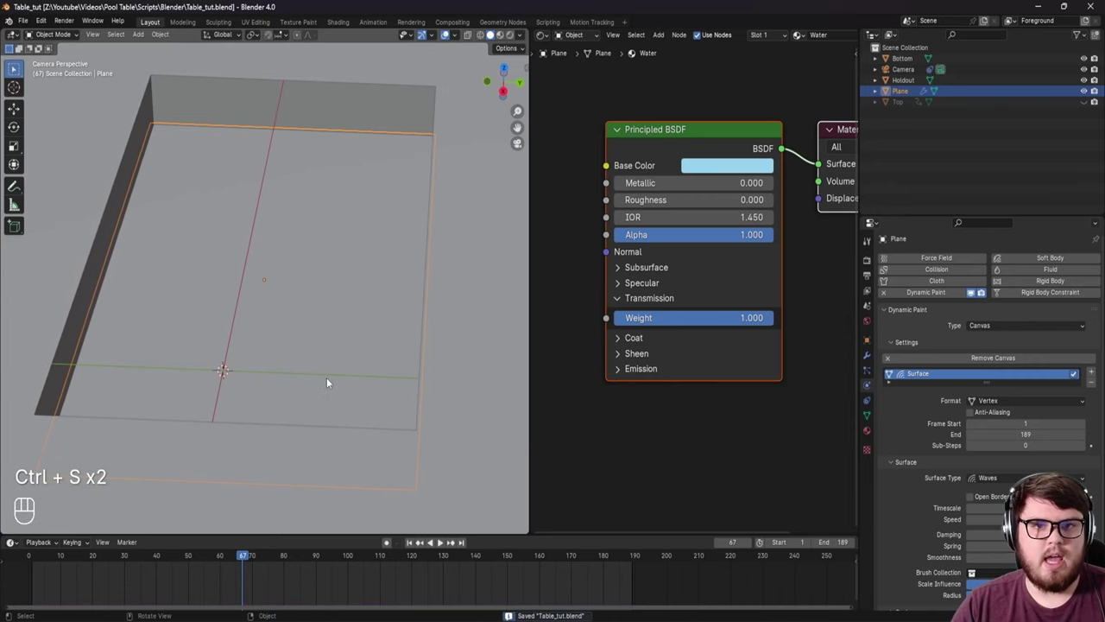
{"action": "left_click", "coordinate": [416, 545]}
{"action": "left_click_drag", "start_coordinate": [330, 354], "coordinate": [328, 341]}
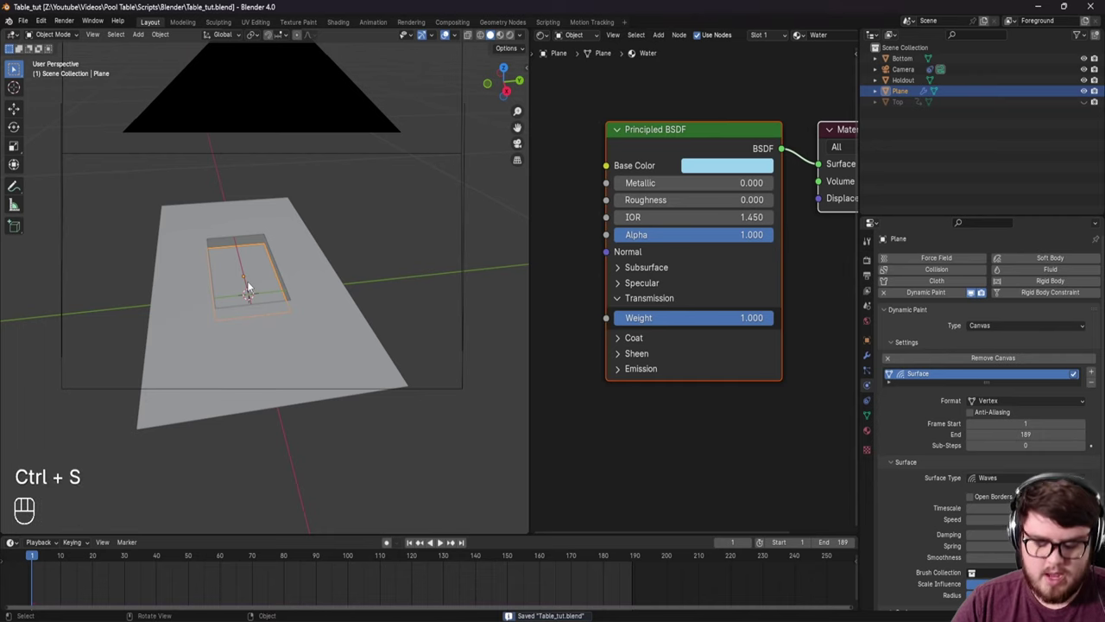
Step: Add a UV Sphere near the pool and select it
{"action": "middle_click", "coordinate": [268, 284]}
{"action": "left_click_drag", "start_coordinate": [275, 345], "coordinate": [262, 347]}
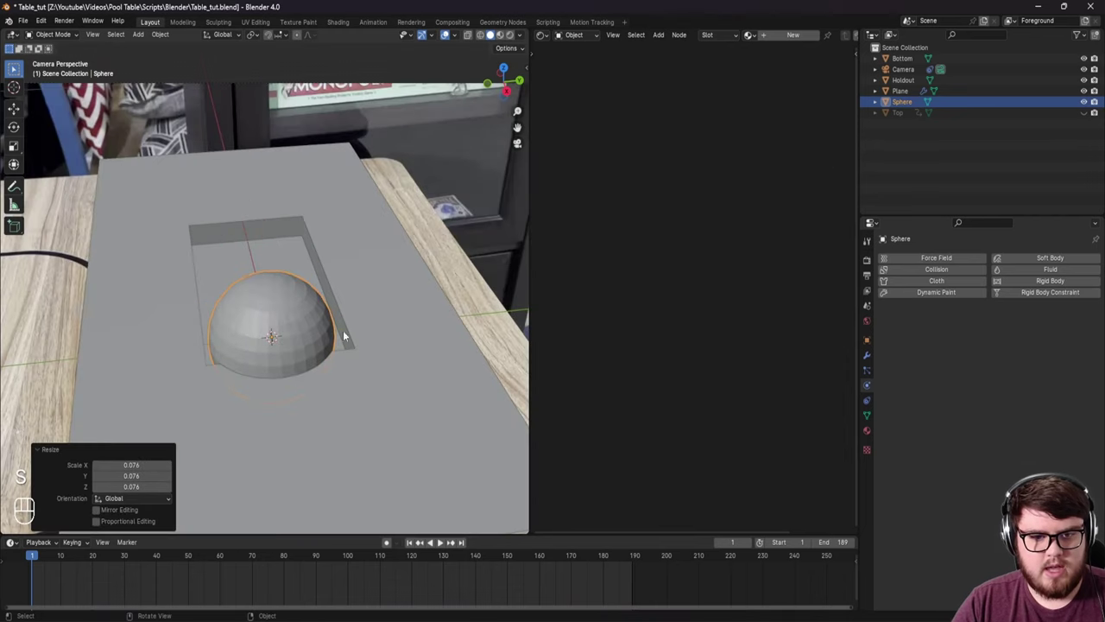
{"action": "left_click", "coordinate": [319, 329]}
Step: Set the sphere's shading to Shade Smooth
{"action": "middle_click", "coordinate": [277, 340]}
{"action": "right_click", "coordinate": [300, 340]}
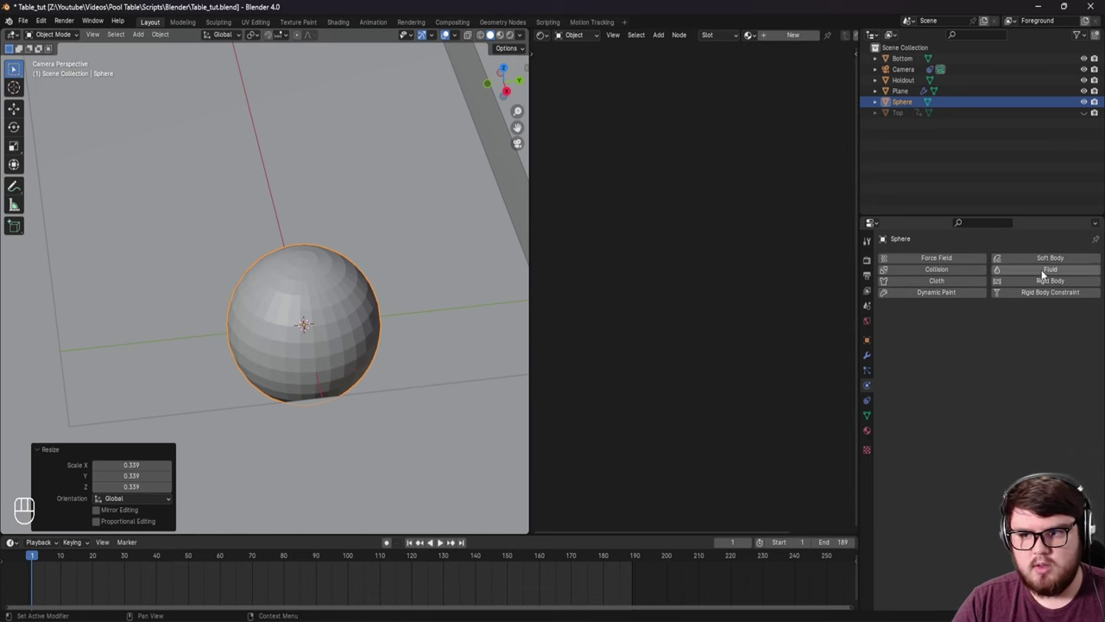
{"action": "left_click_drag", "start_coordinate": [1015, 265], "coordinate": [940, 283]}
Step: Add a Subdivision Surface modifier at Levels Viewport 2 and apply it to the sphere
{"action": "right_click", "coordinate": [940, 283]}
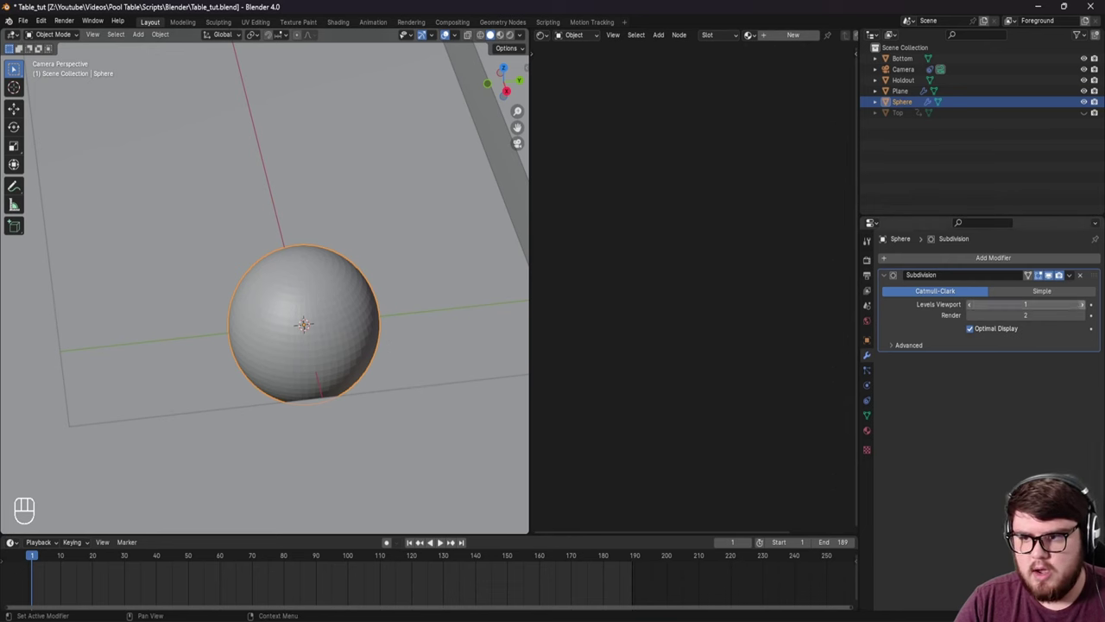
{"action": "left_click_drag", "start_coordinate": [340, 283], "coordinate": [325, 285]}
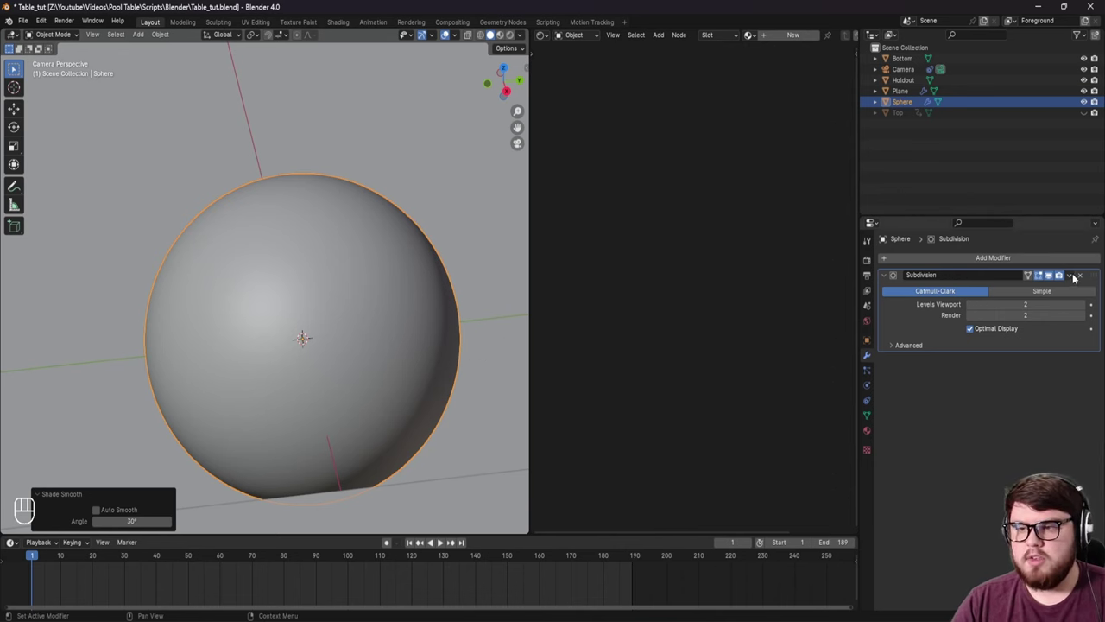
{"action": "left_click_drag", "start_coordinate": [1074, 278], "coordinate": [1049, 288]}
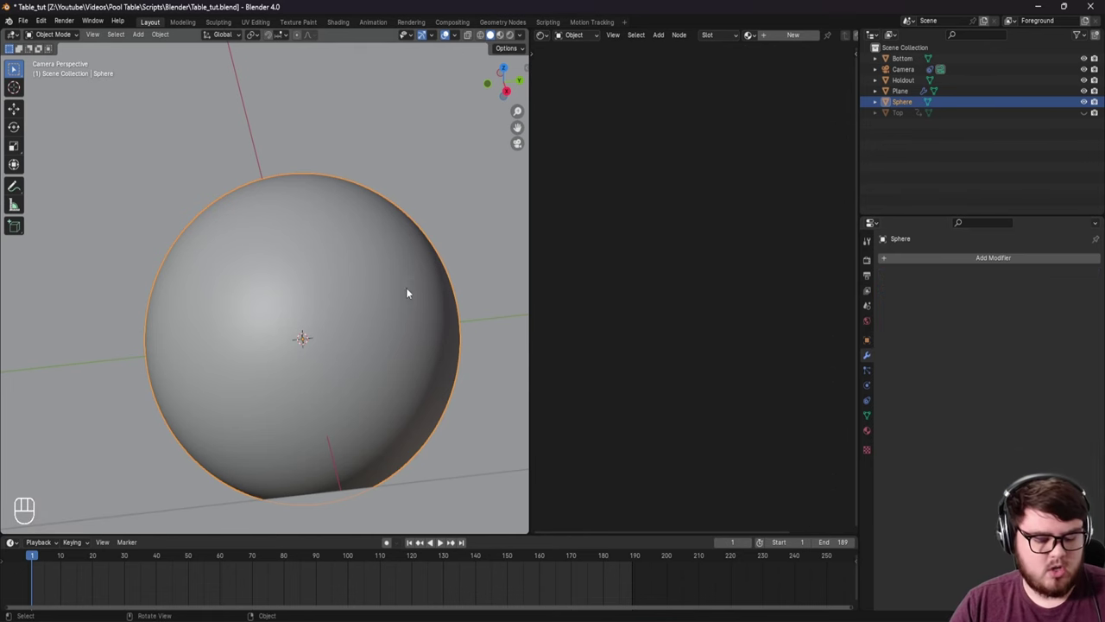
{"action": "left_click_drag", "start_coordinate": [407, 271], "coordinate": [383, 292]}
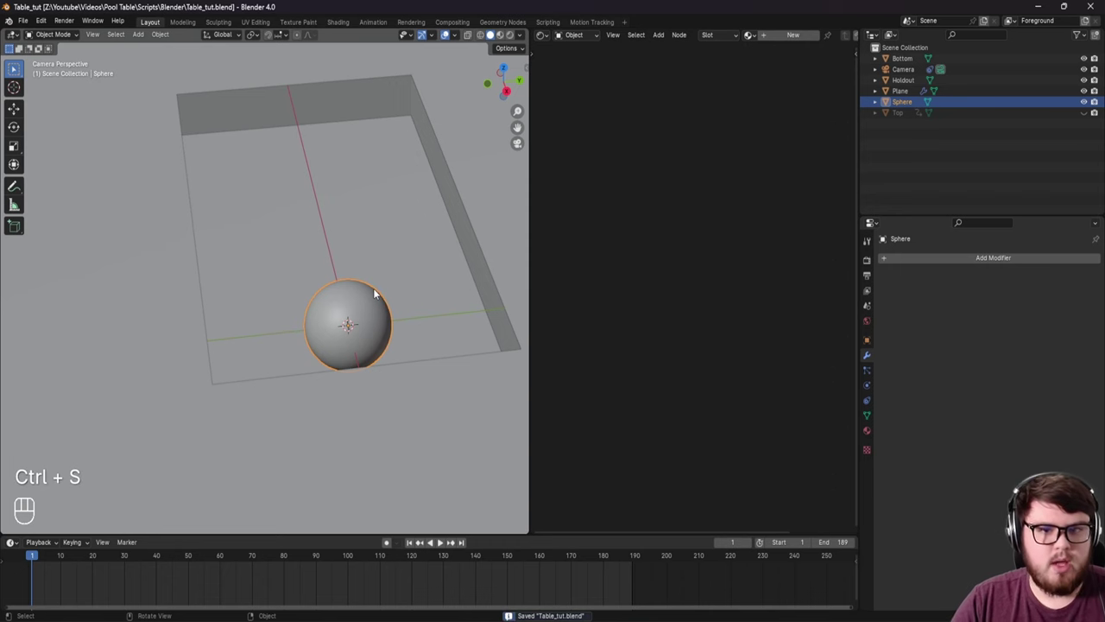
Step: Enable Dynamic Paint on the sphere as Type Brush and add the brush
{"action": "middle_click", "coordinate": [404, 324]}
{"action": "left_click", "coordinate": [875, 385]}
{"action": "left_click_drag", "start_coordinate": [372, 298], "coordinate": [306, 295]}
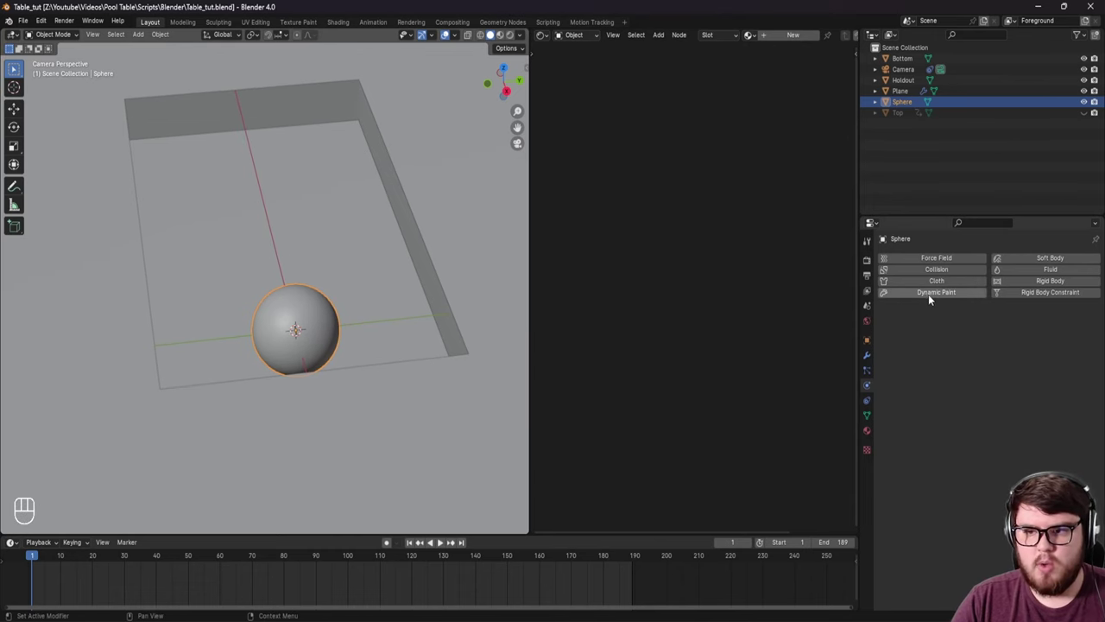
{"action": "left_click", "coordinate": [934, 299]}
{"action": "left_click_drag", "start_coordinate": [1007, 331], "coordinate": [987, 347]}
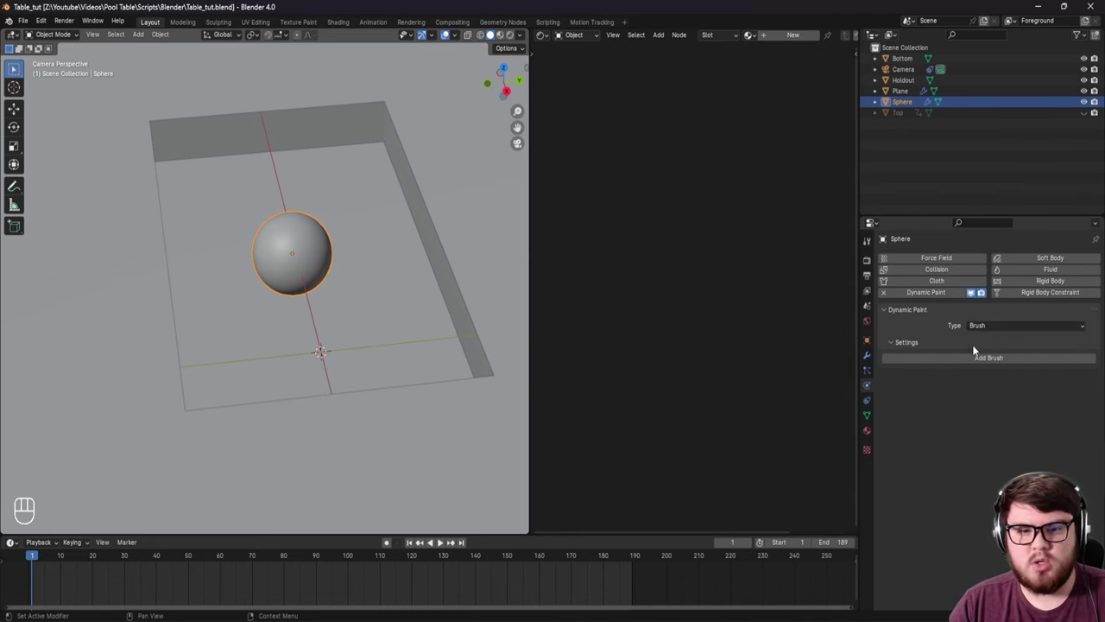
{"action": "left_click", "coordinate": [986, 361]}
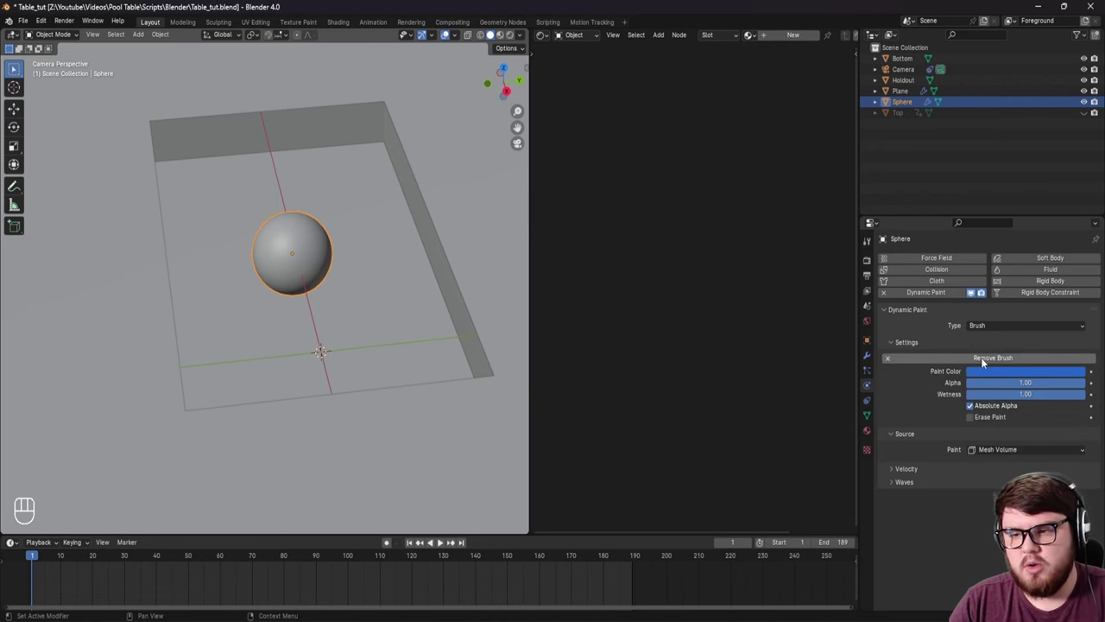
Step: Lower the sphere down into the water so it contacts the plane
{"action": "middle_click", "coordinate": [334, 361]}
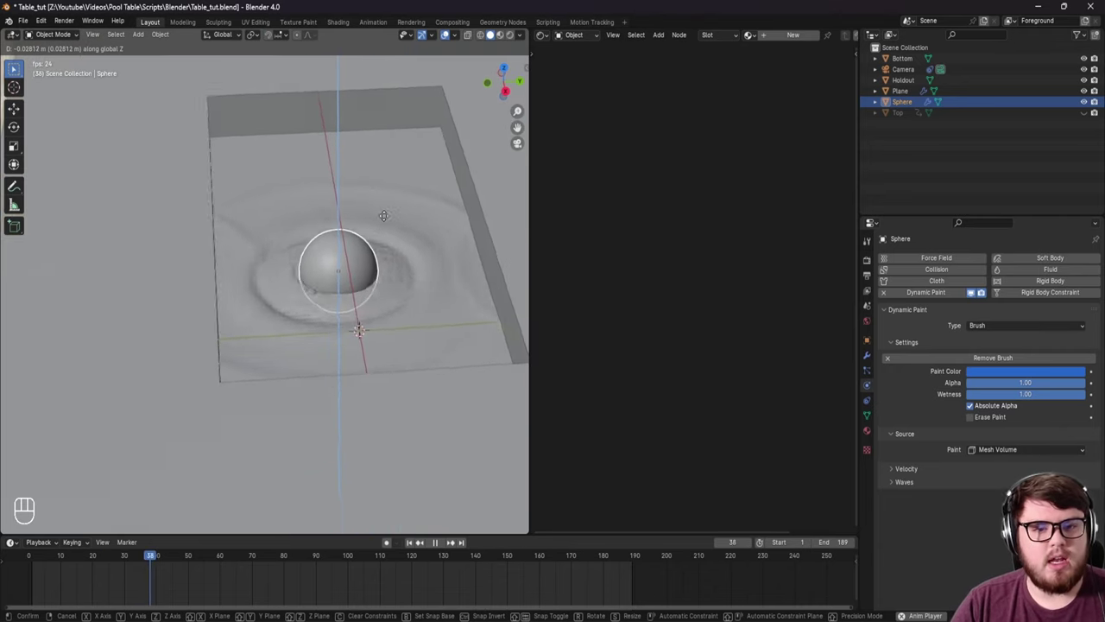
{"action": "left_click_drag", "start_coordinate": [351, 194], "coordinate": [278, 275]}
{"action": "left_click", "coordinate": [277, 275]}
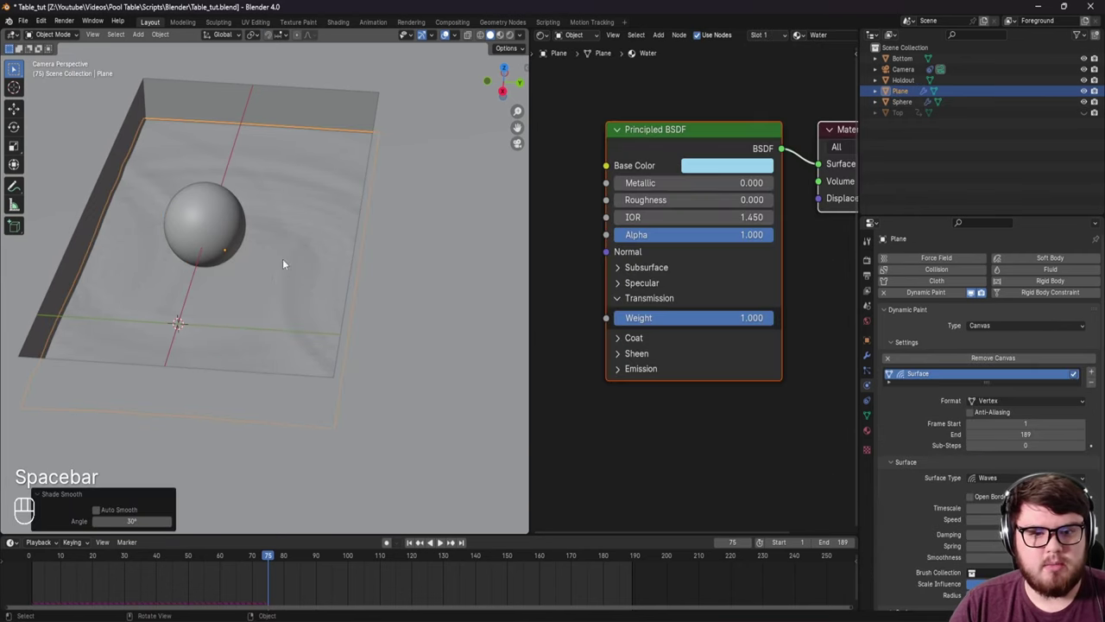
{"action": "left_click_drag", "start_coordinate": [265, 278], "coordinate": [246, 387]}
{"action": "left_click_drag", "start_coordinate": [277, 559], "coordinate": [276, 562]}
{"action": "left_click_drag", "start_coordinate": [413, 547], "coordinate": [403, 244]}
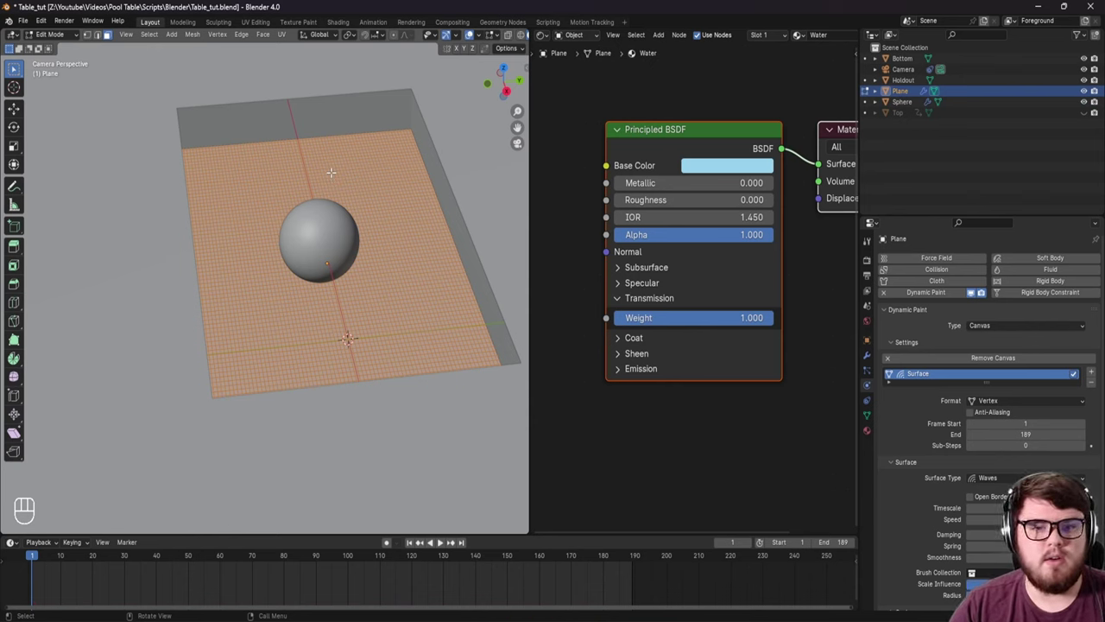
{"action": "left_click_drag", "start_coordinate": [361, 242], "coordinate": [307, 246]}
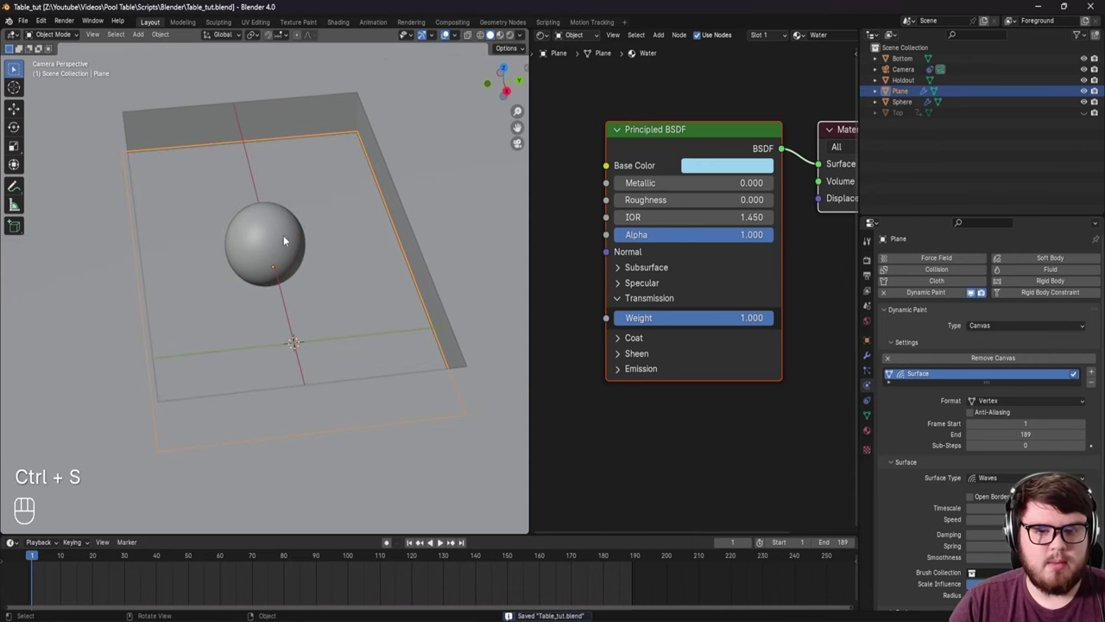
{"action": "left_click_drag", "start_coordinate": [283, 257], "coordinate": [278, 316]}
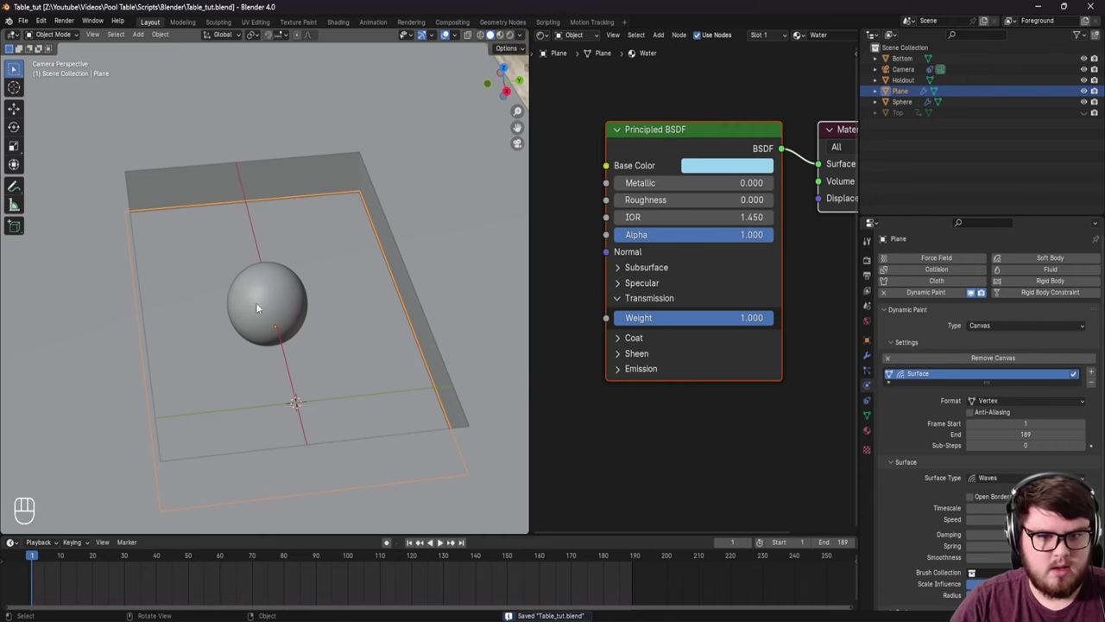
{"action": "middle_click", "coordinate": [259, 310]}
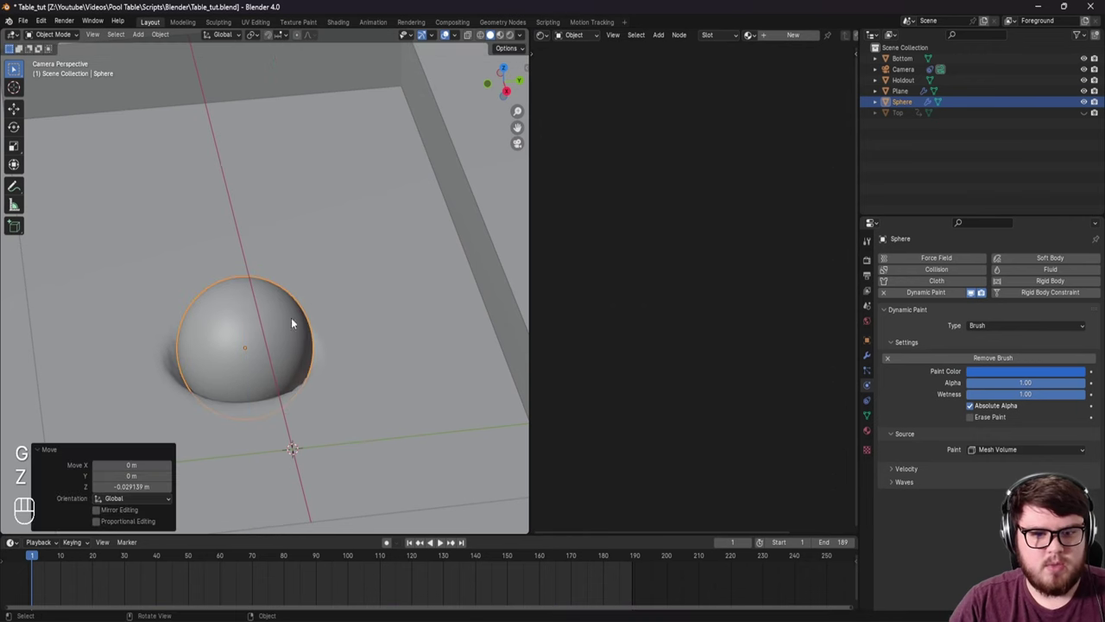
Step: Switch to Top Orthographic view and zoom out to frame the pool and sphere
{"action": "left_click_drag", "start_coordinate": [271, 339], "coordinate": [292, 344]}
{"action": "middle_click", "coordinate": [240, 355]}
{"action": "key", "text": "ctrl+s"}
{"action": "left_click_drag", "start_coordinate": [310, 385], "coordinate": [317, 377]}
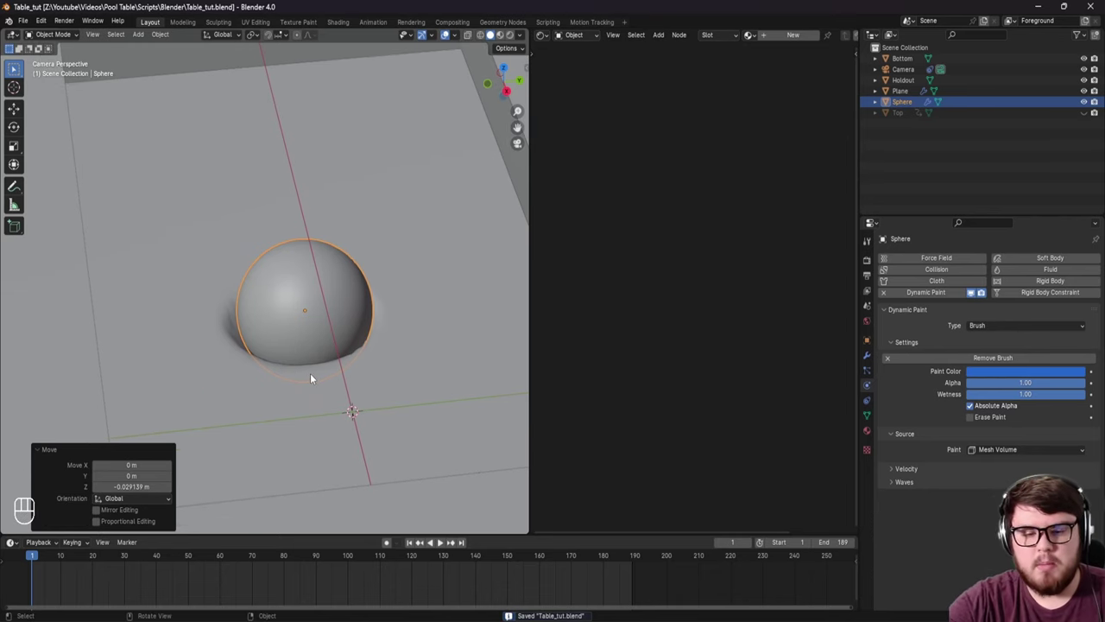
{"action": "left_click_drag", "start_coordinate": [349, 295], "coordinate": [374, 316]}
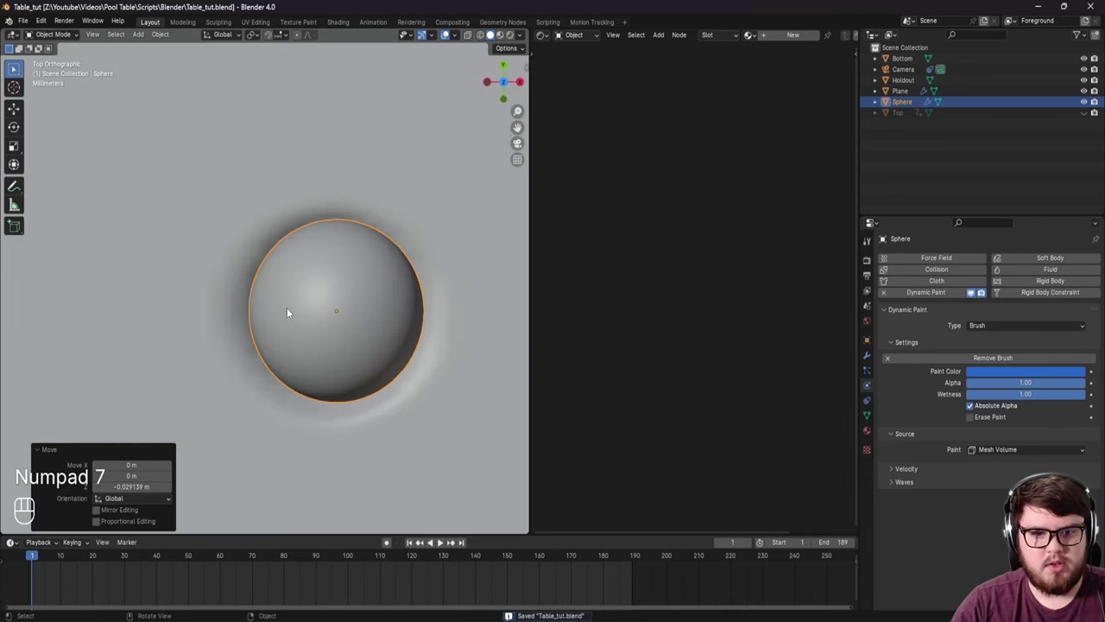
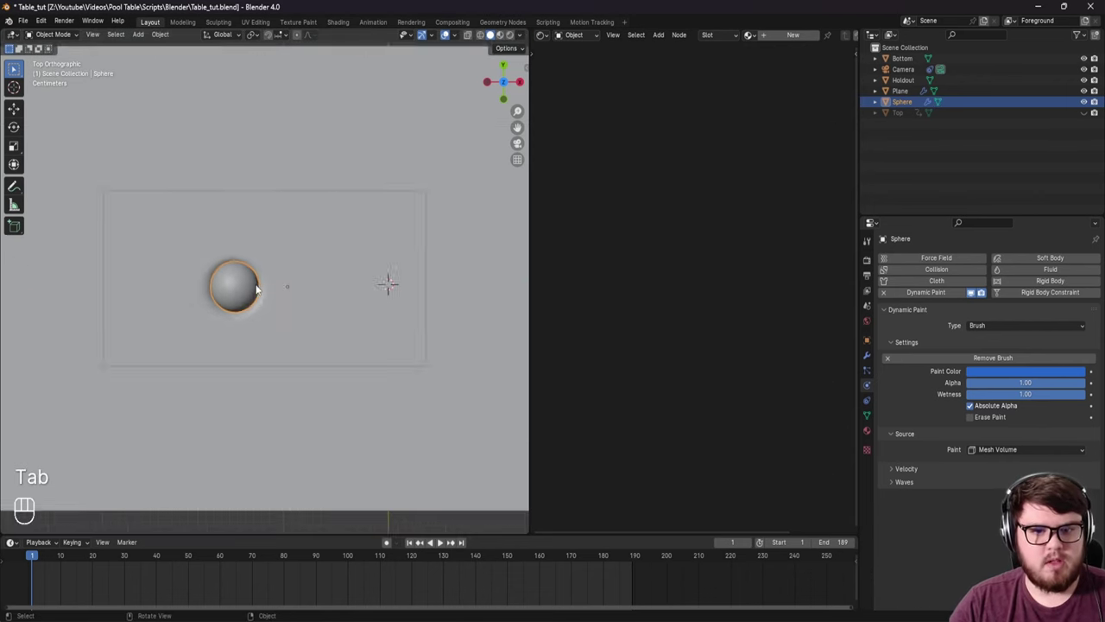
Step: Reposition the sphere near the pool's left edge in top view and show its Transform panel
{"action": "left_click", "coordinate": [310, 291]}
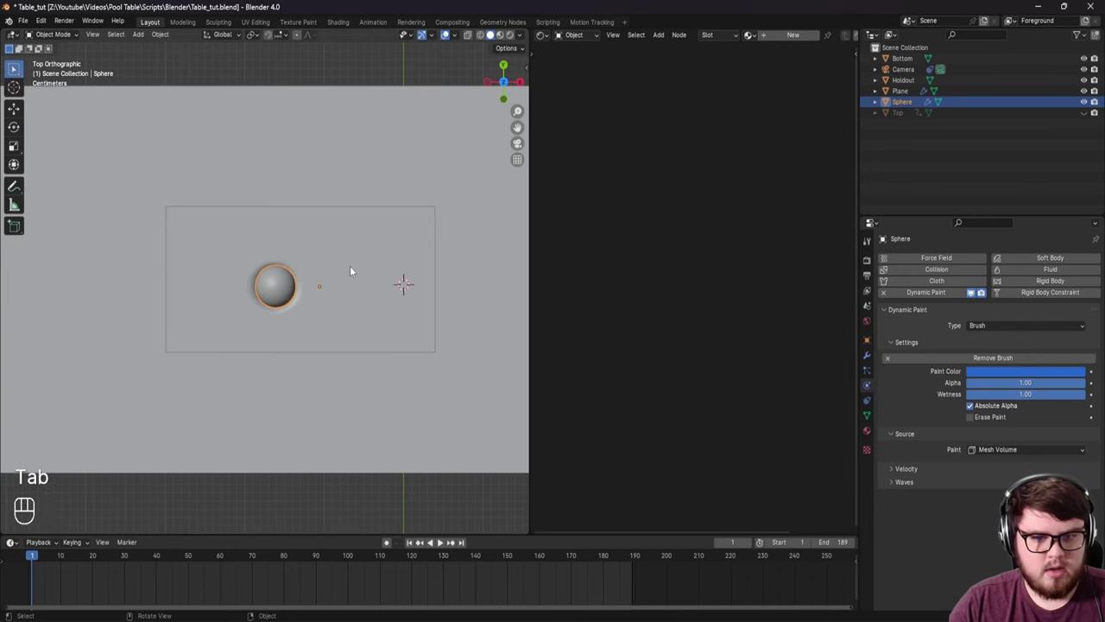
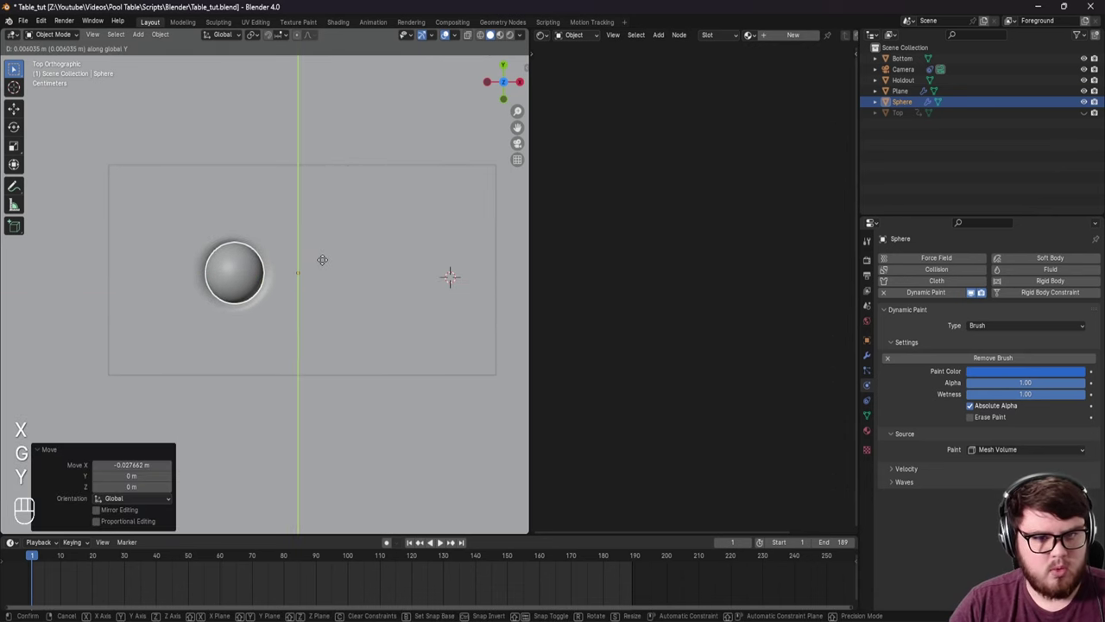
{"action": "left_click", "coordinate": [327, 265]}
{"action": "left_click", "coordinate": [313, 272]}
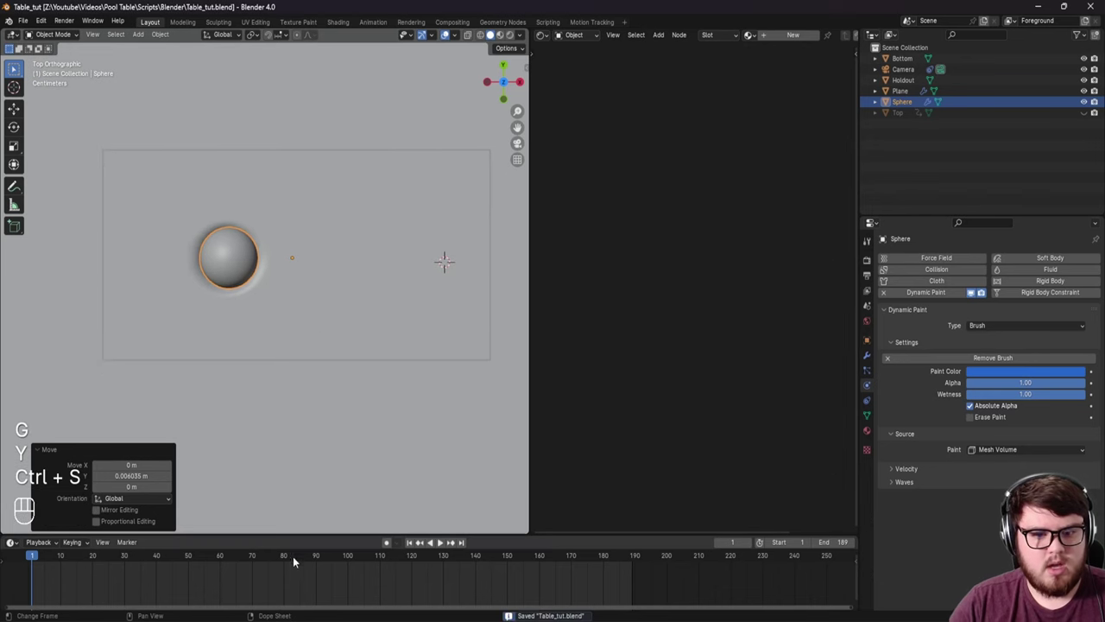
{"action": "left_click_drag", "start_coordinate": [122, 561], "coordinate": [58, 537]}
{"action": "key", "text": "r"}
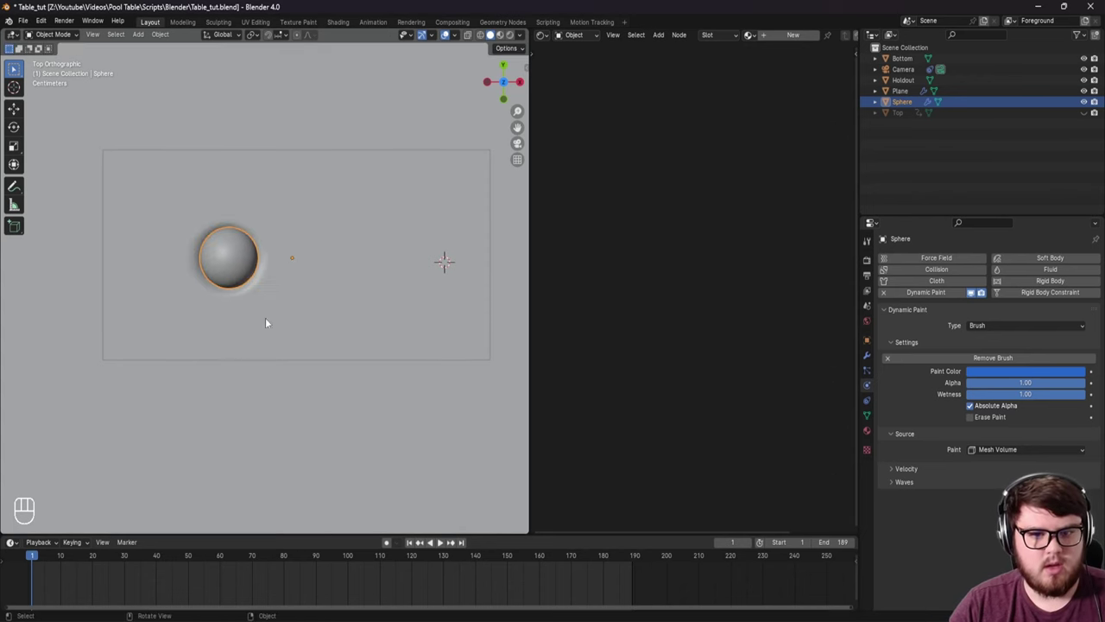
{"action": "left_click_drag", "start_coordinate": [315, 245], "coordinate": [312, 262]}
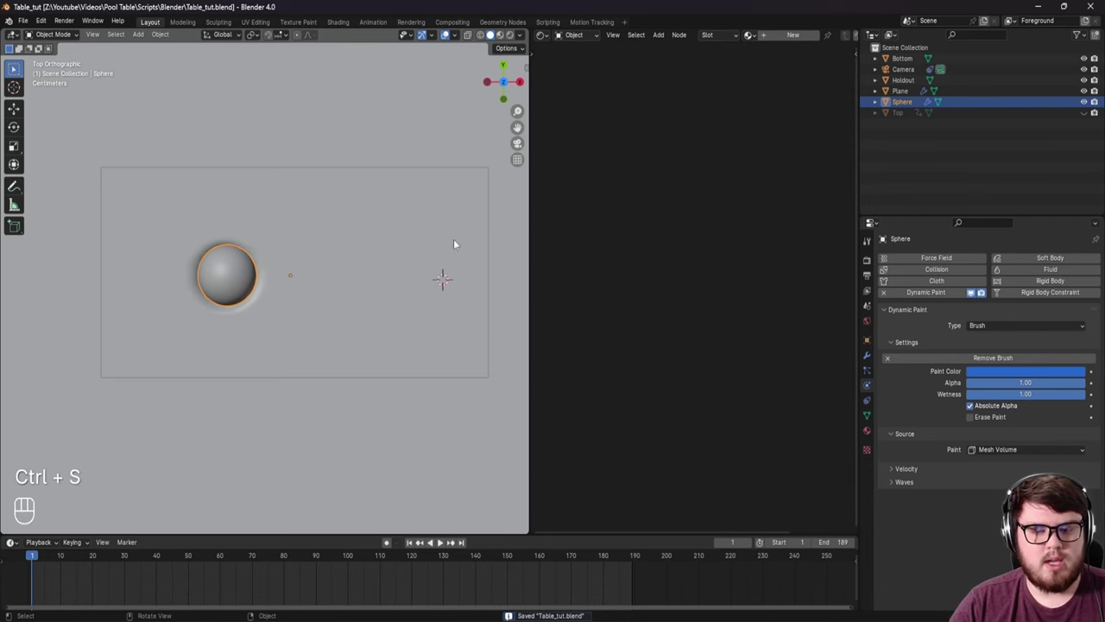
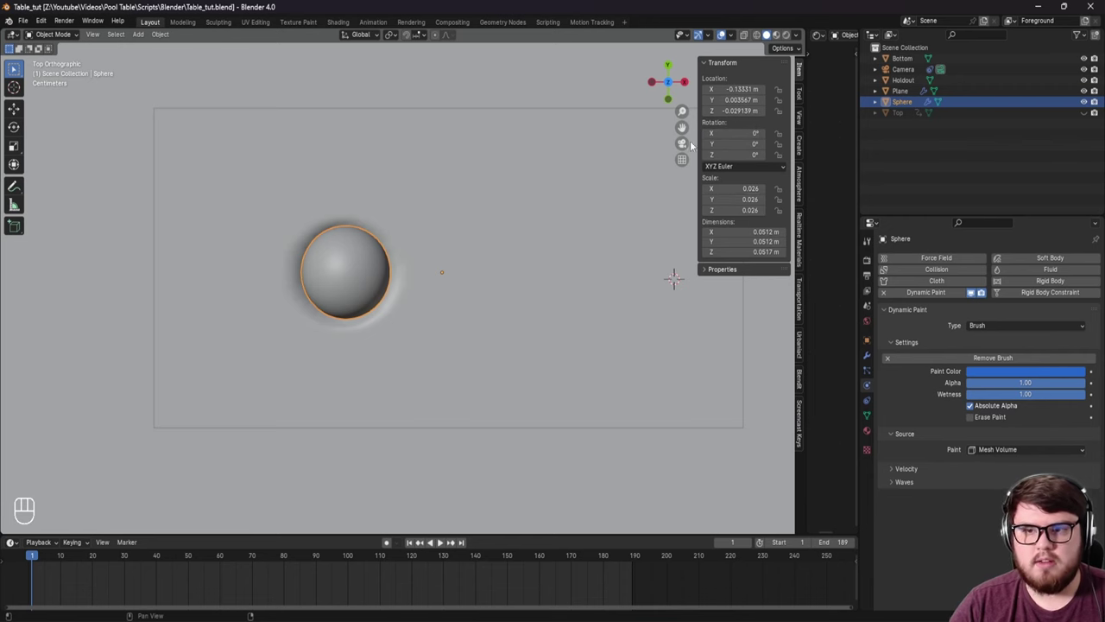
Step: Drive the sphere's Rotation Z by the frame number and start playback
{"action": "middle_click", "coordinate": [452, 256]}
{"action": "middle_click", "coordinate": [432, 232]}
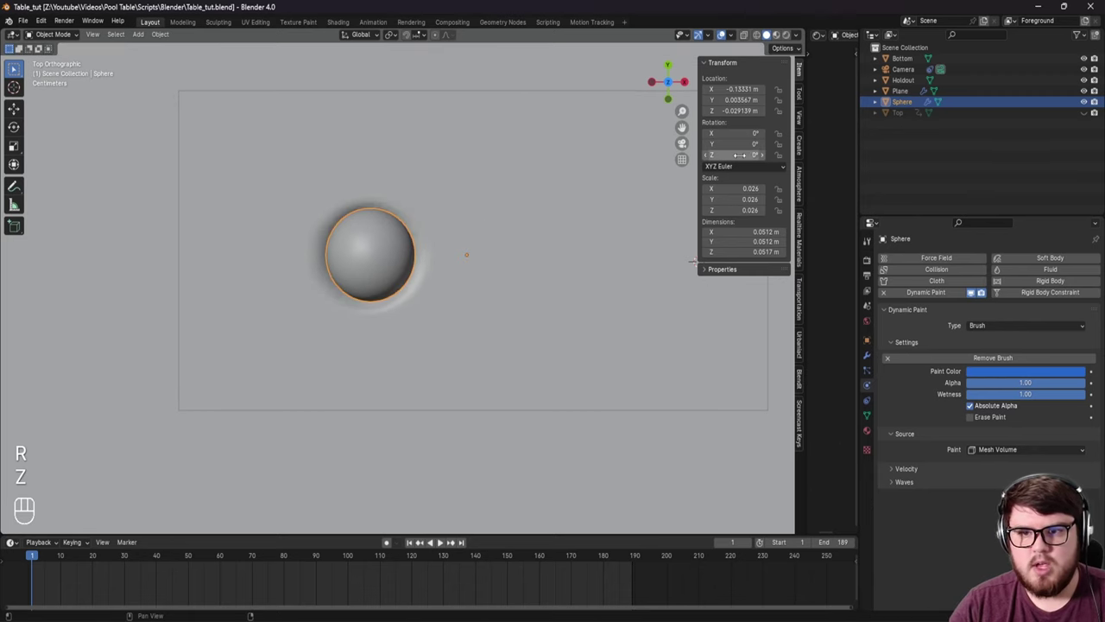
{"action": "left_click", "coordinate": [684, 127]}
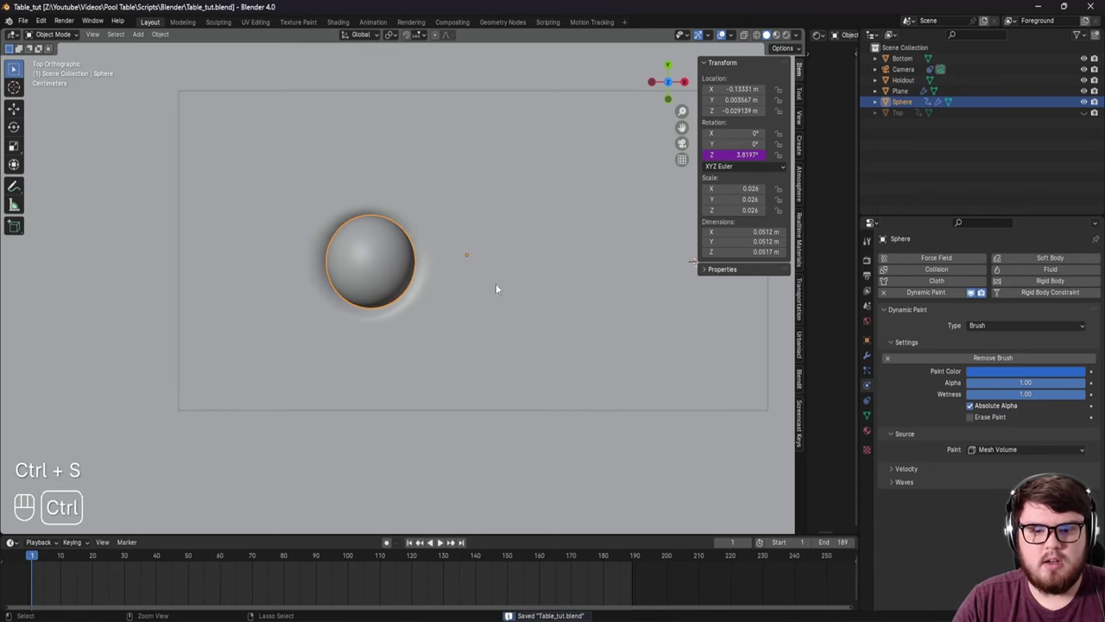
{"action": "left_click", "coordinate": [446, 544]}
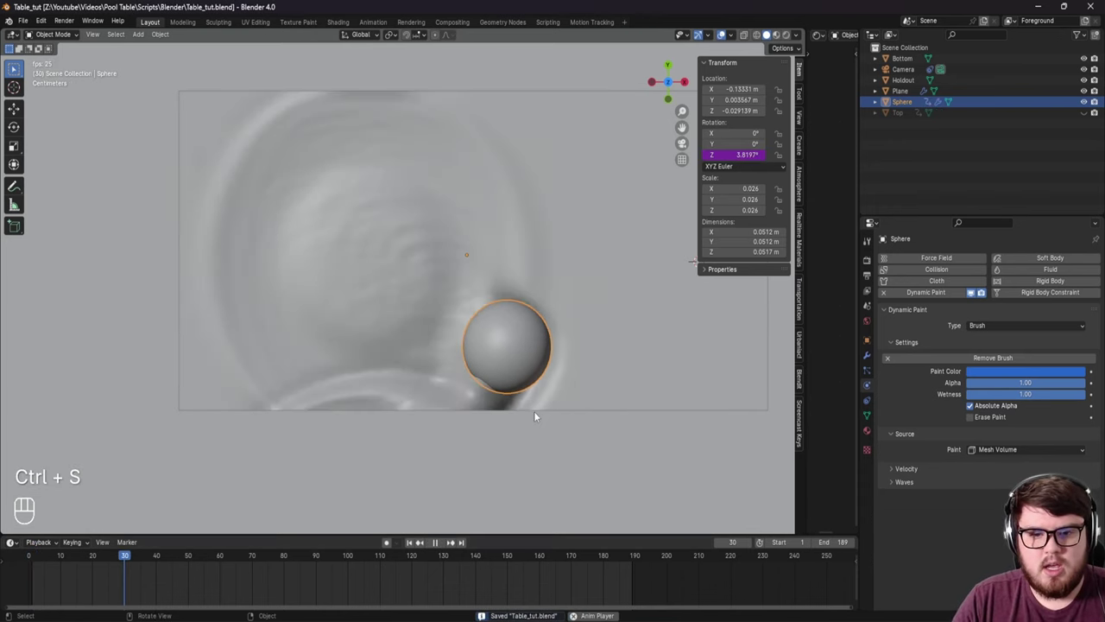
Step: Orbit around the pool while playing to watch the circling sphere leave ripples
{"action": "left_click_drag", "start_coordinate": [537, 359], "coordinate": [494, 359]}
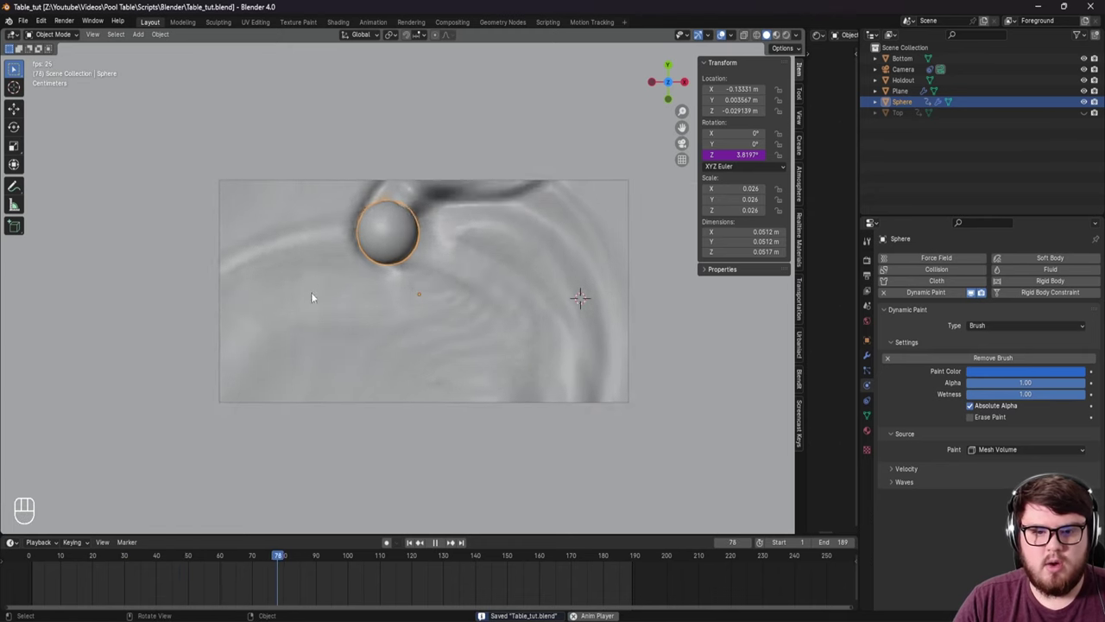
{"action": "left_click_drag", "start_coordinate": [406, 304], "coordinate": [376, 271]}
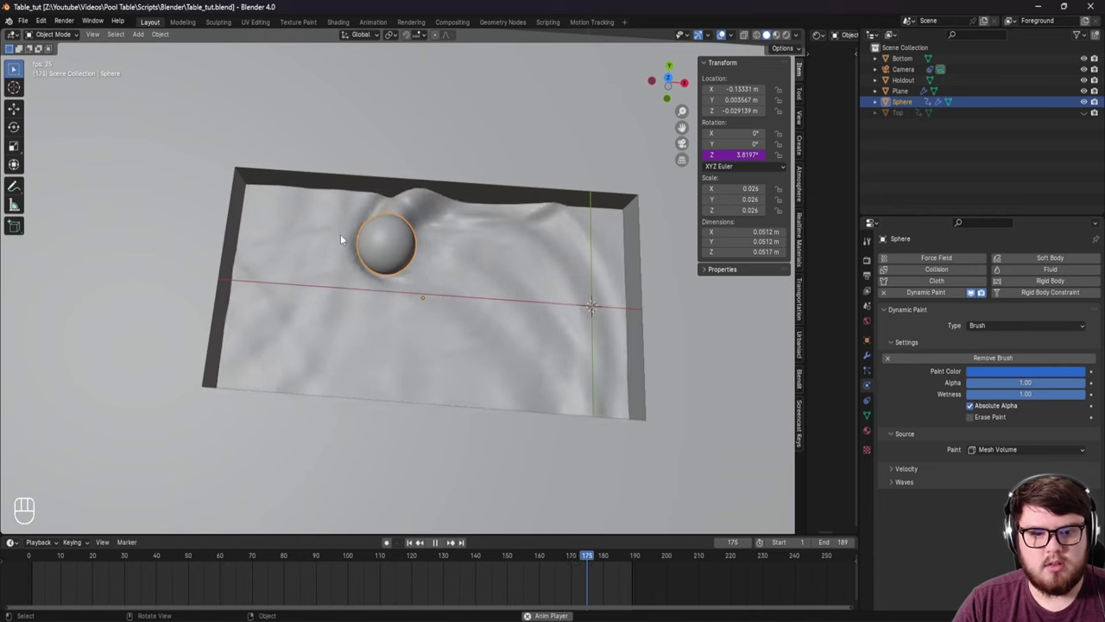
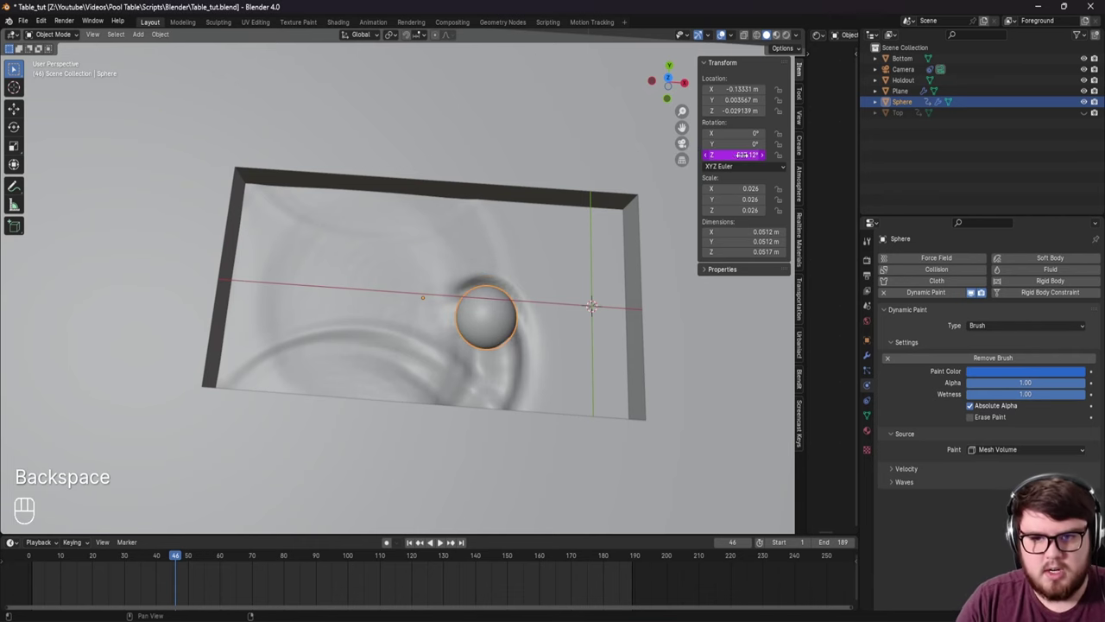
{"action": "left_click", "coordinate": [417, 545]}
{"action": "left_click_drag", "start_coordinate": [520, 337], "coordinate": [419, 282]}
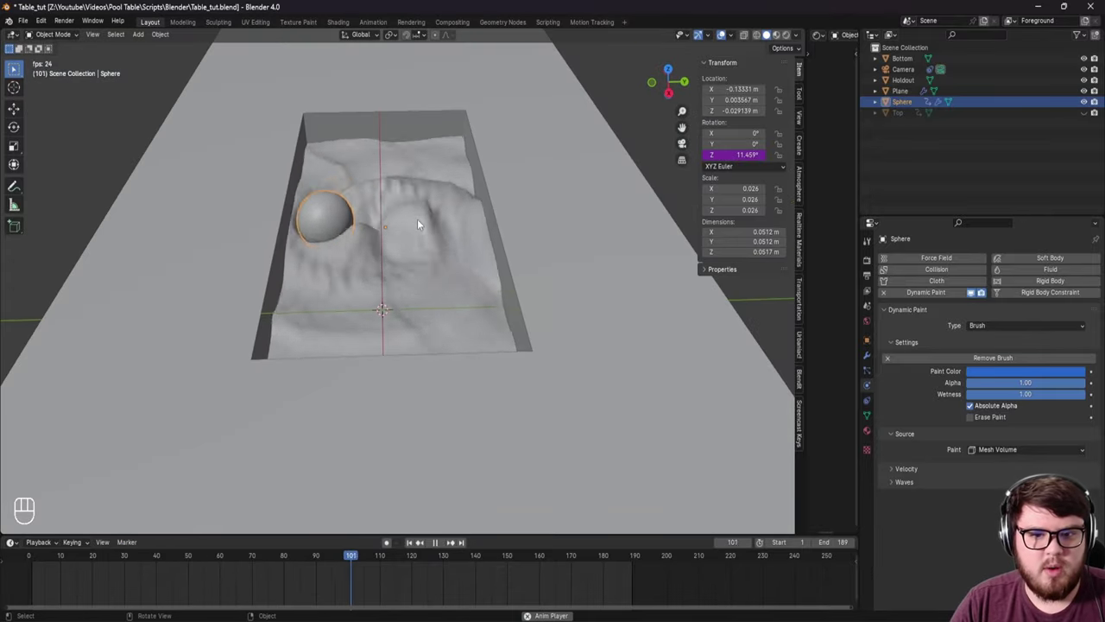
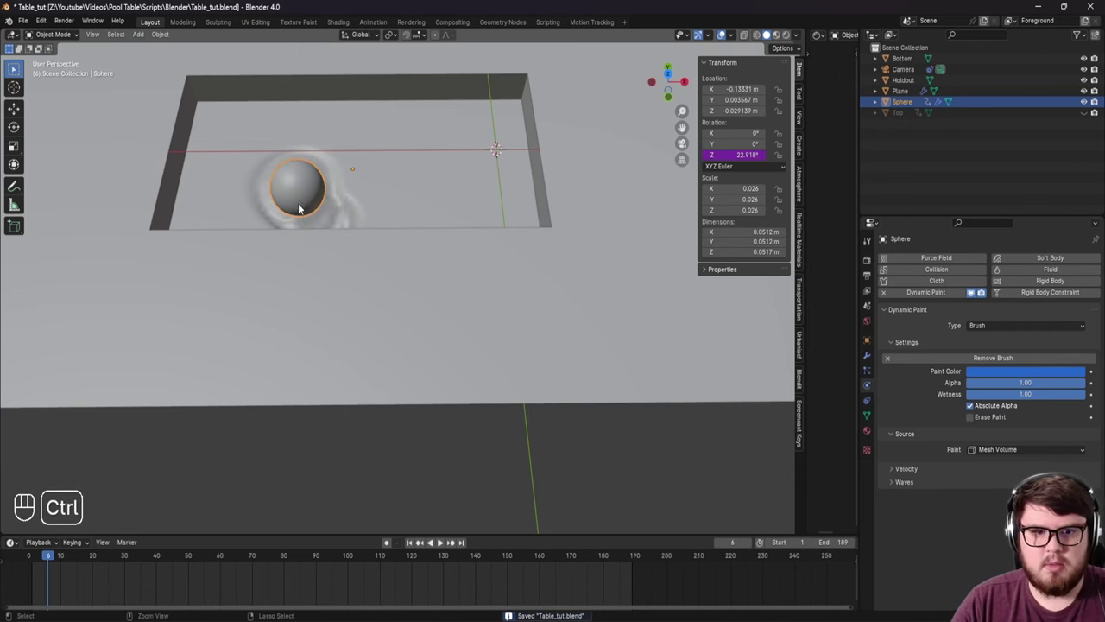
{"action": "left_click_drag", "start_coordinate": [417, 544], "coordinate": [423, 257]}
{"action": "left_click_drag", "start_coordinate": [423, 257], "coordinate": [341, 245]}
{"action": "middle_click", "coordinate": [370, 281]}
Step: View through the camera and step the animation, then return to frame 1
{"action": "key", "text": "KP_0"}
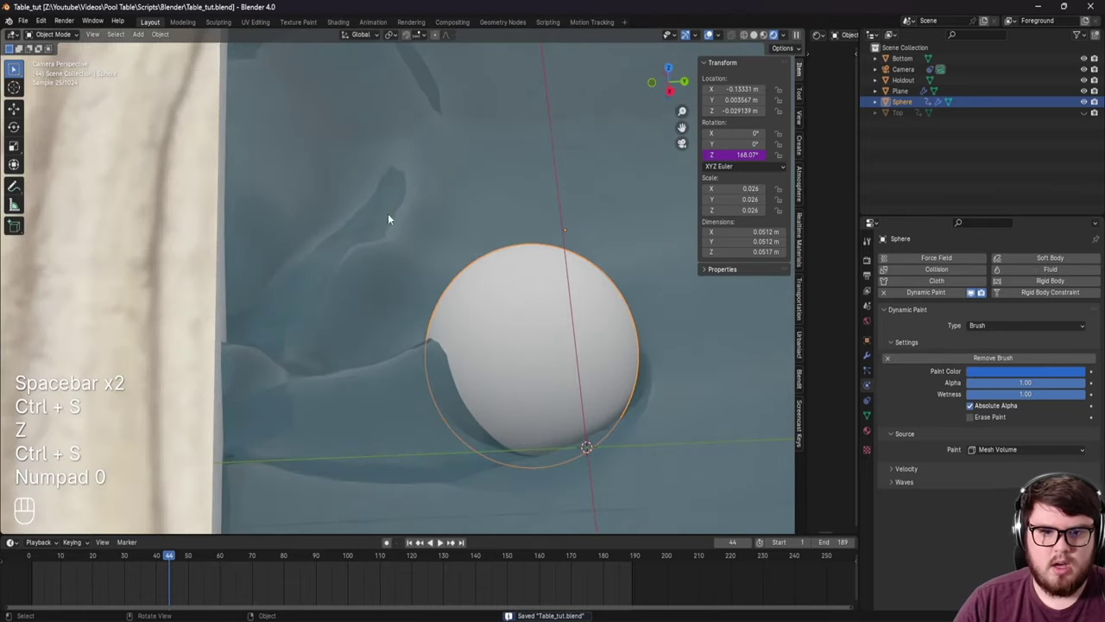
{"action": "key", "text": "space"}
{"action": "key", "text": "space"}
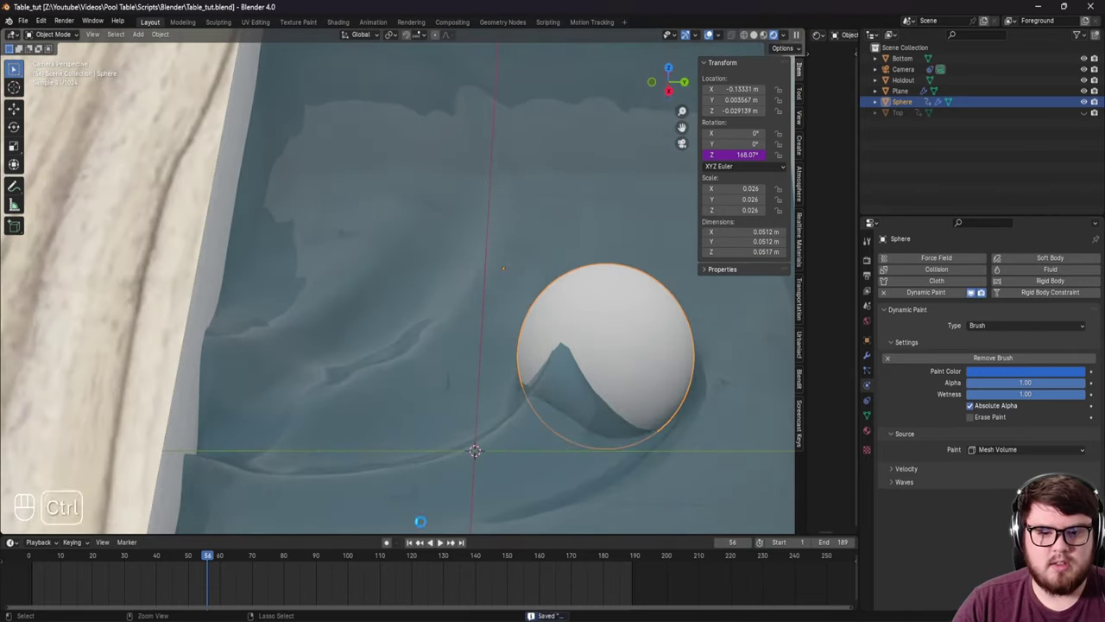
{"action": "left_click", "coordinate": [416, 549]}
Step: Use Rendered shading in camera view and enter Edit Mode on the water Plane
{"action": "middle_click", "coordinate": [520, 265]}
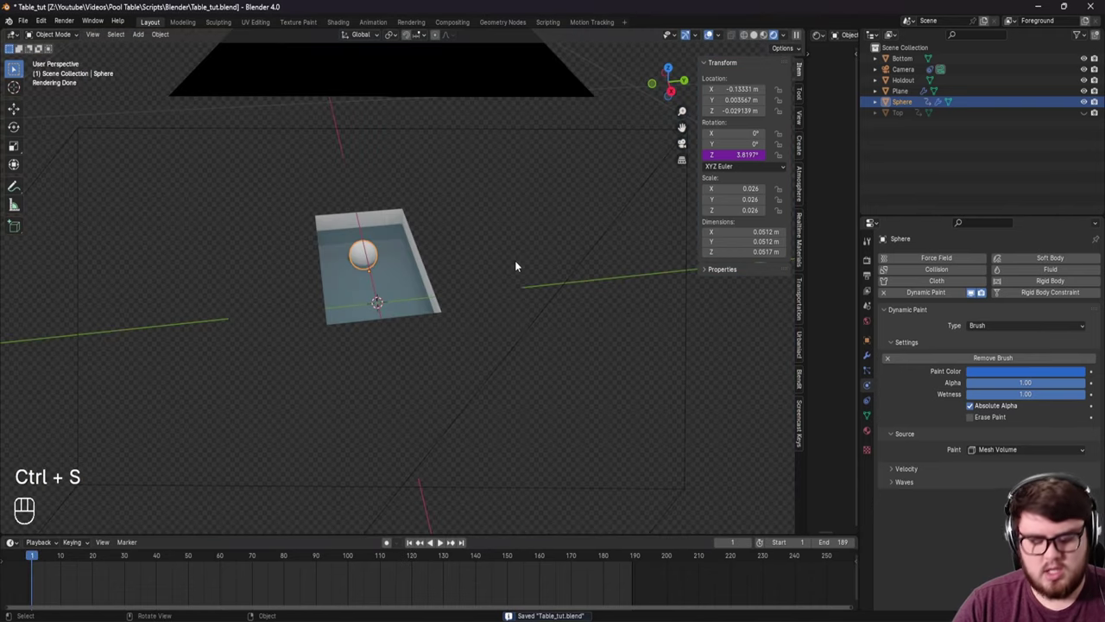
{"action": "key", "text": "KP_0"}
{"action": "left_click_drag", "start_coordinate": [524, 274], "coordinate": [469, 304]}
{"action": "left_click_drag", "start_coordinate": [460, 318], "coordinate": [449, 317]}
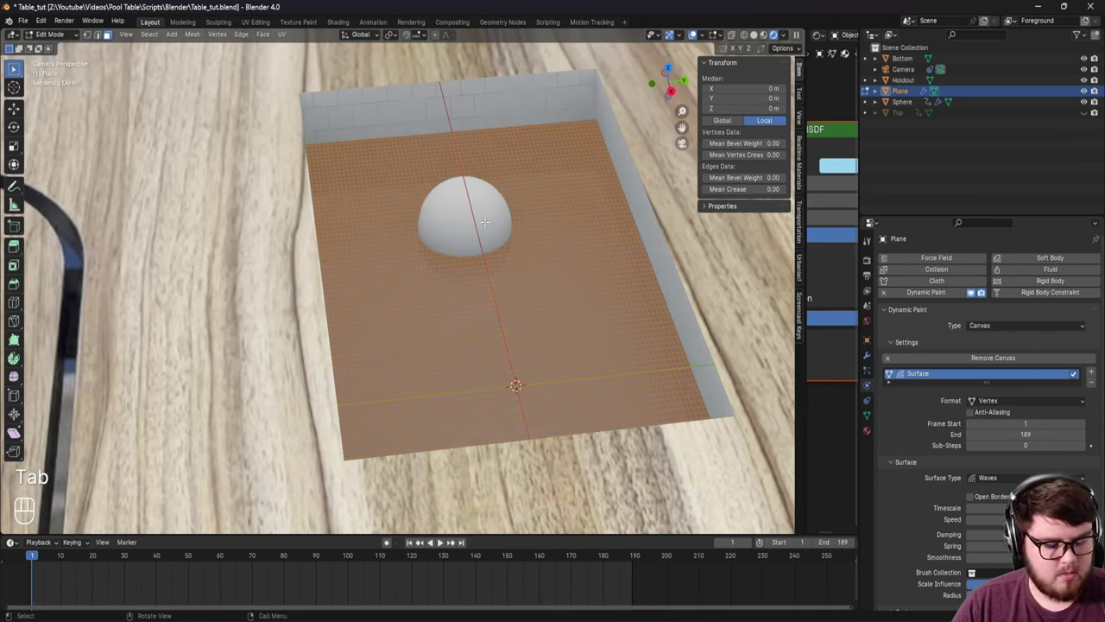
Step: Leave Edit Mode on the plane and advance the timeline to frame 25
{"action": "middle_click", "coordinate": [506, 270]}
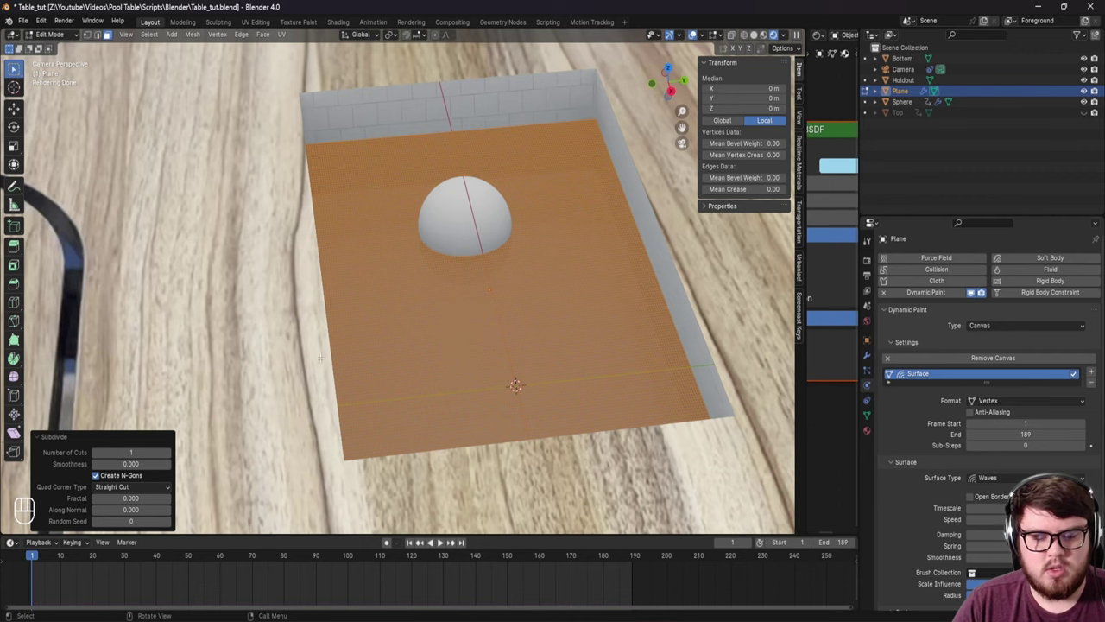
{"action": "key", "text": "Tab"}
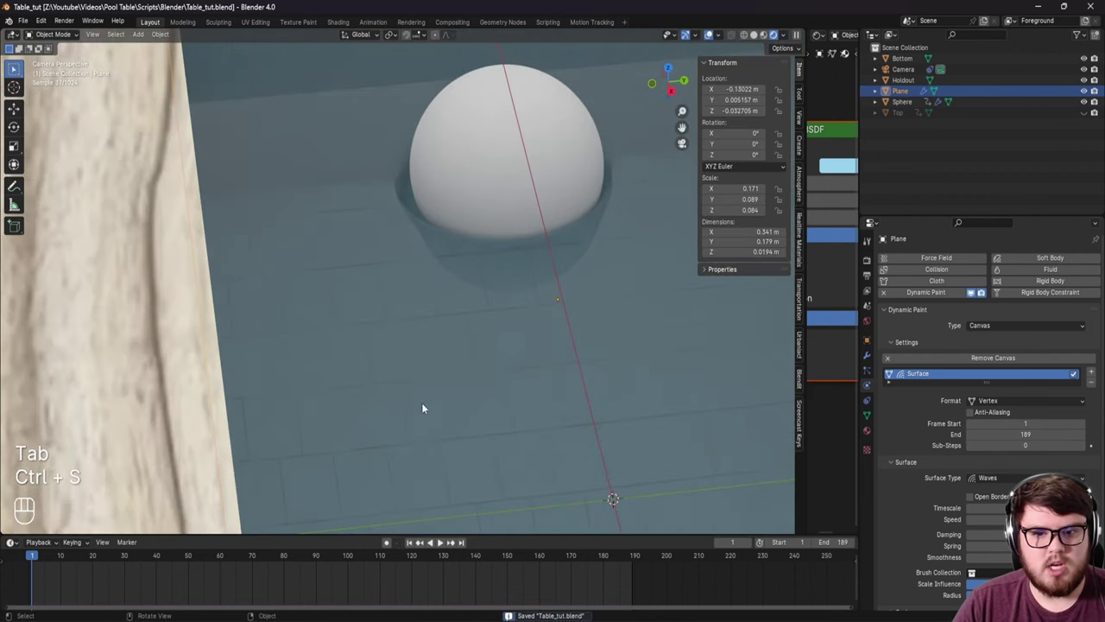
{"action": "key", "text": "space"}
{"action": "key", "text": "space"}
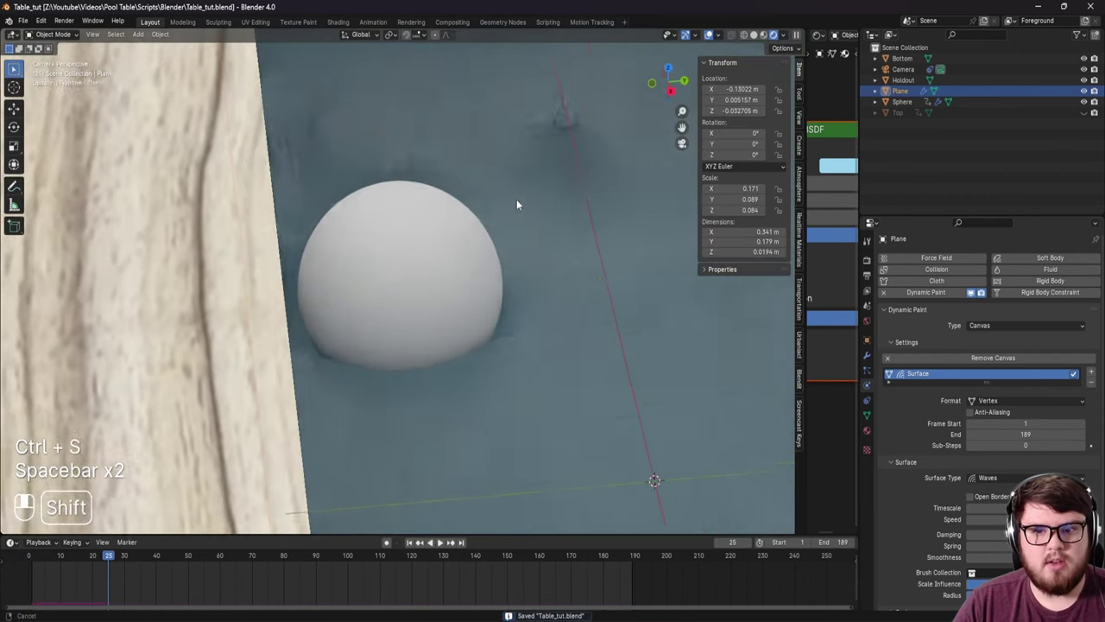
Step: Pan and zoom the rendered view onto the ripples spreading around the sphere
{"action": "left_click_drag", "start_coordinate": [386, 239], "coordinate": [330, 244]}
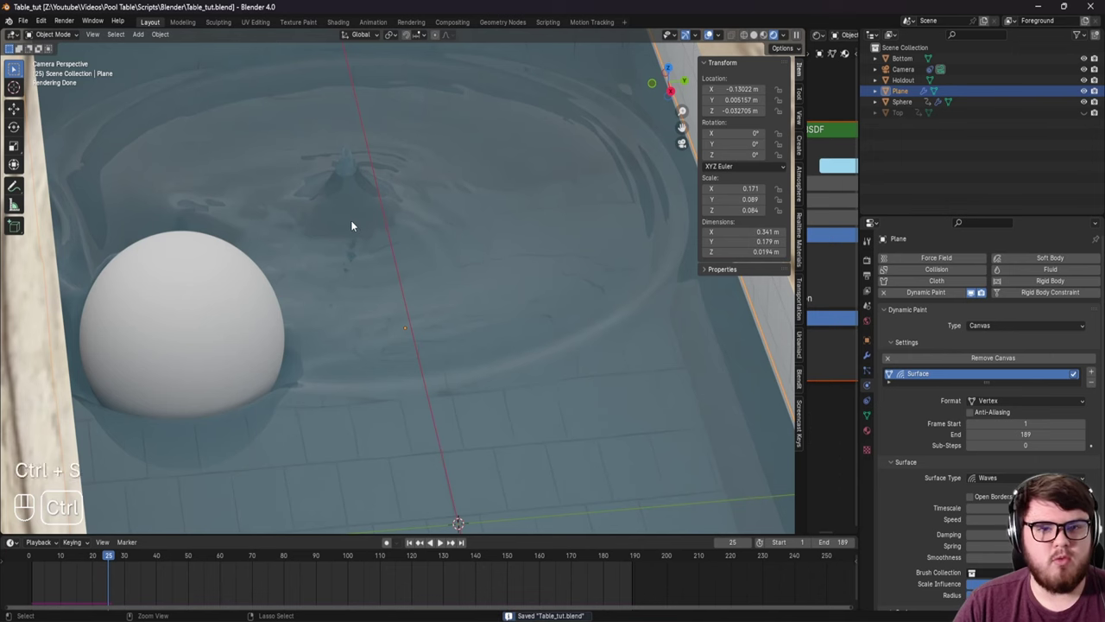
{"action": "left_click_drag", "start_coordinate": [401, 270], "coordinate": [350, 252]}
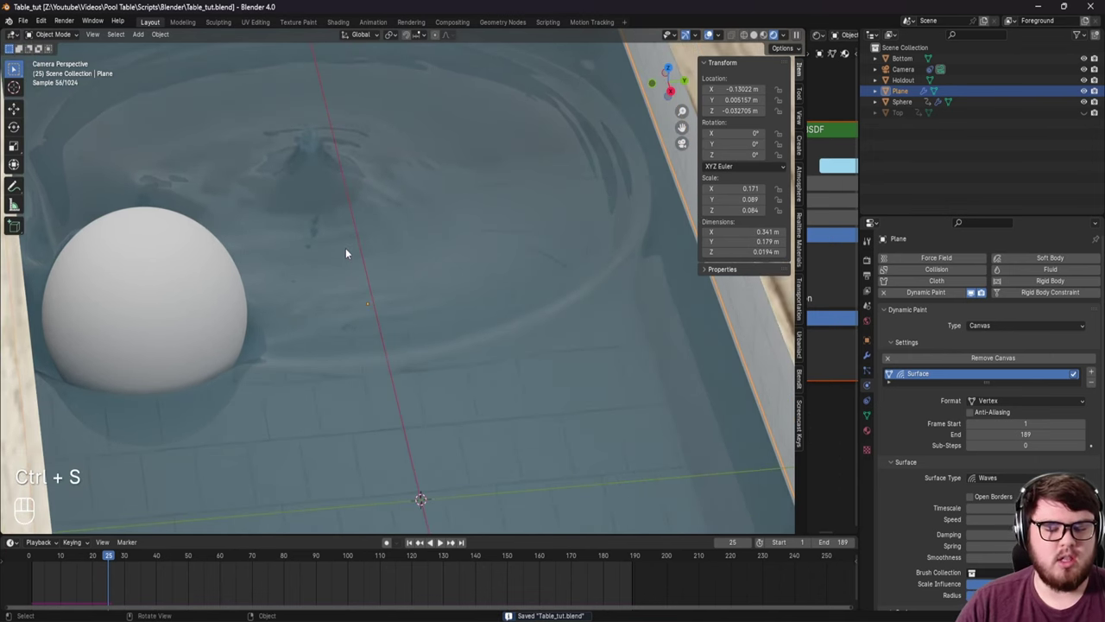
{"action": "middle_click", "coordinate": [474, 205]}
{"action": "right_click", "coordinate": [479, 197]}
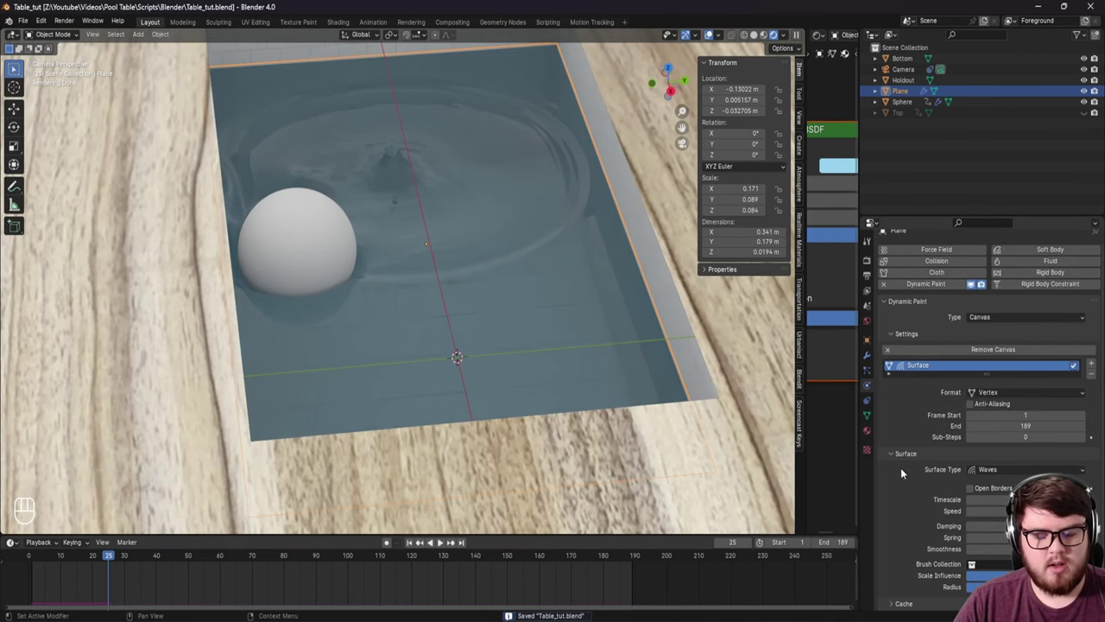
Step: Play the rendered water animation in the camera view and stop it near frame 75
{"action": "middle_click", "coordinate": [417, 547]}
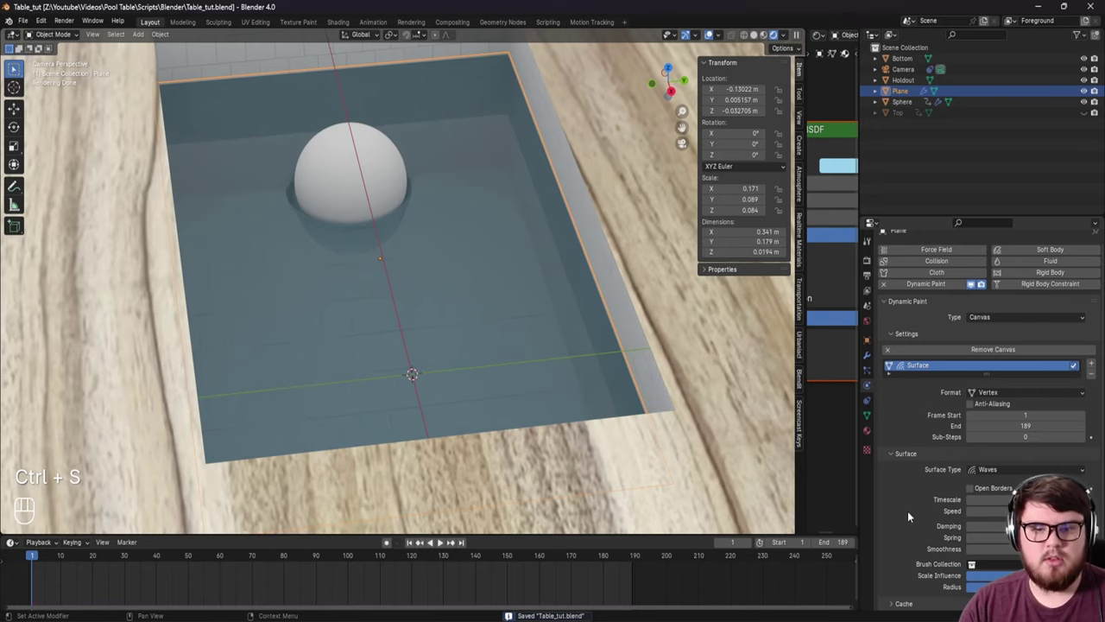
{"action": "left_click_drag", "start_coordinate": [562, 302], "coordinate": [485, 361]}
{"action": "key", "text": "space"}
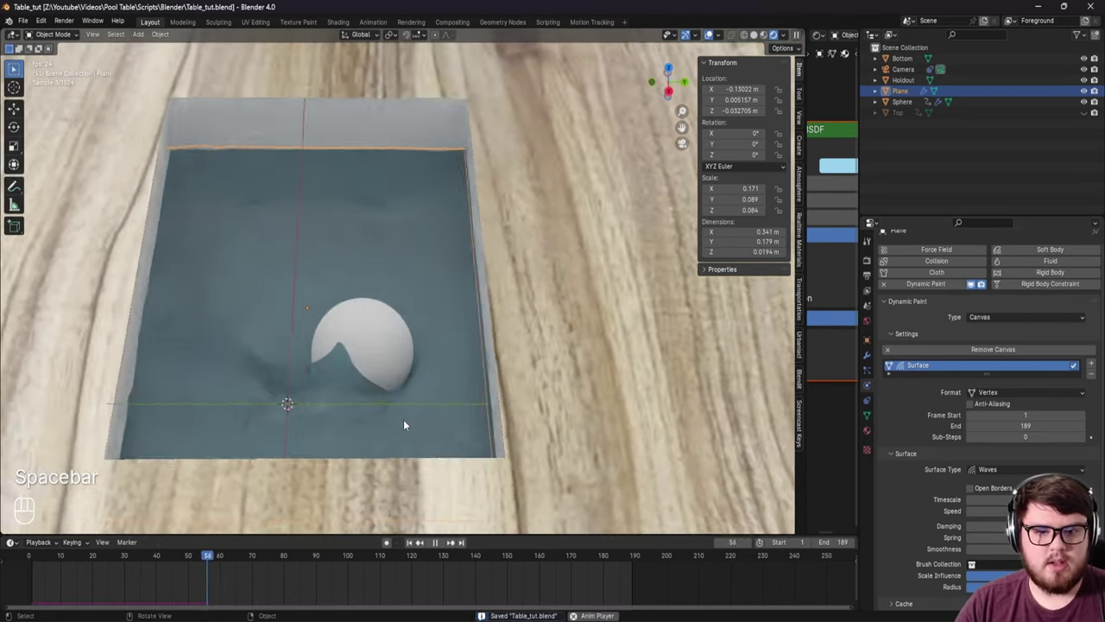
{"action": "key", "text": "space"}
Step: Unhide the Top tabletop in the Outliner and select the sphere
{"action": "left_click_drag", "start_coordinate": [355, 328], "coordinate": [420, 328]}
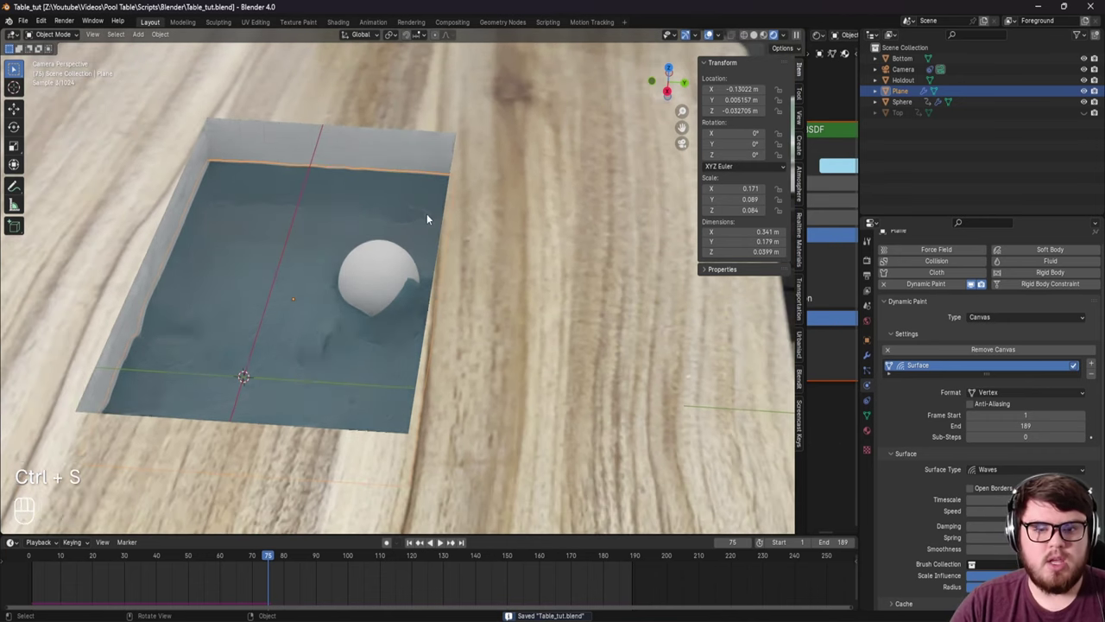
{"action": "left_click_drag", "start_coordinate": [426, 216], "coordinate": [485, 219]}
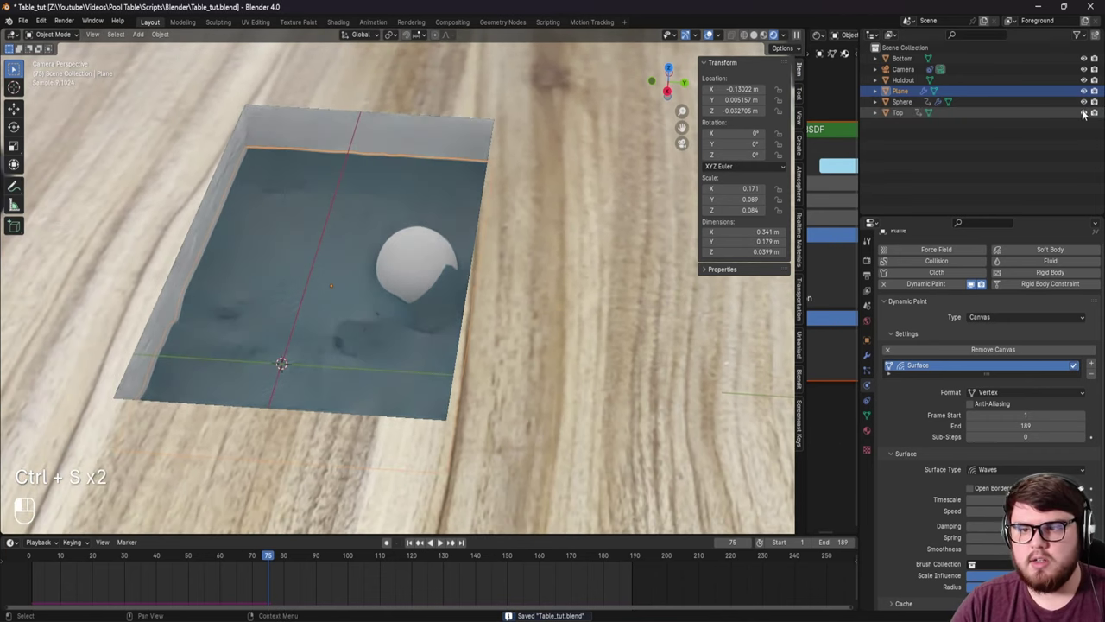
{"action": "middle_click", "coordinate": [402, 277]}
{"action": "left_click_drag", "start_coordinate": [255, 560], "coordinate": [67, 583]}
{"action": "left_click", "coordinate": [907, 108]}
{"action": "left_click", "coordinate": [597, 208]}
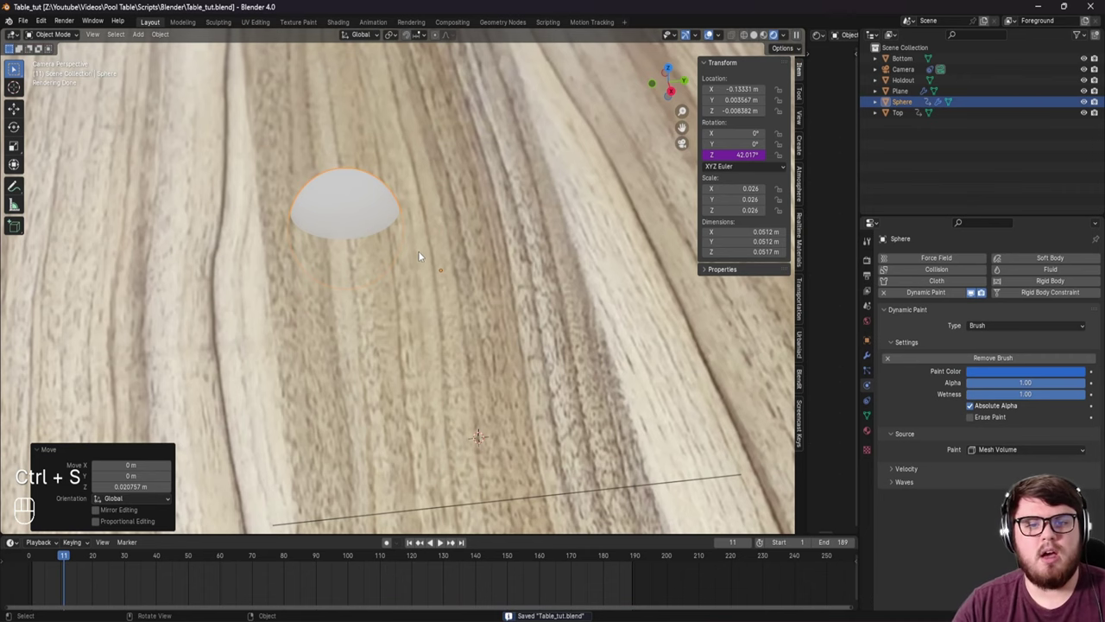
Step: Scrub the timeline to around frame 70 to preview the tabletop lifting off the pool
{"action": "left_click_drag", "start_coordinate": [173, 556], "coordinate": [264, 478]}
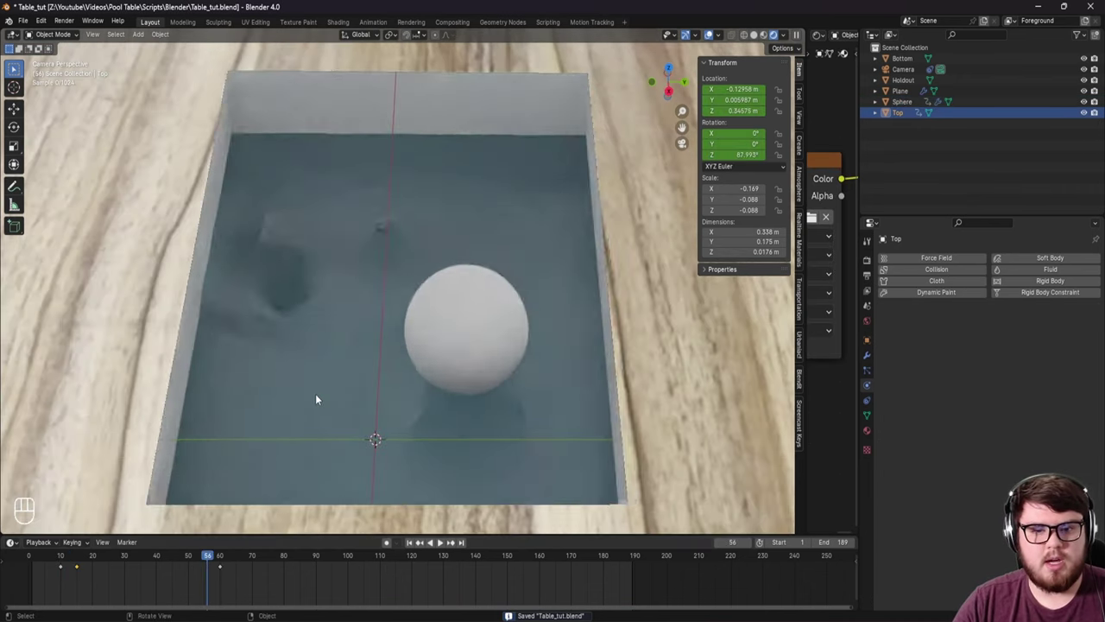
{"action": "left_click_drag", "start_coordinate": [323, 376], "coordinate": [208, 547]}
{"action": "left_click_drag", "start_coordinate": [210, 557], "coordinate": [260, 548]}
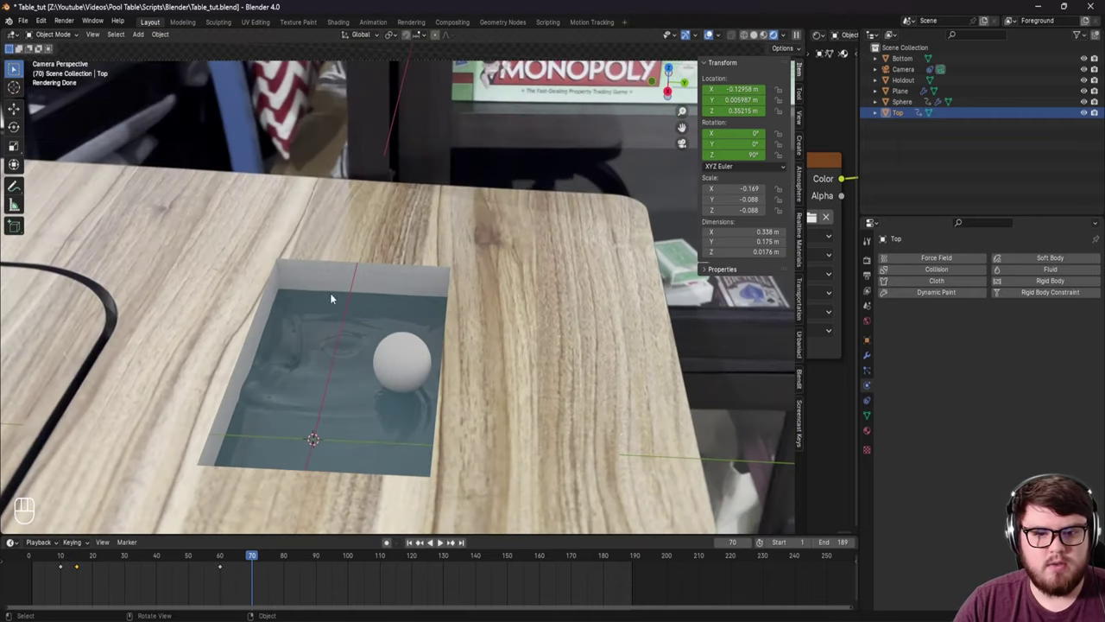
{"action": "left_click_drag", "start_coordinate": [312, 337], "coordinate": [342, 285]}
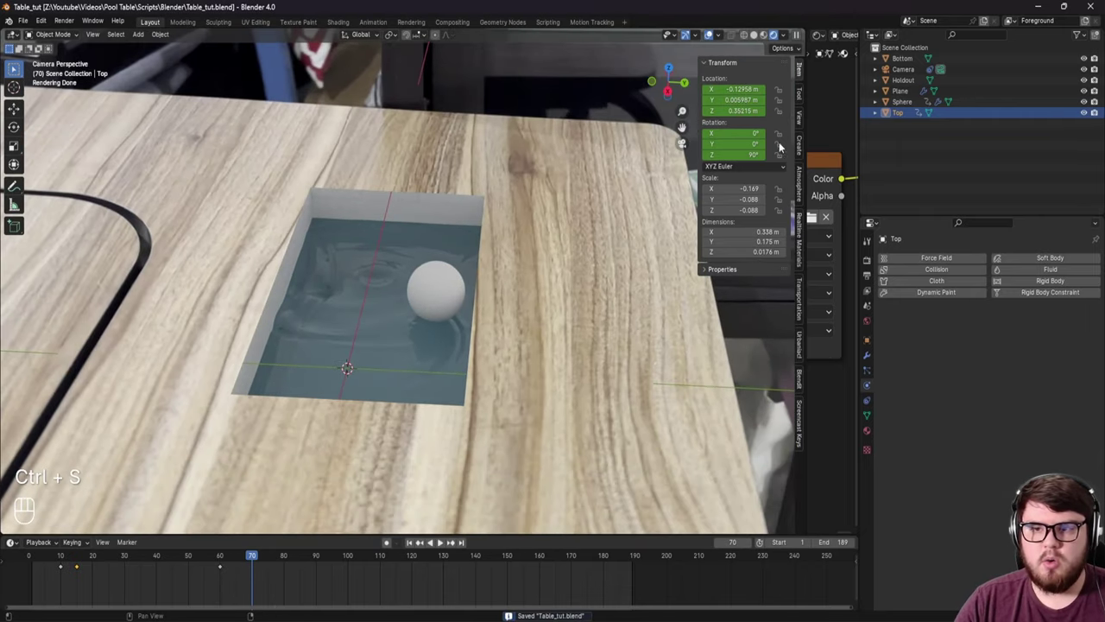
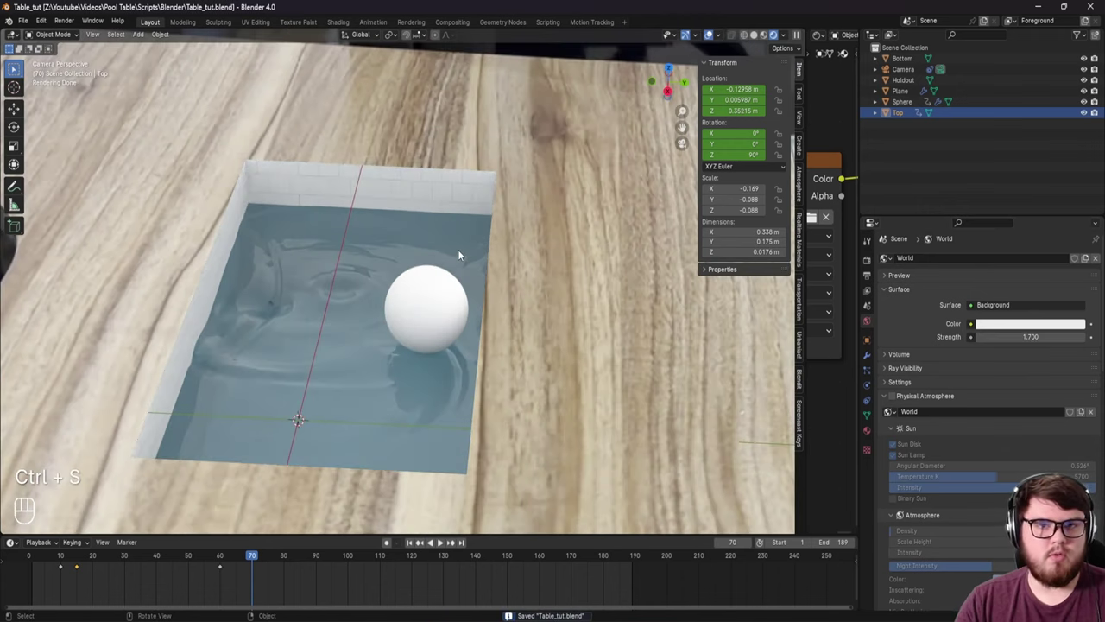
Step: Change the Color Management view transform from AgX to Standard and scrub ahead to the lifted top
{"action": "left_click_drag", "start_coordinate": [113, 565], "coordinate": [118, 549]}
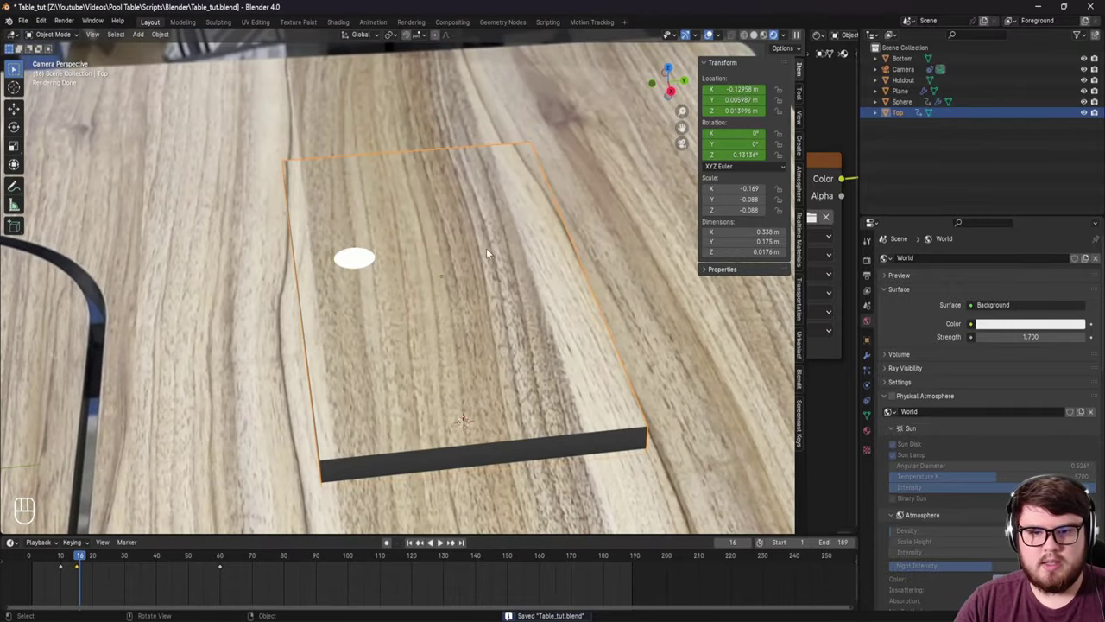
{"action": "left_click", "coordinate": [873, 266]}
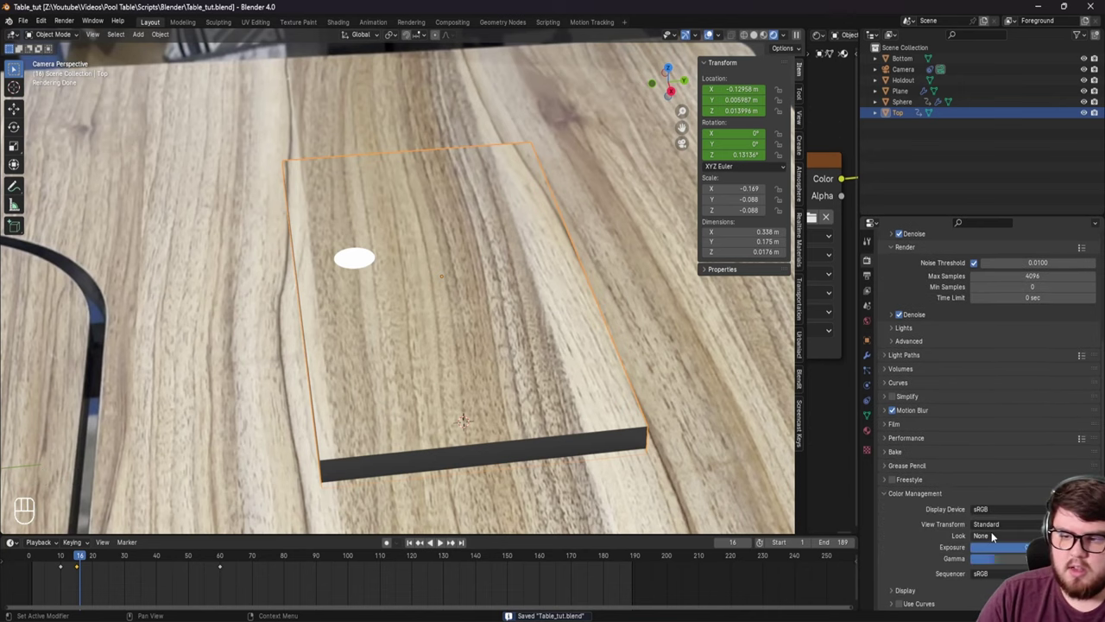
{"action": "left_click_drag", "start_coordinate": [997, 525], "coordinate": [1006, 551]}
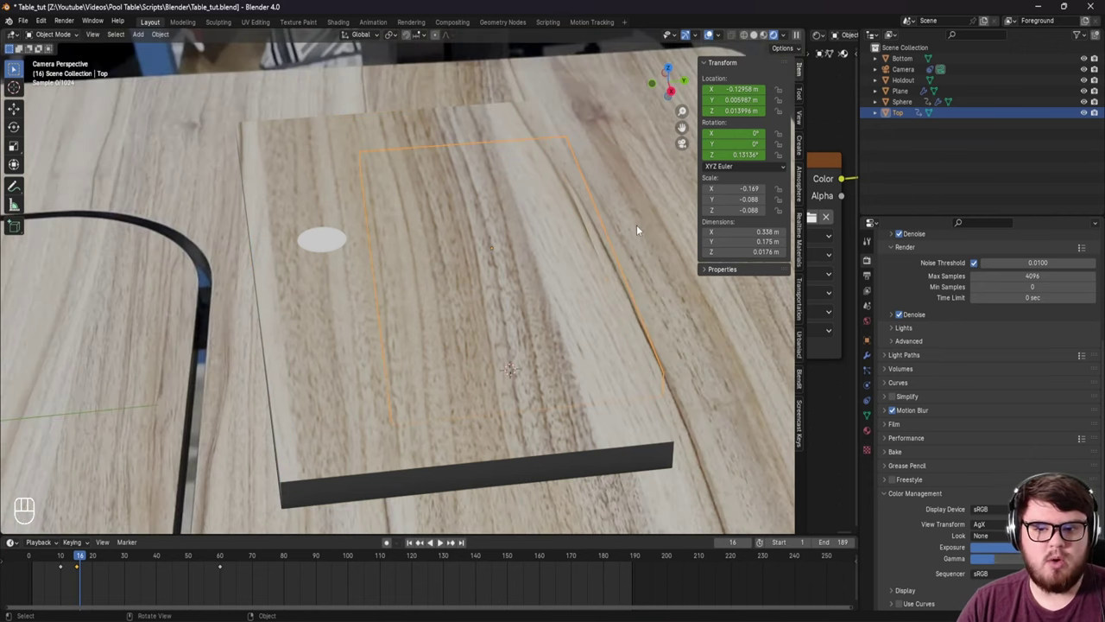
{"action": "left_click_drag", "start_coordinate": [630, 235], "coordinate": [584, 252]}
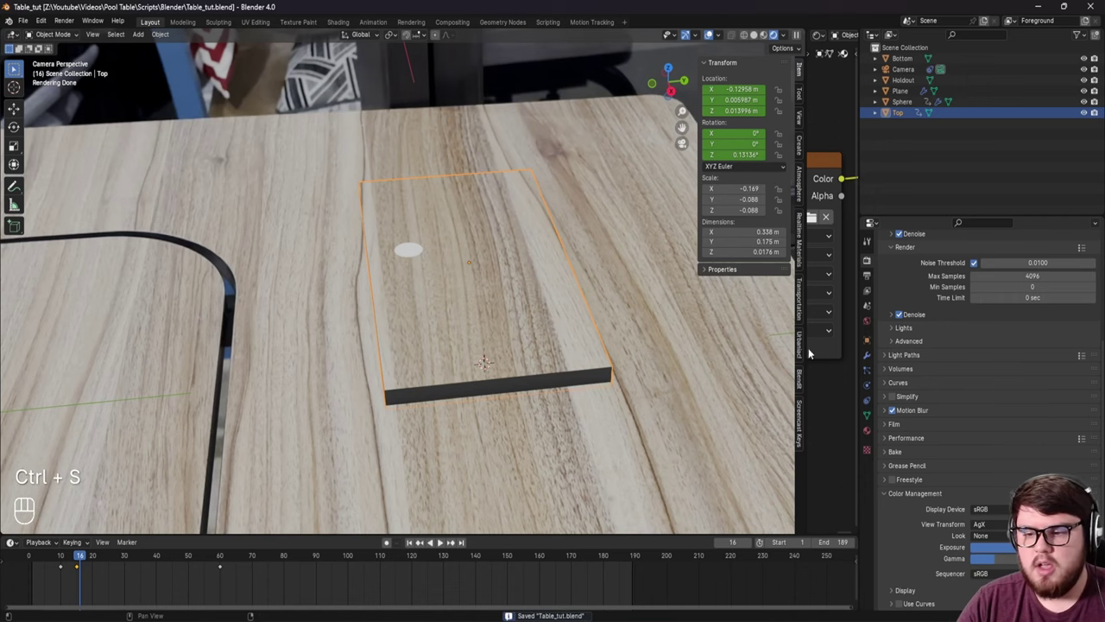
{"action": "left_click_drag", "start_coordinate": [1010, 530], "coordinate": [294, 567]}
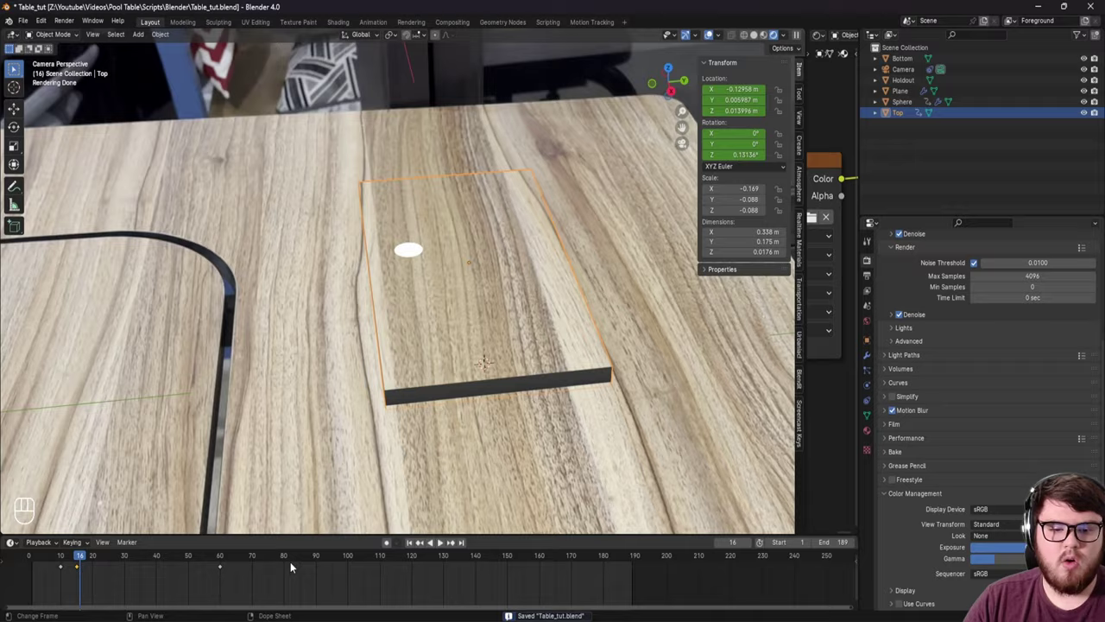
{"action": "left_click_drag", "start_coordinate": [294, 565], "coordinate": [366, 553]}
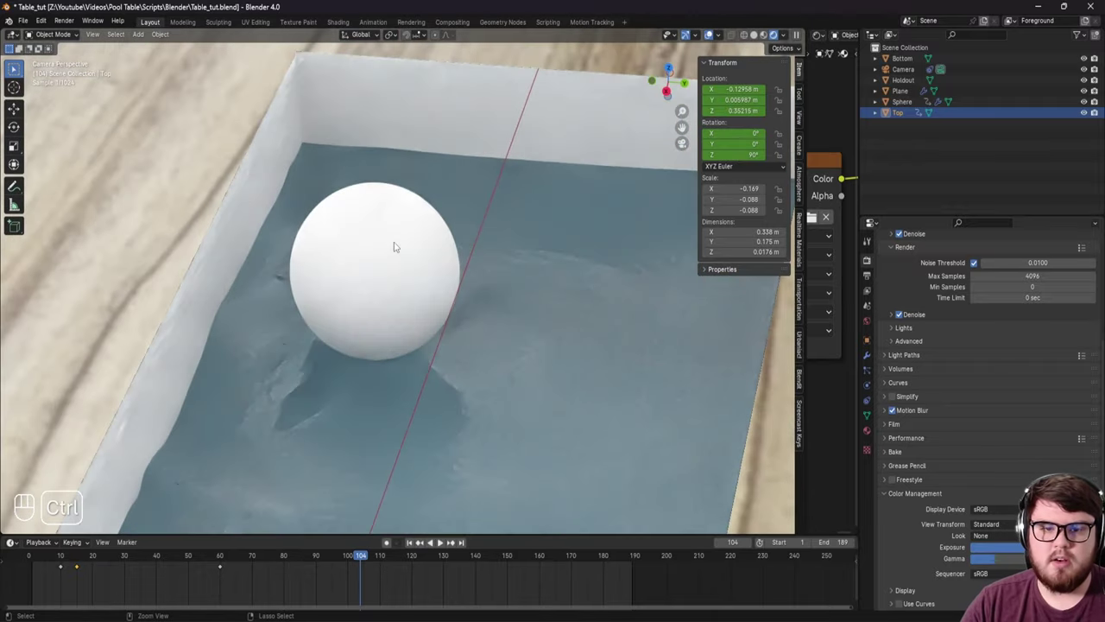
{"action": "key", "text": "ctrl+s"}
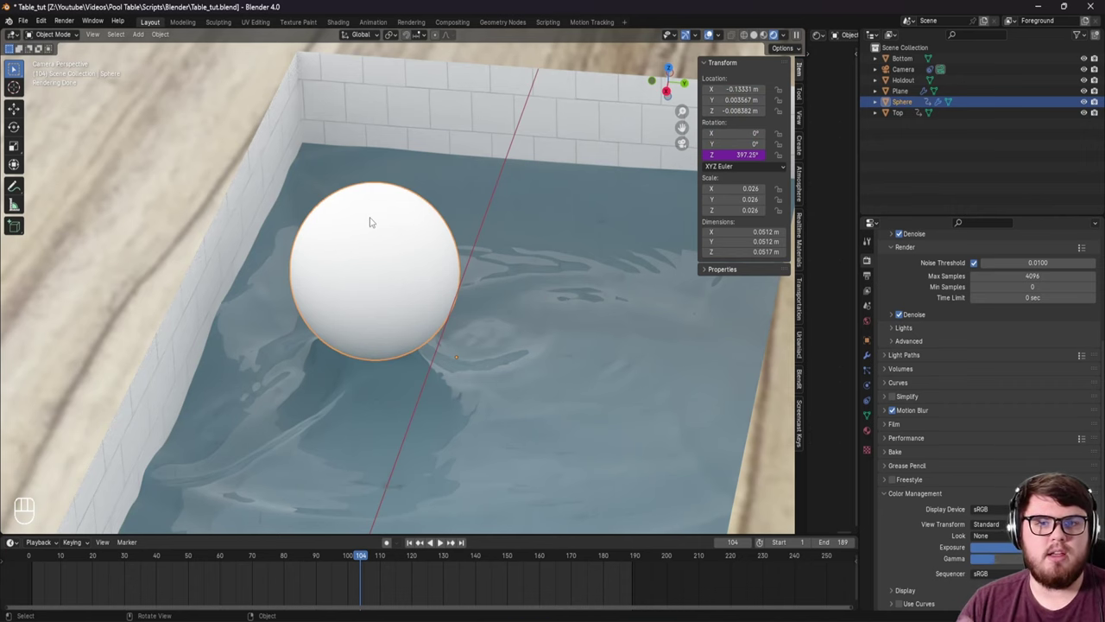
{"action": "key", "text": "z"}
{"action": "left_click", "coordinate": [450, 265]}
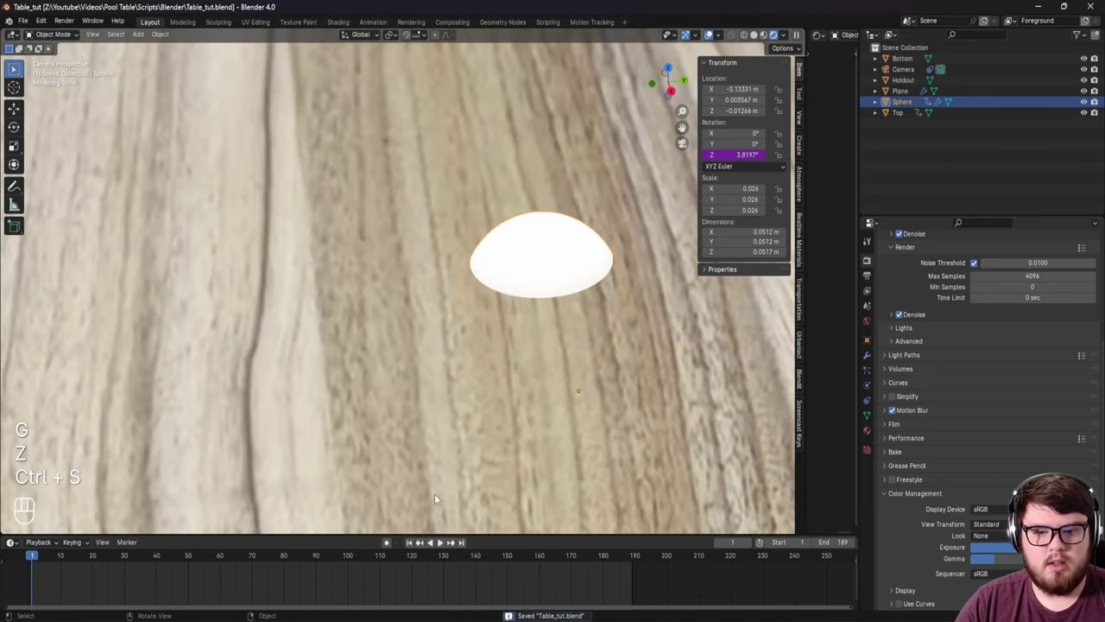
{"action": "left_click_drag", "start_coordinate": [384, 555], "coordinate": [405, 560]}
{"action": "left_click_drag", "start_coordinate": [405, 560], "coordinate": [528, 394]}
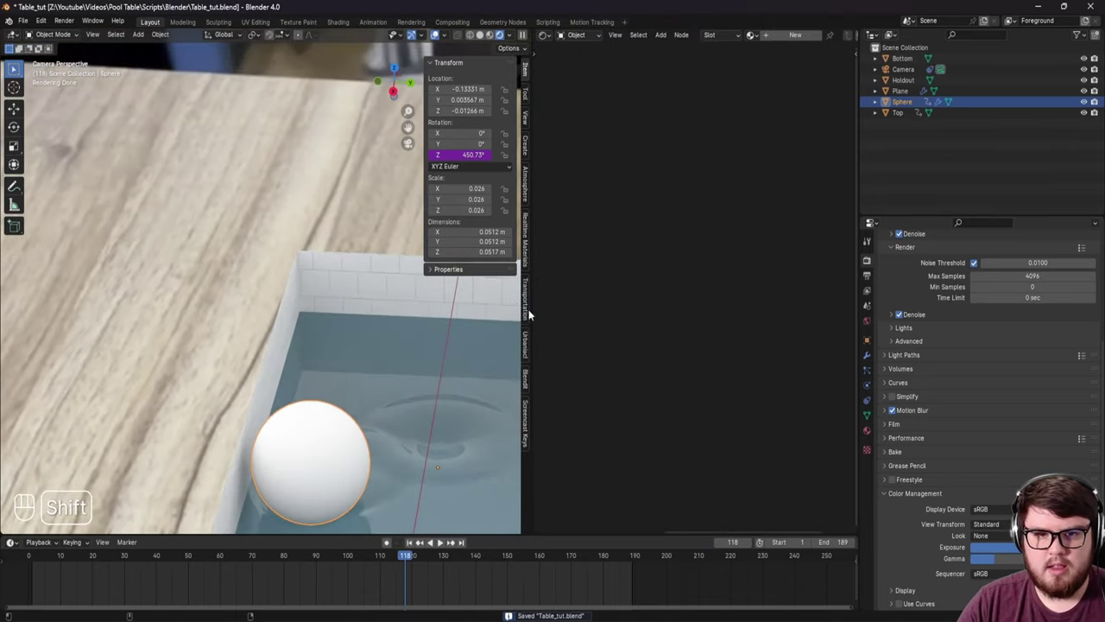
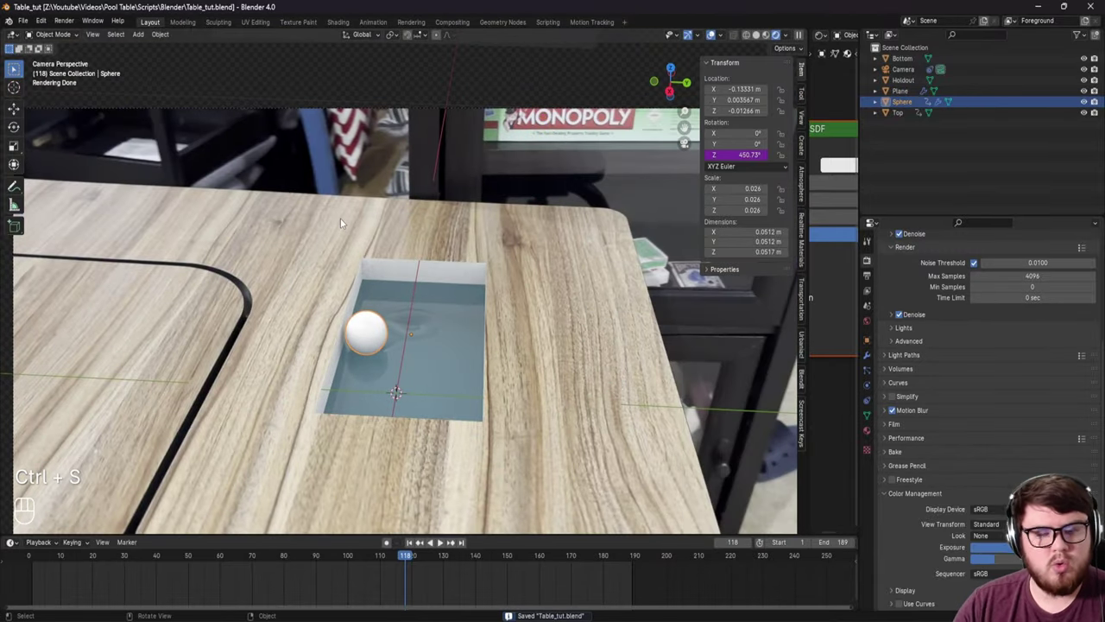
{"action": "middle_click", "coordinate": [415, 549]}
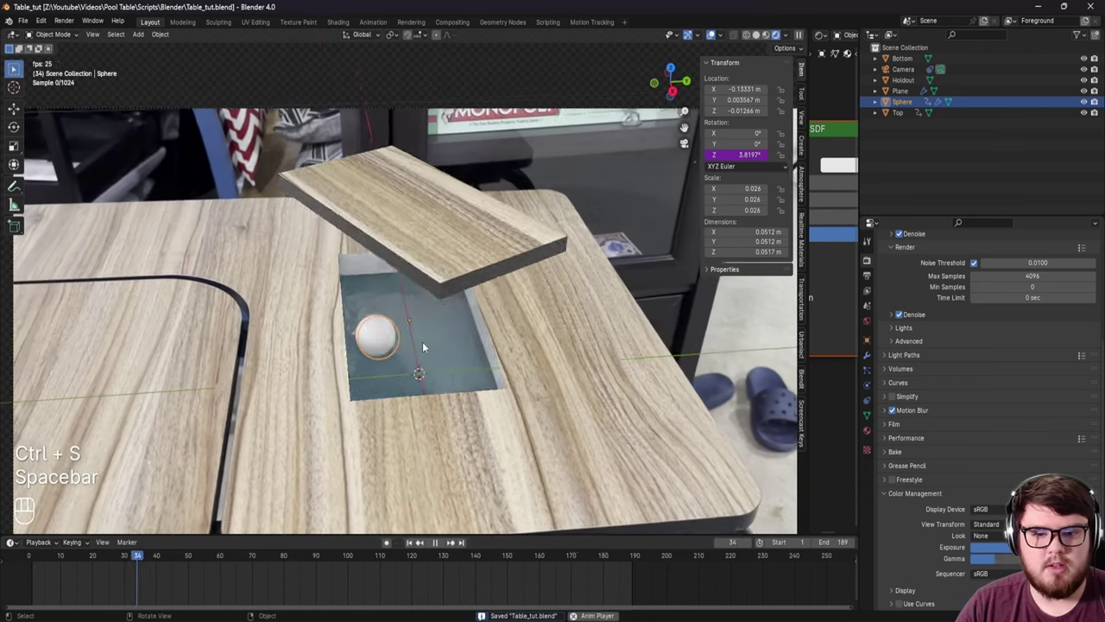
{"action": "key", "text": "c"}
{"action": "key", "text": "space"}
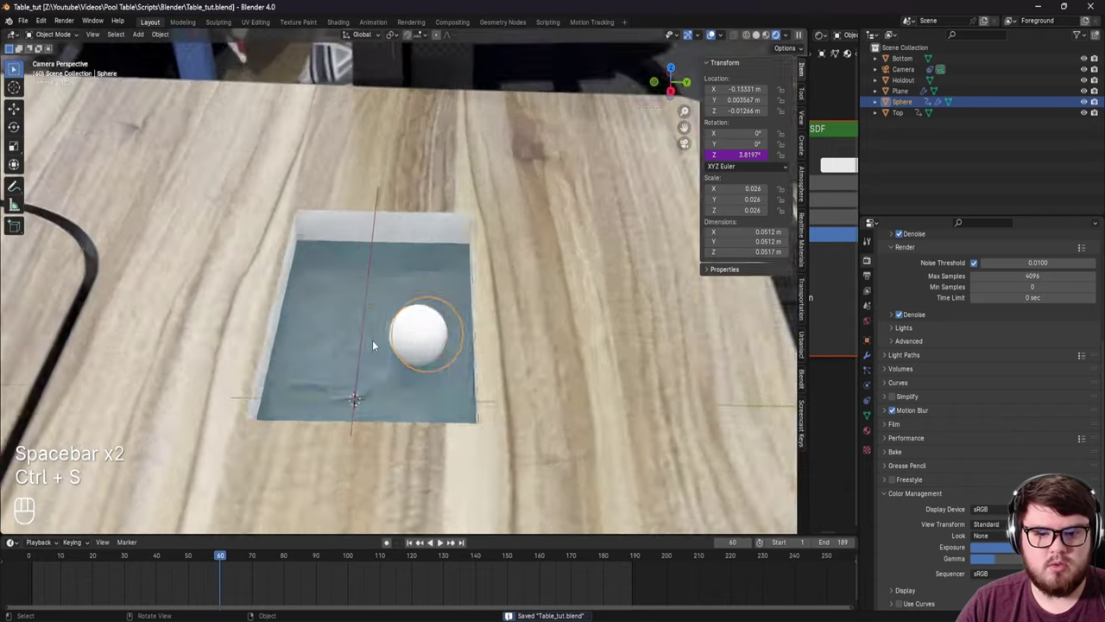
{"action": "middle_click", "coordinate": [395, 344]}
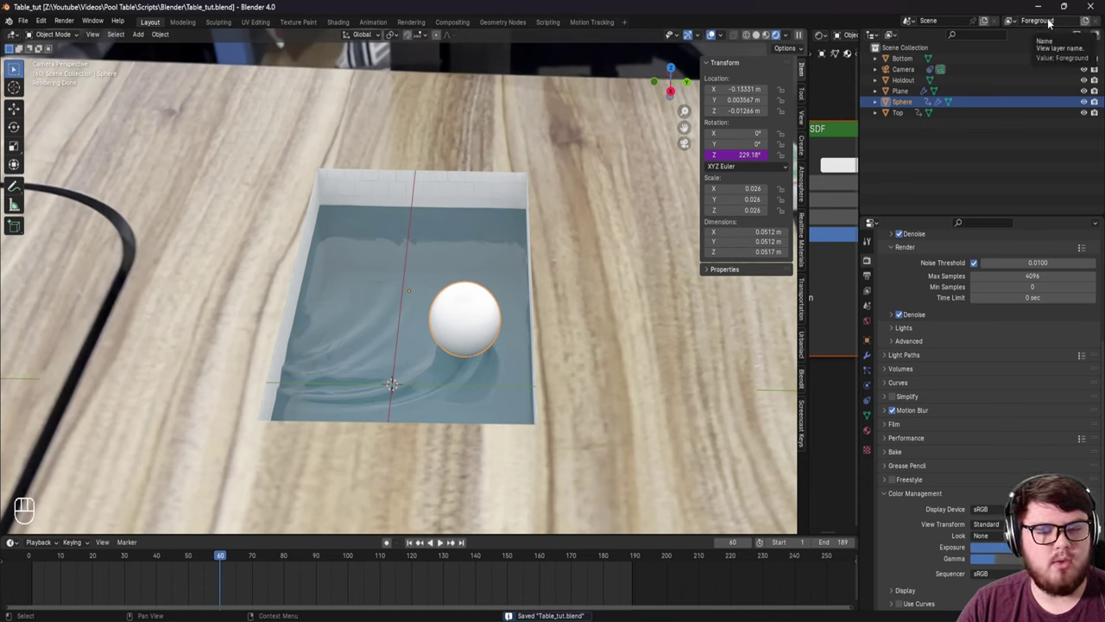
Step: Add new collections and move the Top slab into the Top collection
{"action": "left_click_drag", "start_coordinate": [922, 160], "coordinate": [896, 161]}
{"action": "left_click", "coordinate": [909, 177]}
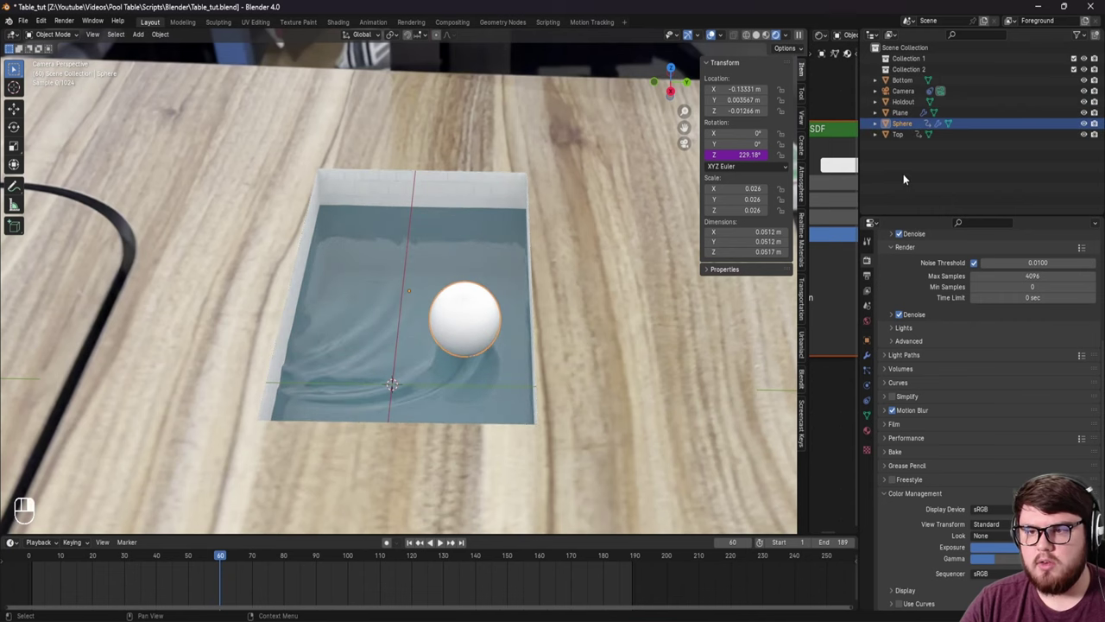
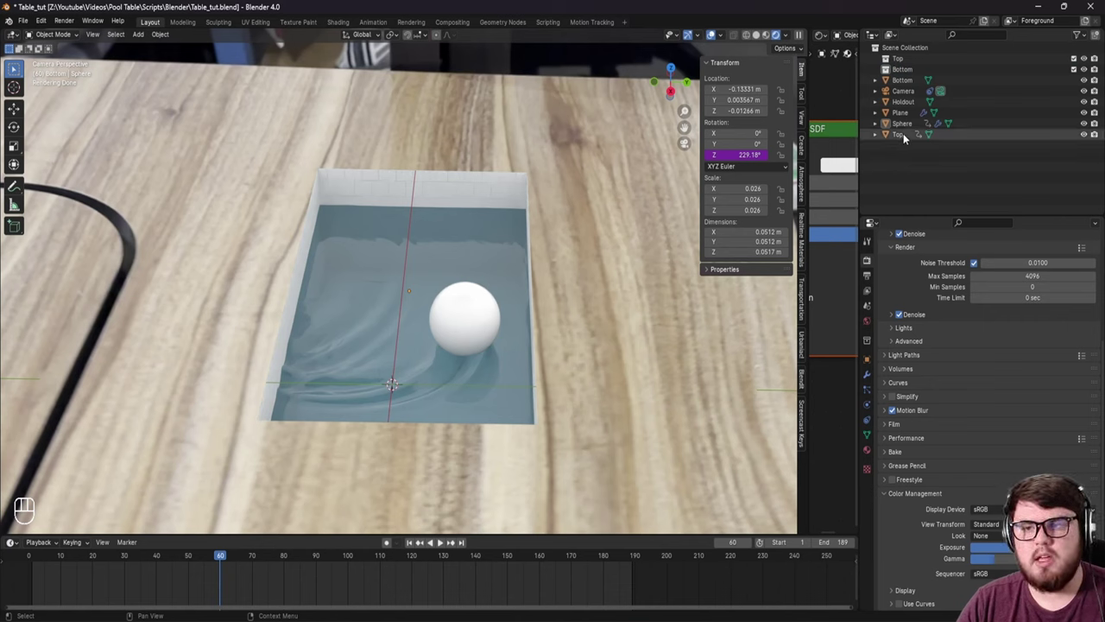
{"action": "left_click", "coordinate": [904, 139]}
{"action": "left_click_drag", "start_coordinate": [165, 563], "coordinate": [519, 323]}
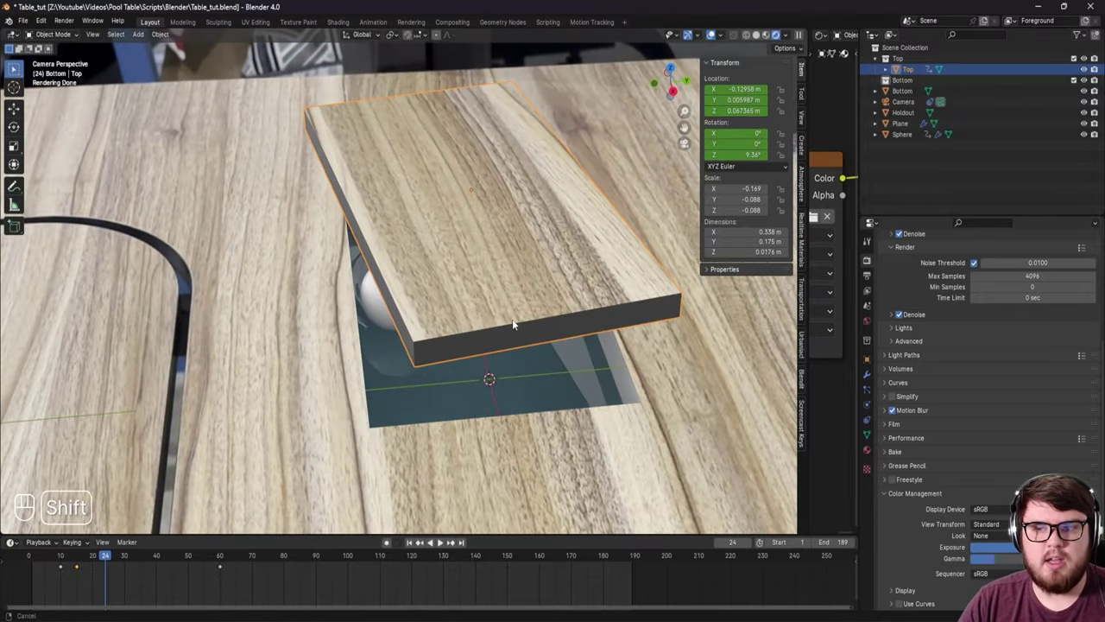
{"action": "middle_click", "coordinate": [494, 336]}
Step: Scrub the timeline to check the scene and save the file
{"action": "left_click_drag", "start_coordinate": [98, 555], "coordinate": [89, 512]}
{"action": "left_click_drag", "start_coordinate": [89, 561], "coordinate": [222, 544]}
{"action": "left_click_drag", "start_coordinate": [387, 358], "coordinate": [393, 367]}
{"action": "key", "text": "ctrl+s"}
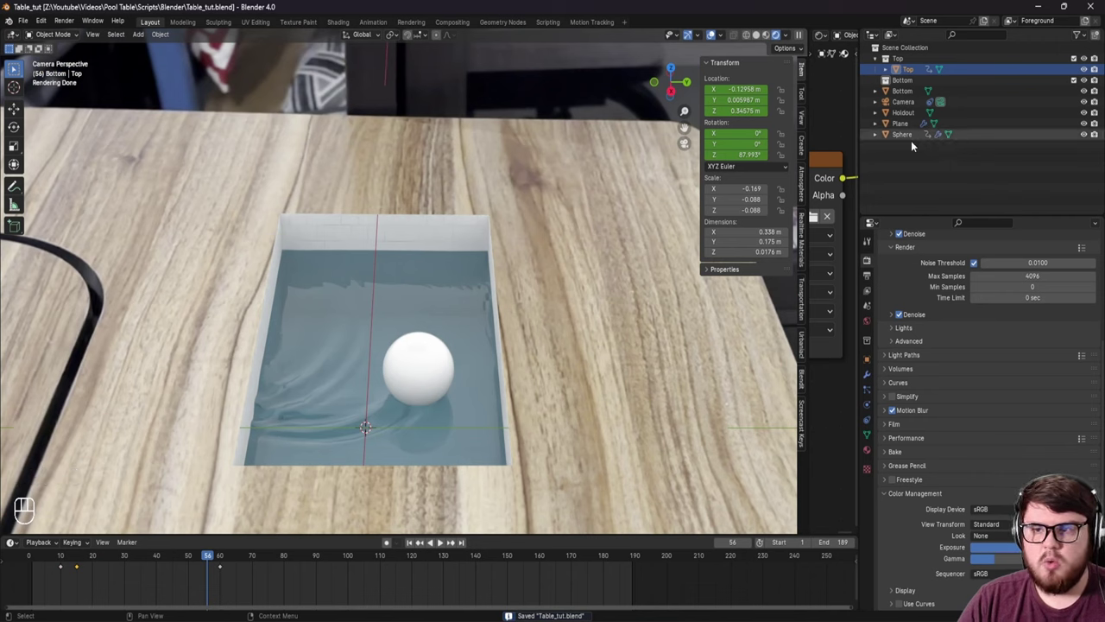
Step: Move the Bottom box, Plane and Sphere into the Bottom collection
{"action": "left_click", "coordinate": [910, 133]}
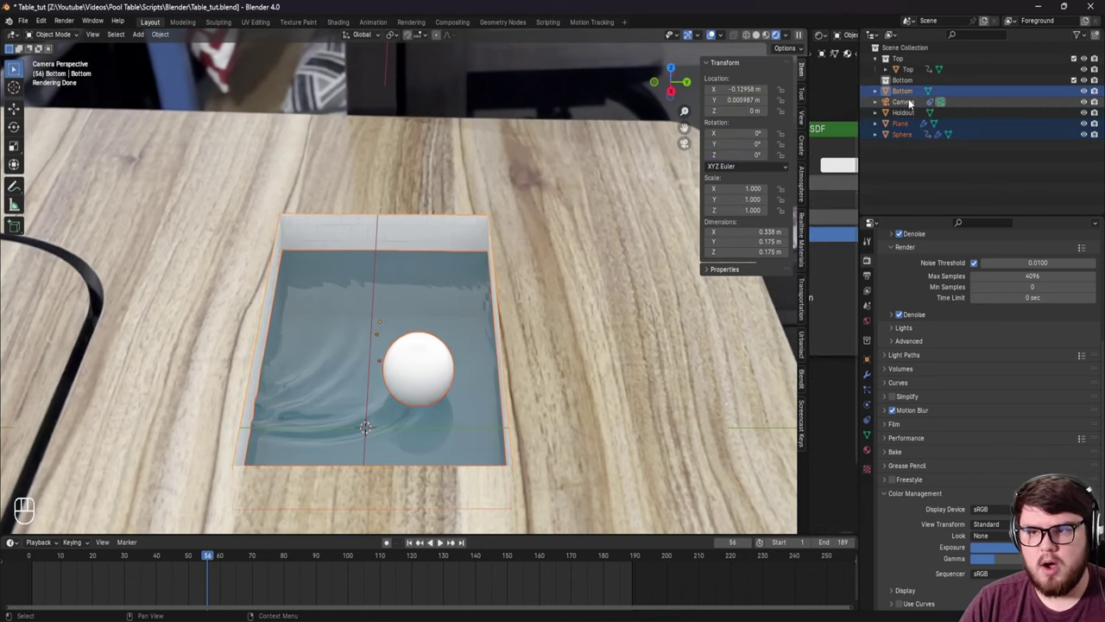
{"action": "left_click", "coordinate": [912, 95]}
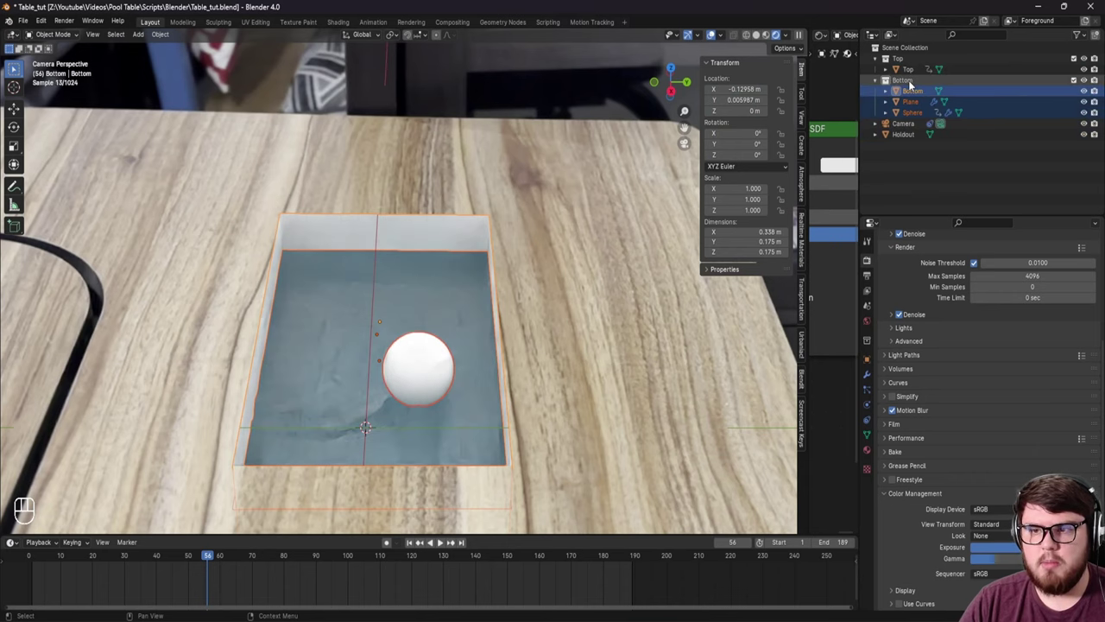
{"action": "left_click_drag", "start_coordinate": [913, 106], "coordinate": [570, 228]}
{"action": "left_click_drag", "start_coordinate": [517, 259], "coordinate": [499, 253]}
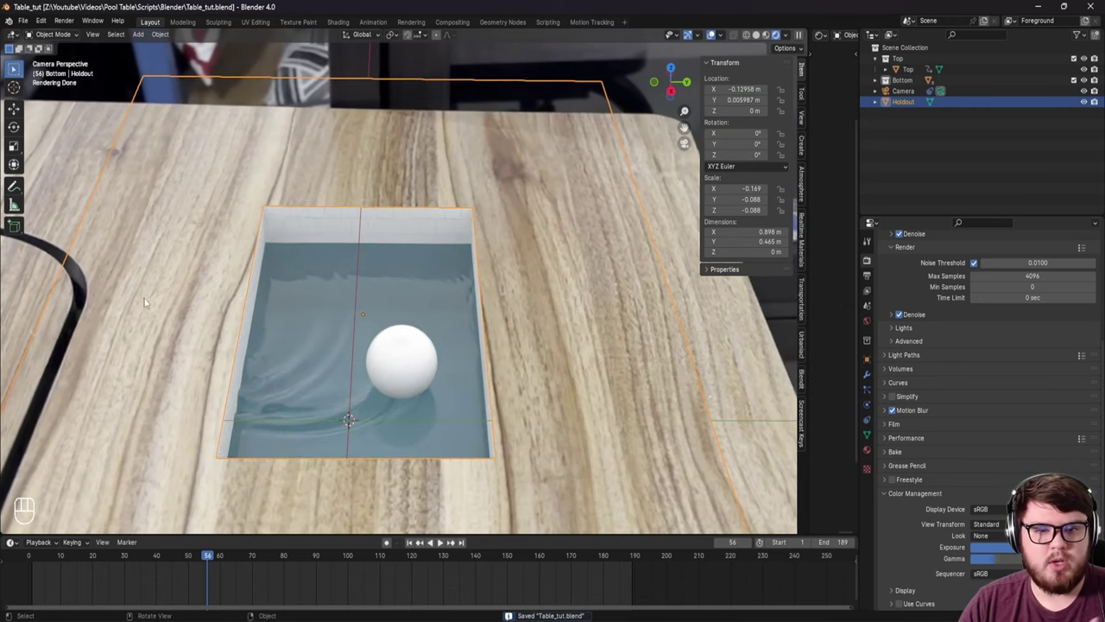
Step: Put Camera and Holdout into an Other collection and collapse the collection hierarchy
{"action": "middle_click", "coordinate": [372, 315]}
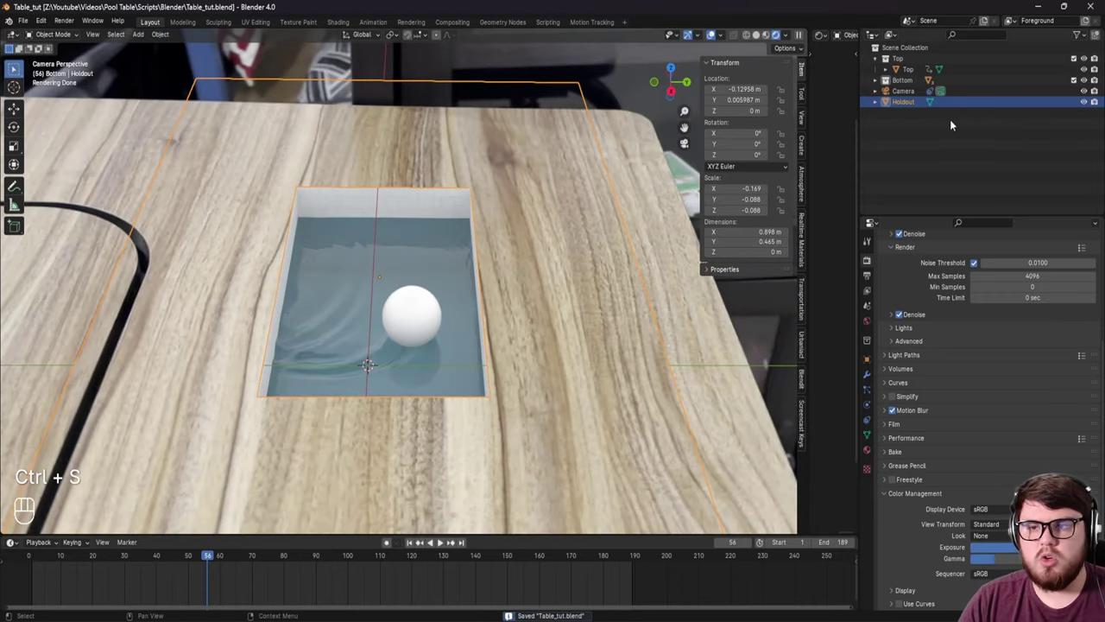
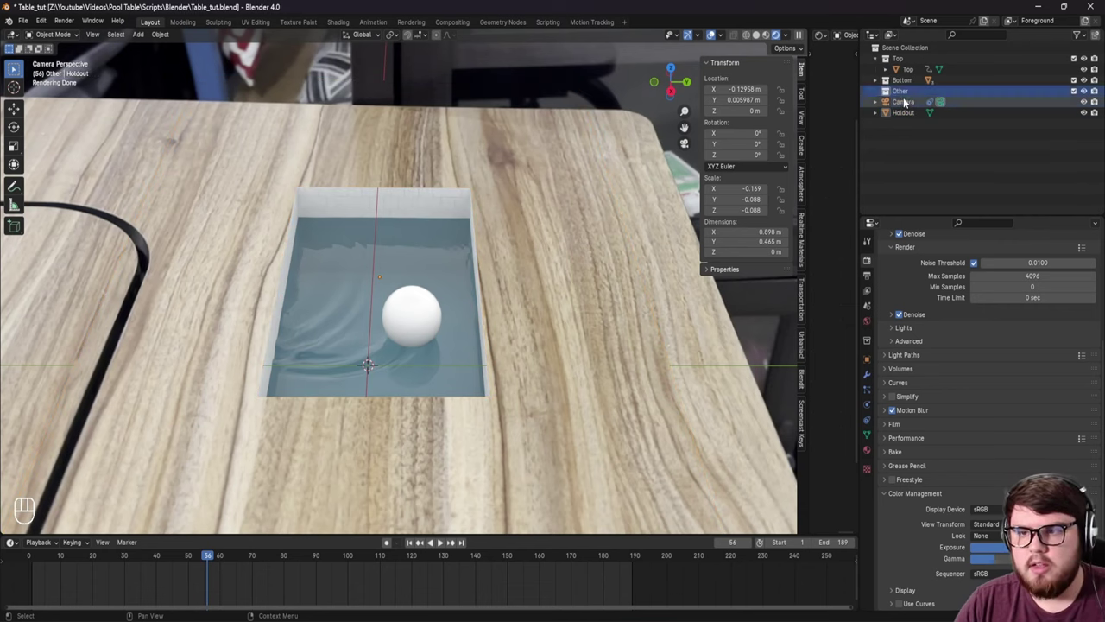
{"action": "left_click", "coordinate": [911, 115]}
{"action": "left_click", "coordinate": [911, 100]}
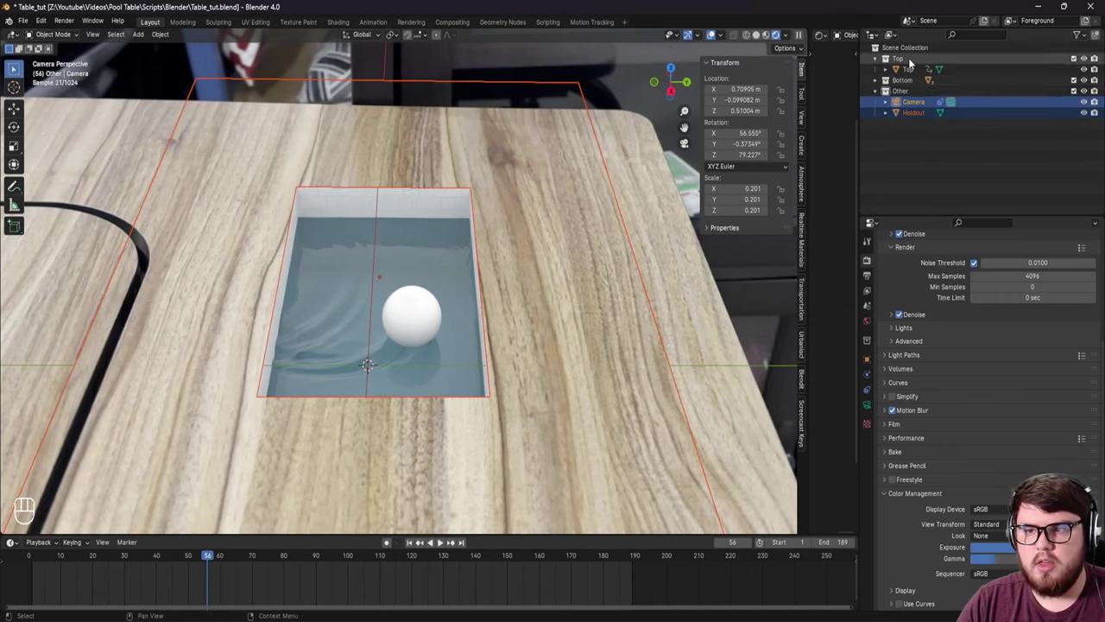
{"action": "left_click", "coordinate": [877, 93]}
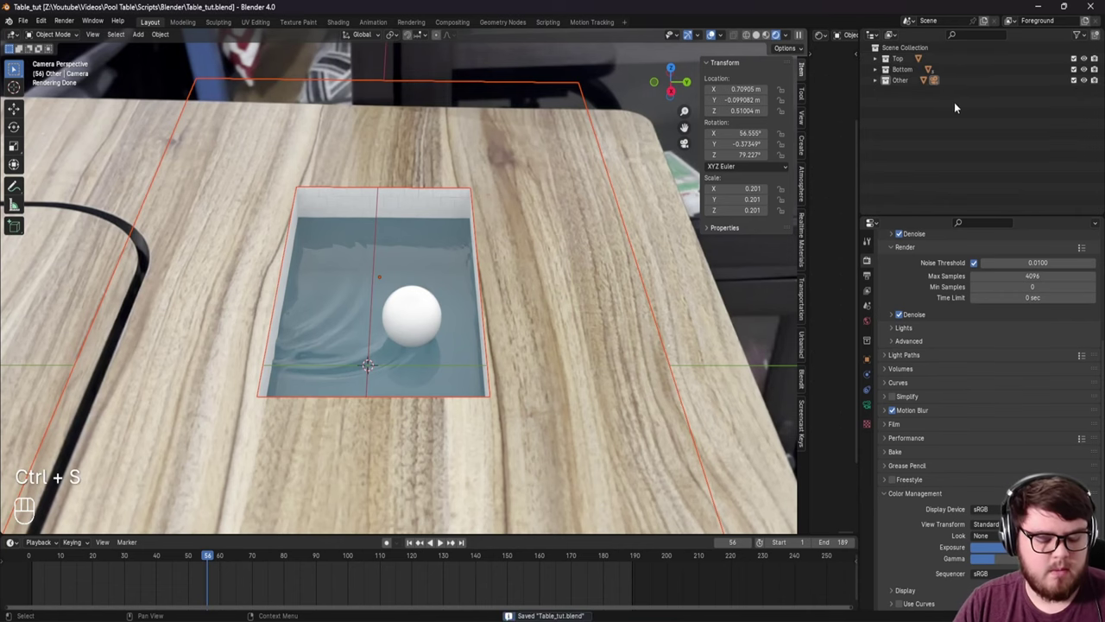
{"action": "middle_click", "coordinate": [947, 113]}
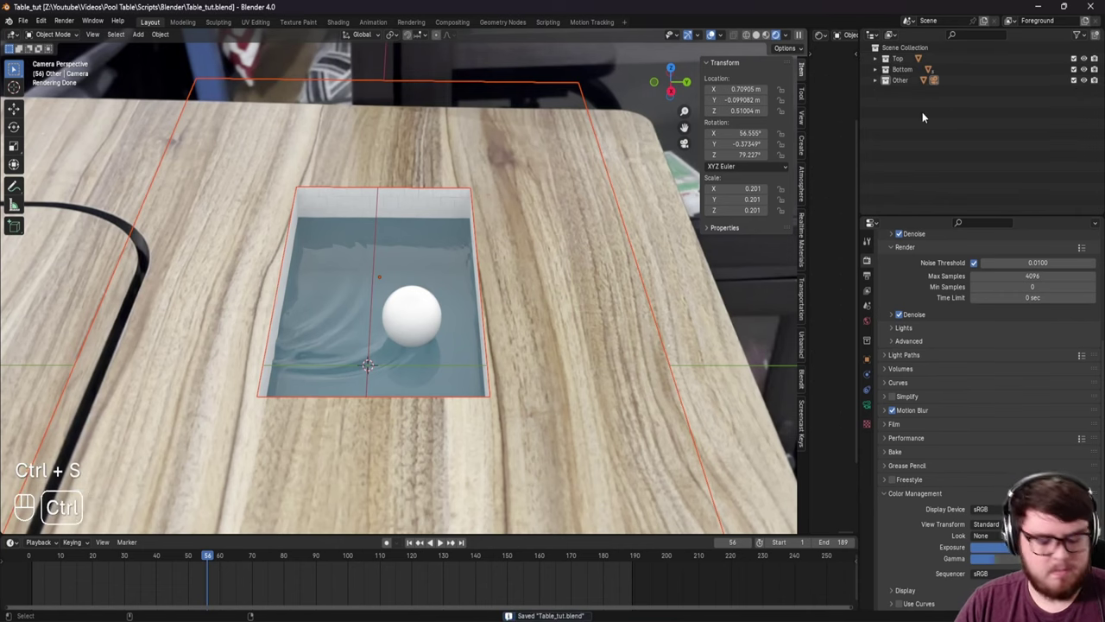
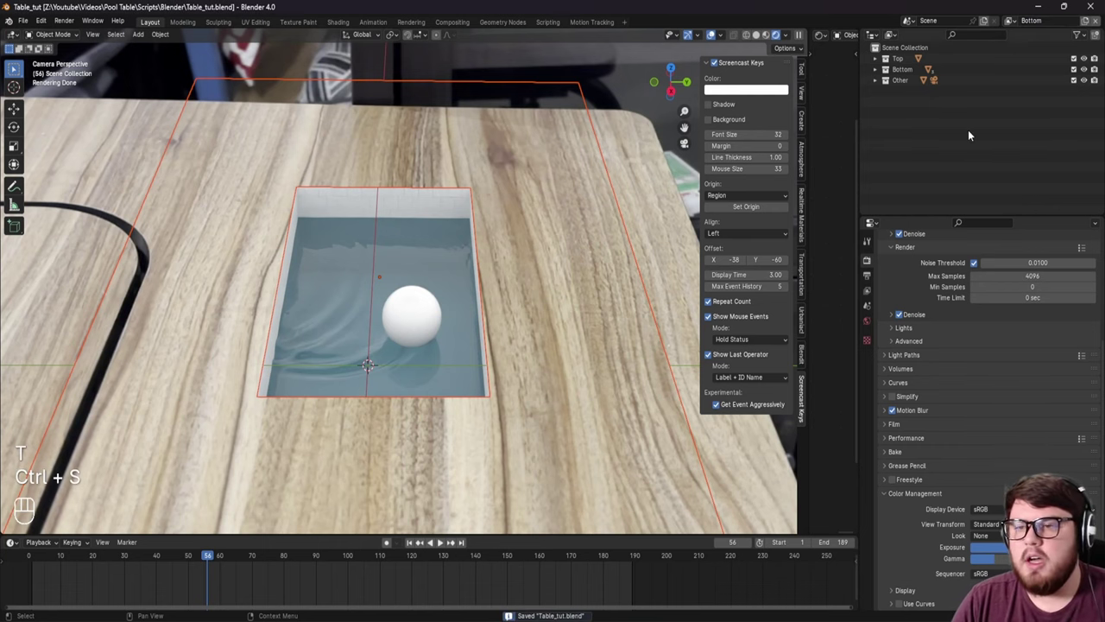
Step: Enable extra restriction toggles in the Outliner filter and toggle the Top collection's viewport visibility
{"action": "left_click_drag", "start_coordinate": [441, 288], "coordinate": [454, 268]}
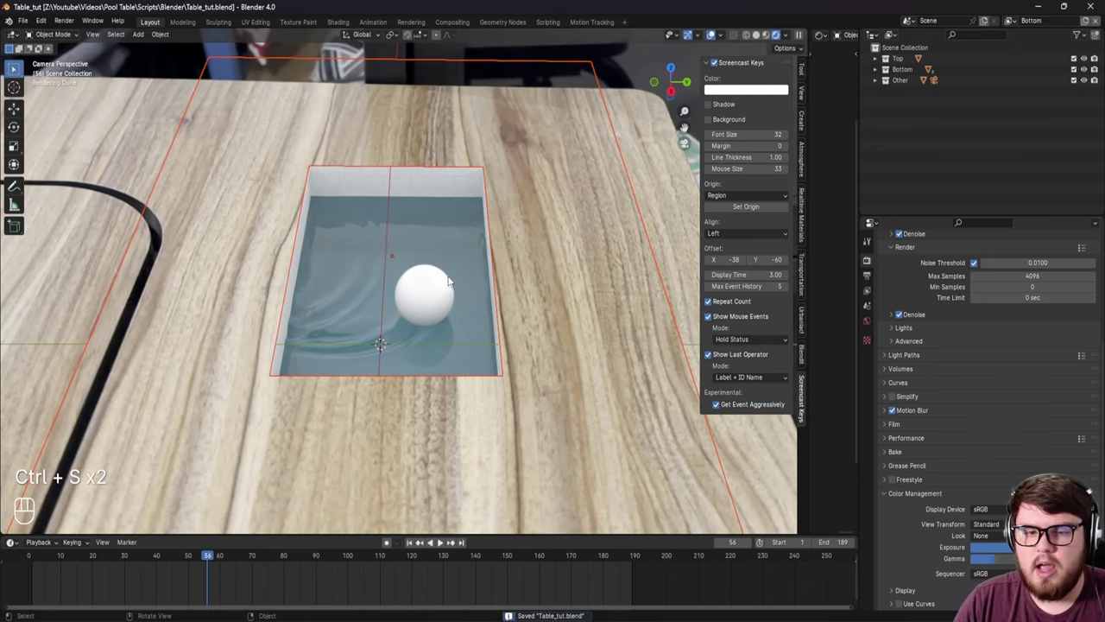
{"action": "left_click_drag", "start_coordinate": [436, 279], "coordinate": [444, 282]}
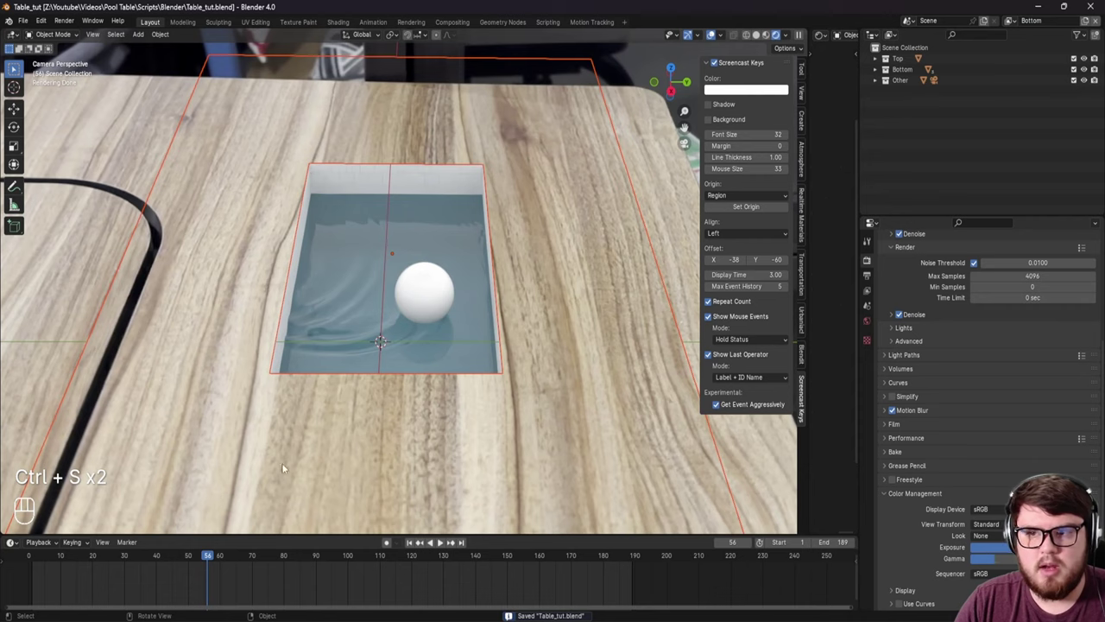
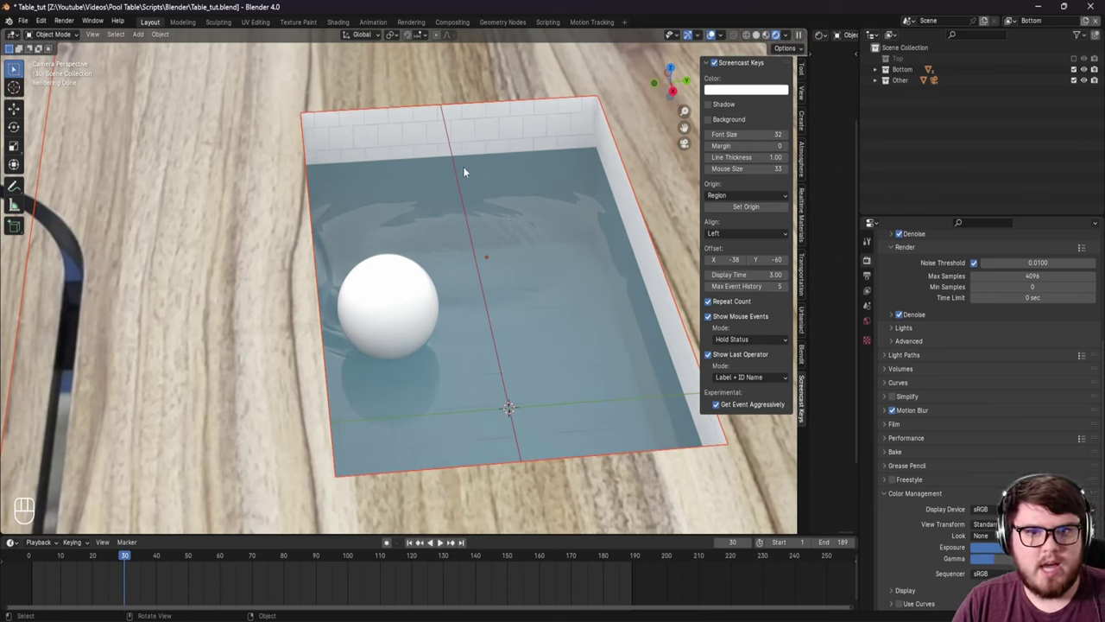
{"action": "left_click", "coordinate": [1080, 57]}
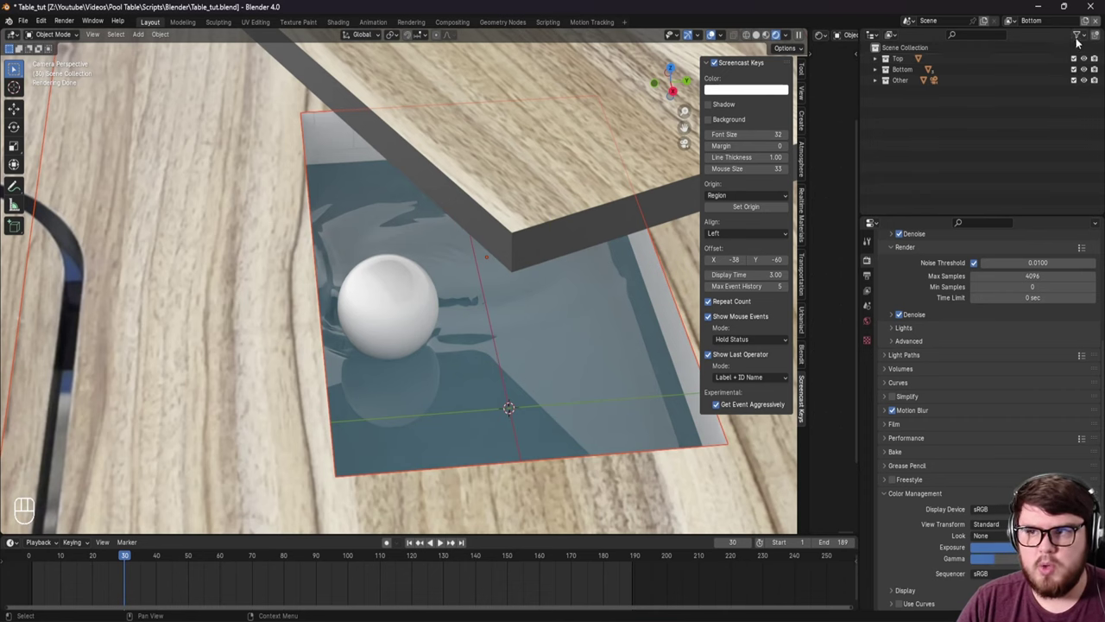
{"action": "left_click_drag", "start_coordinate": [1082, 38], "coordinate": [1085, 37]}
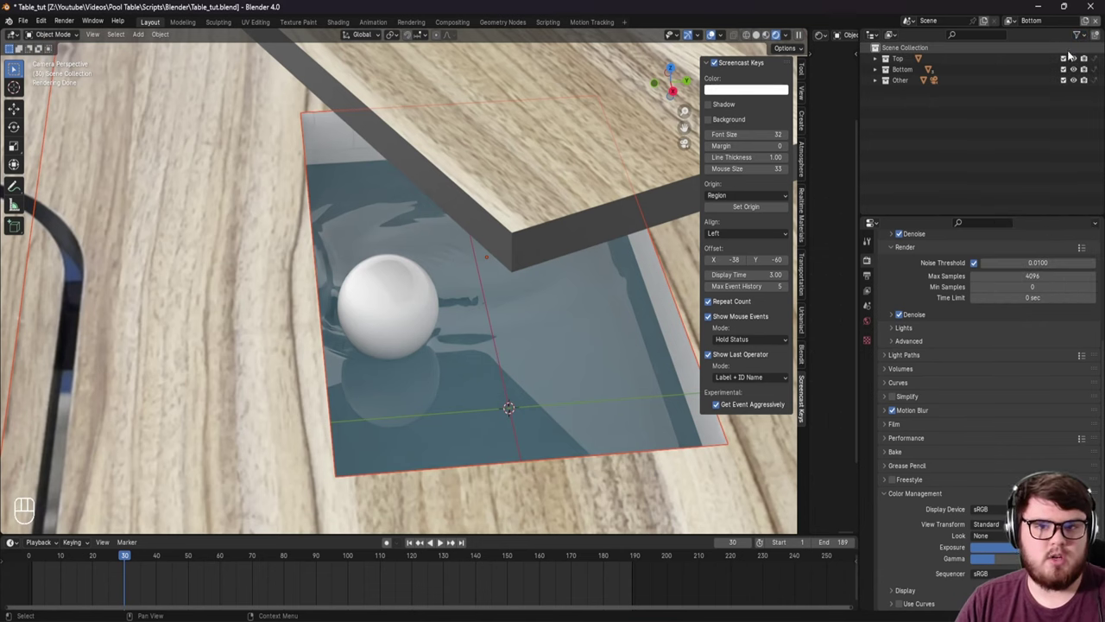